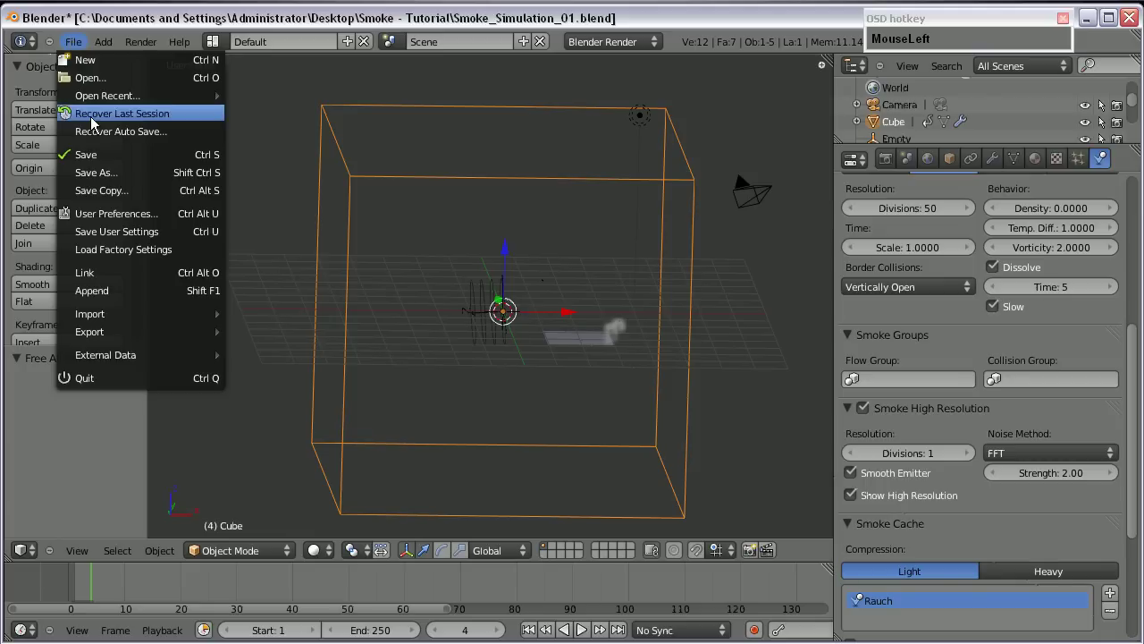
- Start a fresh scene and add a plane beneath the default cube
scroll(down, 3)
scroll(up, 3)
scroll(down, 3)
click(81, 52)
scroll(up, 3)
scroll(up, 3)
click(665, 372)
scroll(down, 3)
scroll(up, 3)
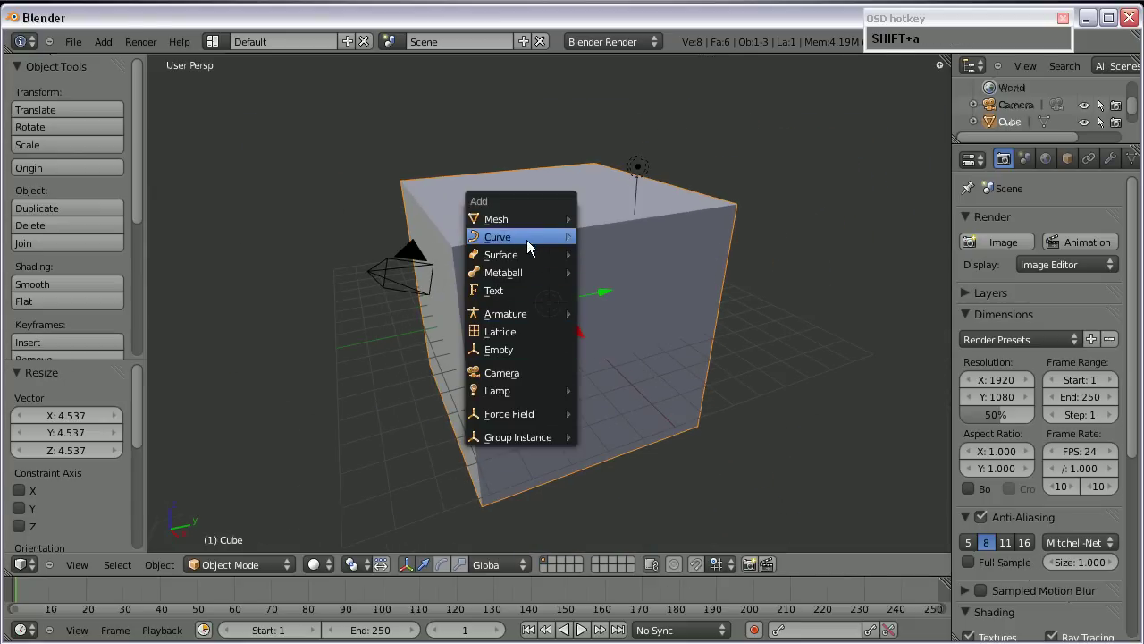
click(630, 227)
scroll(up, 3)
- Make the cube a Smoke Domain and the plane a Smoke Flow emitter, then check through the camera
right_click(574, 207)
middle_click(1090, 160)
click(1123, 161)
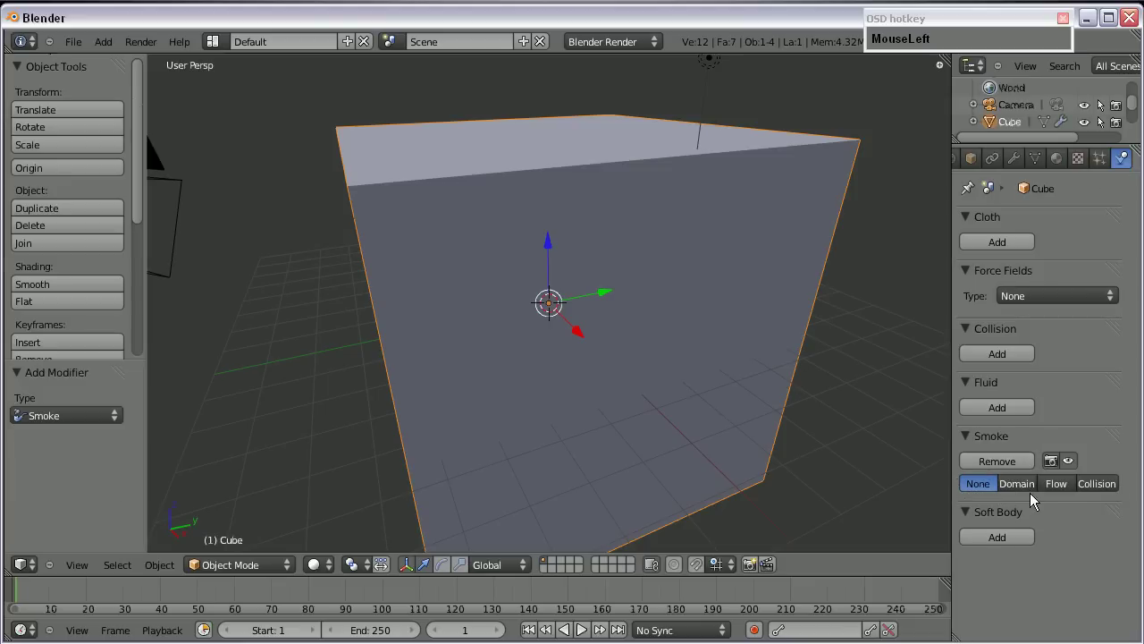
right_click(543, 306)
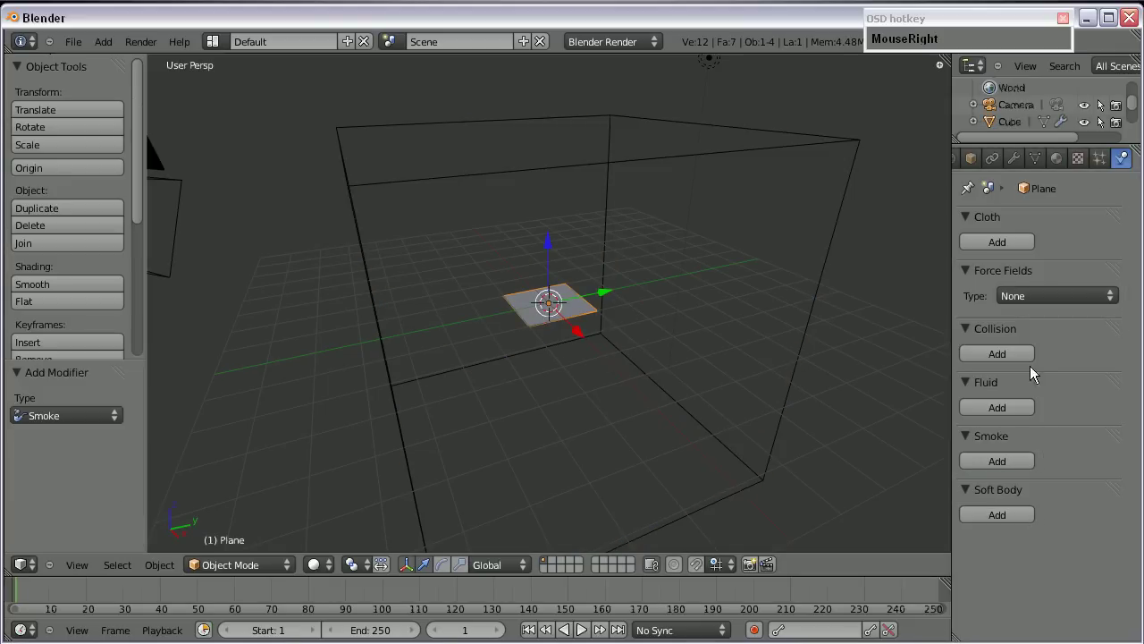
click(1005, 474)
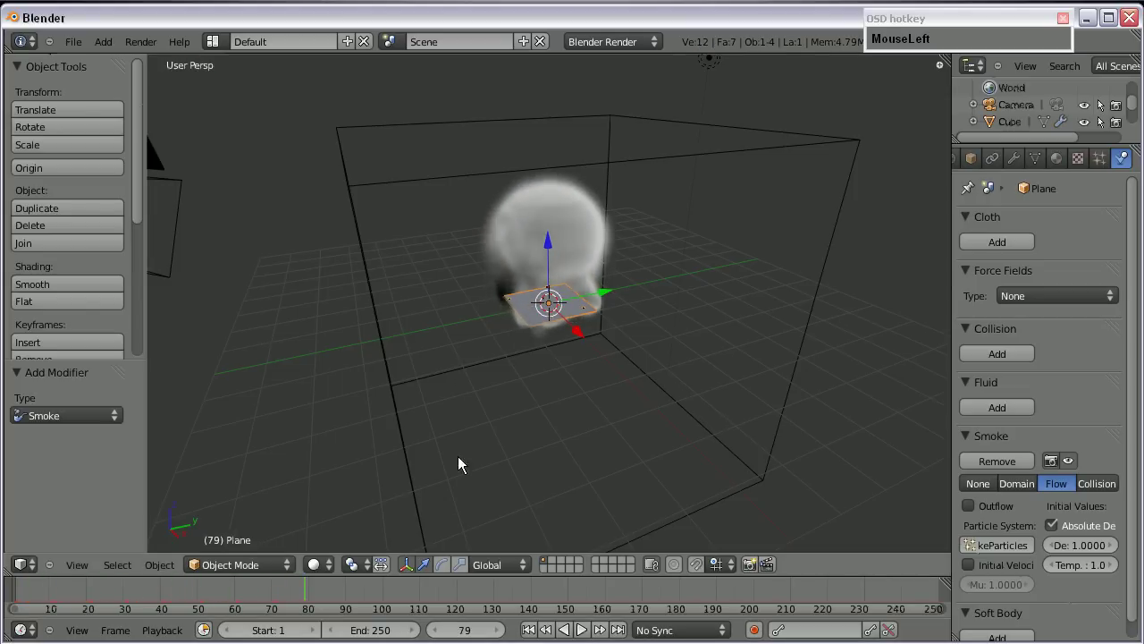
scroll(down, 3)
scroll(up, 3)
key(KP_0)
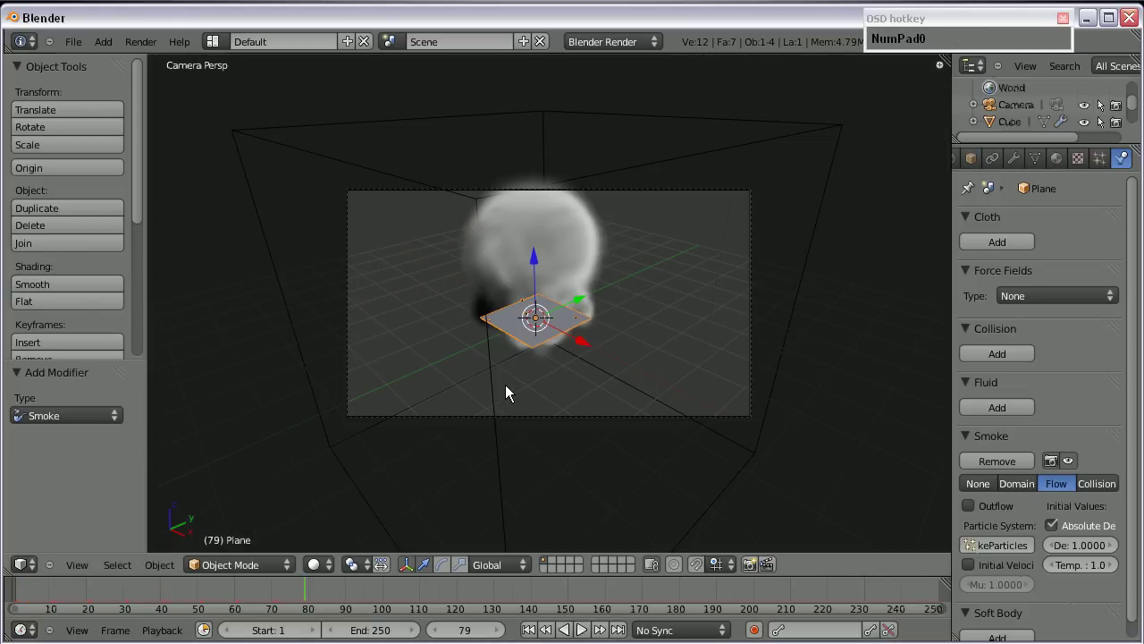
- Save the smoke scene as Smoke_Simulation_02.blend
key(F12)
scroll(down, 3)
key(Escape)
scroll(down, 3)
scroll(up, 3)
middle_click(593, 351)
scroll(down, 3)
- Orbit around the domain, select the cube and give it a new material
key(KP_1)
scroll(up, 3)
drag(565, 359, 619, 255)
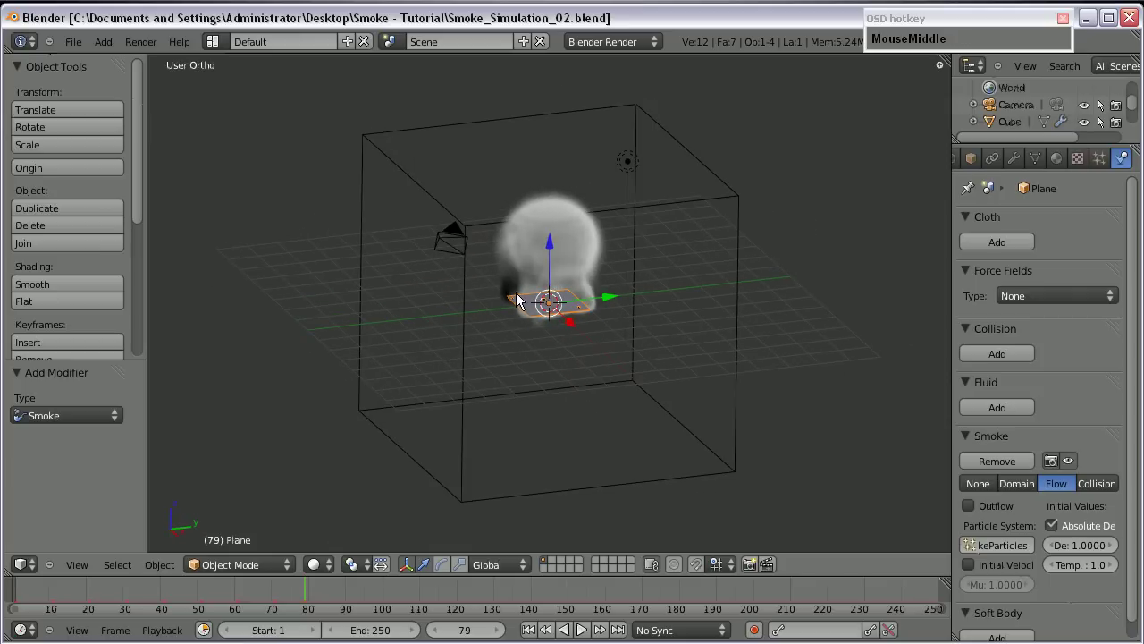
scroll(up, 3)
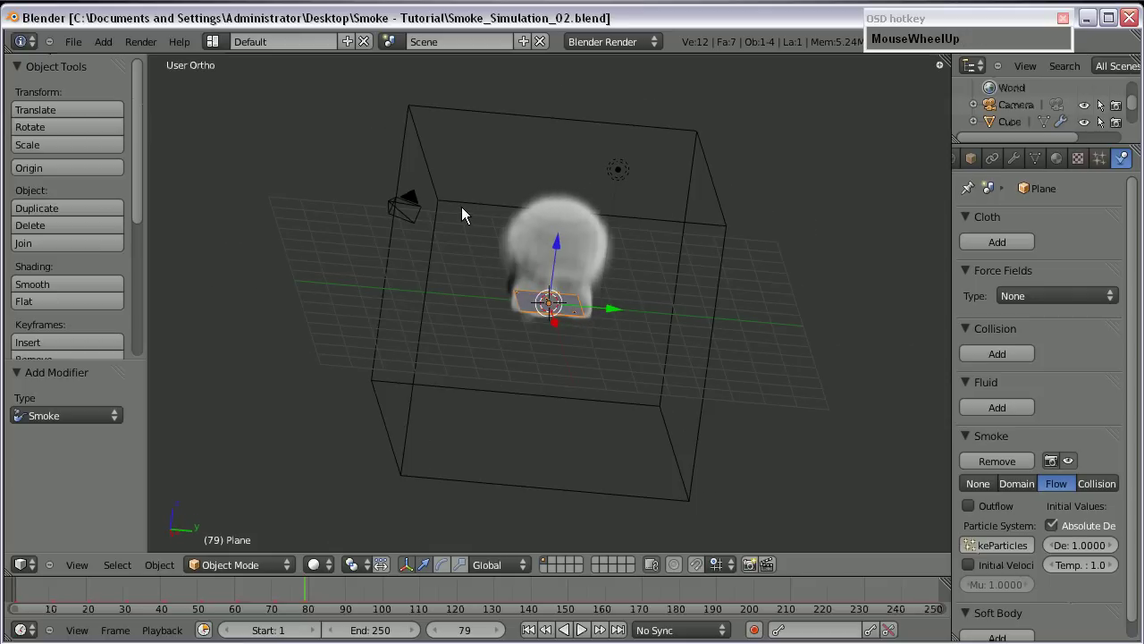
drag(545, 309, 574, 336)
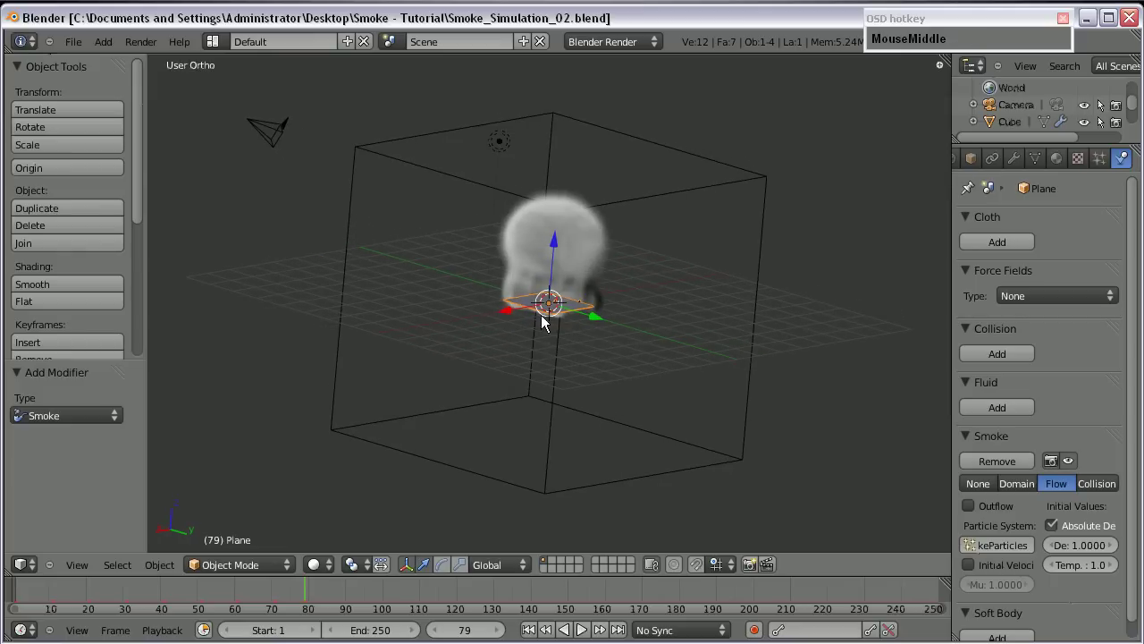
right_click(732, 186)
middle_click(499, 290)
scroll(up, 3)
- Switch the cube's material to the Volume type and inspect the smoke up close
drag(1071, 166, 861, 206)
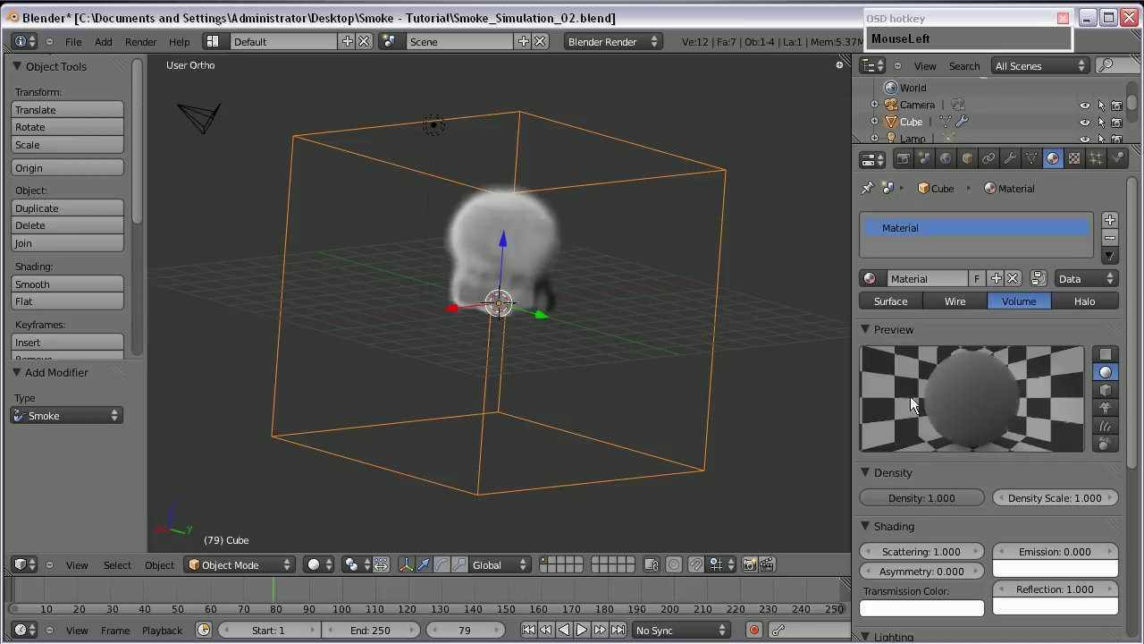
scroll(down, 3)
drag(486, 347, 449, 351)
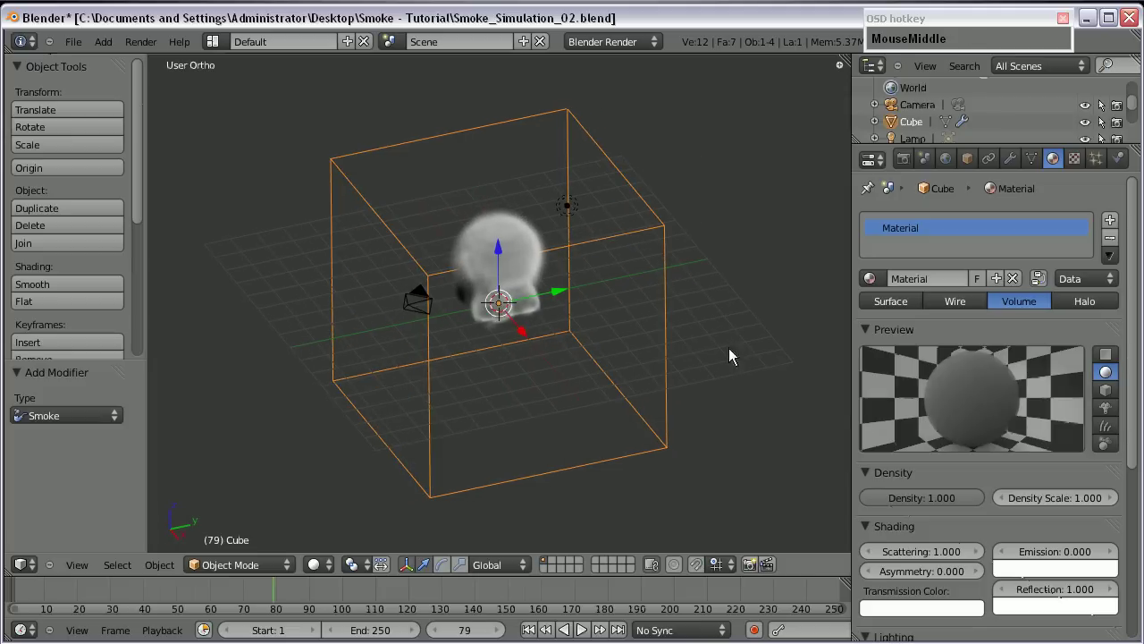
scroll(up, 3)
drag(546, 352, 433, 309)
scroll(up, 3)
drag(580, 334, 433, 239)
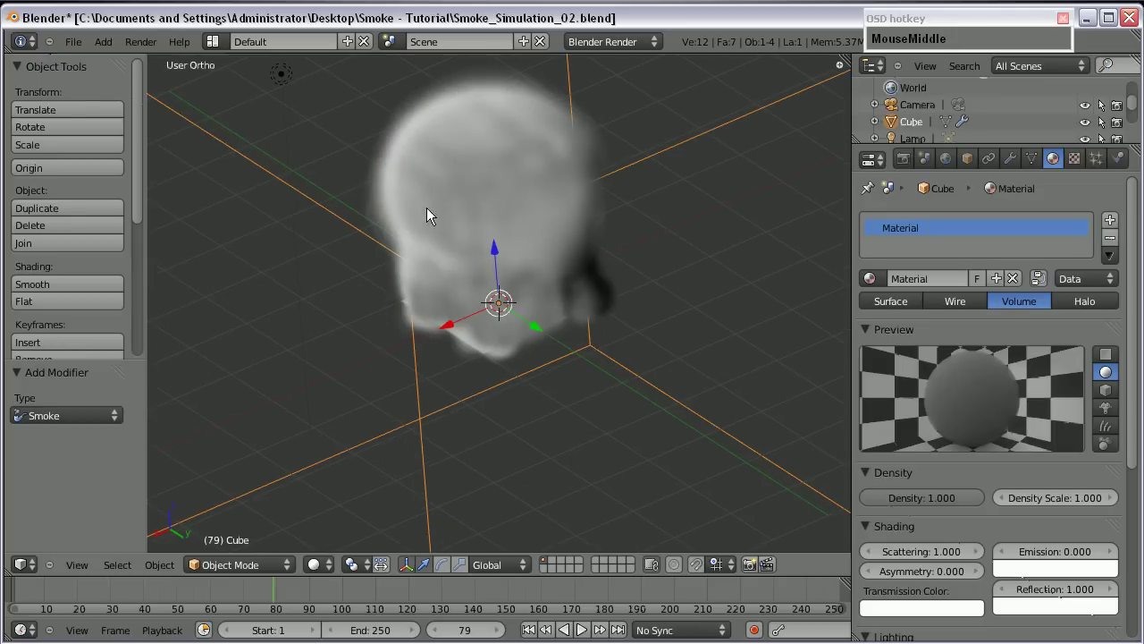
scroll(down, 3)
drag(485, 395, 1006, 413)
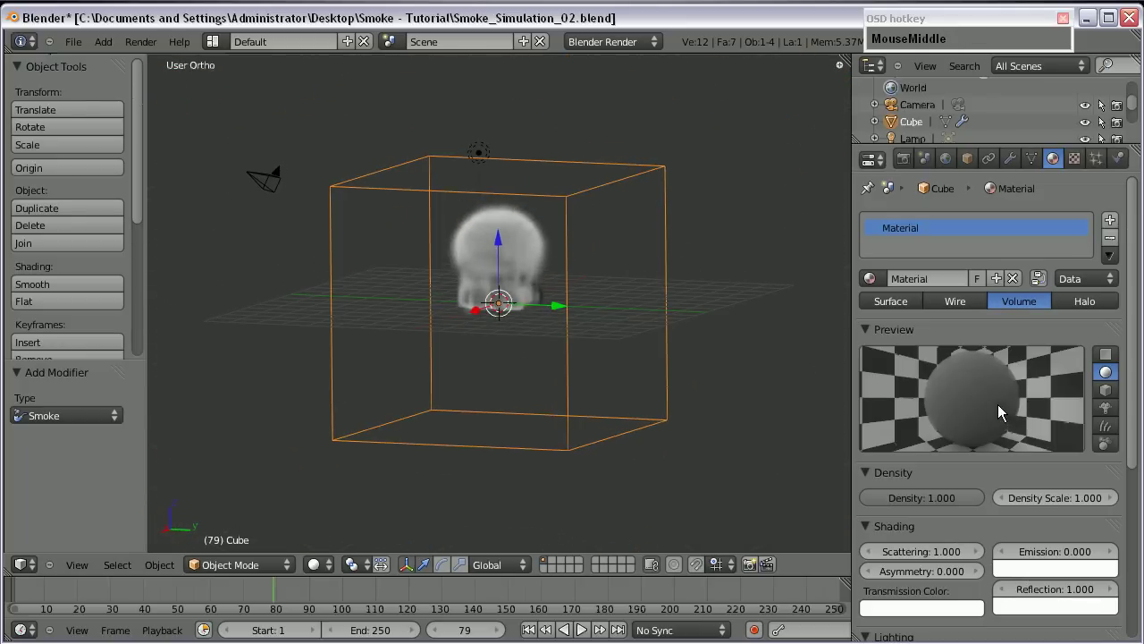
- Lower the volume material's Density to 0.000 and move on to Density Scale
drag(965, 500, 937, 451)
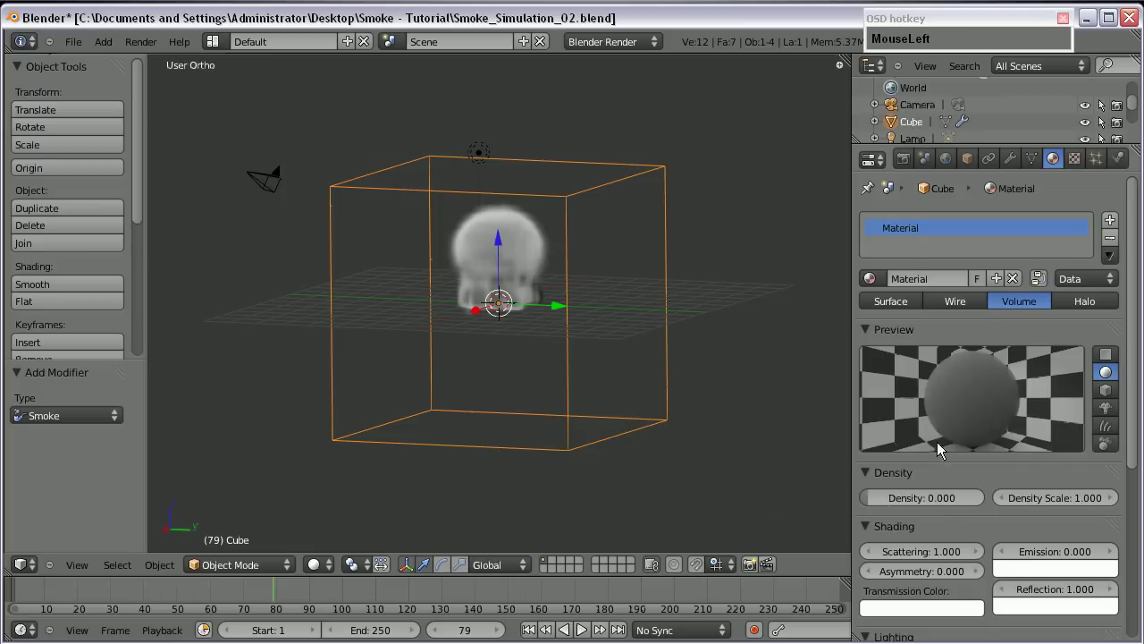
scroll(down, 3)
scroll(up, 3)
click(1107, 357)
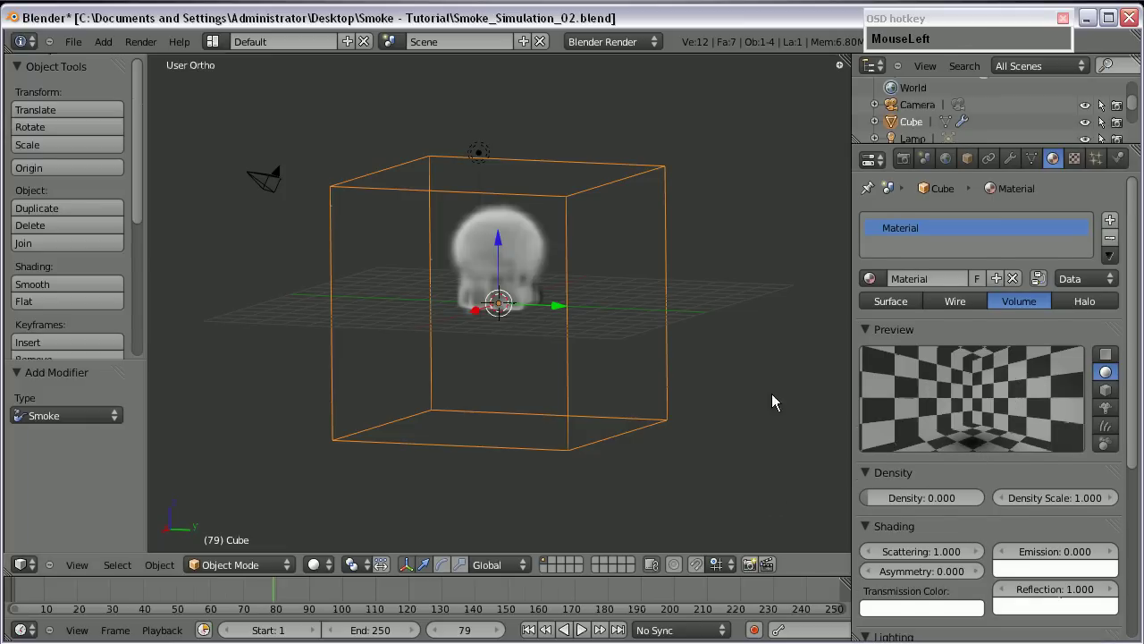
scroll(up, 3)
drag(419, 366, 954, 417)
scroll(down, 3)
click(1080, 397)
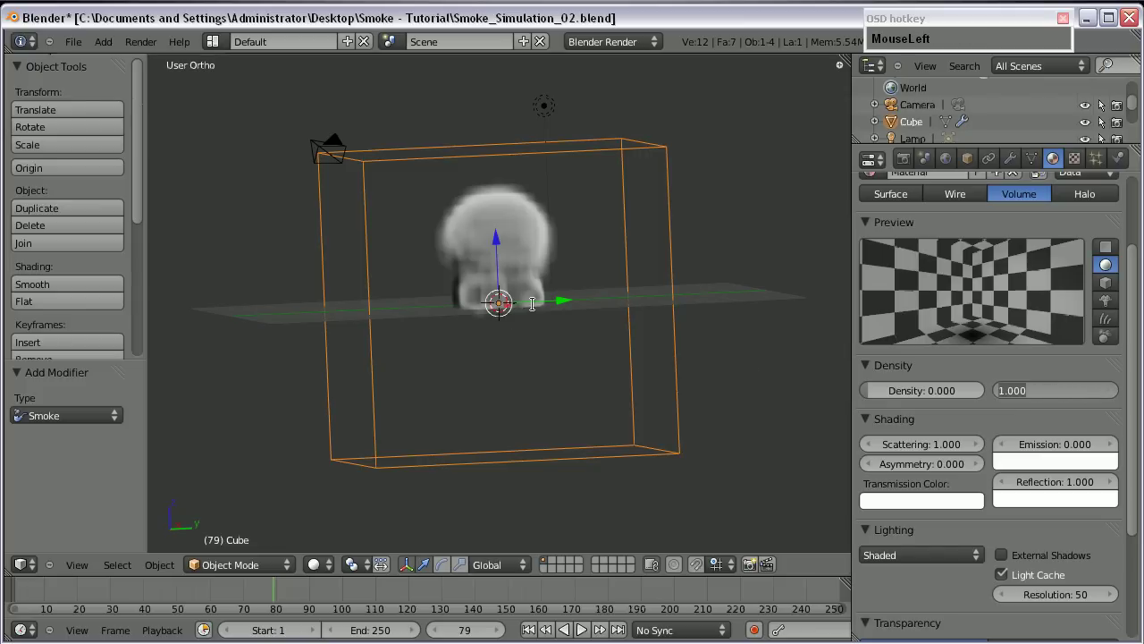
- Set the volume material's Density Scale to 4 and Scattering to 4
key(KP_4)
key(Return)
scroll(up, 3)
middle_click(488, 266)
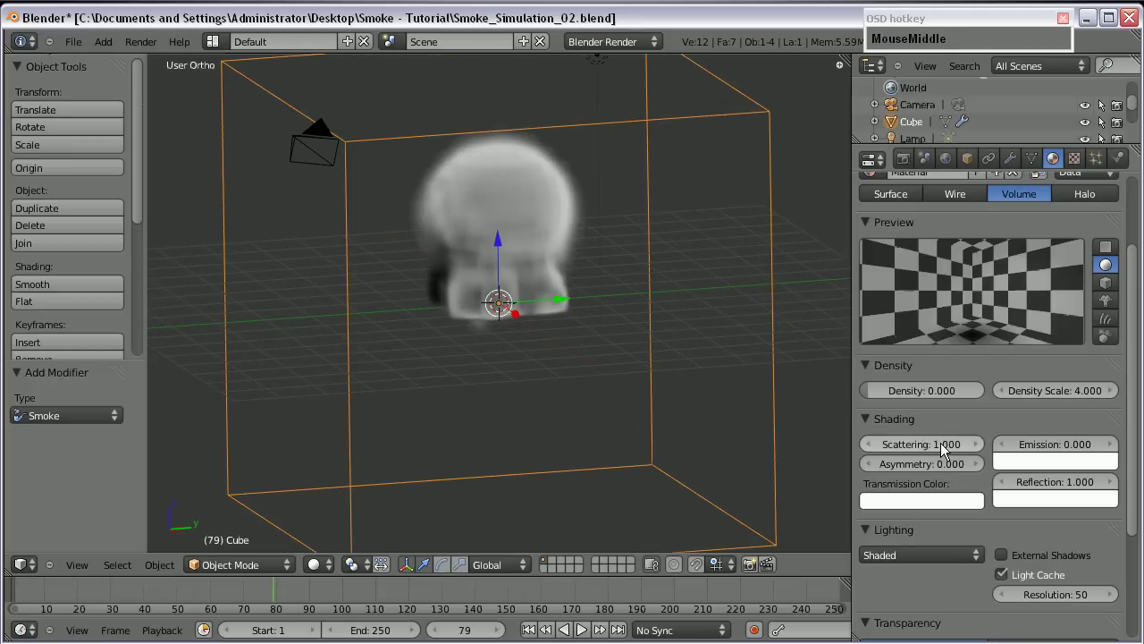
click(939, 454)
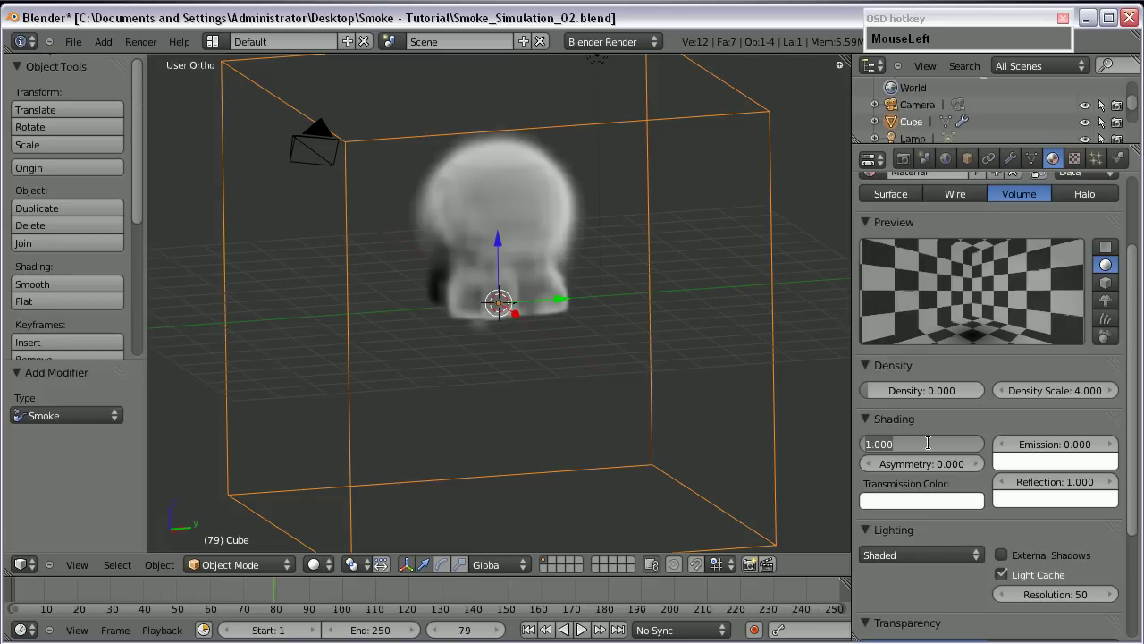
key(KP_4)
key(Return)
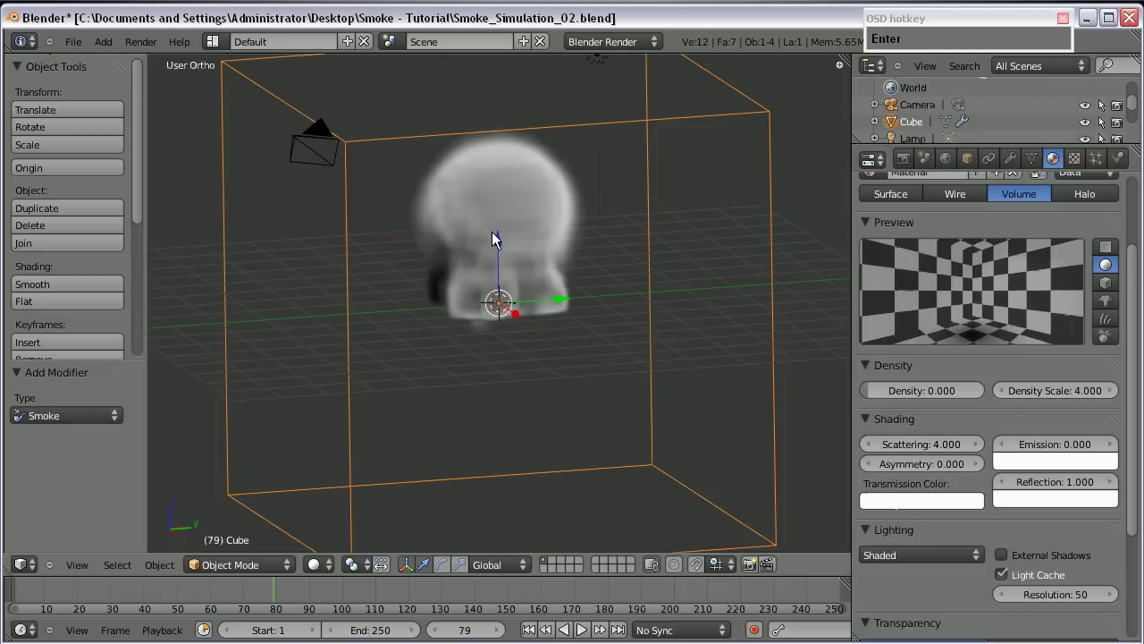
- Orbit the viewport around the smoke to inspect the result
scroll(down, 3)
scroll(up, 3)
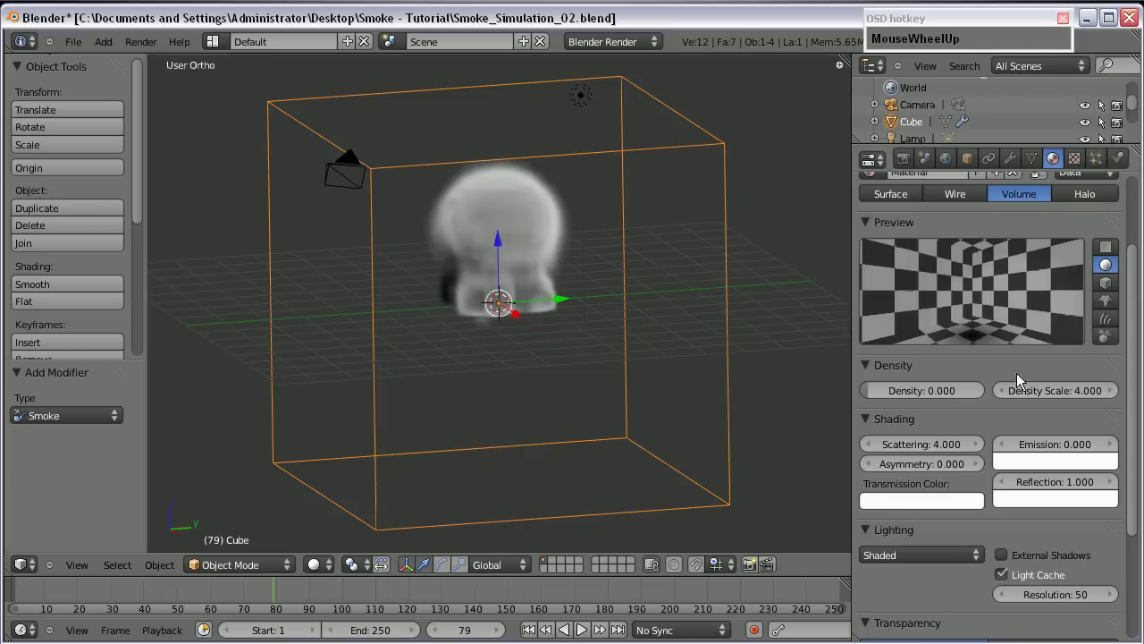
middle_click(713, 344)
scroll(down, 3)
middle_click(486, 281)
right_click(436, 303)
scroll(up, 3)
middle_click(510, 398)
scroll(down, 3)
middle_click(538, 382)
scroll(up, 3)
middle_click(649, 405)
scroll(down, 3)
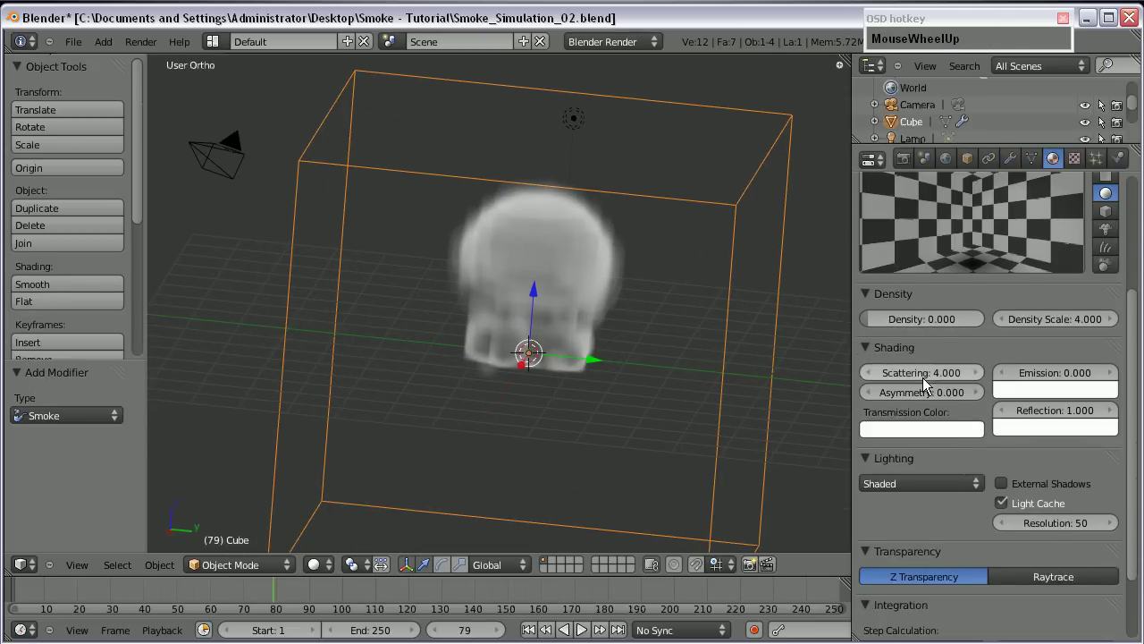
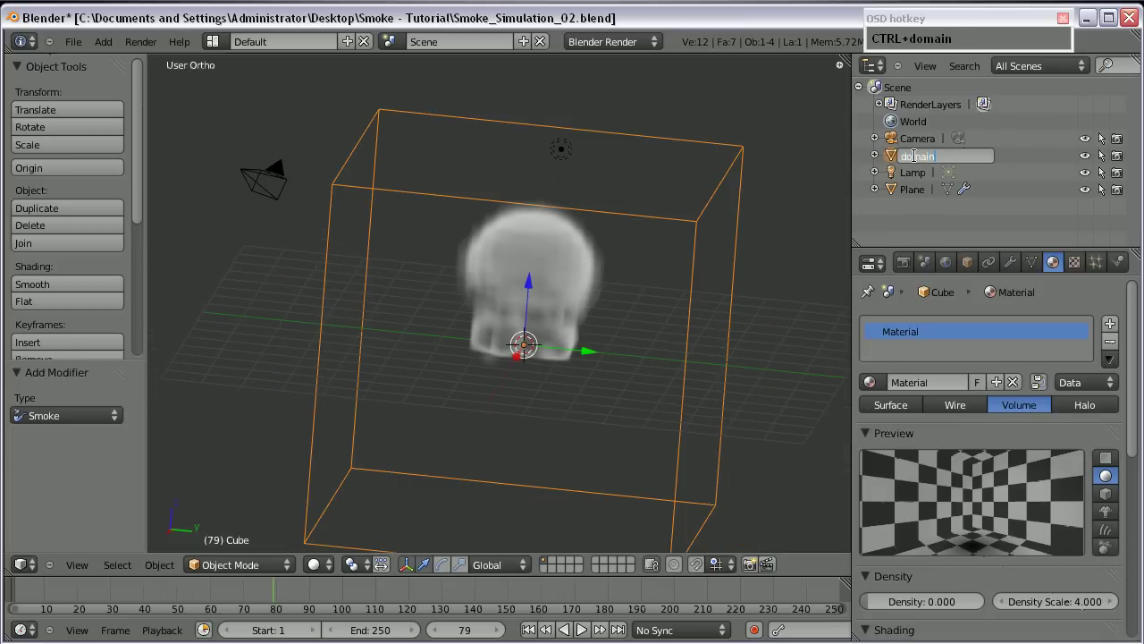
- Rename the cube to domain, its material to smoke, and add a texture named smoke
key(Return)
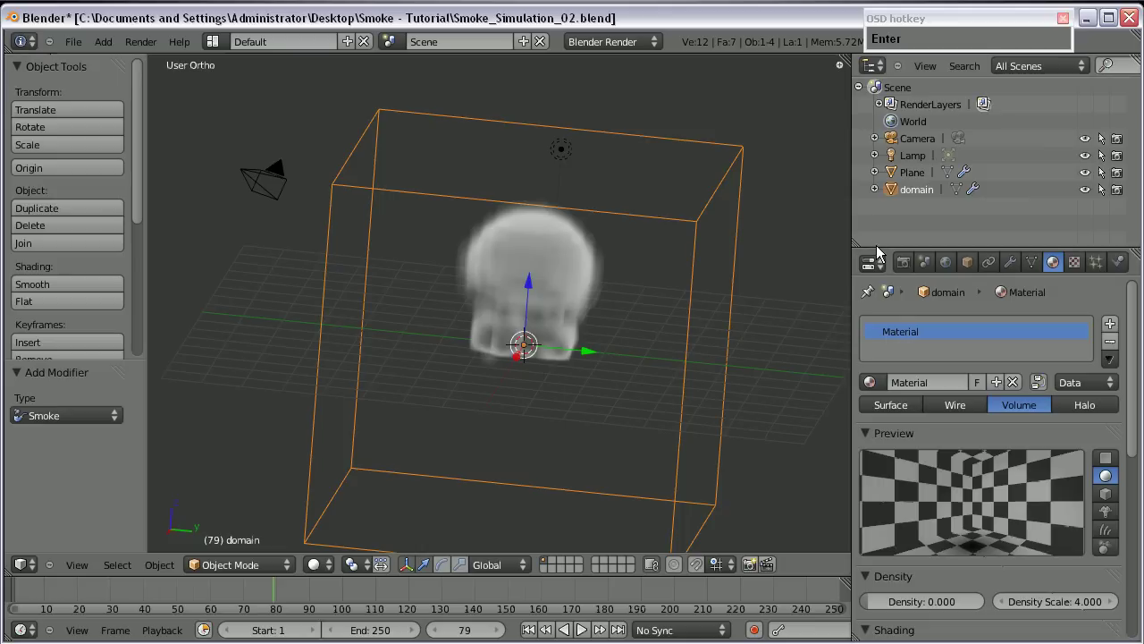
drag(880, 251, 935, 292)
text(smoke)
key(Return)
click(1082, 174)
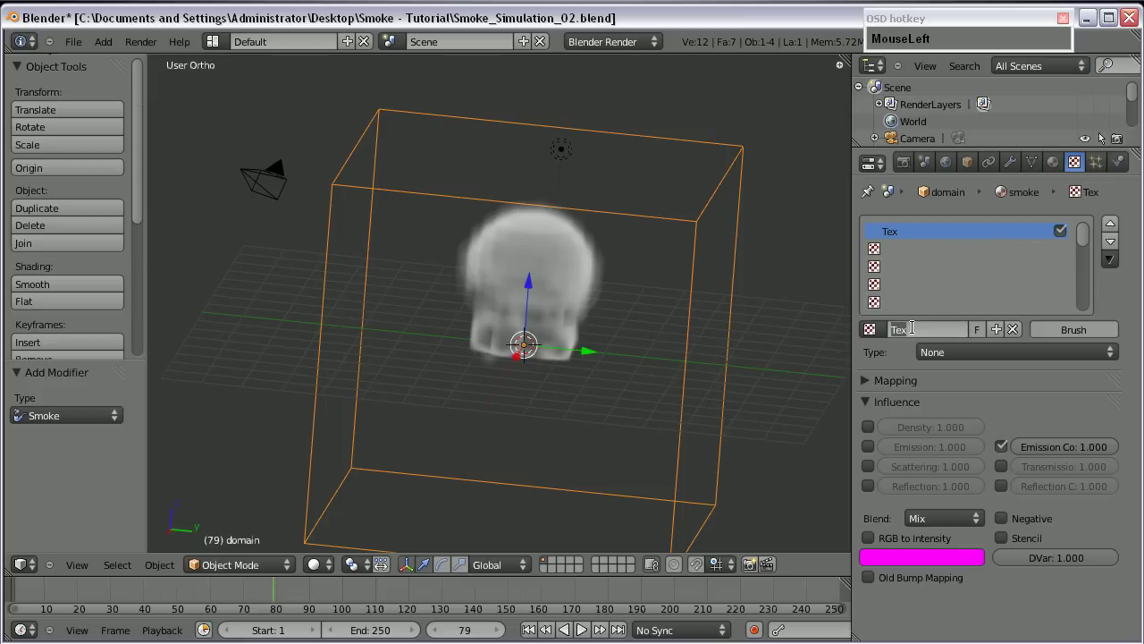
text(smoke)
key(Return)
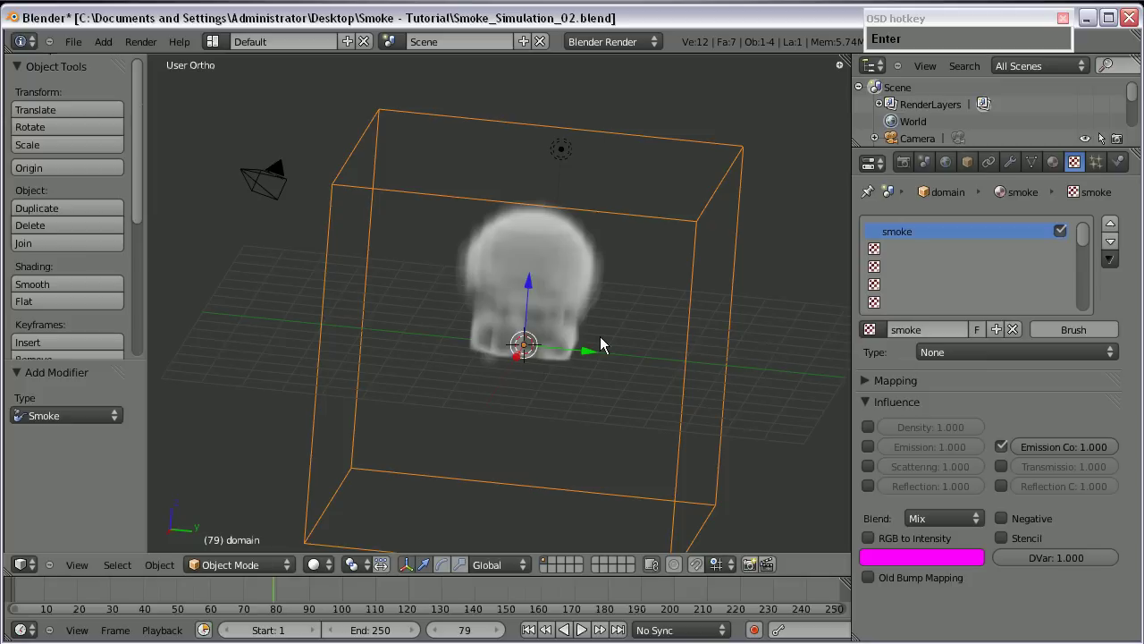
- Make the texture Voxel Data read from the domain object and influence Density
middle_click(558, 358)
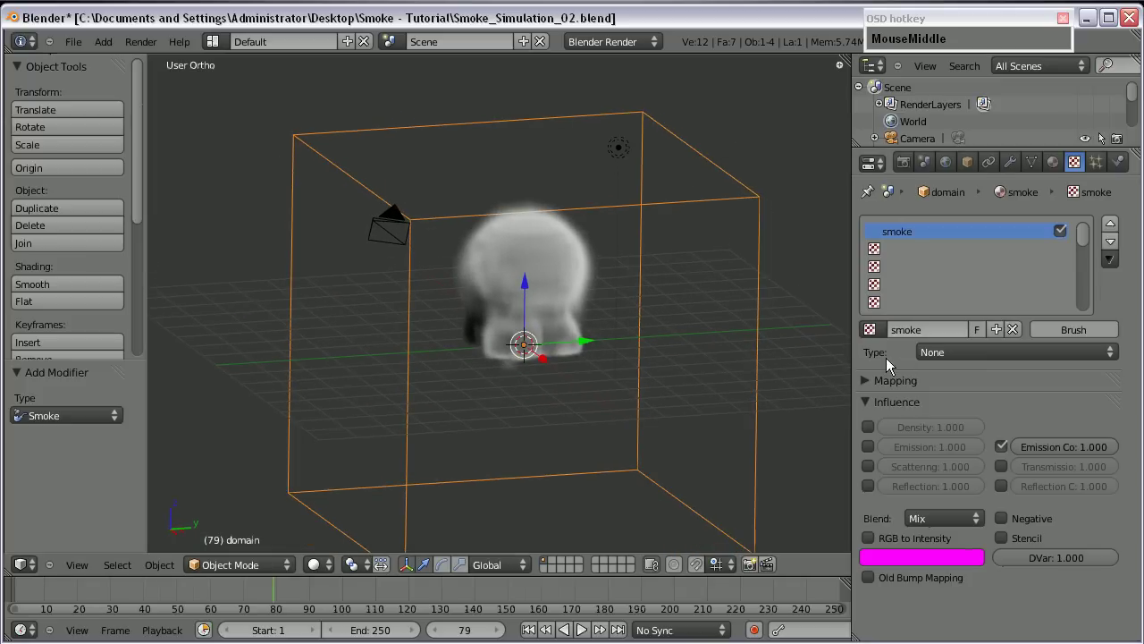
drag(946, 357, 1012, 428)
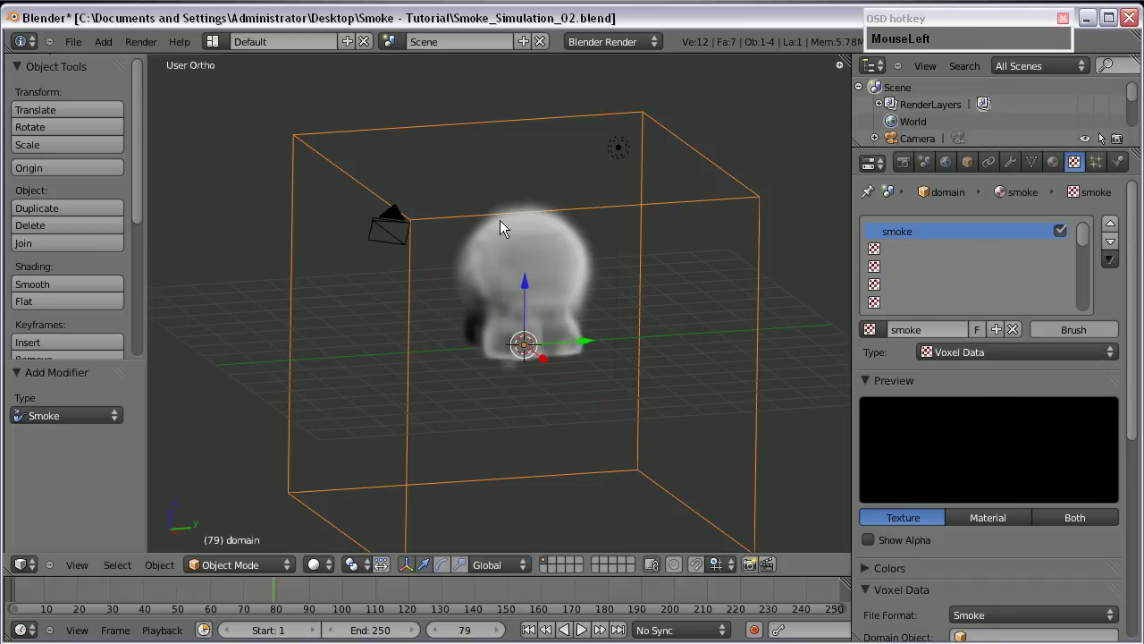
drag(529, 302, 966, 430)
scroll(down, 3)
drag(533, 345, 457, 232)
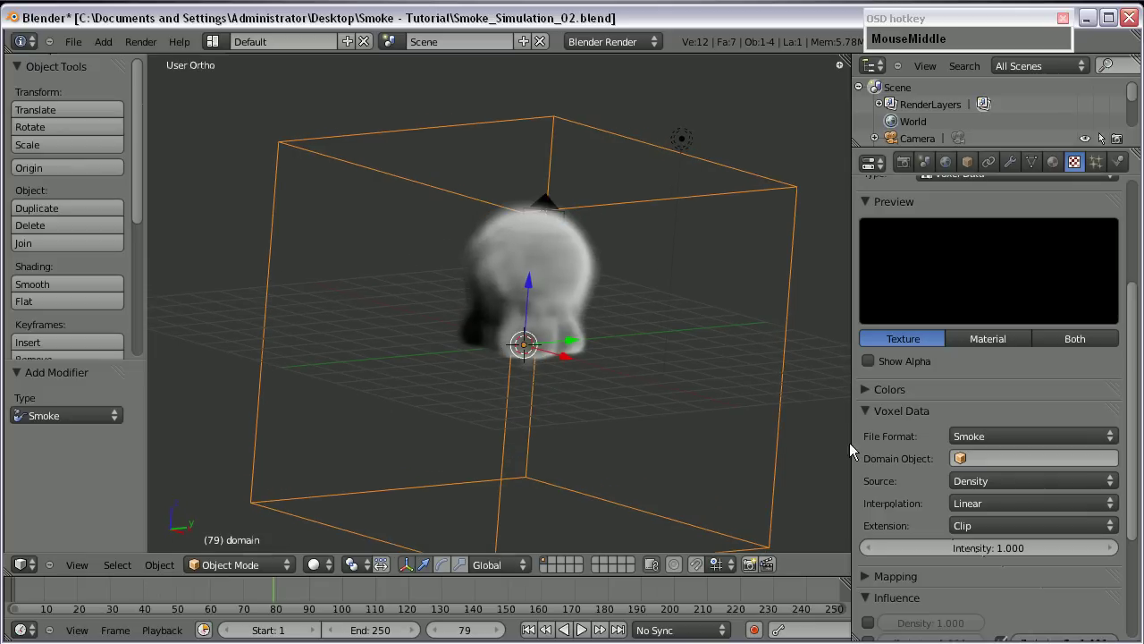
drag(988, 448, 925, 136)
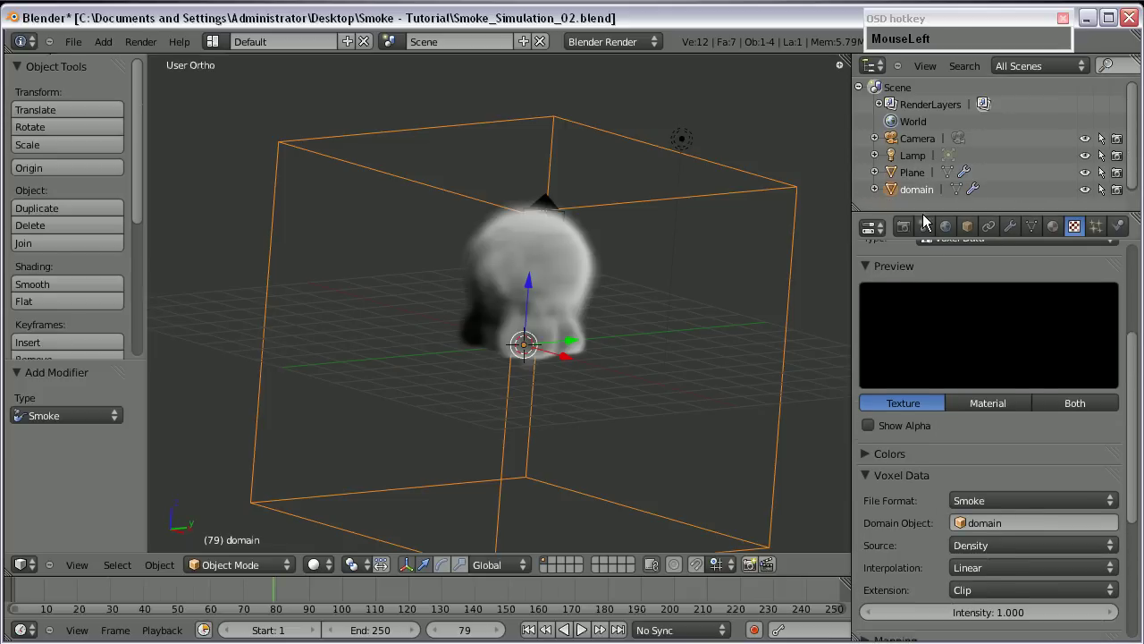
scroll(down, 3)
- Play the smoke back, go to camera view and render the current frame
click(868, 357)
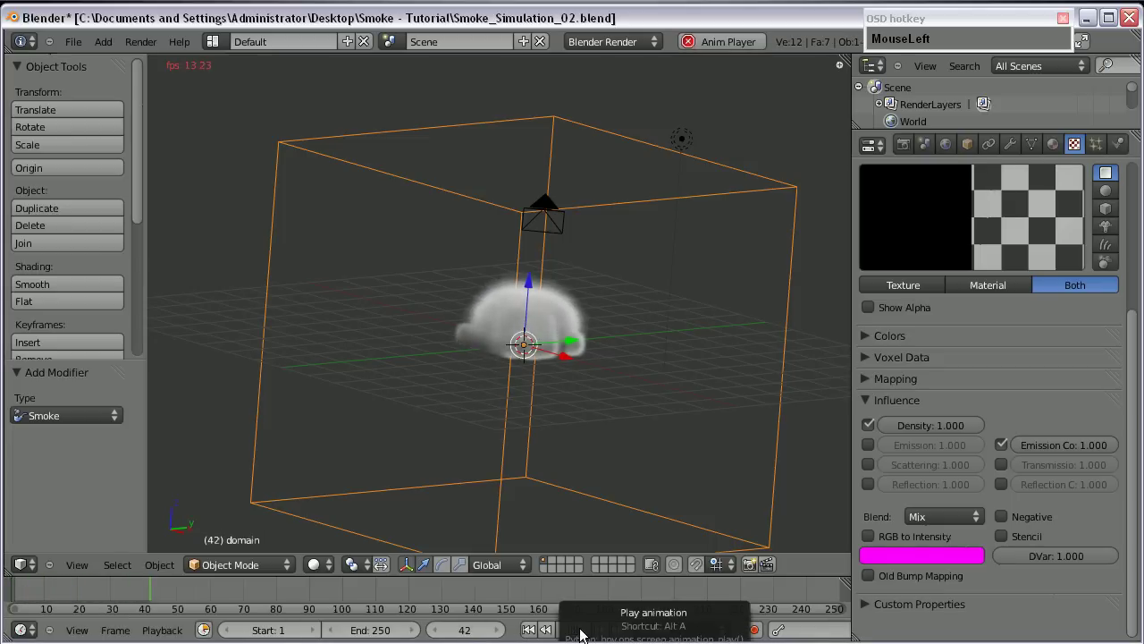
key(KP_0)
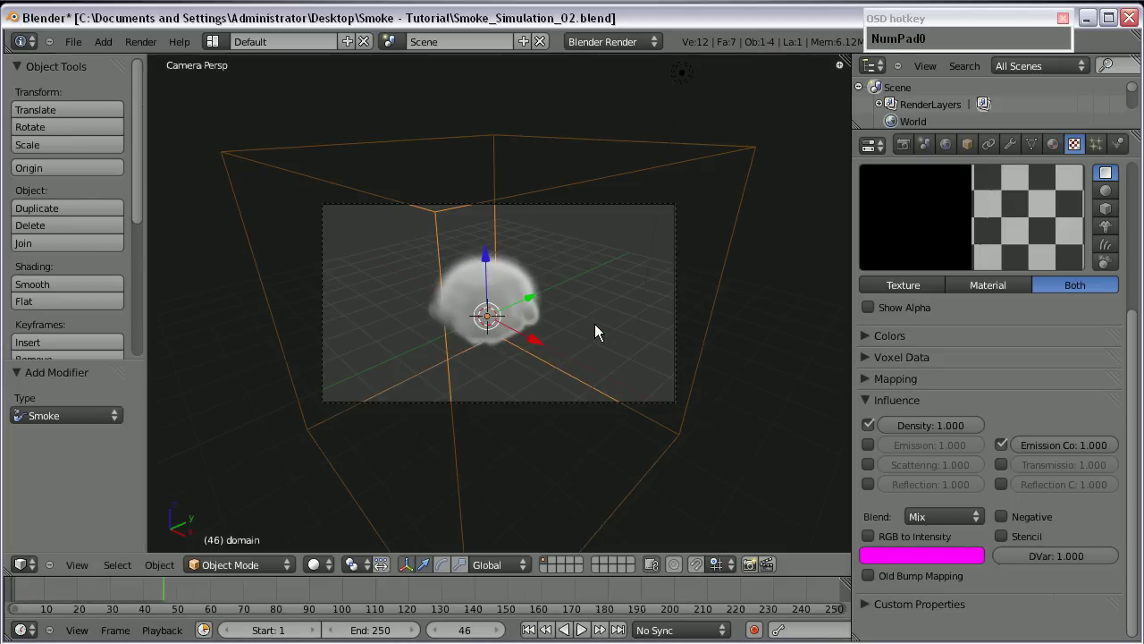
key(F12)
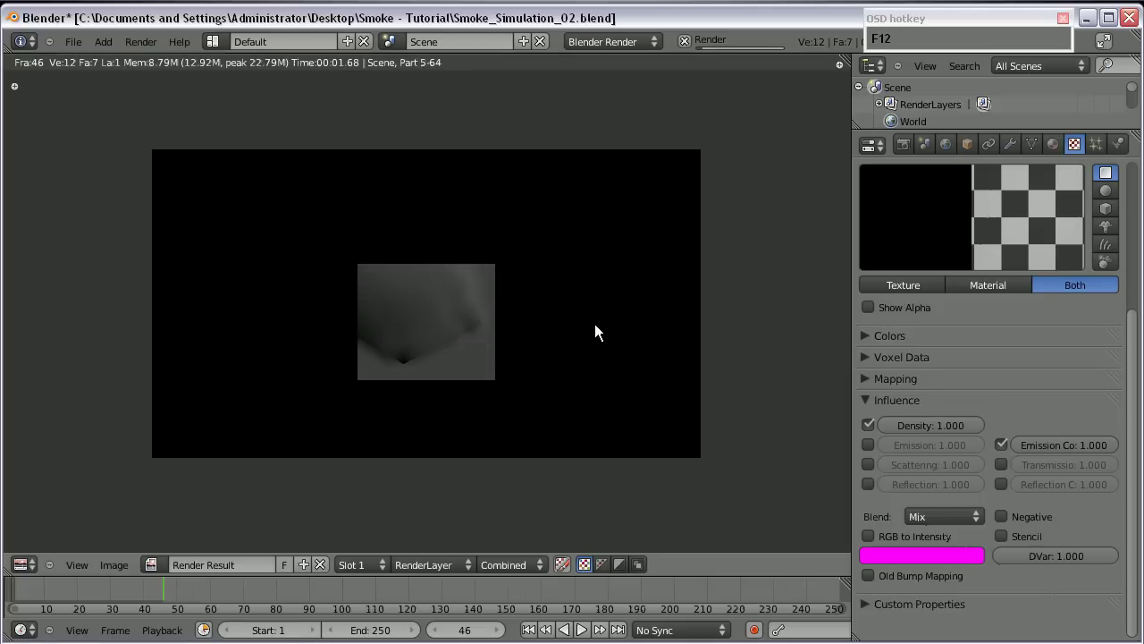
- Review the smoke material's Volume settings after re-rendering
scroll(up, 3)
click(1062, 140)
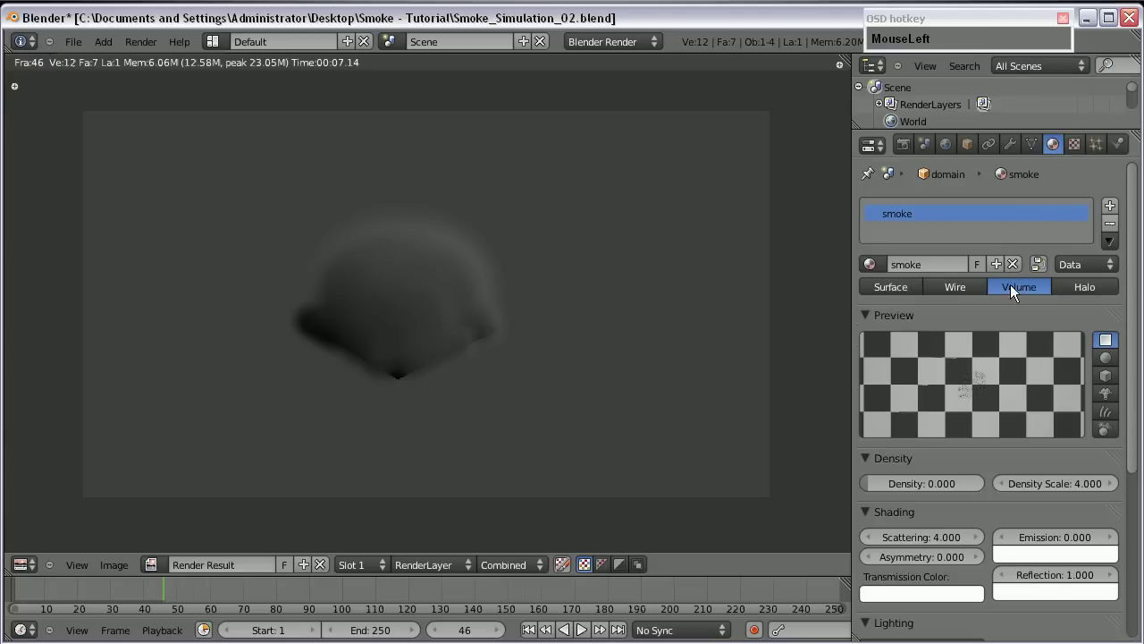
scroll(down, 3)
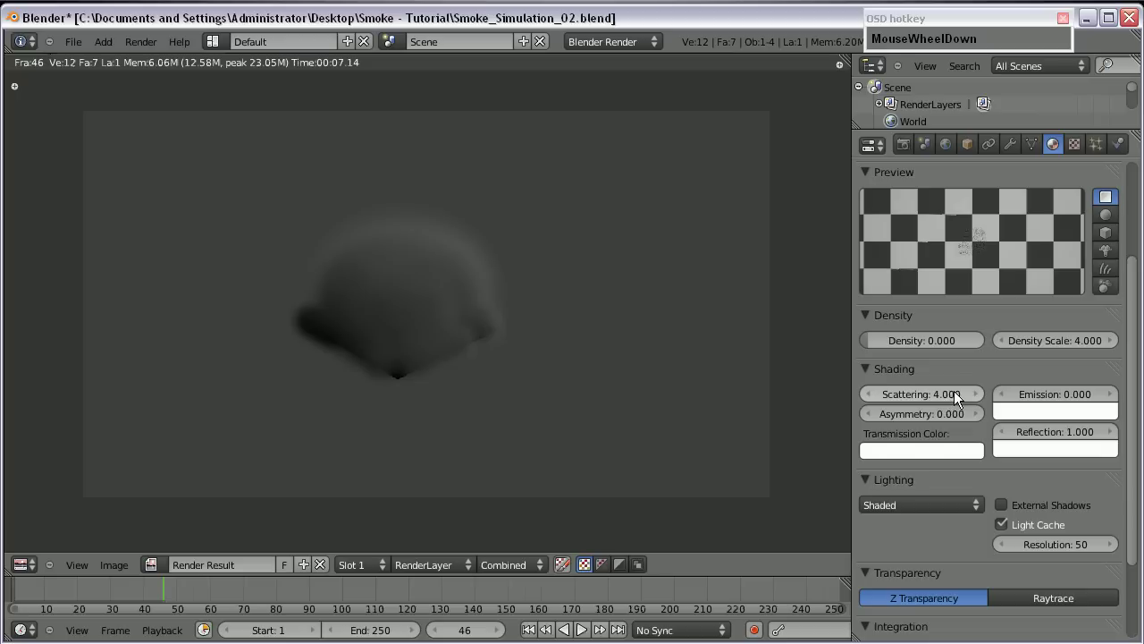
scroll(up, 3)
click(1082, 145)
scroll(up, 3)
scroll(down, 3)
- Review the Voxel Data texture and change how its preview is shown
click(874, 379)
scroll(down, 3)
scroll(up, 3)
click(1108, 353)
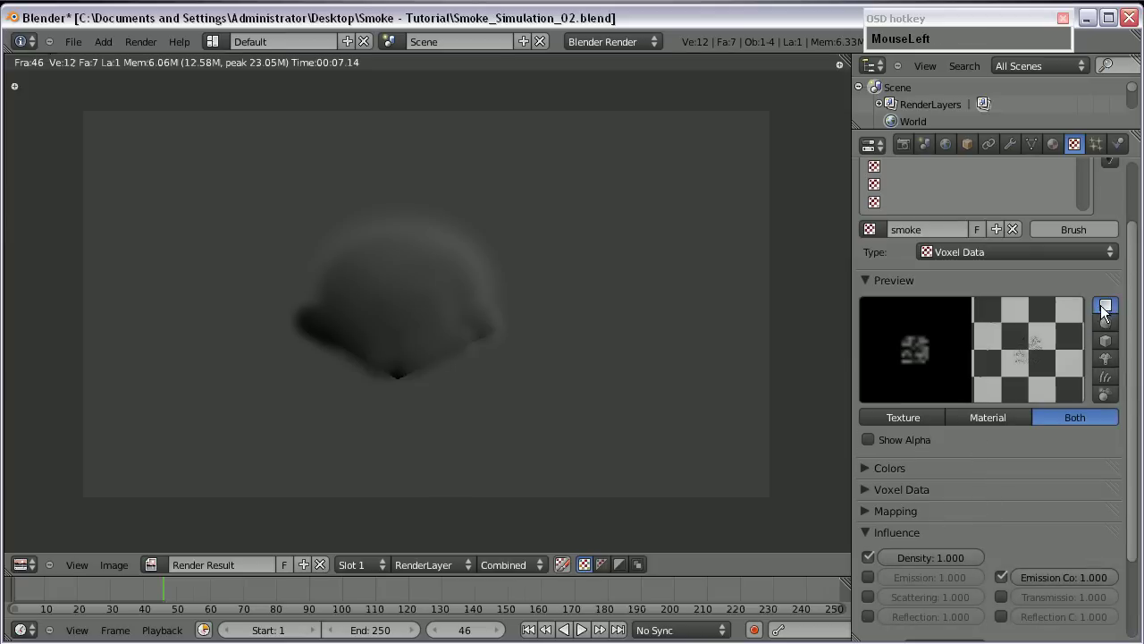
scroll(up, 3)
scroll(down, 3)
click(1109, 355)
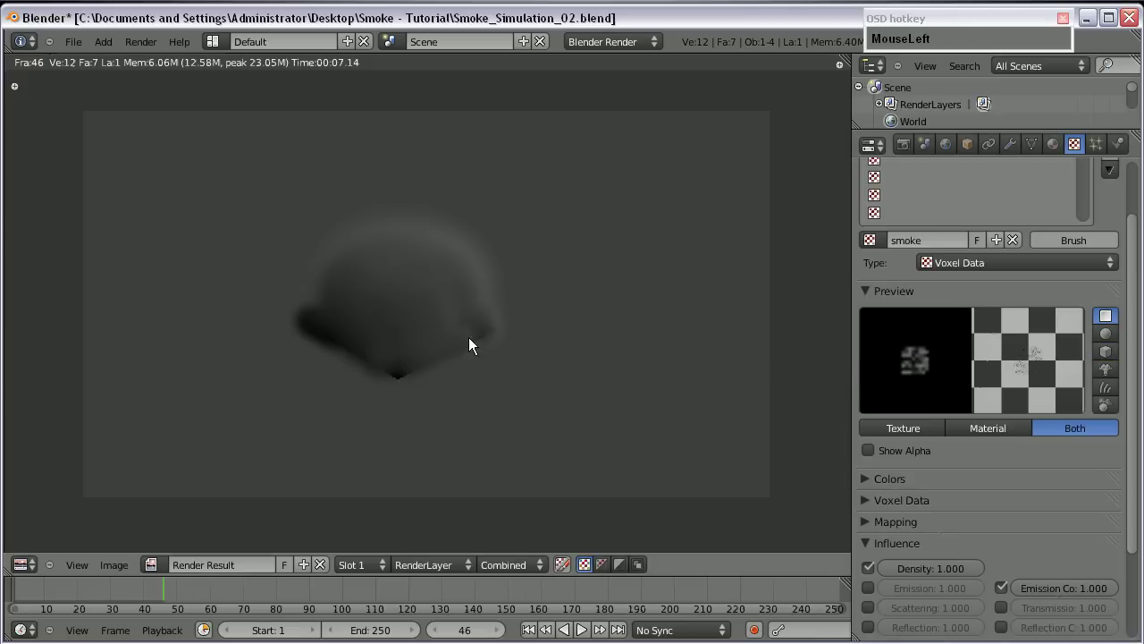
- Return to the 3D view, orbit the domain and show its material settings
key(Escape)
drag(458, 274, 576, 336)
scroll(up, 3)
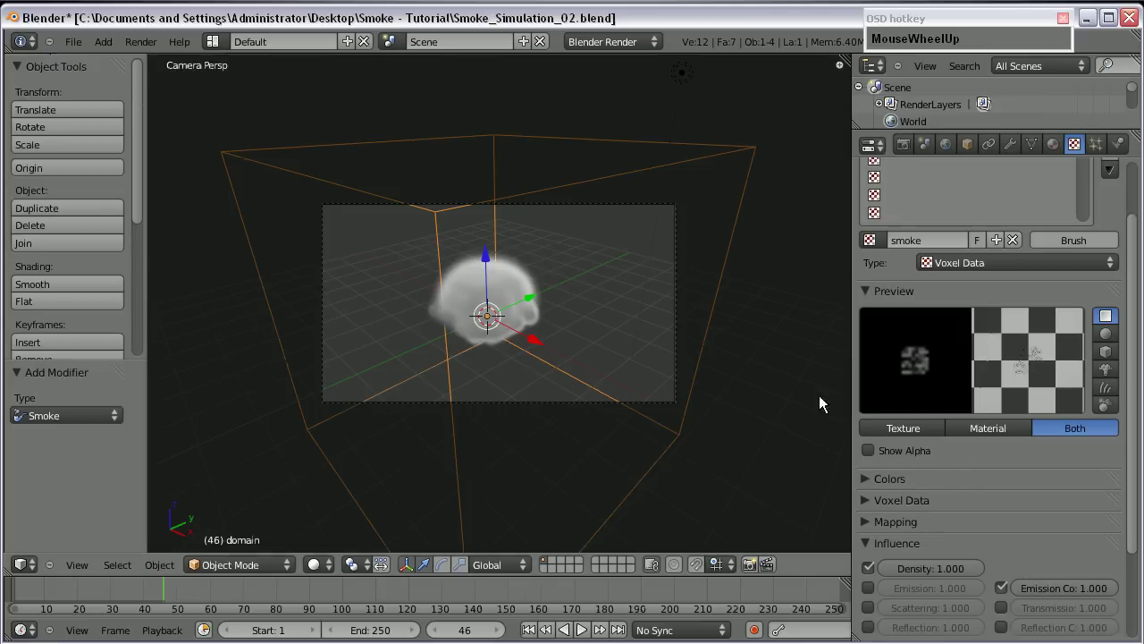
drag(507, 376, 532, 297)
right_click(514, 318)
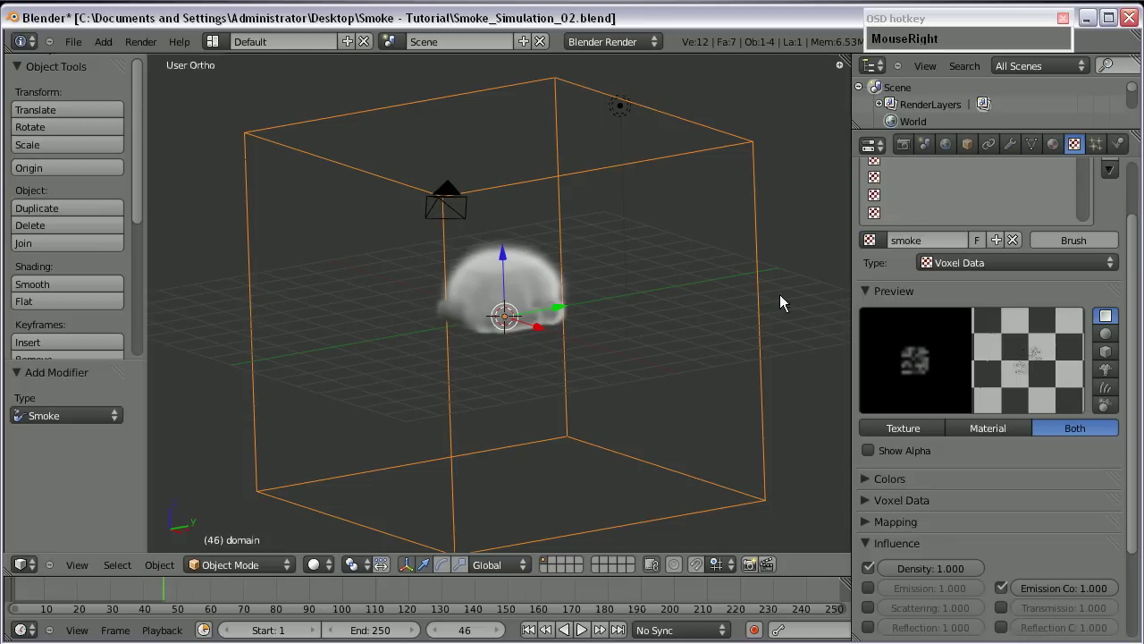
click(1069, 158)
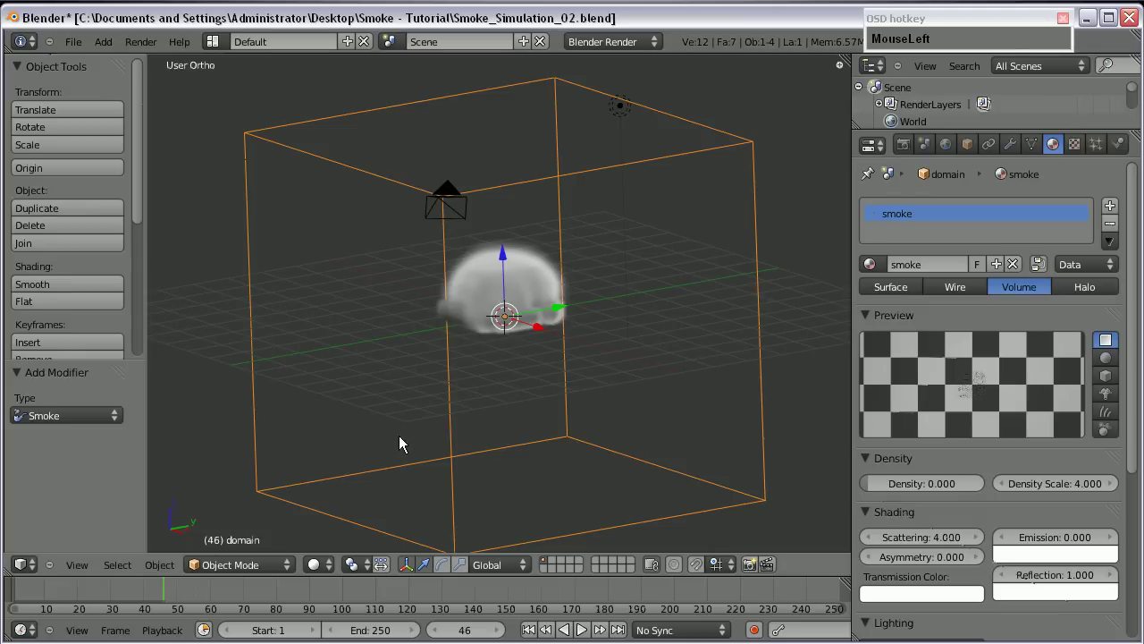
- Orbit slightly more around the domain, then switch to Firefox
middle_click(554, 392)
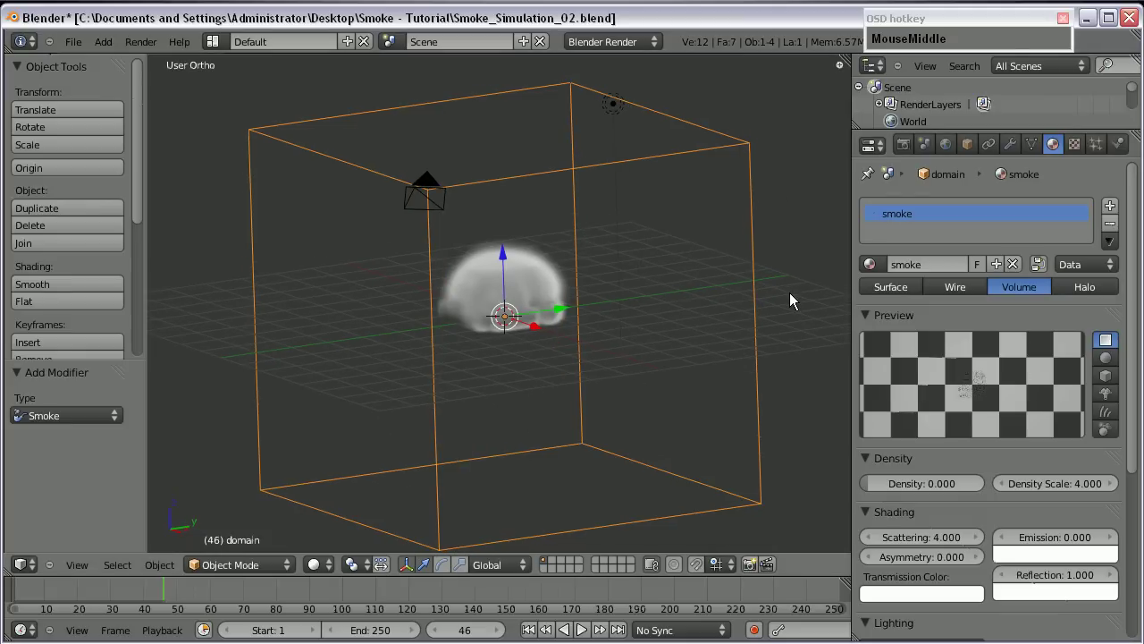
click(767, 28)
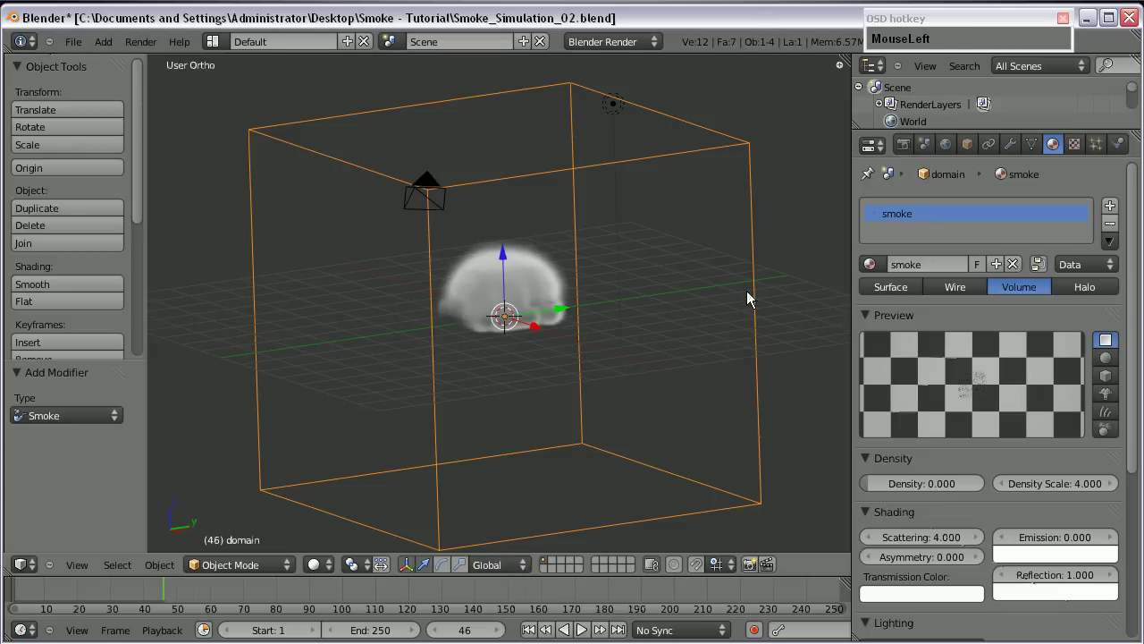
drag(618, 326, 633, 440)
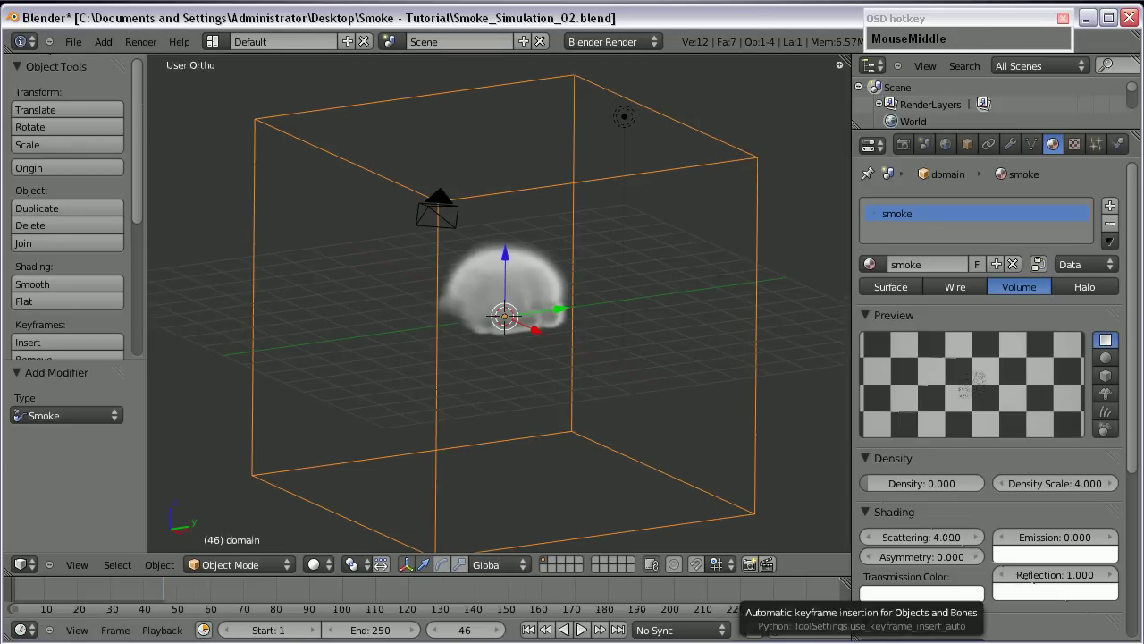
drag(506, 250, 430, 162)
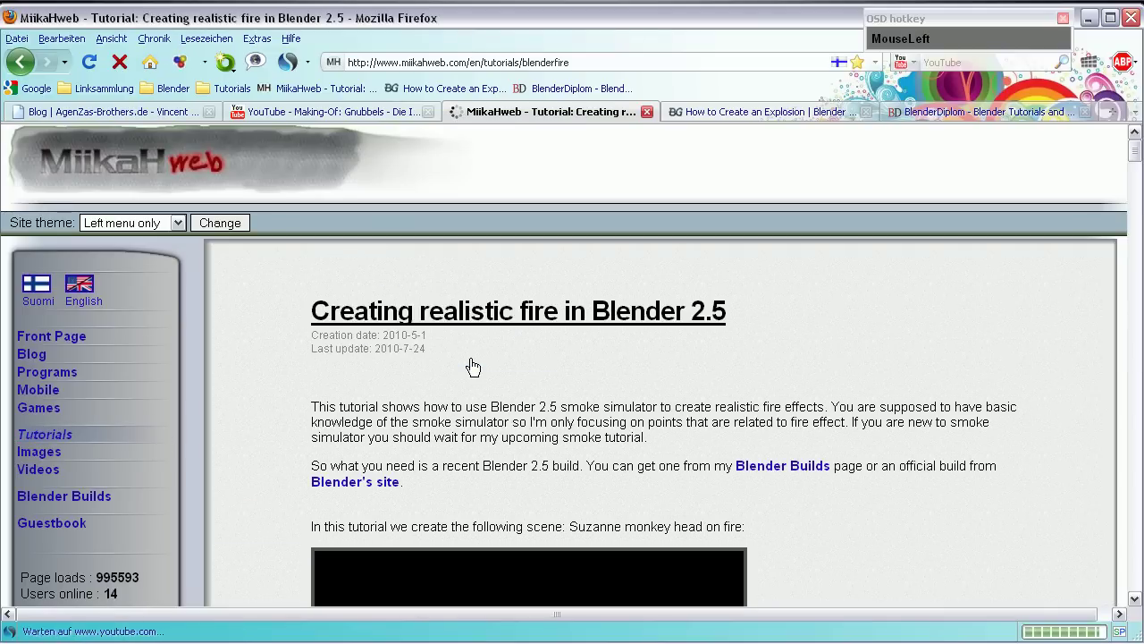
- Read the MiikaHweb tutorials page and open 'Creating realistic fire in Blender 2.5'
scroll(down, 3)
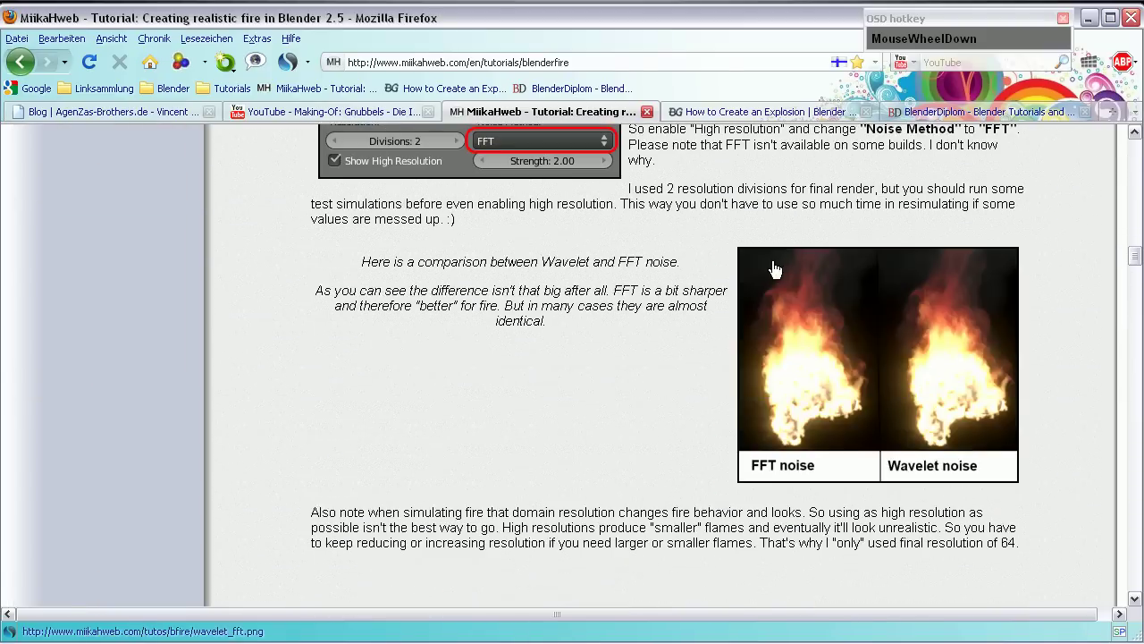
scroll(up, 3)
scroll(down, 3)
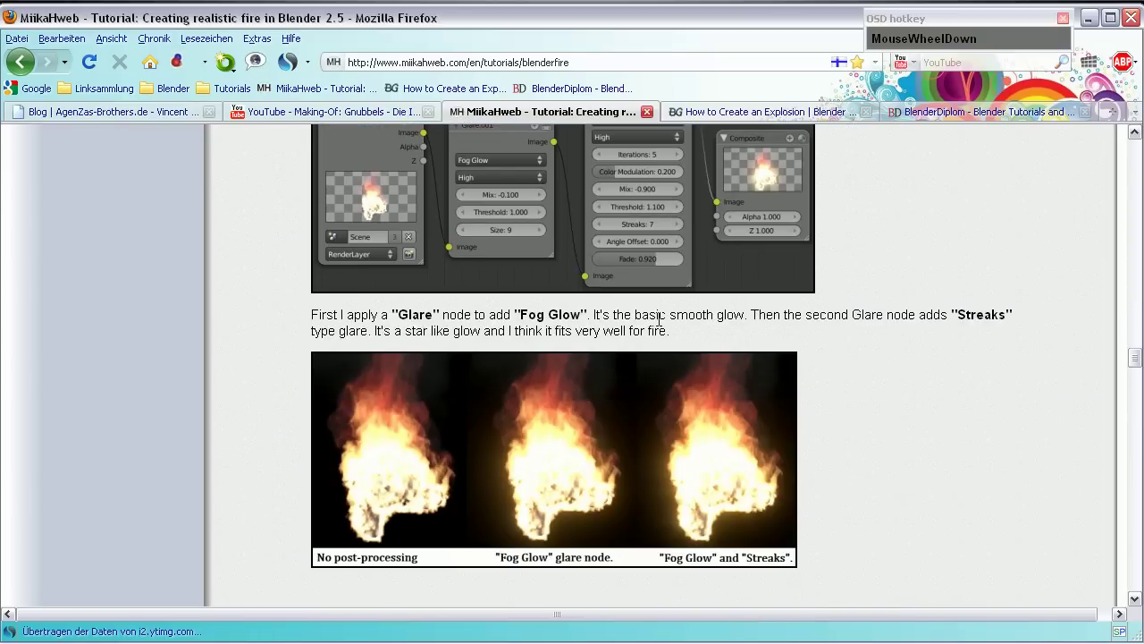
scroll(up, 3)
scroll(down, 3)
scroll(up, 3)
click(721, 113)
- Scroll through the fire tutorial, then switch to the BlenderDiplom tab
scroll(down, 3)
scroll(up, 3)
scroll(down, 3)
scroll(up, 3)
scroll(down, 3)
click(955, 119)
- Open BlenderDiplom's 'Fortgeschrittene Feuer-Shader' tutorial, browse its settings images, then return to Blender
scroll(up, 3)
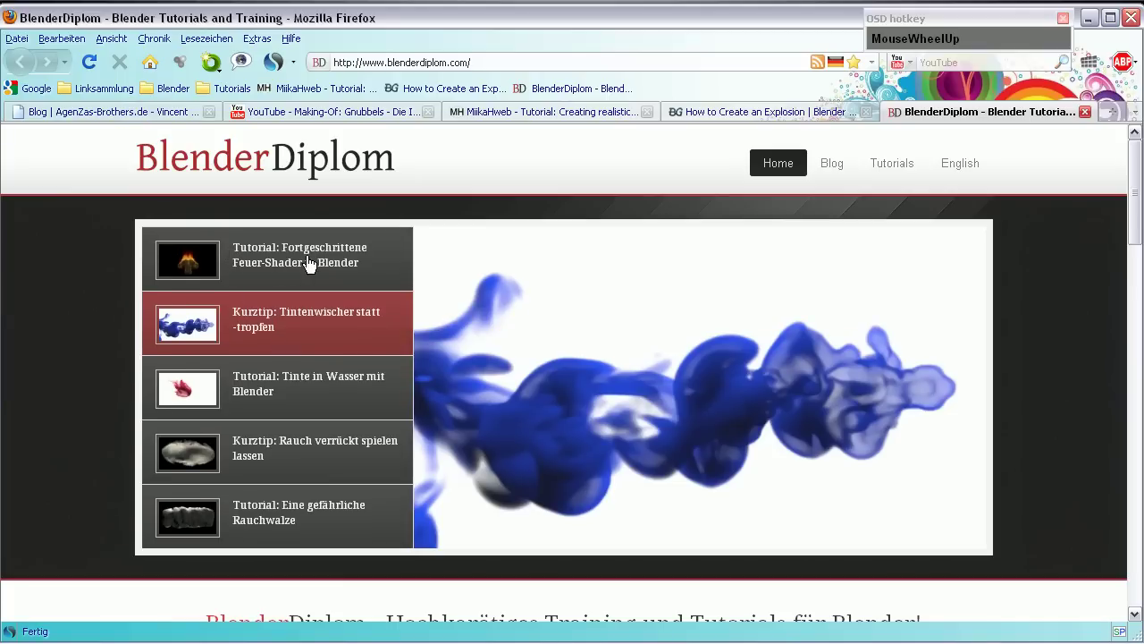
click(307, 265)
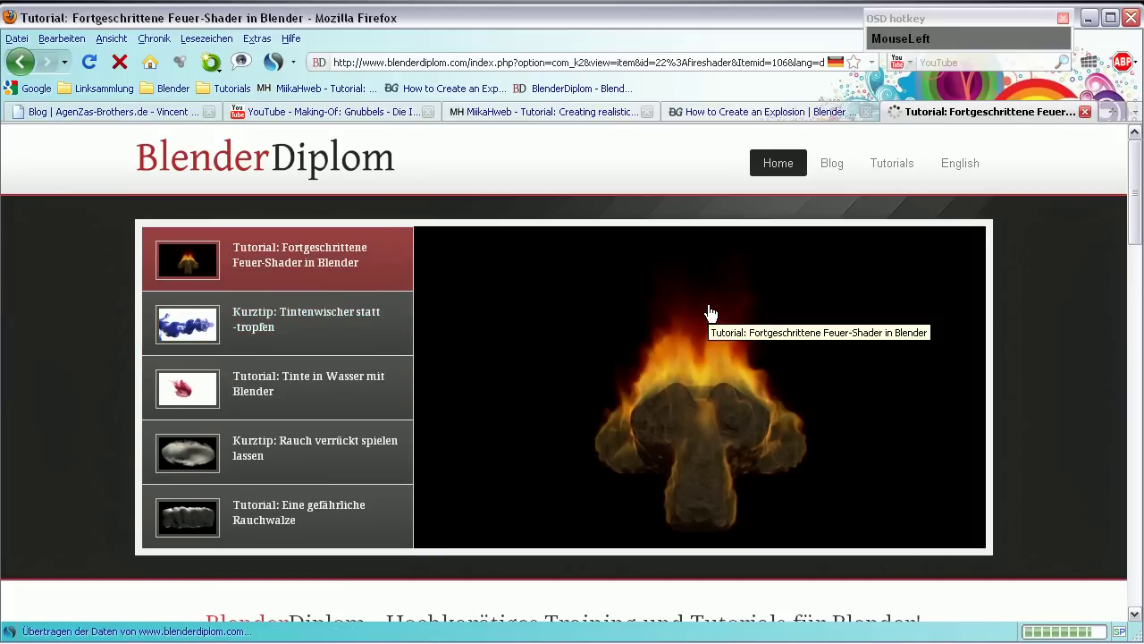
scroll(down, 3)
scroll(up, 3)
scroll(down, 3)
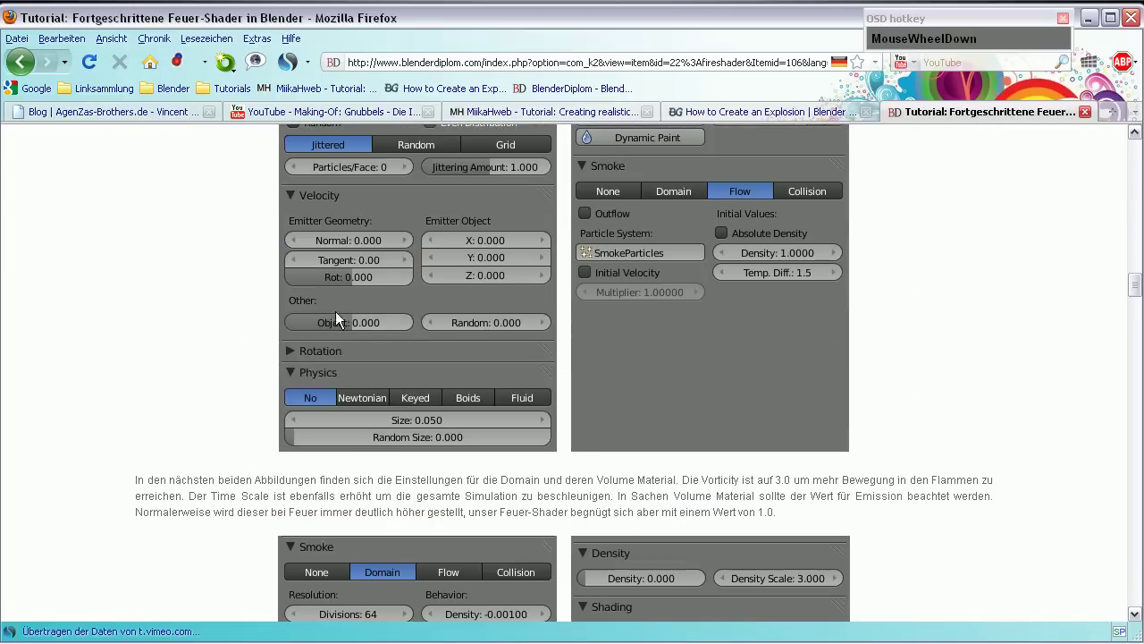
scroll(up, 3)
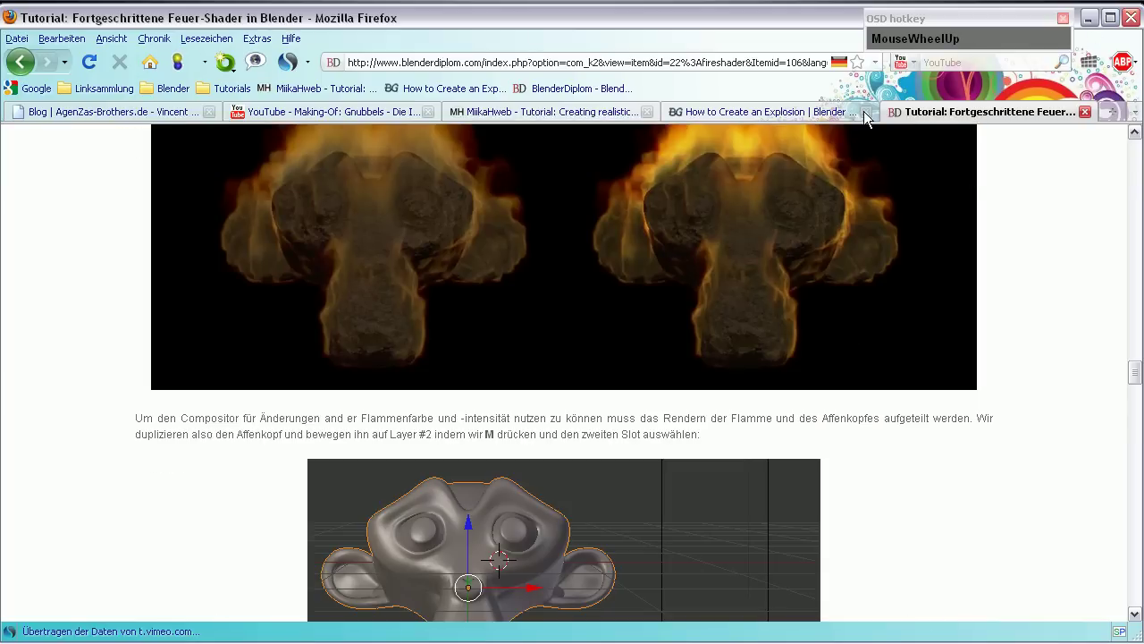
click(1094, 30)
scroll(up, 3)
- Delete the selected ground plane from the scene
drag(463, 355, 518, 358)
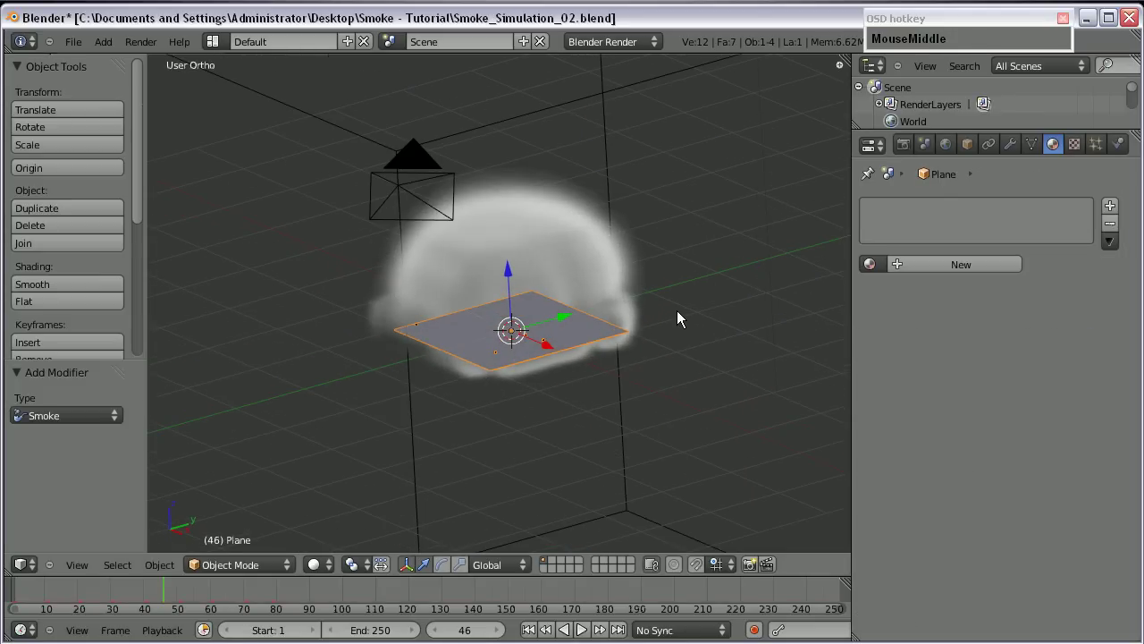
key(Delete)
click(533, 338)
scroll(down, 3)
click(127, 595)
scroll(down, 3)
scroll(up, 3)
middle_click(621, 421)
- Add a UV sphere, scale it down and move it near the bottom of the smoke domain
key(KP_1)
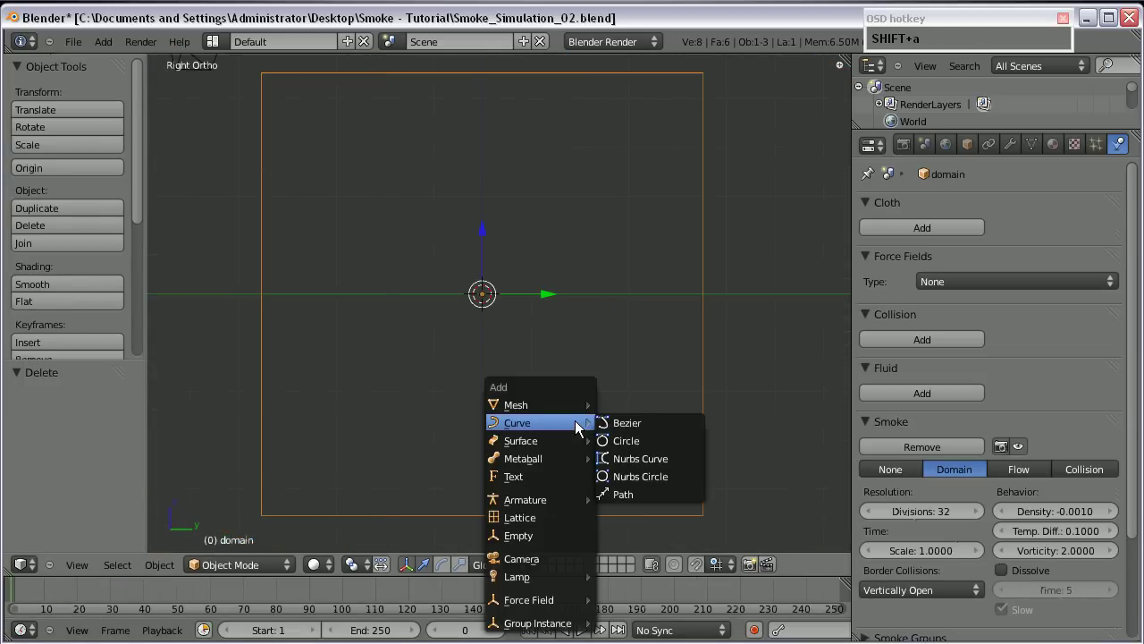
click(632, 462)
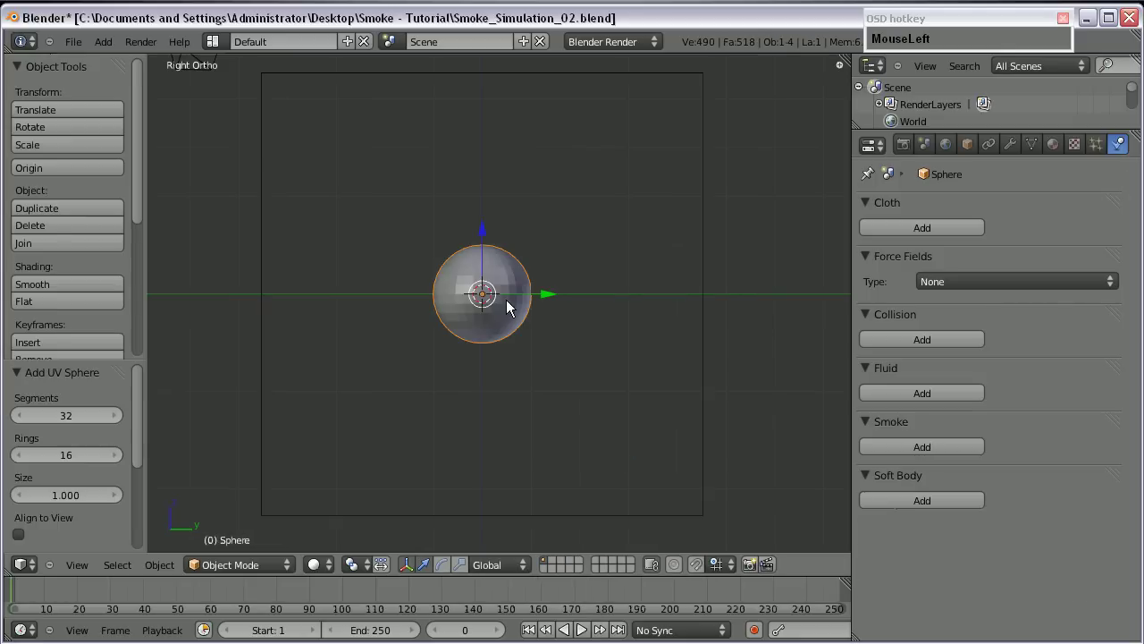
text(MouseLeftq)
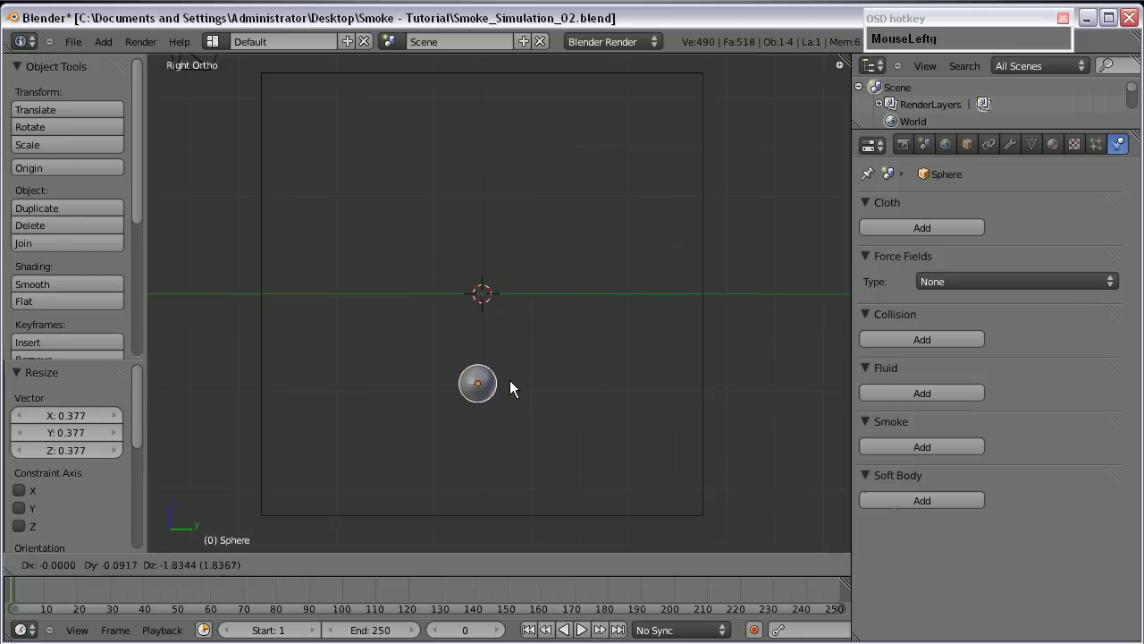
click(519, 388)
drag(485, 338, 74, 492)
click(61, 282)
scroll(up, 3)
- Set SmokeParticles to 100000 particles with lifetime 6 and lifetime randomness 0.5
drag(548, 405, 912, 459)
click(911, 460)
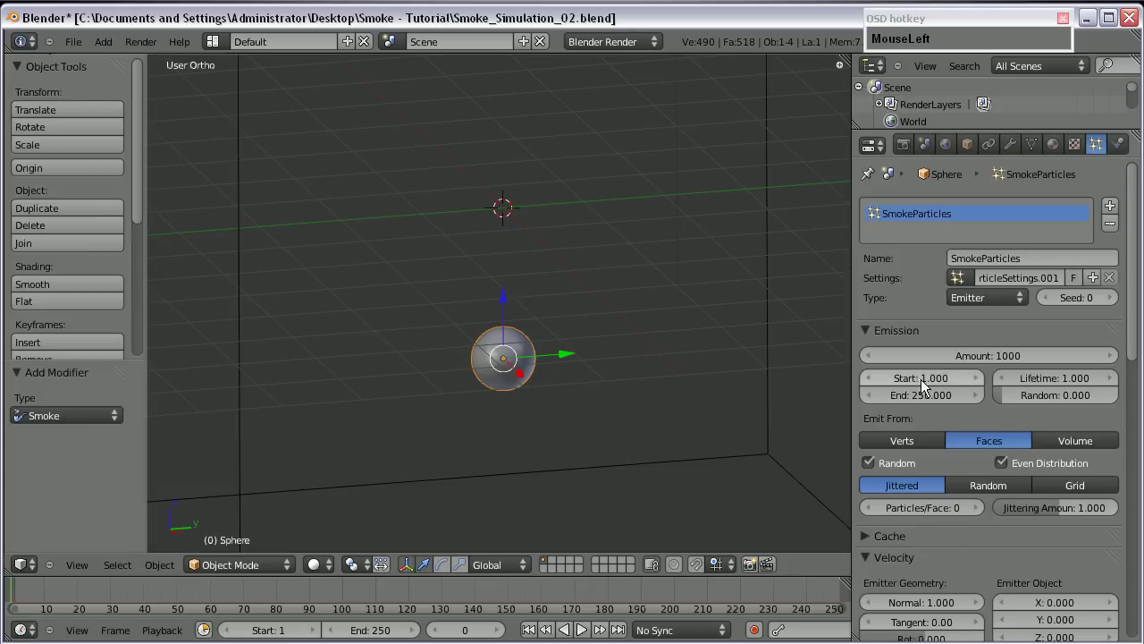
key(KP_1)
key(KP_0)
key(Return)
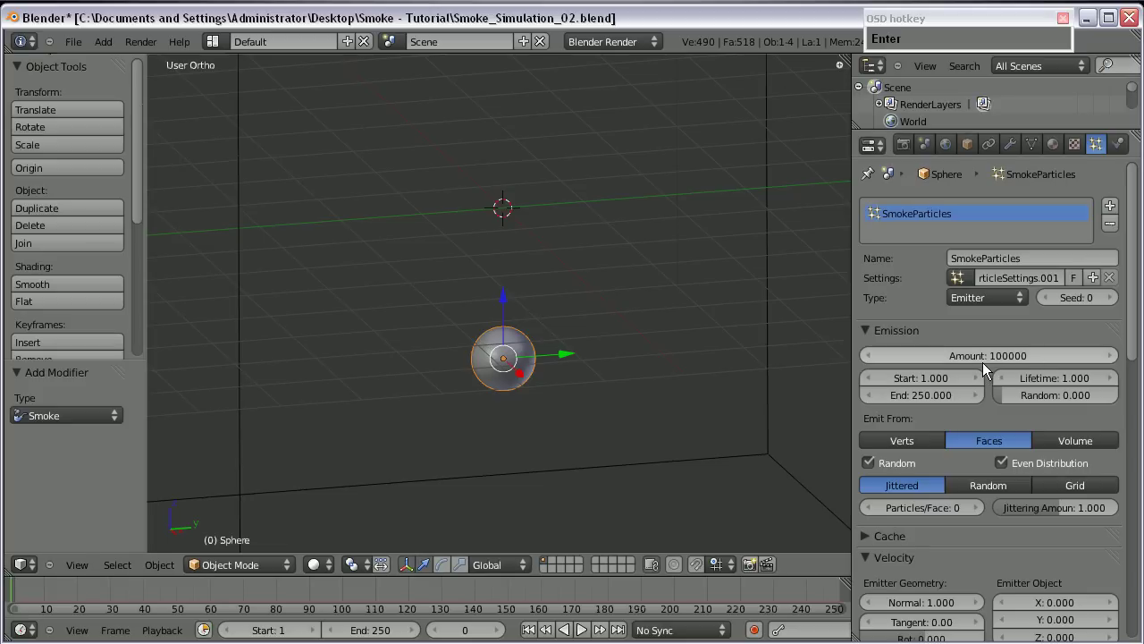
click(1067, 389)
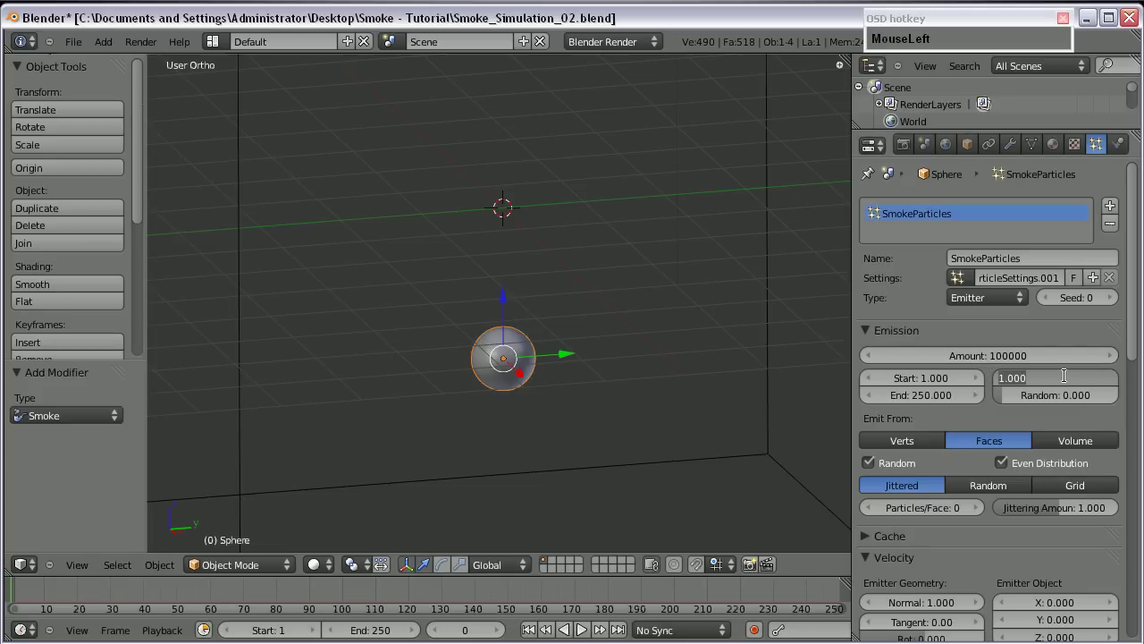
key(KP_6)
key(Return)
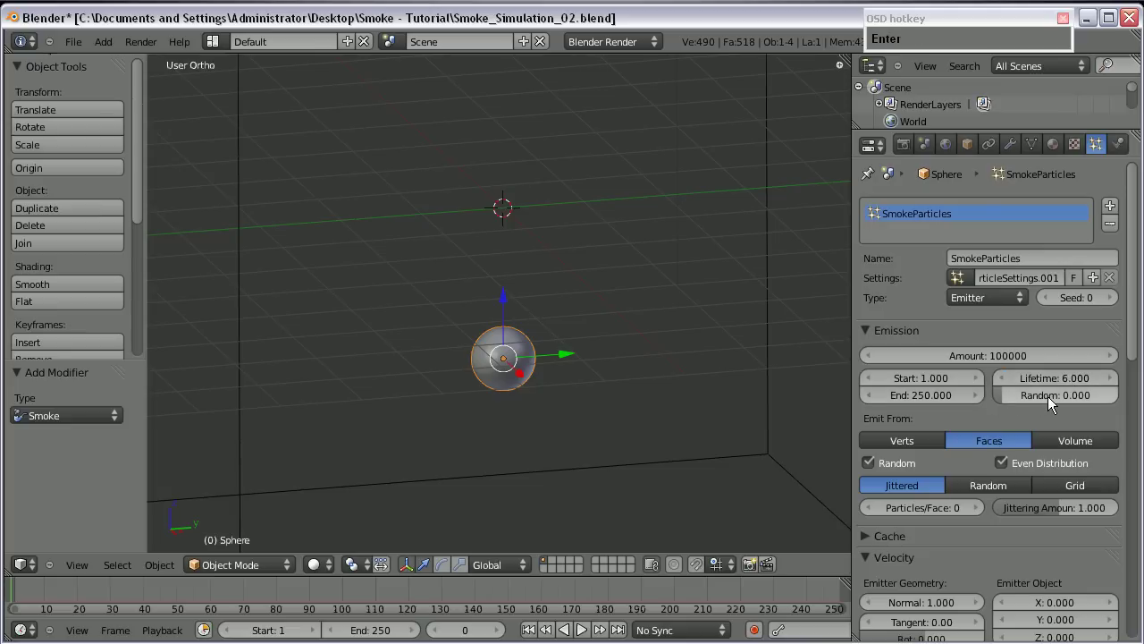
drag(1052, 395, 1050, 385)
key(KP_5)
key(Return)
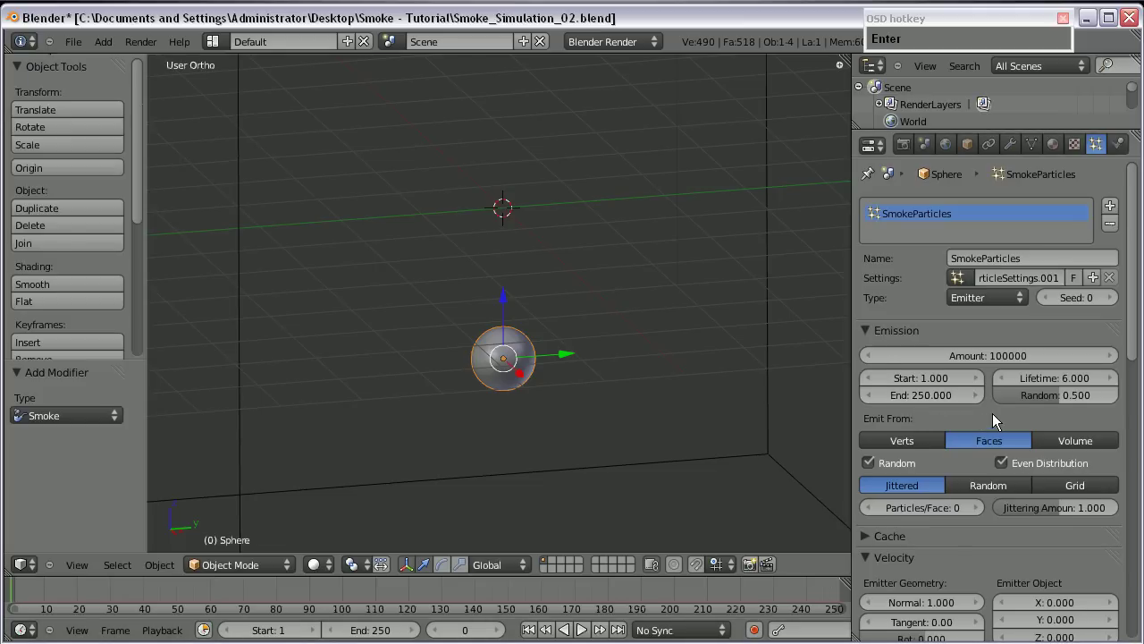
- Use random distribution with normal velocity 0.25 and random velocity 0.12
scroll(down, 3)
click(979, 454)
scroll(down, 3)
click(935, 451)
key(KP_2)
key(Return)
click(1042, 532)
key(KP_1)
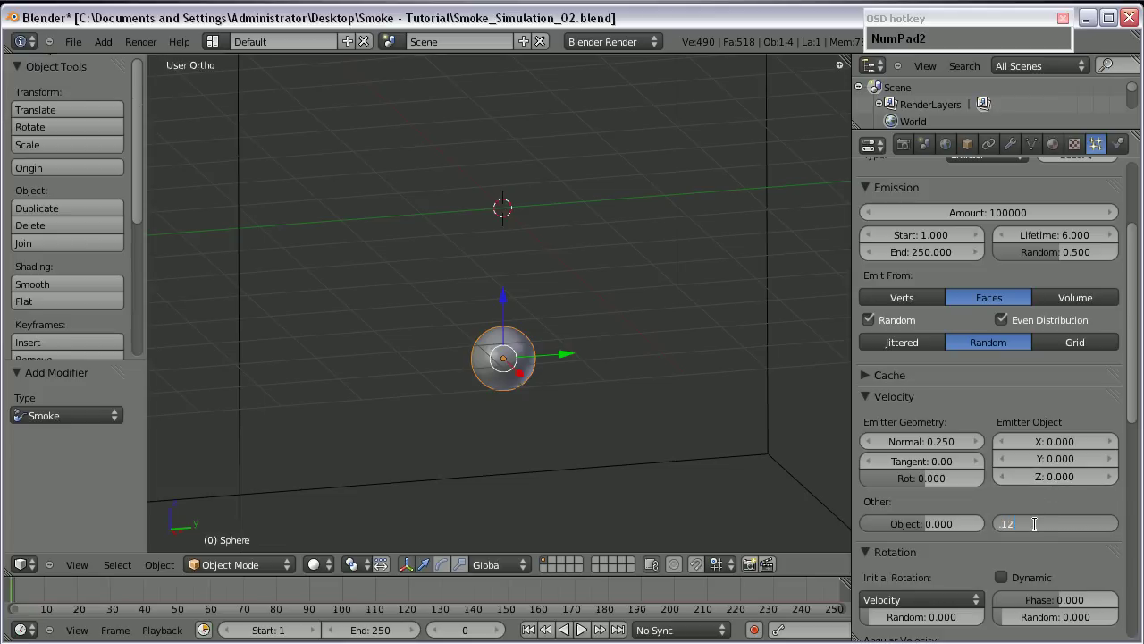
key(Return)
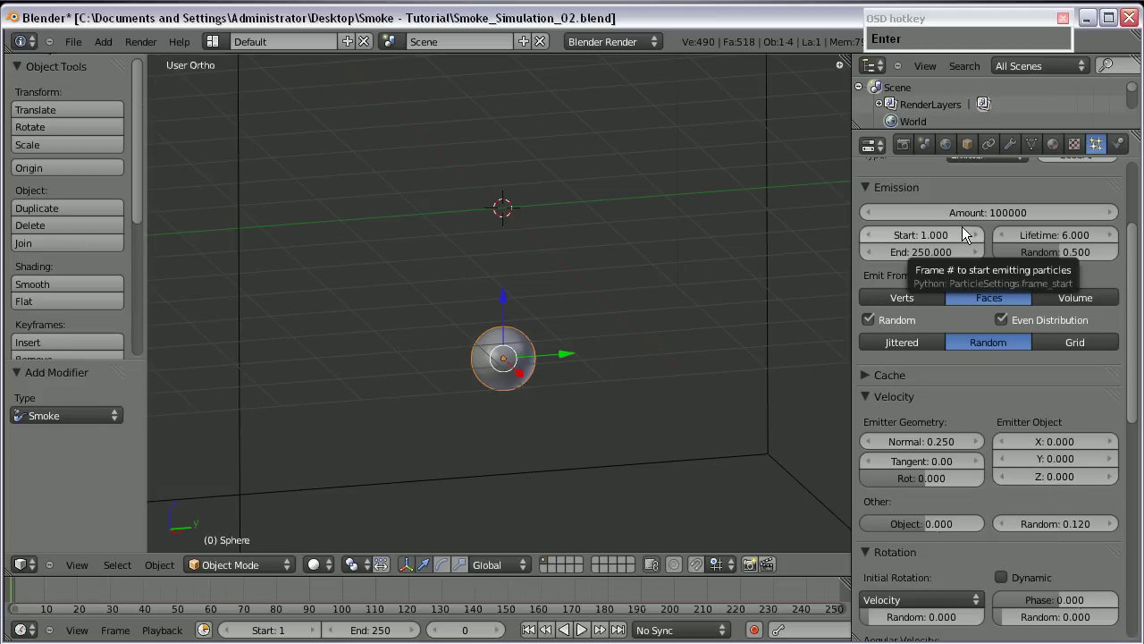
- Collapse the remaining particle settings panels to tidy the properties editor
click(791, 20)
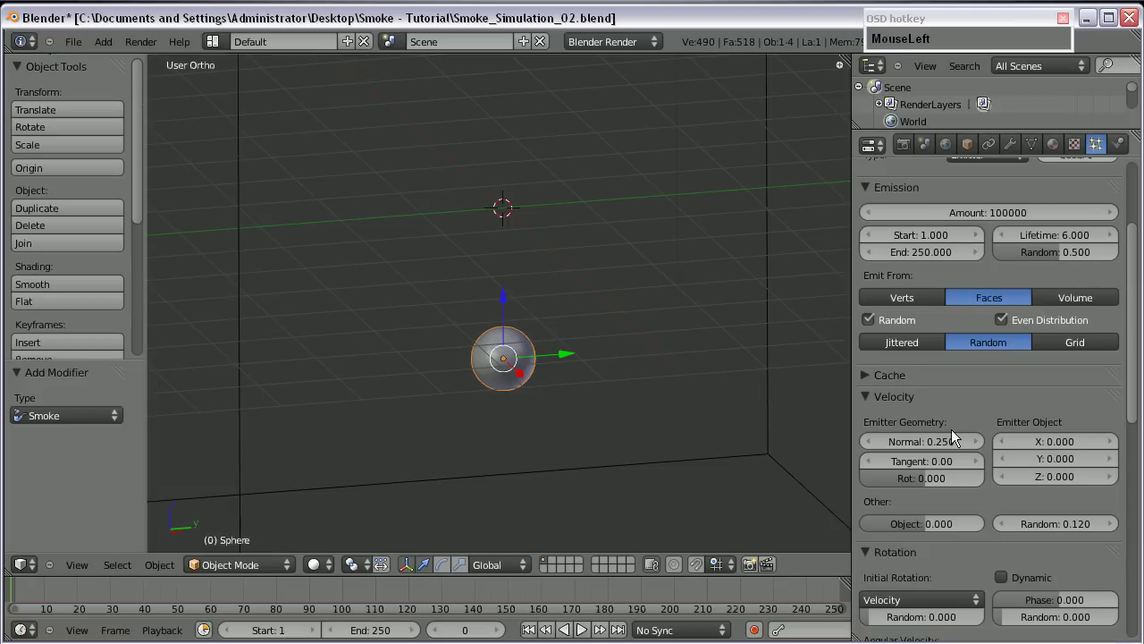
scroll(up, 3)
scroll(down, 3)
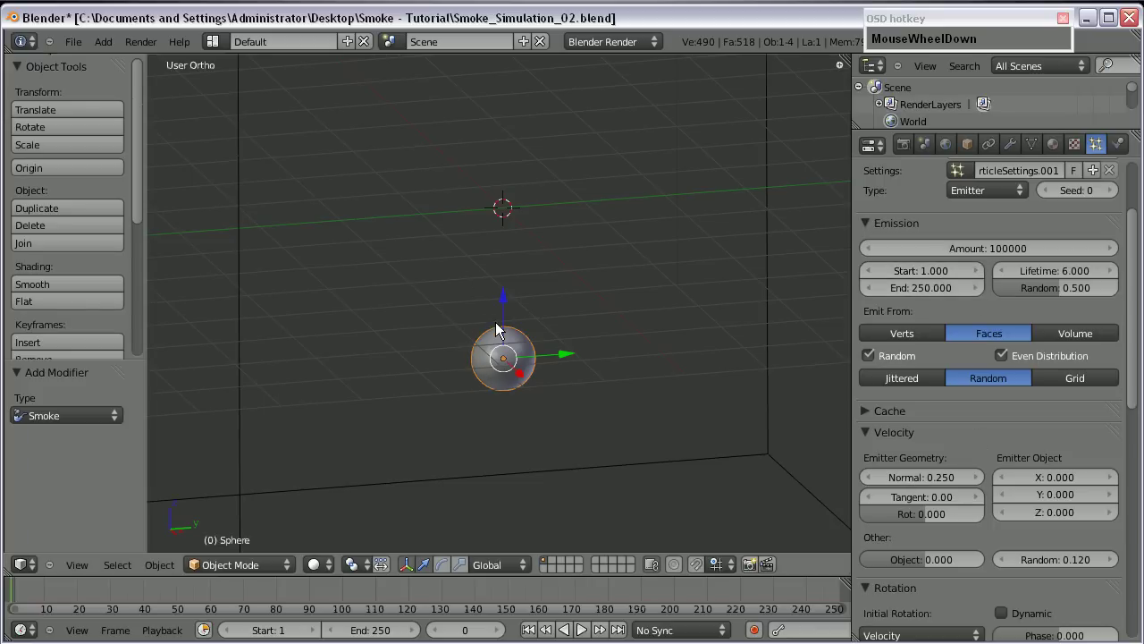
click(873, 429)
scroll(down, 3)
click(867, 429)
scroll(down, 3)
click(866, 531)
scroll(down, 3)
drag(961, 511, 891, 497)
scroll(up, 3)
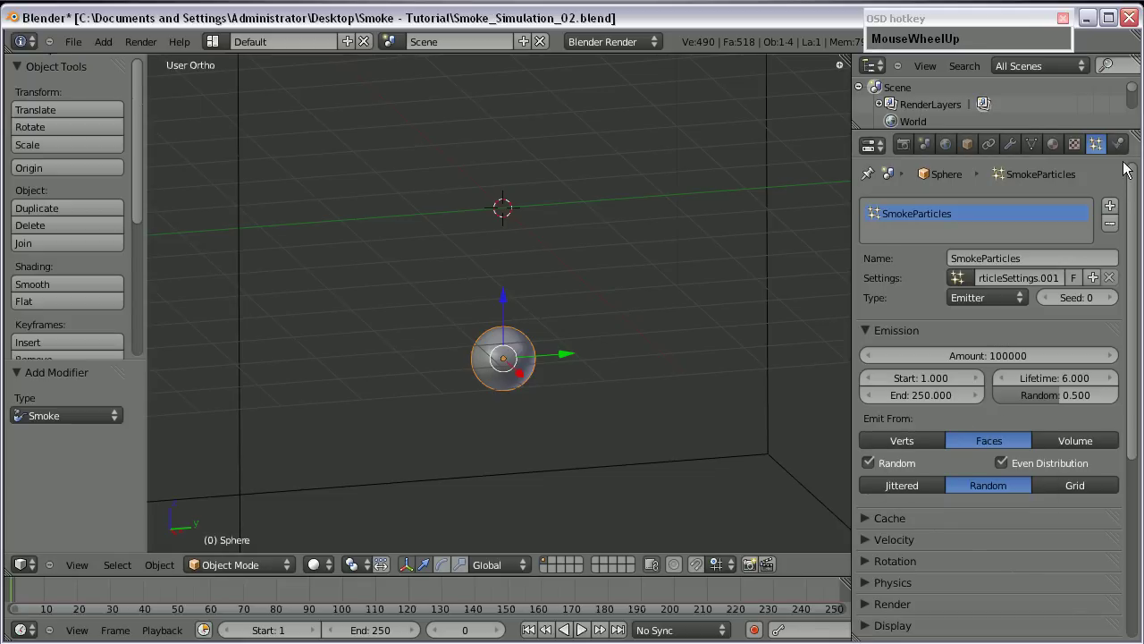
- Raise the sphere's smoke flow Temp. Diff. value to 2.0
drag(1120, 146, 1119, 150)
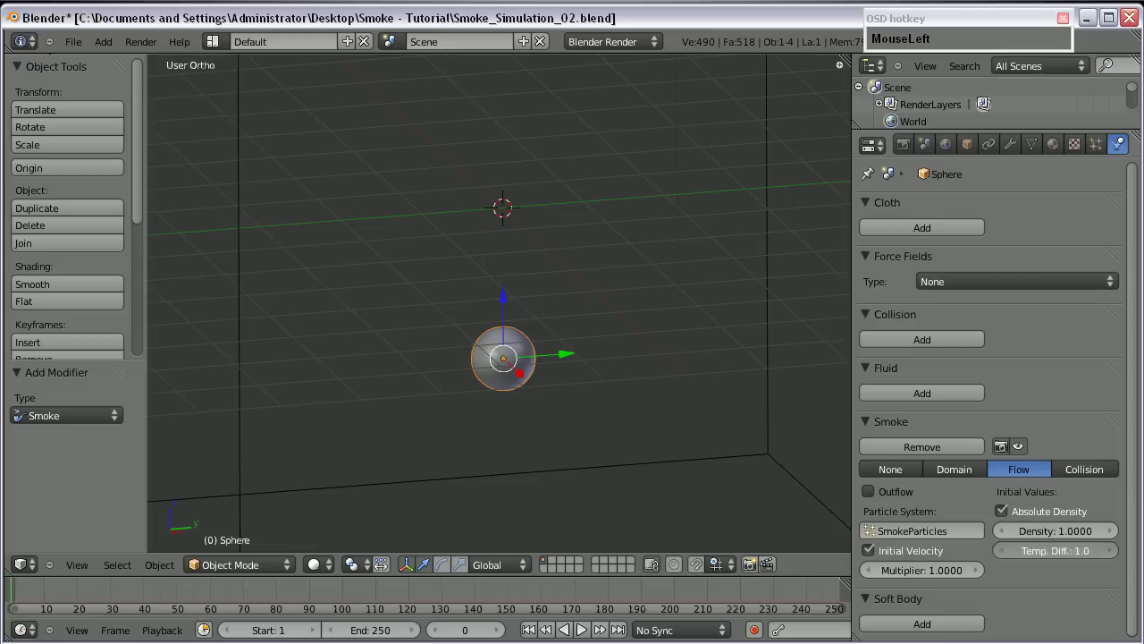
key(KP_2)
click(1061, 578)
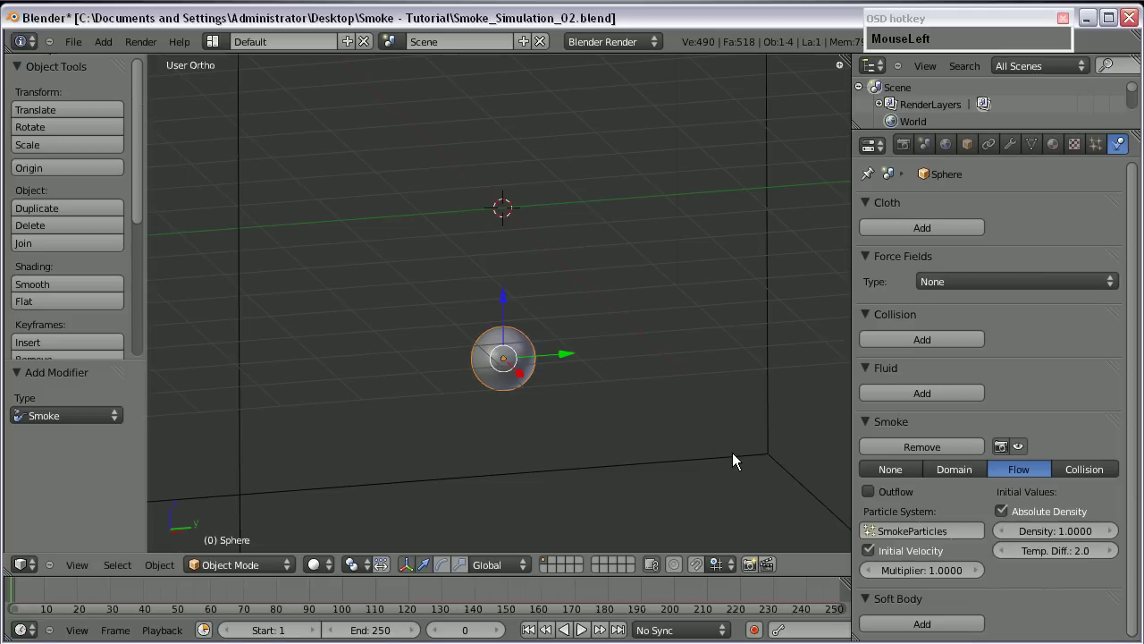
- Select the domain and enable Dissolve with time 15 and Slow on
right_click(743, 458)
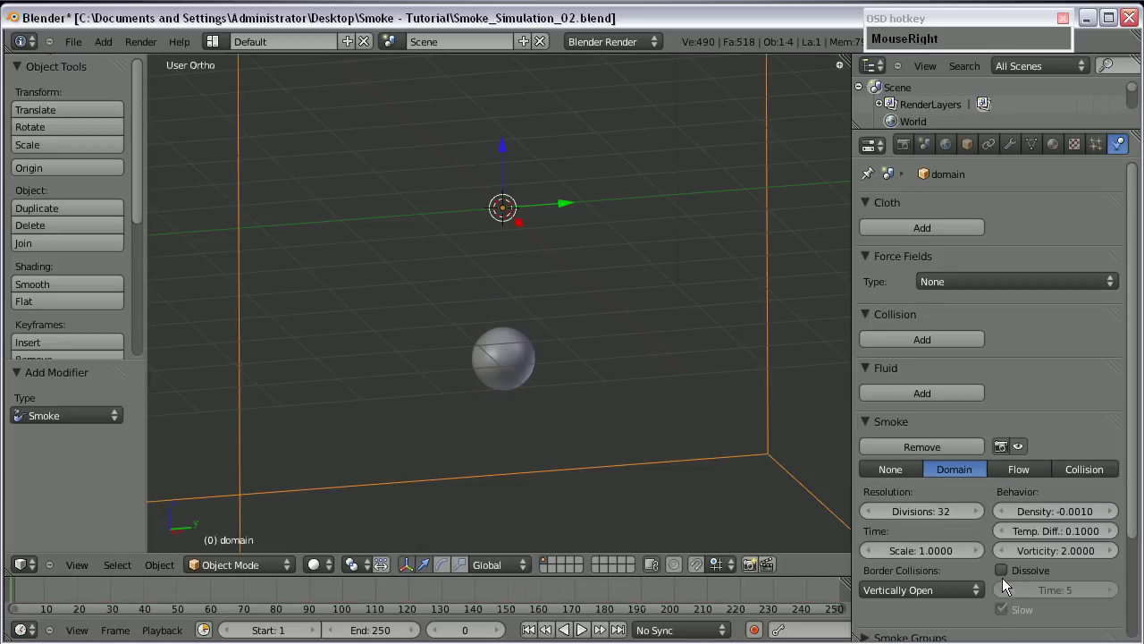
click(1010, 567)
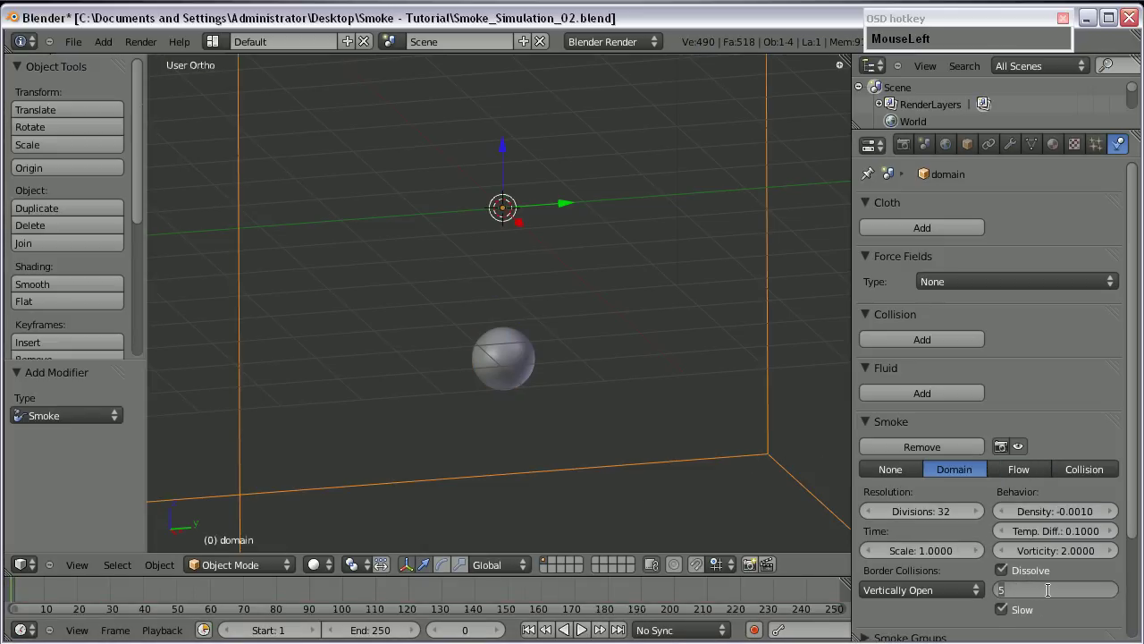
key(KP_1)
key(Return)
- Play the smoke simulation preview, then stop and return to the start frame
drag(587, 636, 588, 636)
scroll(down, 3)
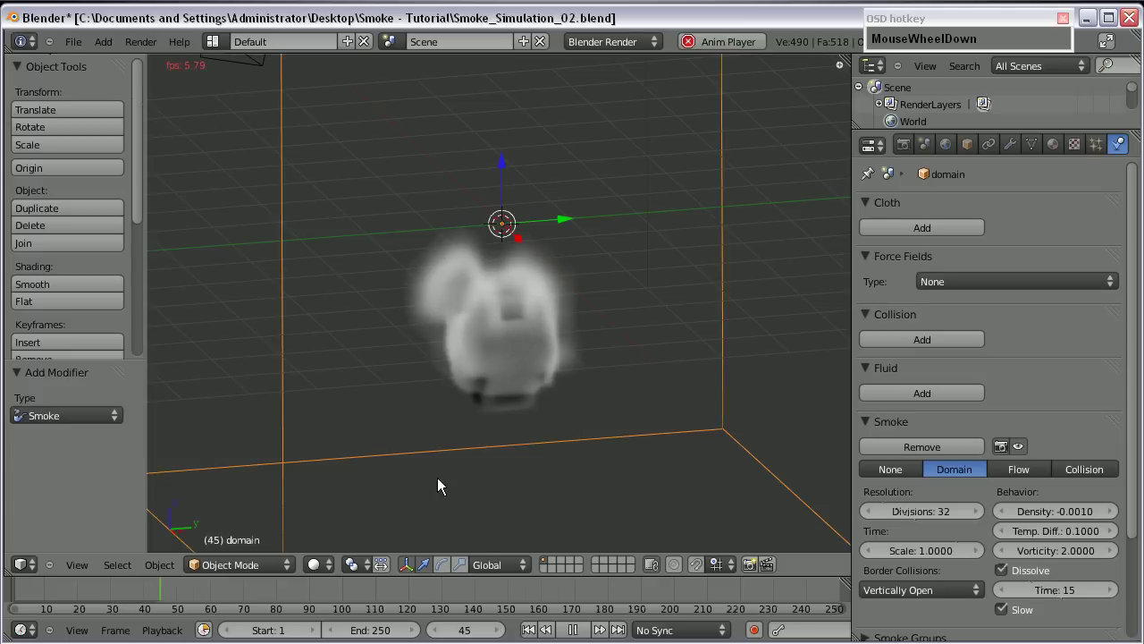
click(171, 591)
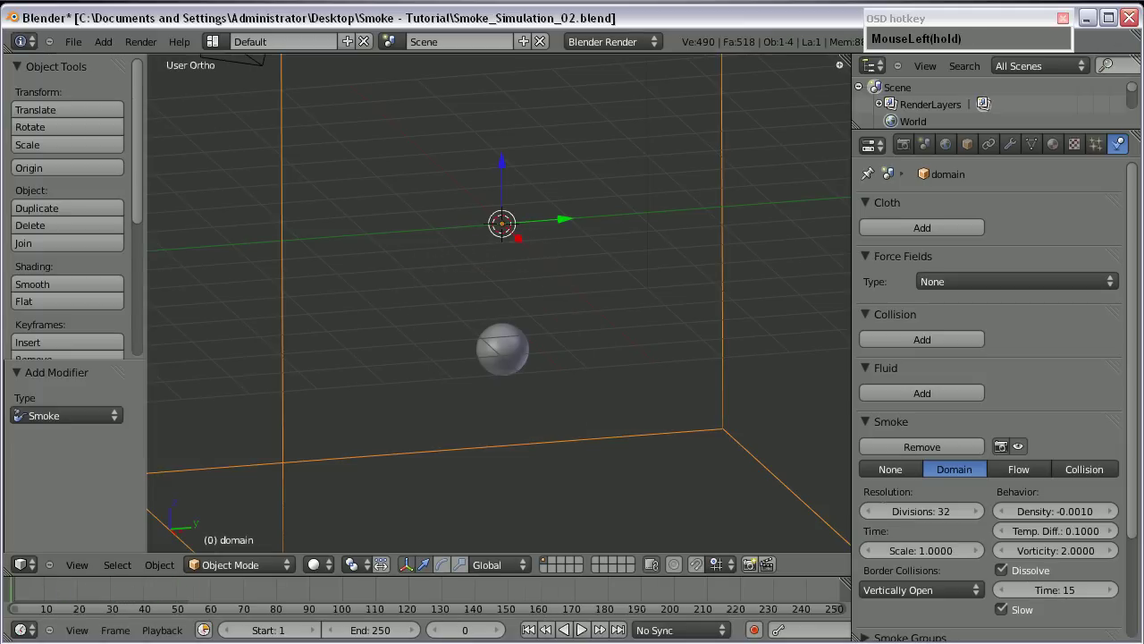
scroll(up, 3)
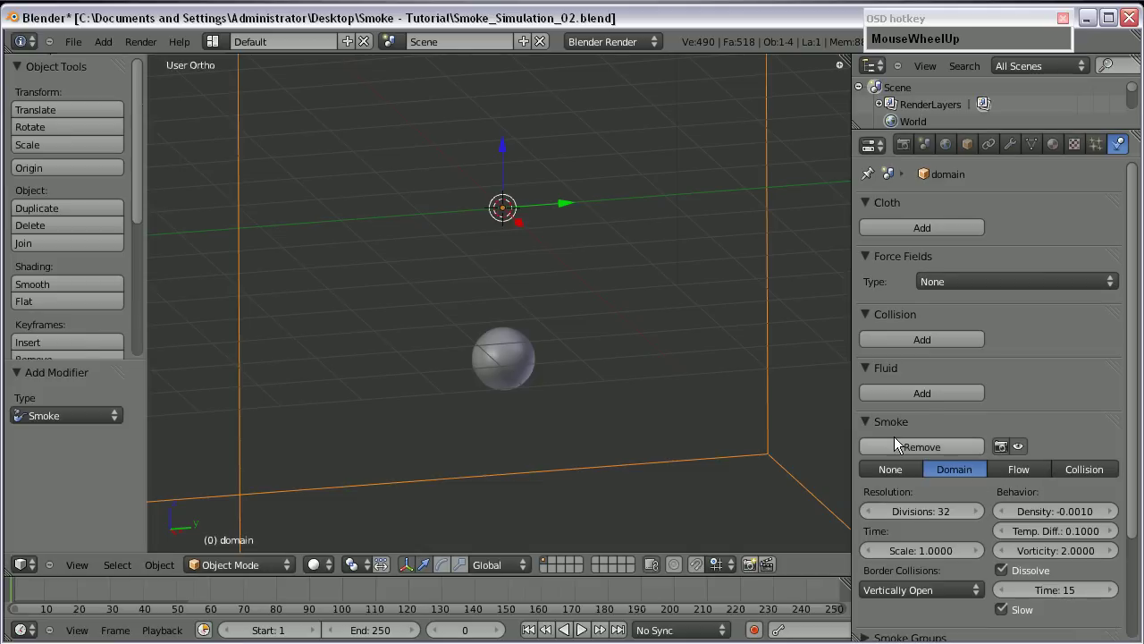
scroll(down, 3)
- Switch to the domain's Material settings for editing
click(864, 512)
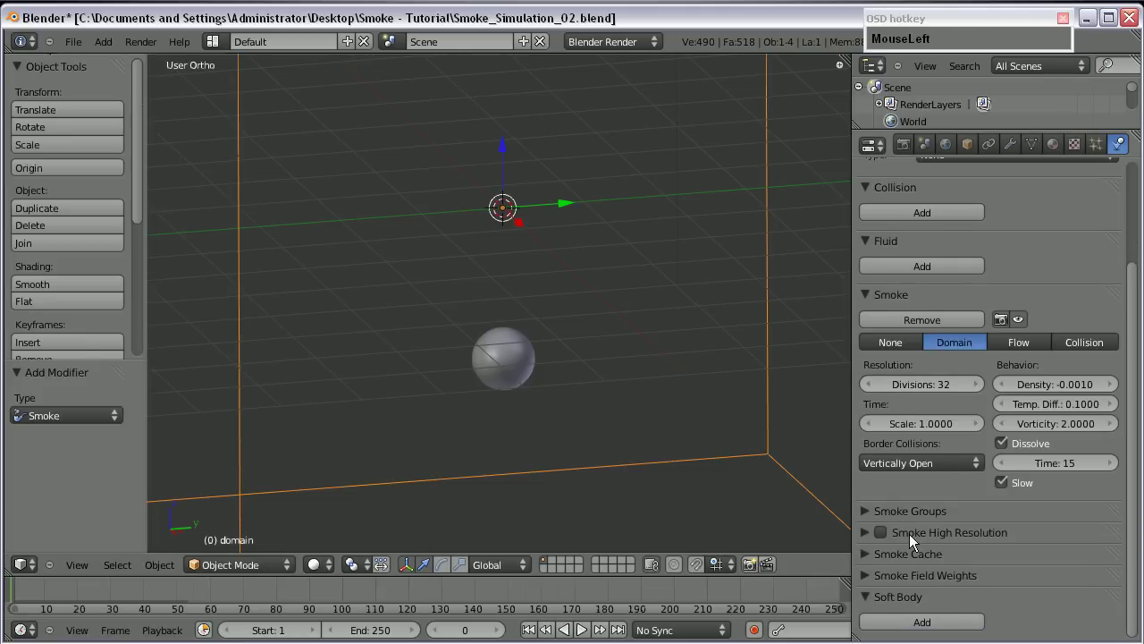
scroll(down, 3)
click(1068, 156)
scroll(up, 3)
- Replace the domain's material with a new volume material 'feuer', density 0, density scale 4
click(1113, 227)
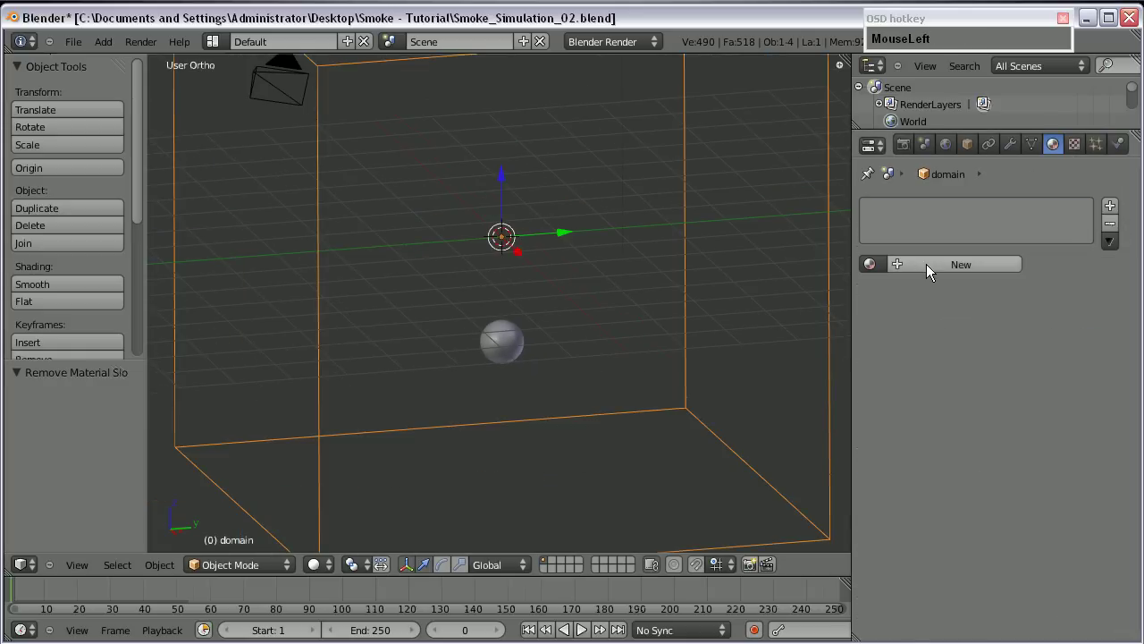
text(feue)
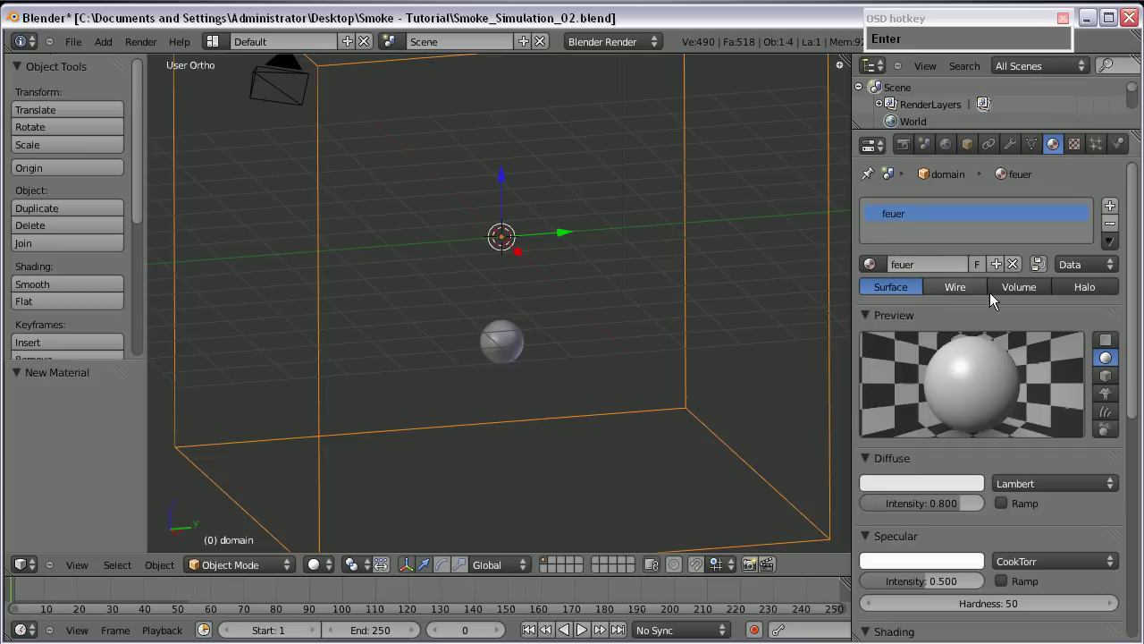
click(1029, 296)
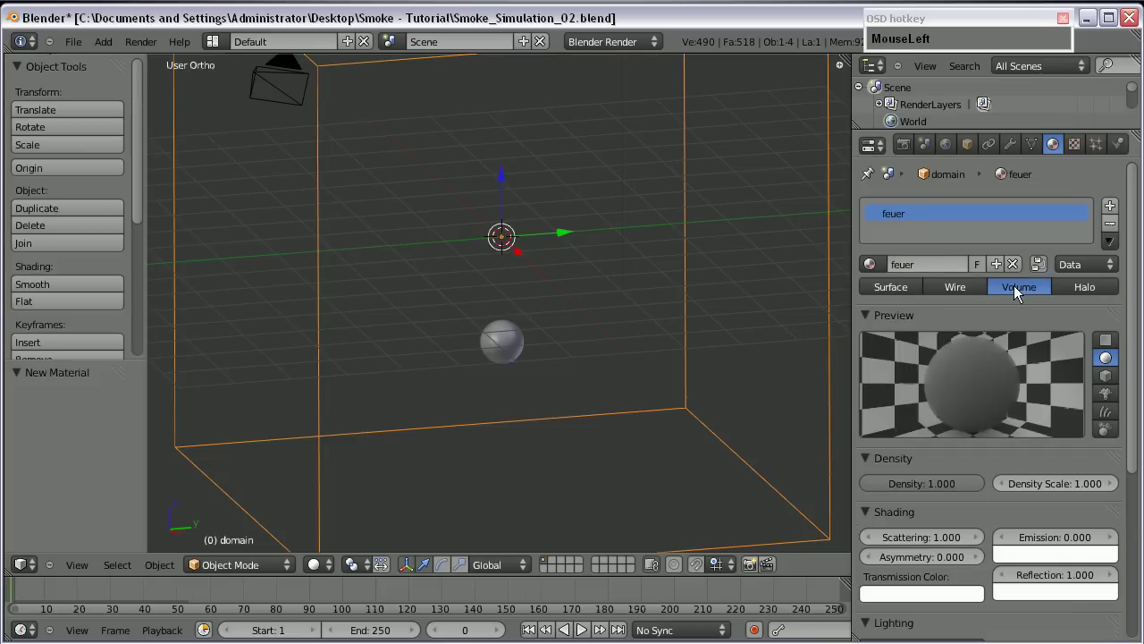
scroll(down, 3)
click(960, 456)
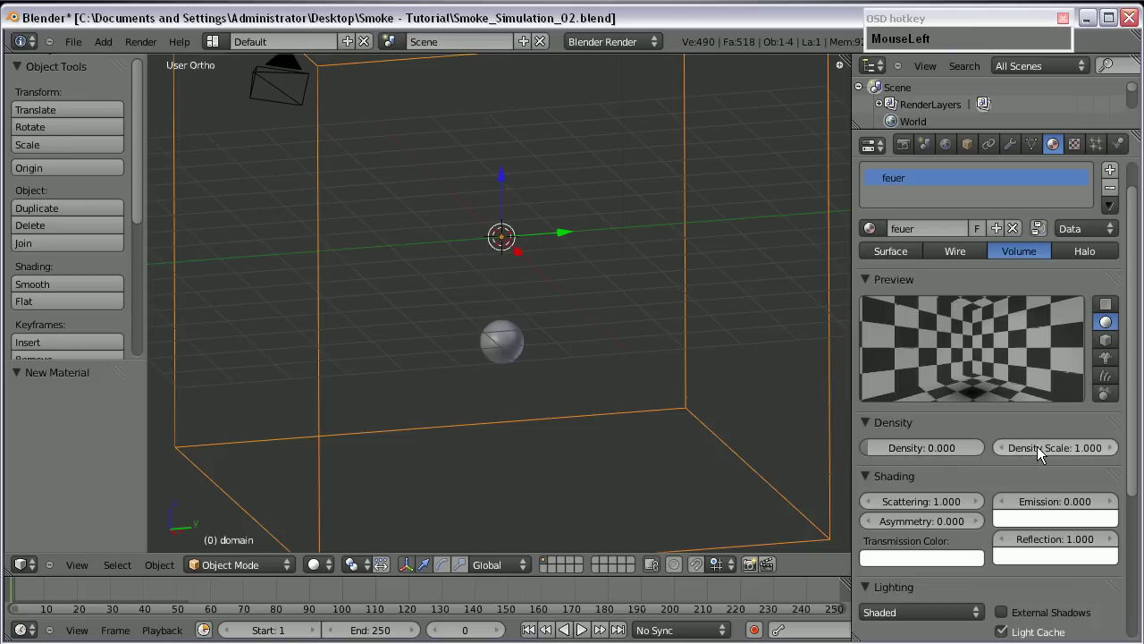
key(KP_4)
key(Return)
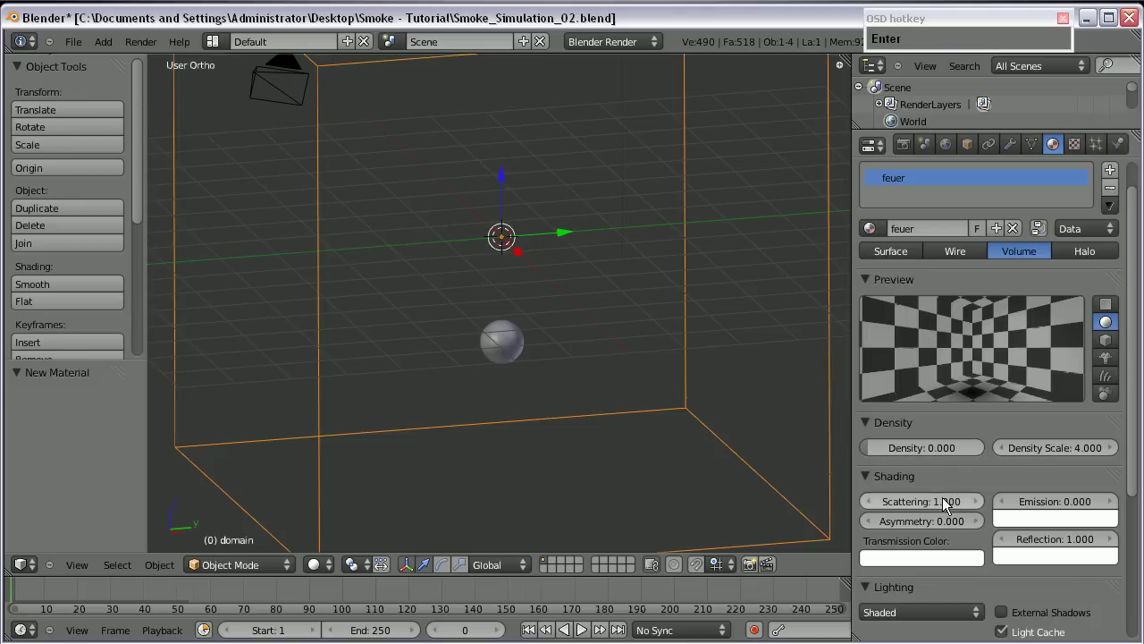
- Set the volume's scattering to 0.5 and emission to 6
click(947, 512)
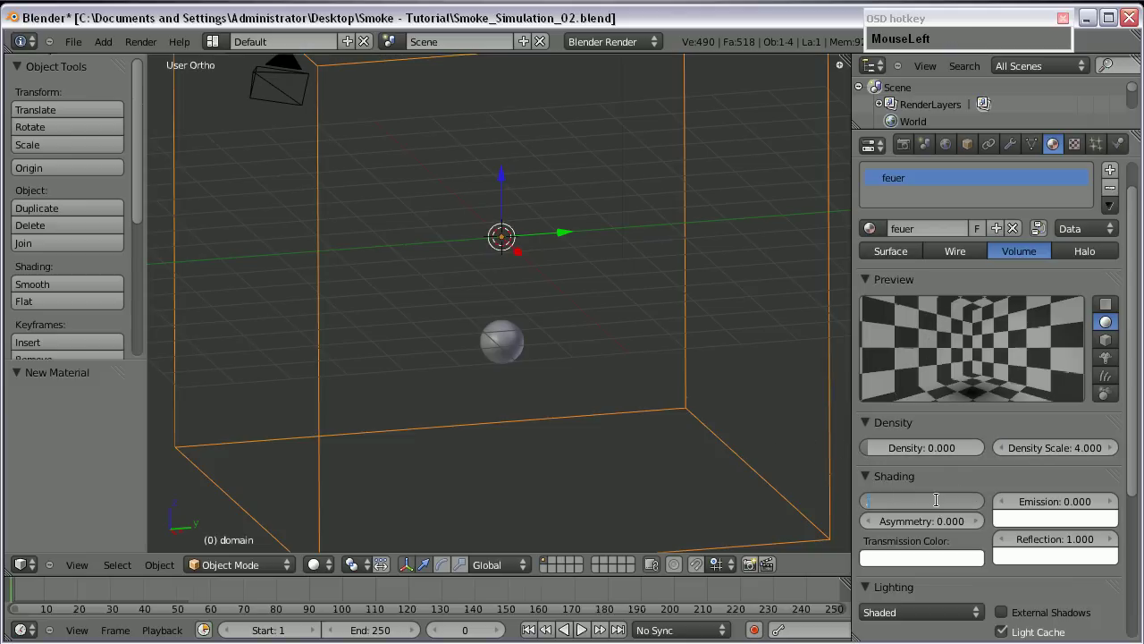
key(KP_5)
key(Return)
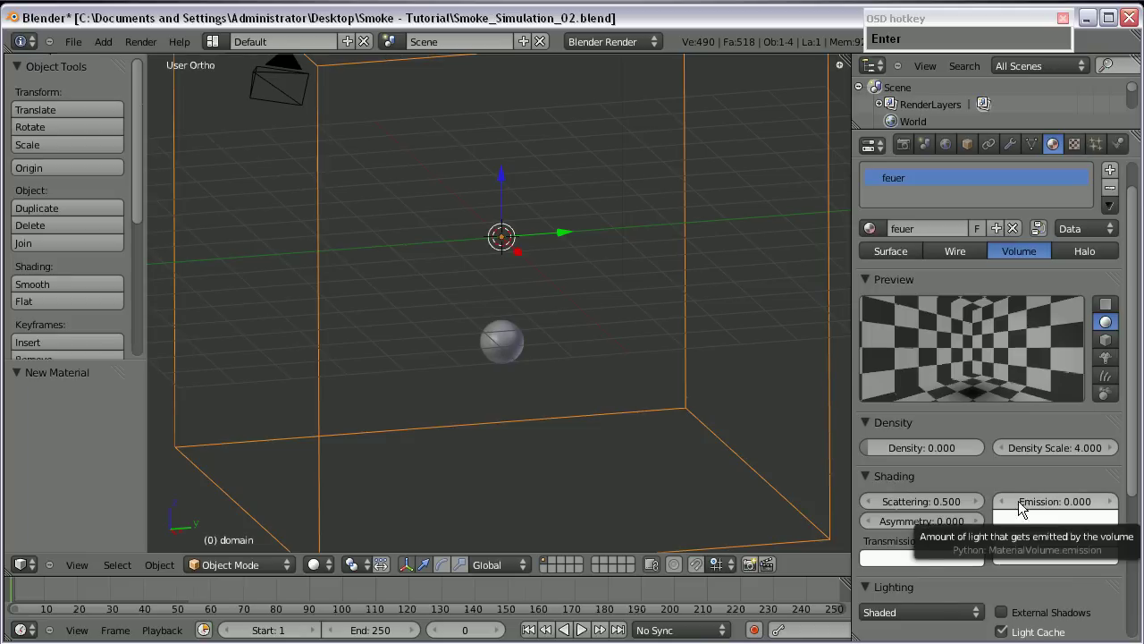
click(1043, 516)
key(KP_6)
key(Return)
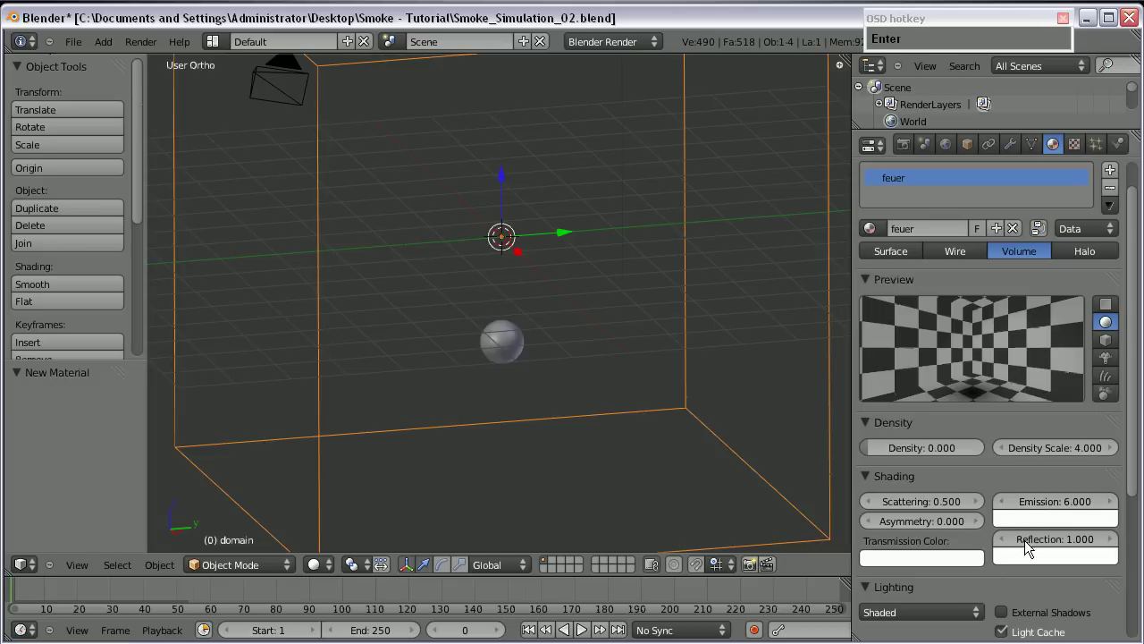
- Add a texture to the material and name it 'rauch'
scroll(down, 3)
drag(1052, 148, 966, 301)
text(rauch)
key(Return)
click(990, 343)
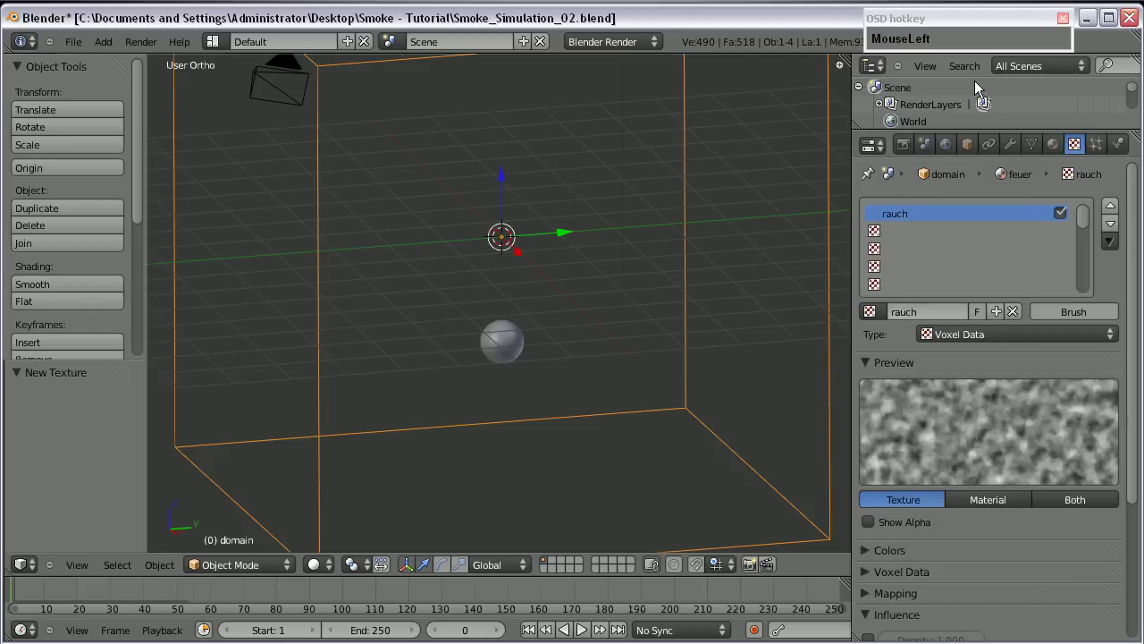
- Give rauch Density influence and add a second texture named 'feuer'
scroll(down, 3)
click(867, 396)
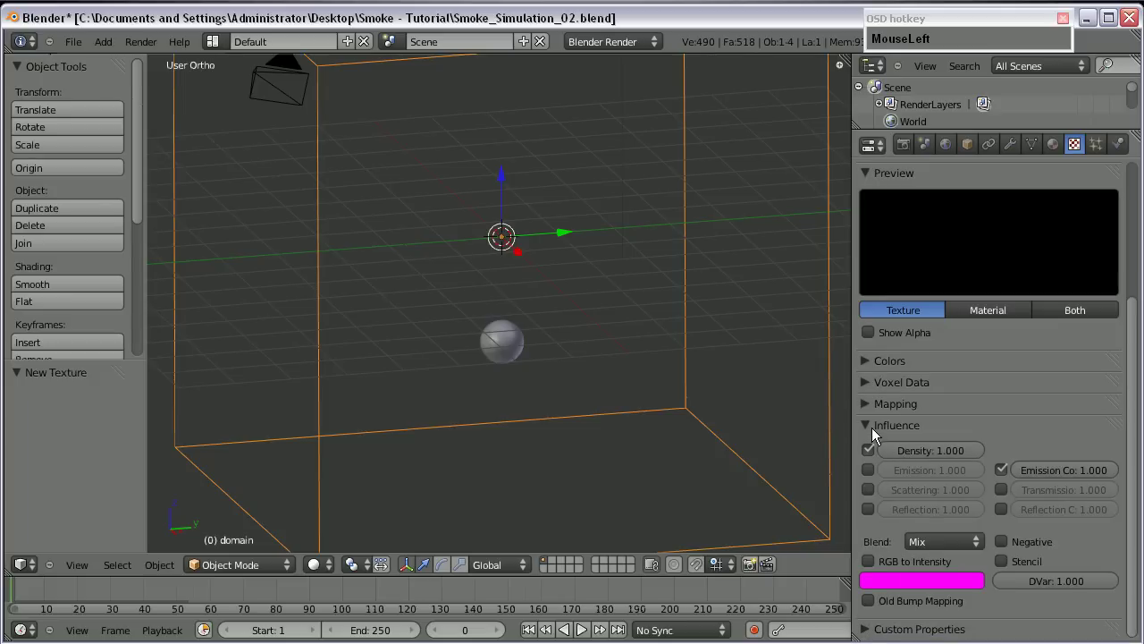
scroll(up, 3)
click(961, 226)
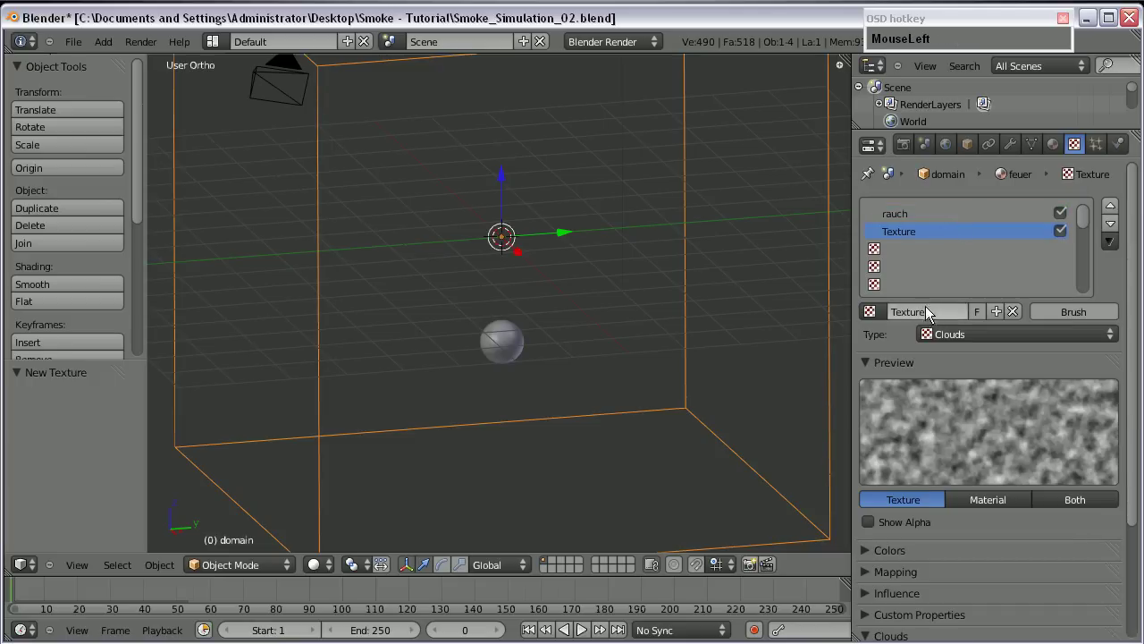
text(feue)
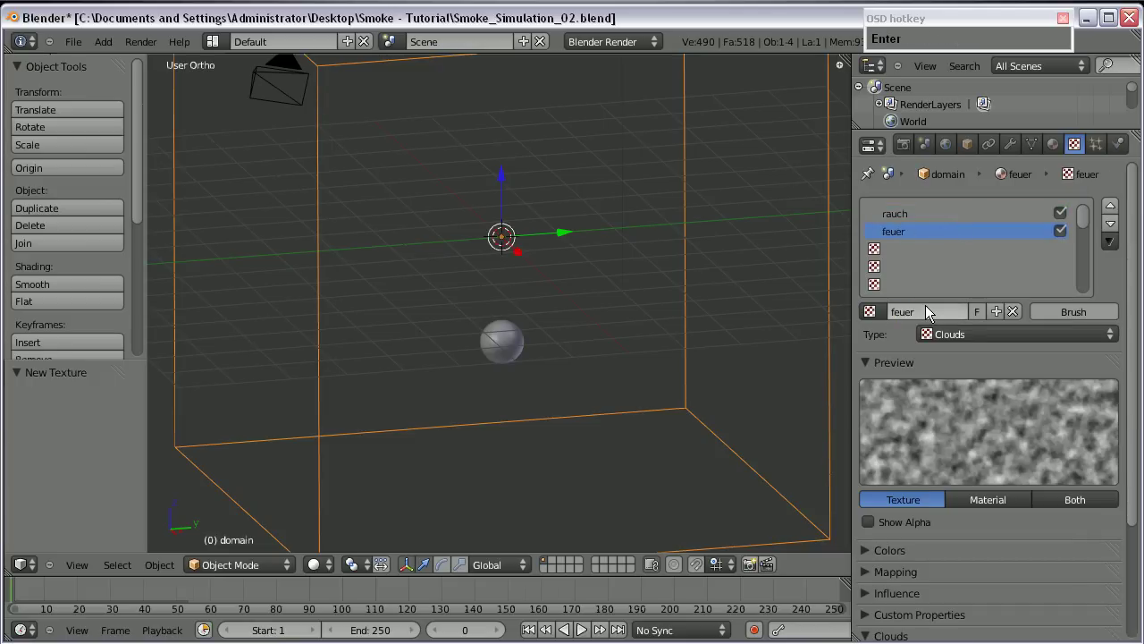
- Make feuer a Voxel Data texture influencing Emission and Emission Color
click(975, 336)
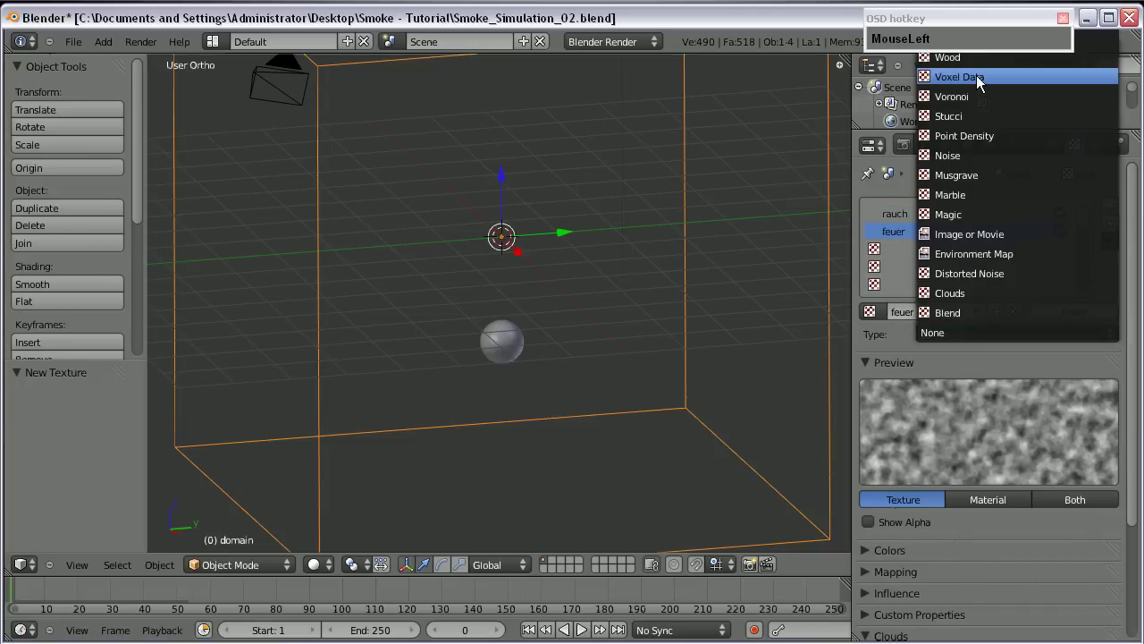
scroll(down, 3)
click(875, 576)
scroll(down, 3)
click(992, 460)
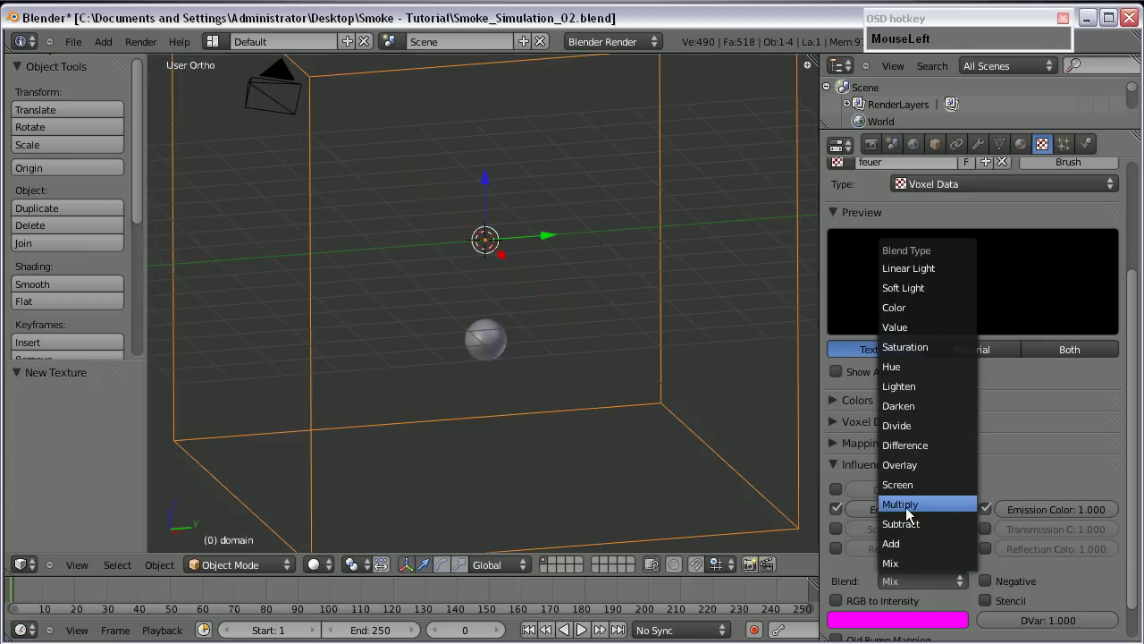
scroll(up, 3)
drag(887, 224, 476, 388)
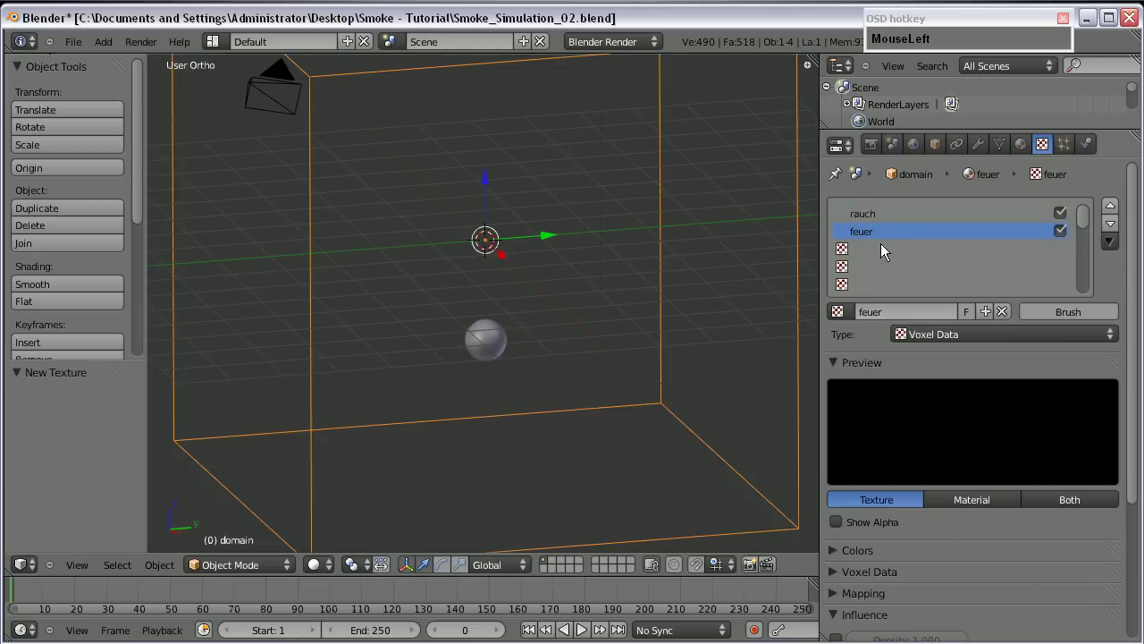
- Enable a colour ramp on feuer from dark red through orange to pale yellow, and save the file
click(1072, 430)
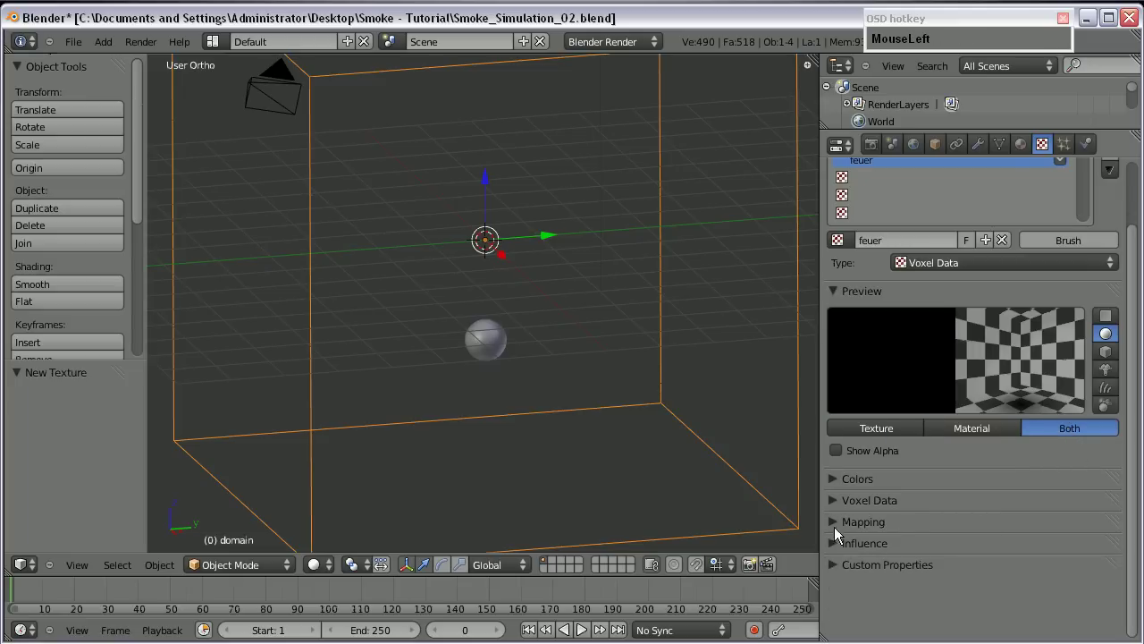
scroll(down, 3)
drag(841, 460, 1018, 593)
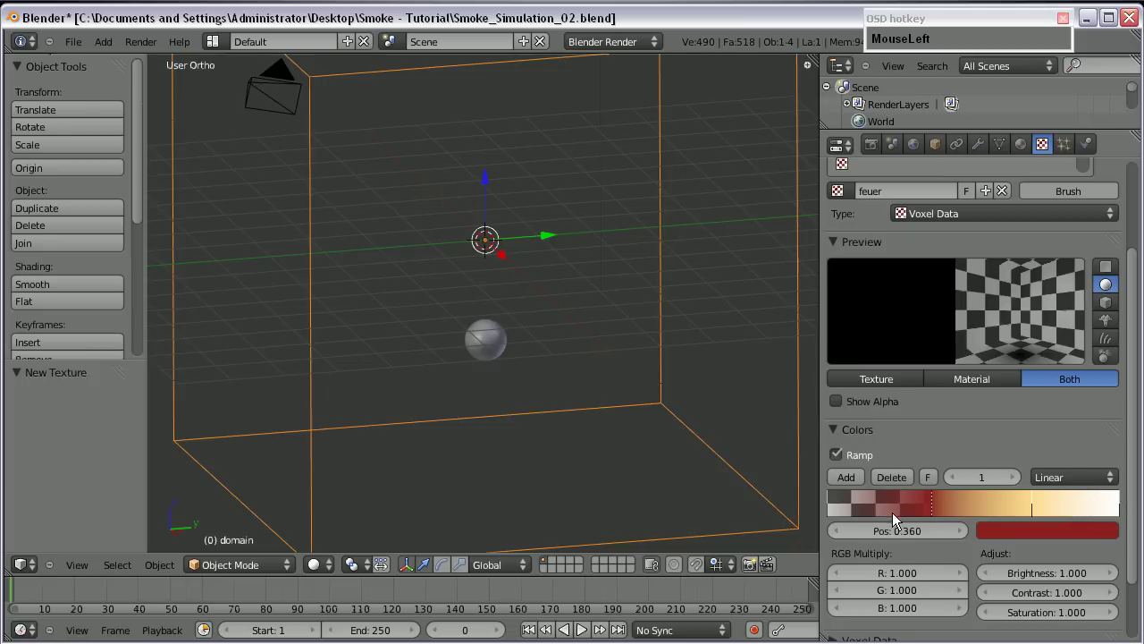
key(ctrl+s)
- Play the smoke simulation and render a test frame, then return to the scene
click(430, 330)
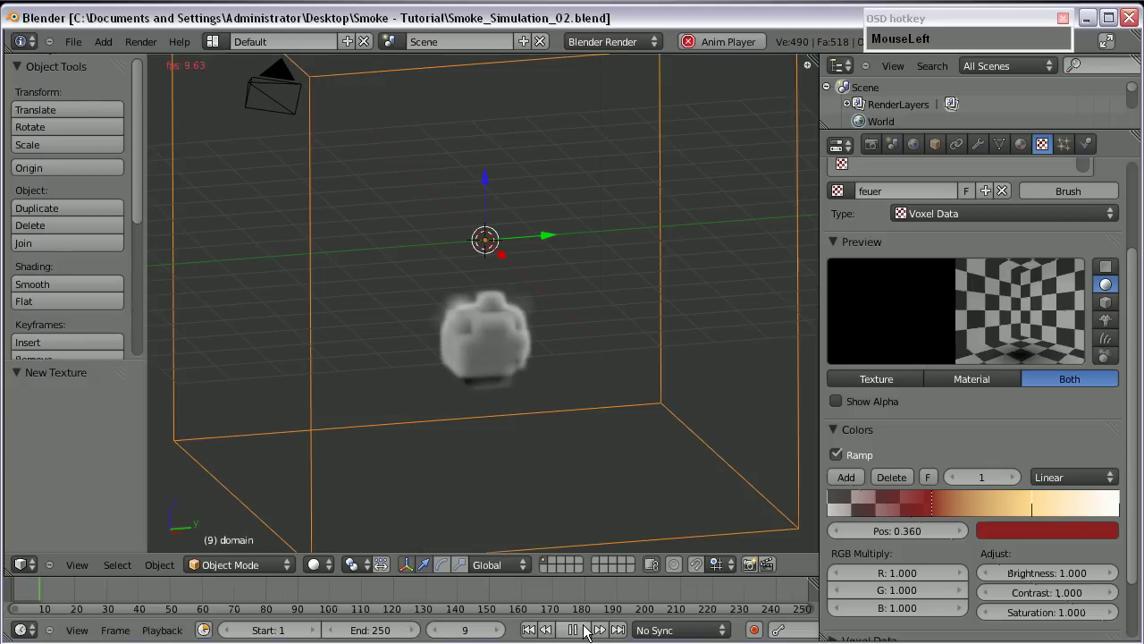
key(F12)
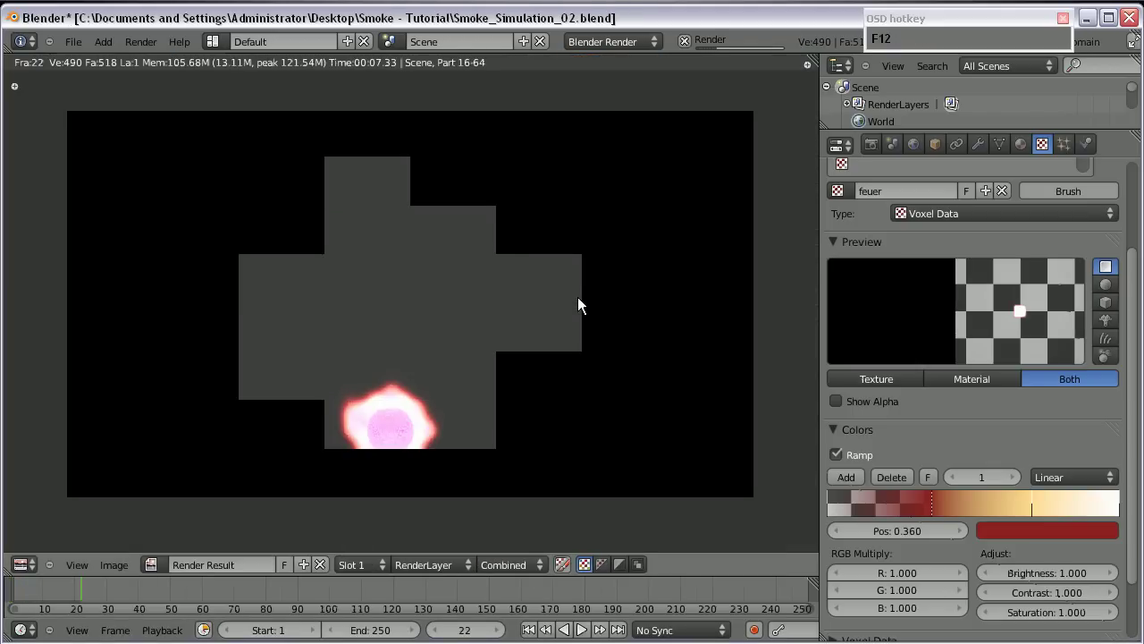
middle_click(426, 426)
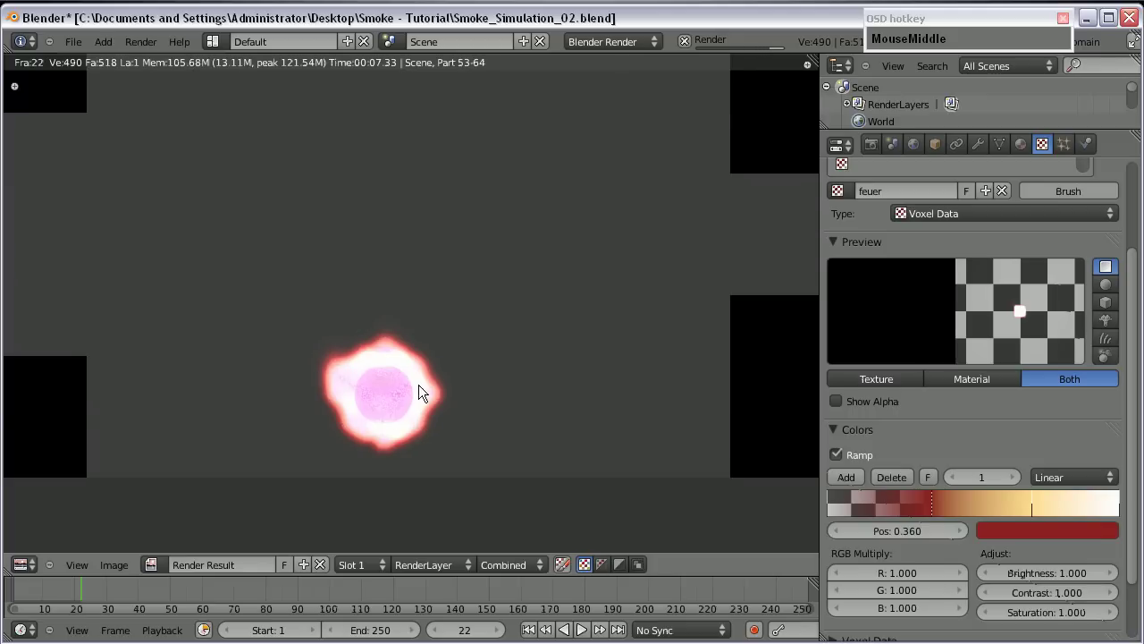
scroll(up, 3)
key(Escape)
scroll(down, 3)
- Select the flow sphere, adjust its scale and position, and play the simulation to frame 64
right_click(481, 332)
scroll(up, 3)
click(84, 594)
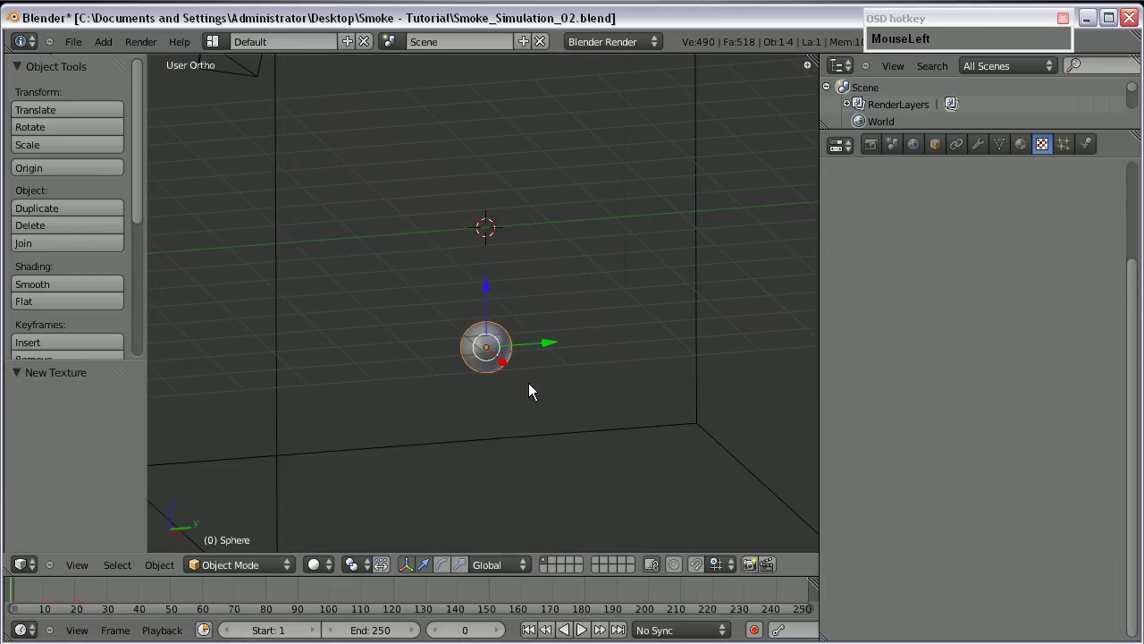
key(s)
click(606, 397)
scroll(down, 3)
key(g)
click(548, 358)
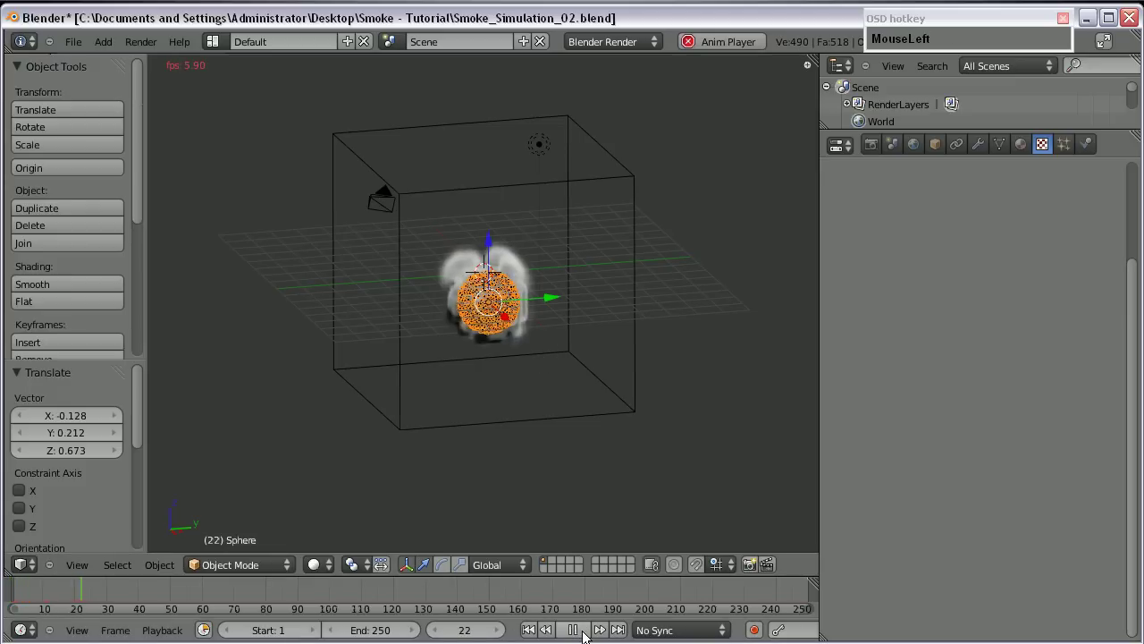
- Switch to camera view and render frame 64 to check the flames
scroll(up, 3)
middle_click(477, 346)
key(KP_0)
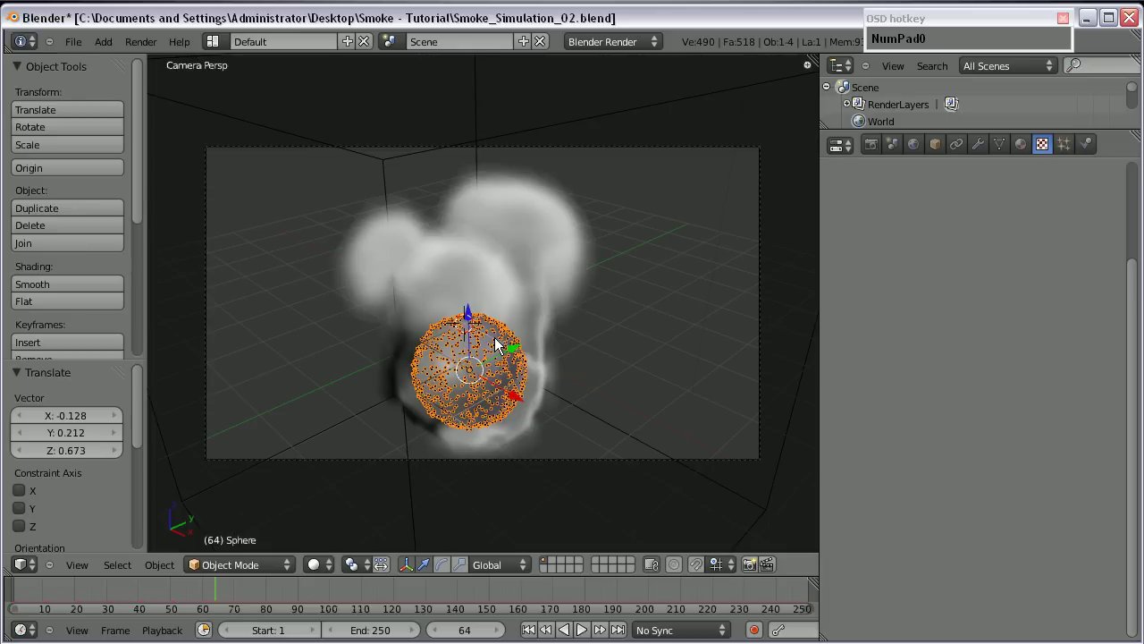
scroll(down, 3)
key(F12)
scroll(down, 3)
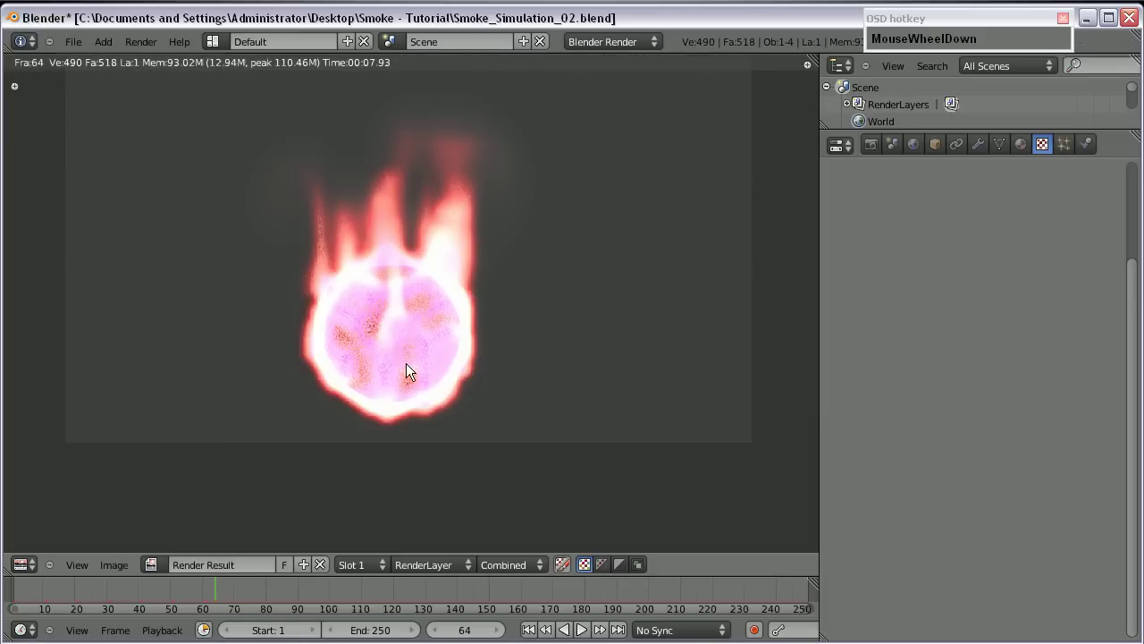
scroll(up, 3)
- Select the smoke domain, render the current frame and inspect the flames before returning to the scene
drag(919, 152, 640, 330)
scroll(down, 3)
right_click(421, 228)
drag(1041, 155, 1067, 416)
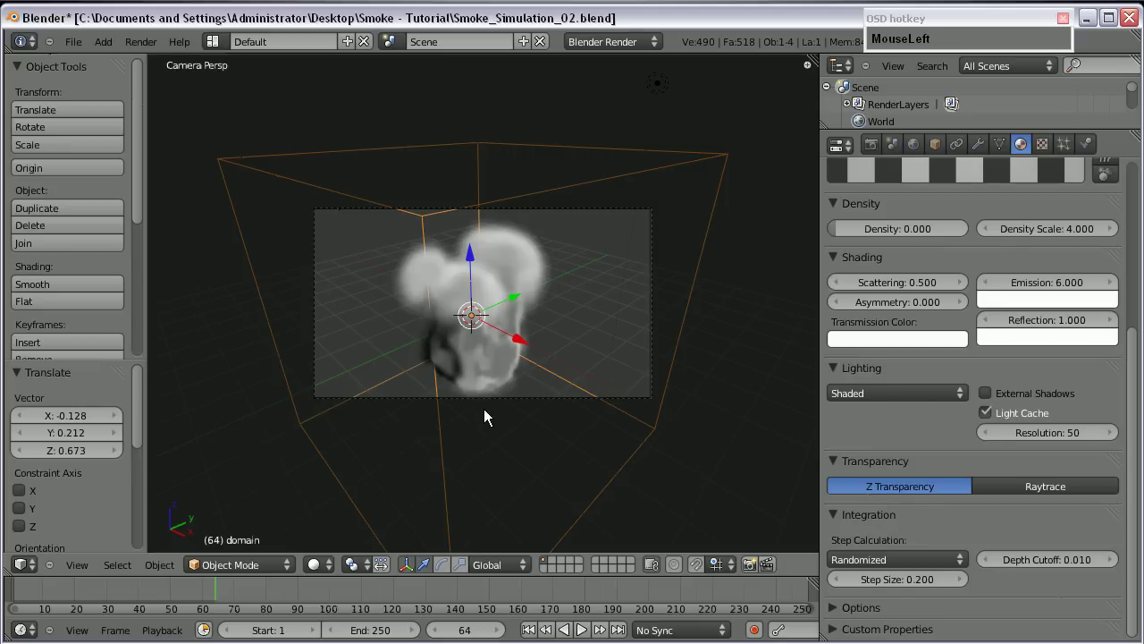
key(KP_3)
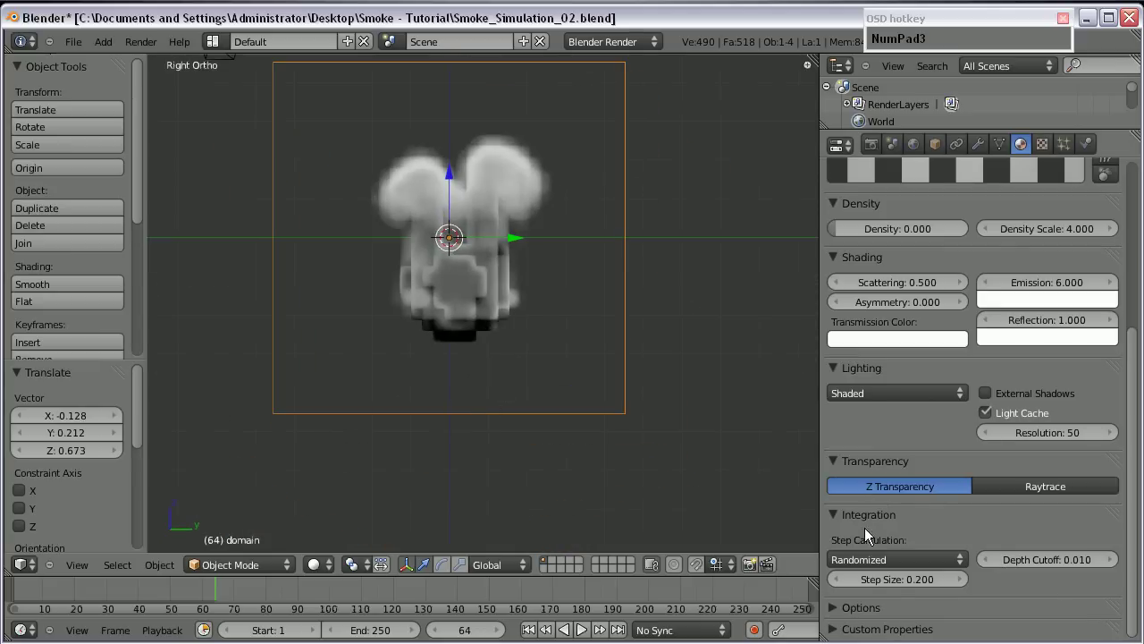
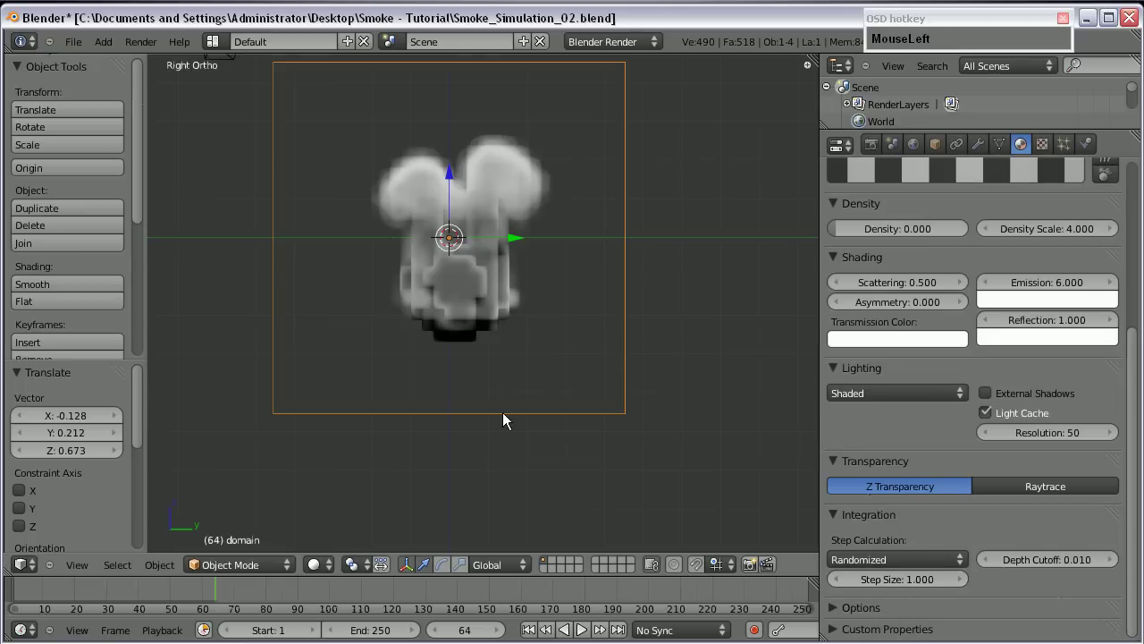
key(KP_0)
key(F12)
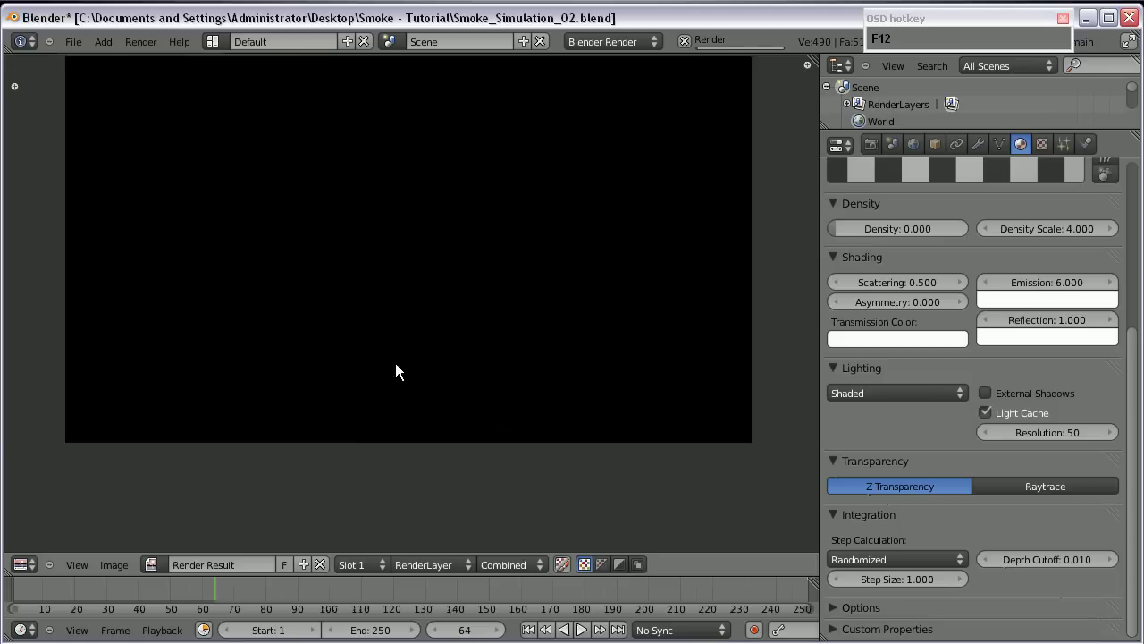
scroll(up, 3)
scroll(down, 3)
middle_click(367, 380)
scroll(down, 3)
middle_click(487, 188)
scroll(up, 3)
scroll(down, 3)
scroll(up, 3)
scroll(down, 3)
key(Escape)
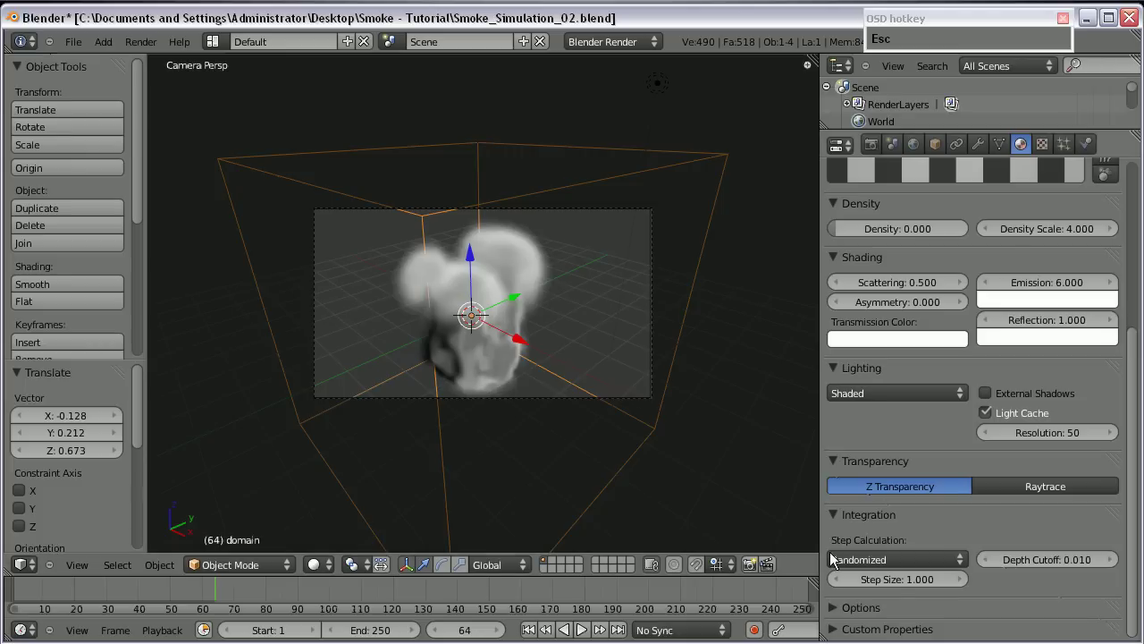
- Lower the domain material's volume integration step size to 0.100 and re-render frame 64
drag(935, 586, 963, 591)
drag(963, 591, 925, 579)
key(KP_0)
click(1059, 592)
key(F12)
scroll(down, 3)
scroll(up, 3)
scroll(down, 3)
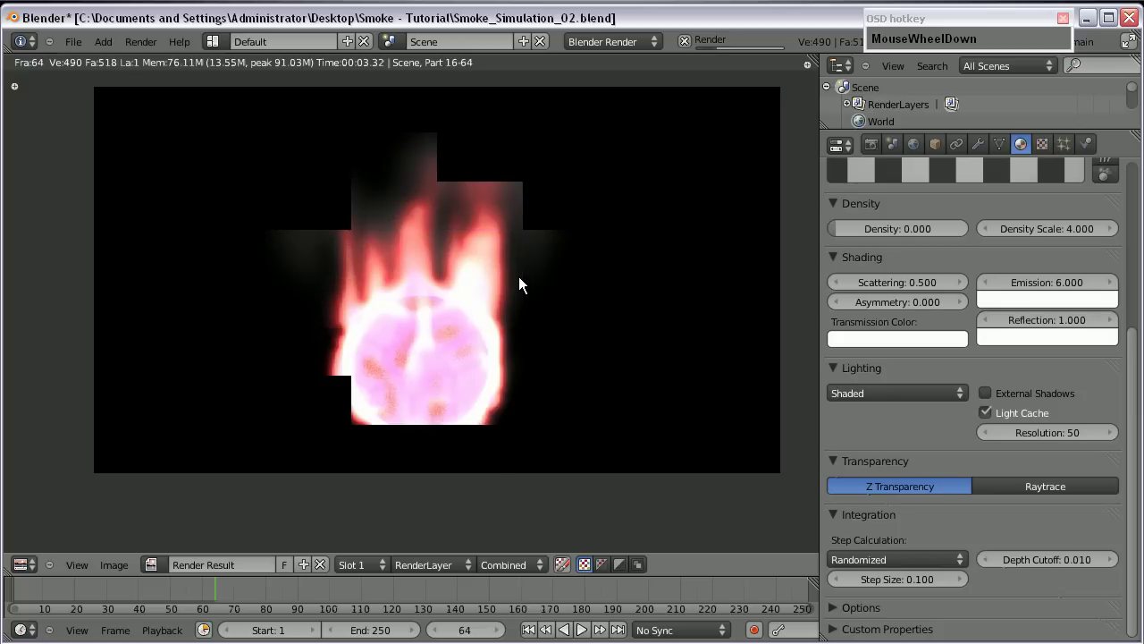
scroll(up, 3)
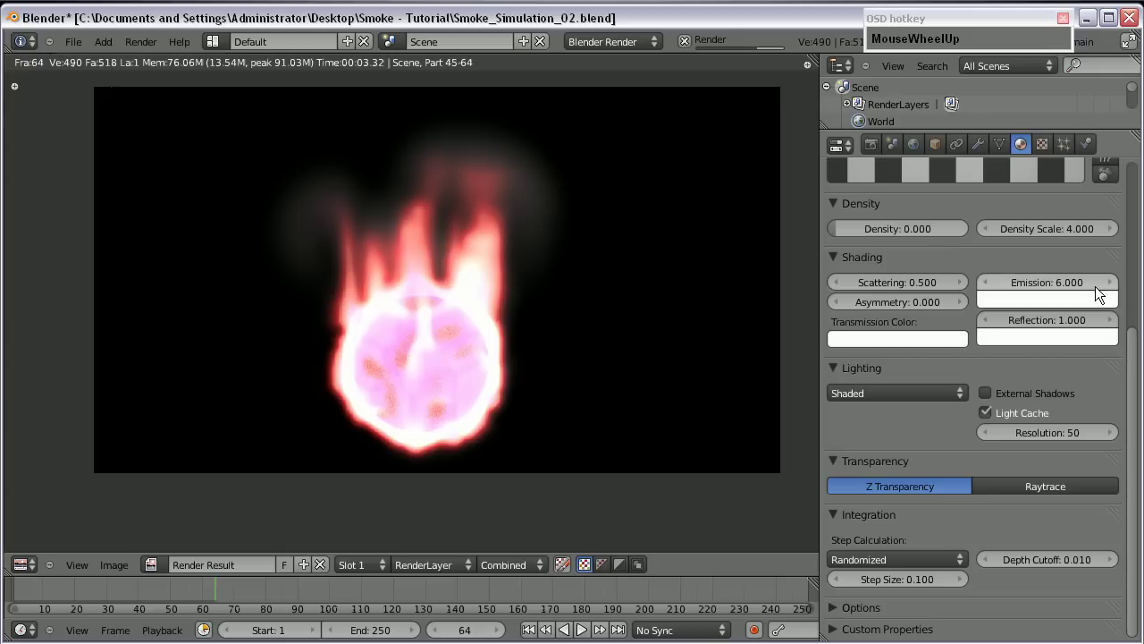
- Adjust the colour of the feuer ramp's red stop and render frame 64 to check it
drag(1049, 140, 1043, 600)
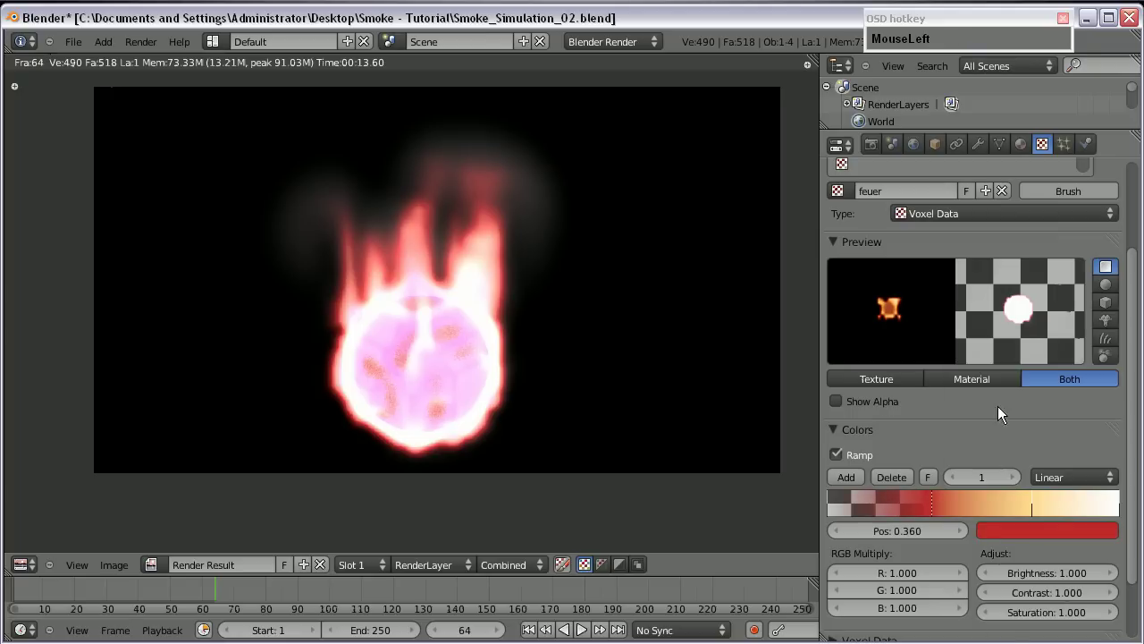
key(F12)
scroll(up, 3)
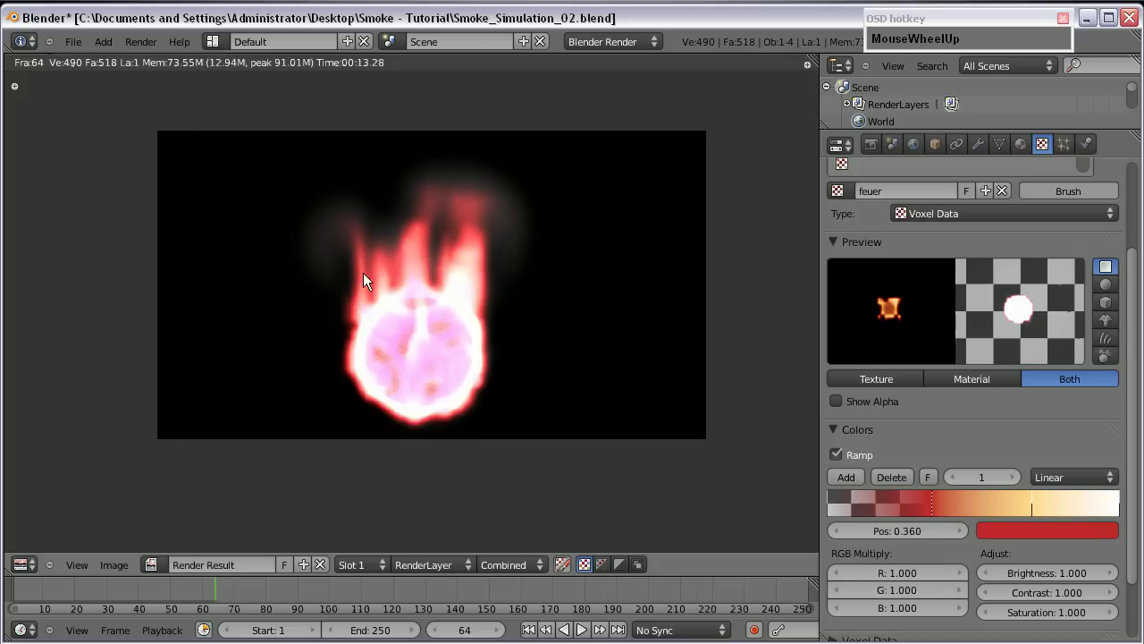
- Move the red colour stop to position 0.470, re-render frame 64, then return to the scene with the domain selected
drag(937, 503, 1041, 507)
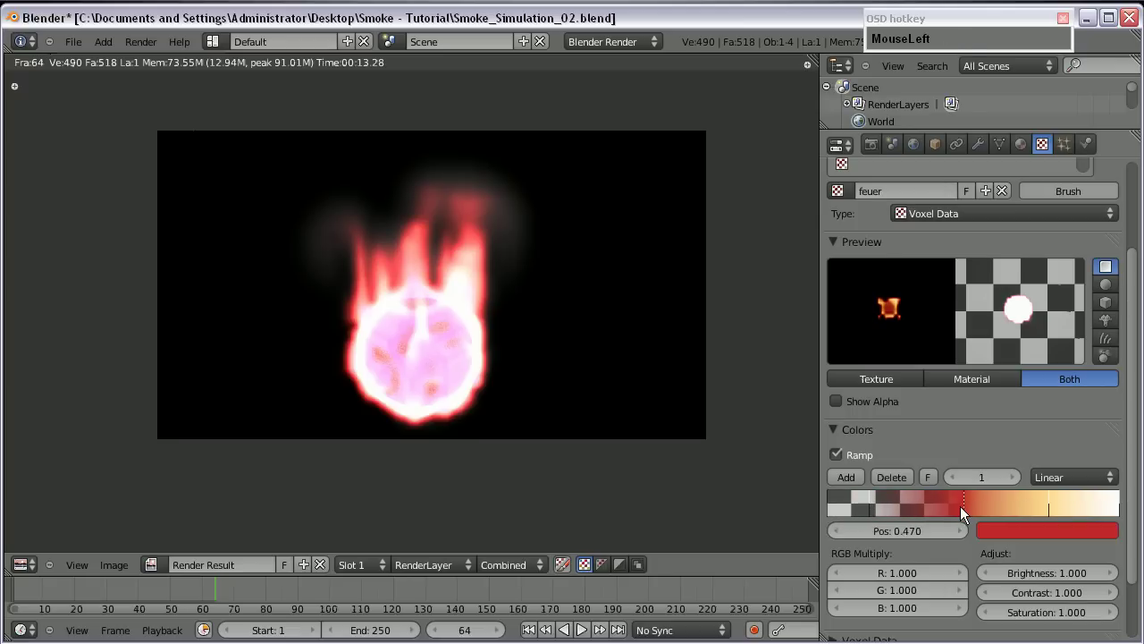
key(F12)
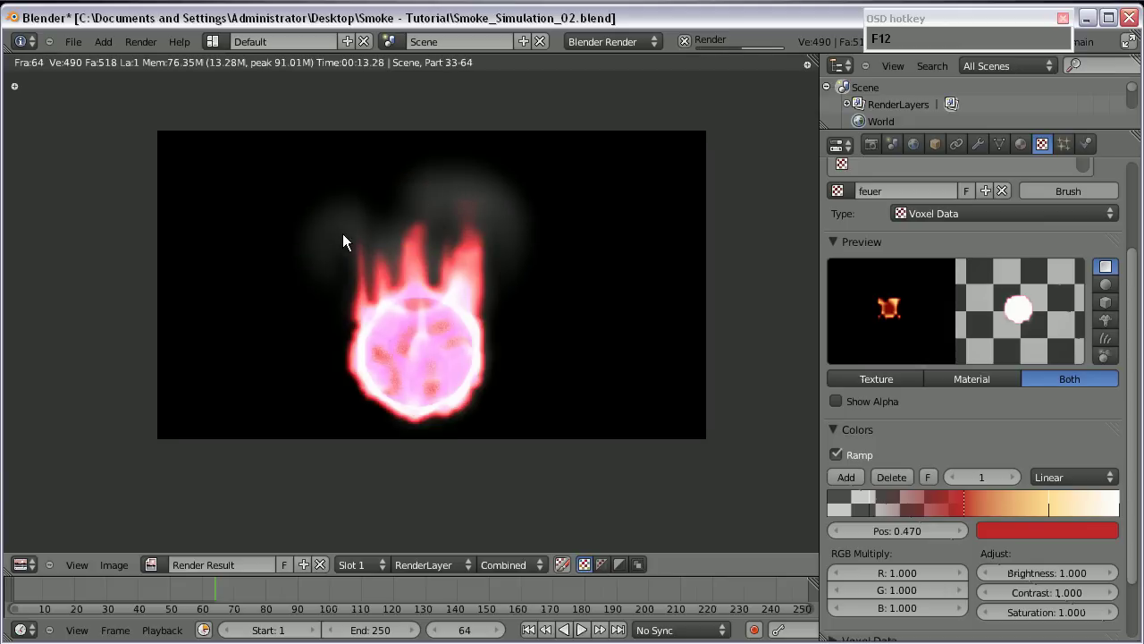
scroll(down, 3)
scroll(up, 3)
key(Escape)
scroll(up, 3)
middle_click(469, 403)
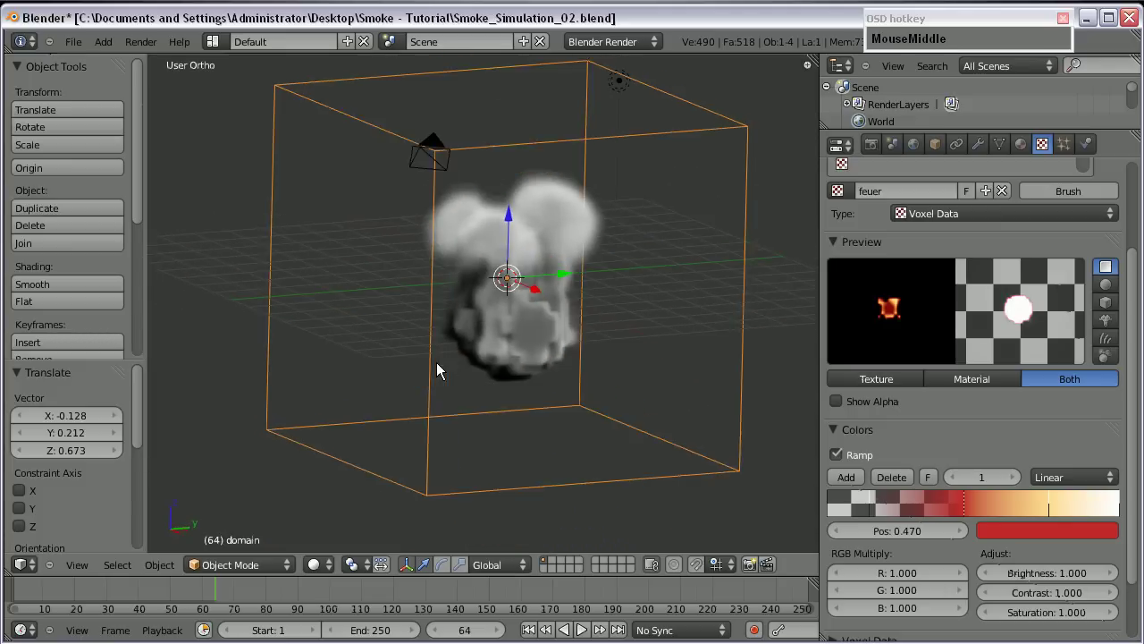
right_click(507, 312)
scroll(up, 3)
right_click(406, 251)
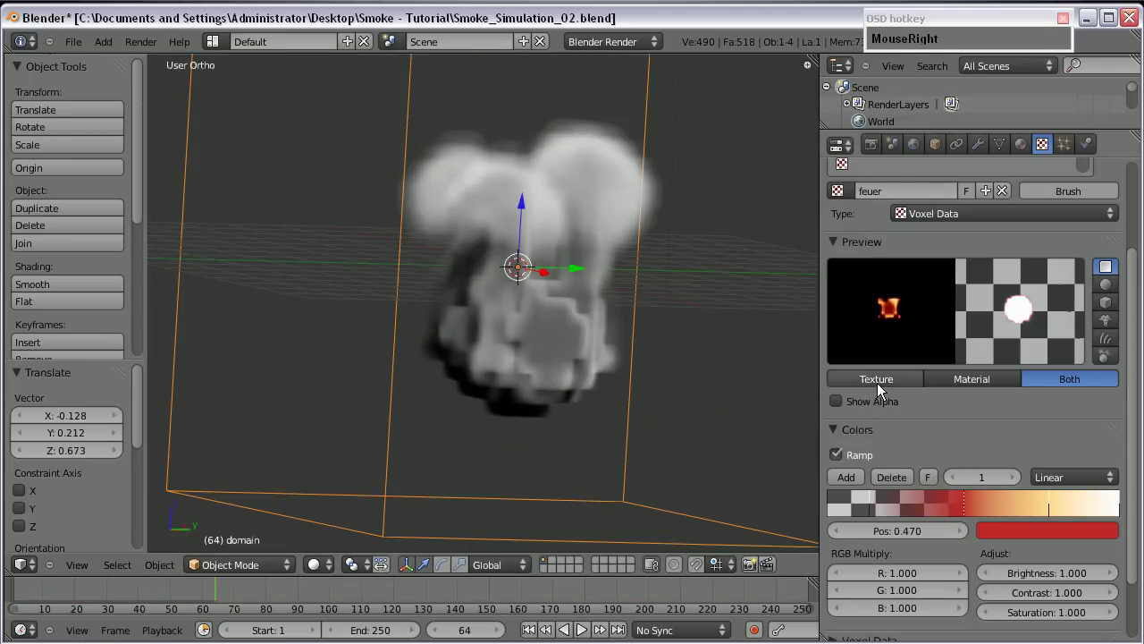
- Raise the domain's smoke resolution divisions and enable Smoke High Resolution in its physics settings
click(1087, 155)
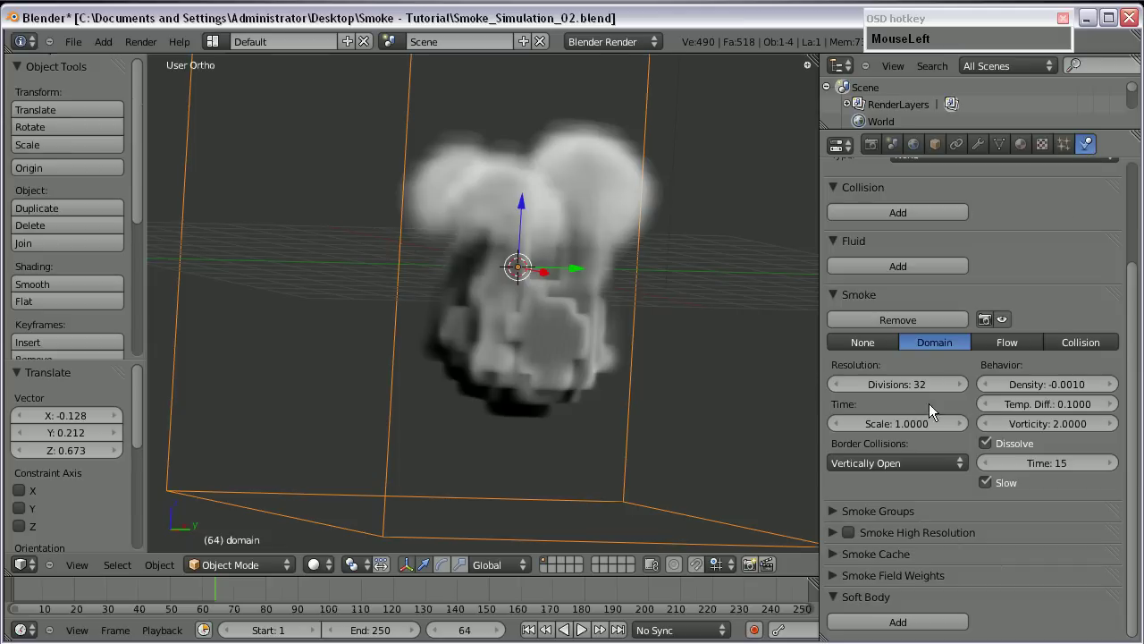
key(KP_6)
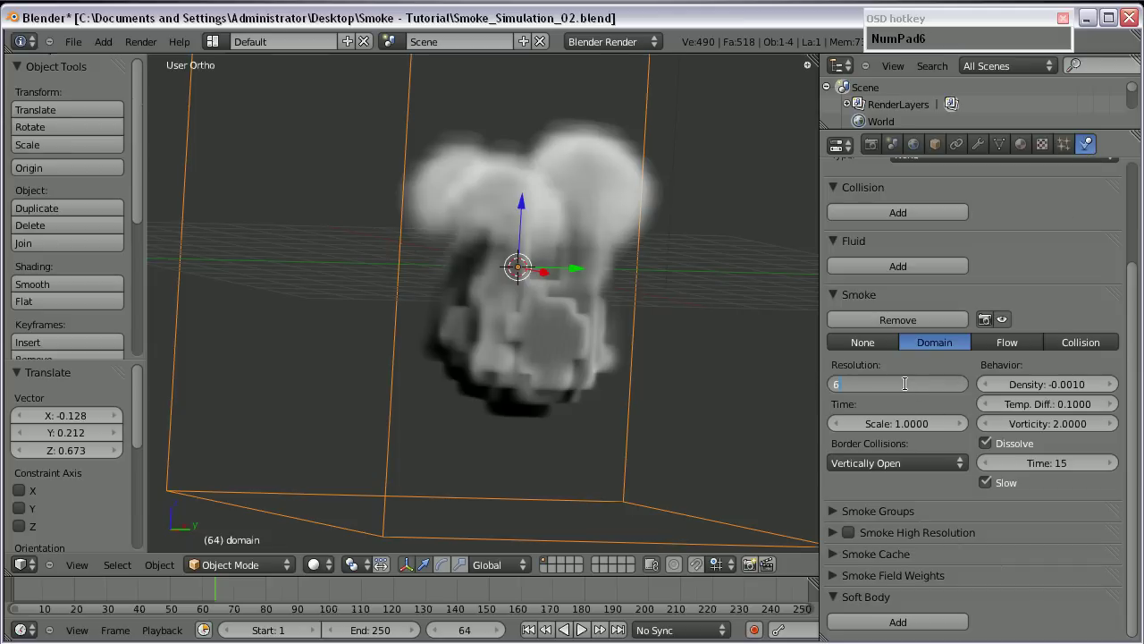
key(Return)
middle_click(591, 380)
drag(900, 391, 883, 396)
key(KP_6)
key(Return)
scroll(down, 3)
click(845, 300)
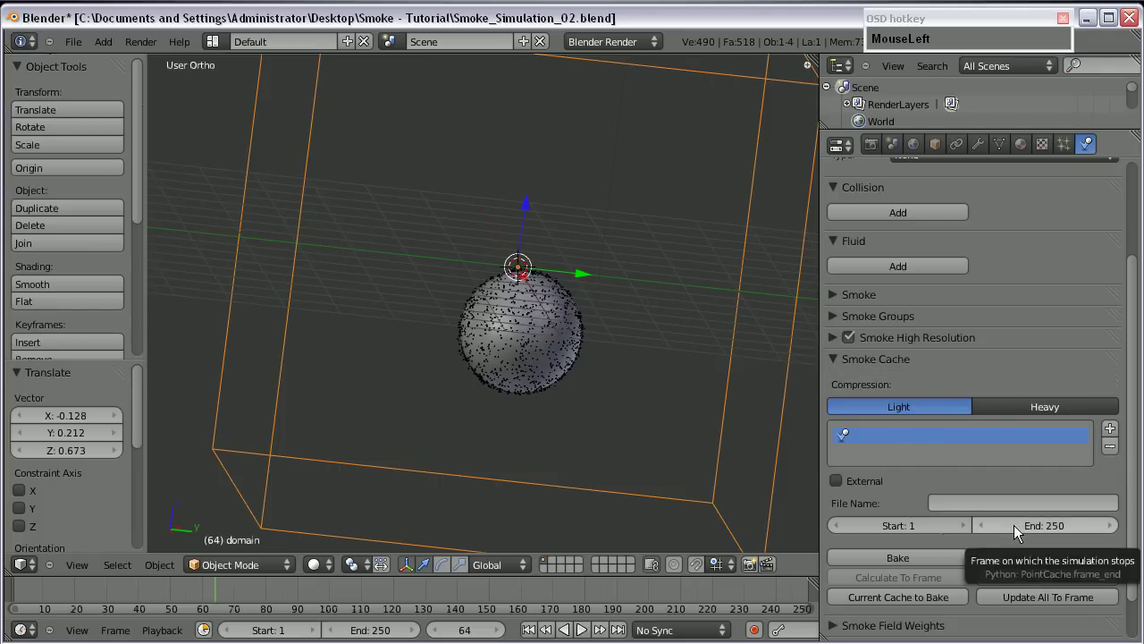
- Set the smoke cache end frame to 100, name the cache Feuer and bake the simulation
key(KP_1)
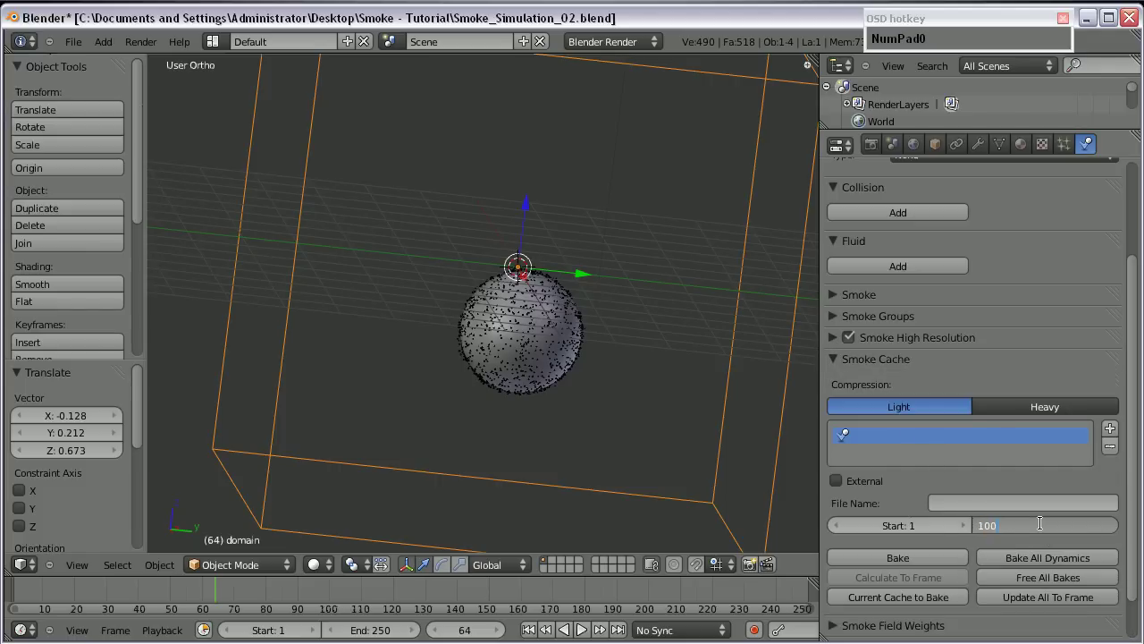
key(Return)
scroll(down, 3)
scroll(up, 3)
click(955, 489)
text(Feu)
key(Return)
click(559, 332)
scroll(down, 3)
drag(380, 318, 419, 365)
scroll(up, 3)
drag(483, 381, 754, 465)
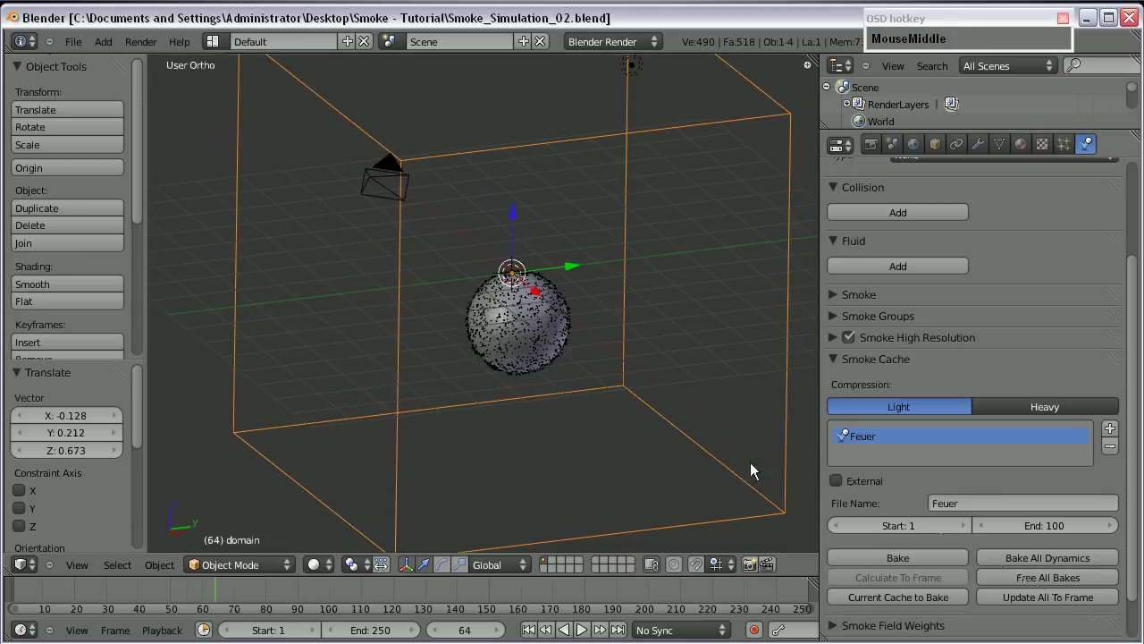
- Render frame 64 of the baked high-resolution smoke, inspect the pink flames around the sphere and return to the 3D view
click(920, 564)
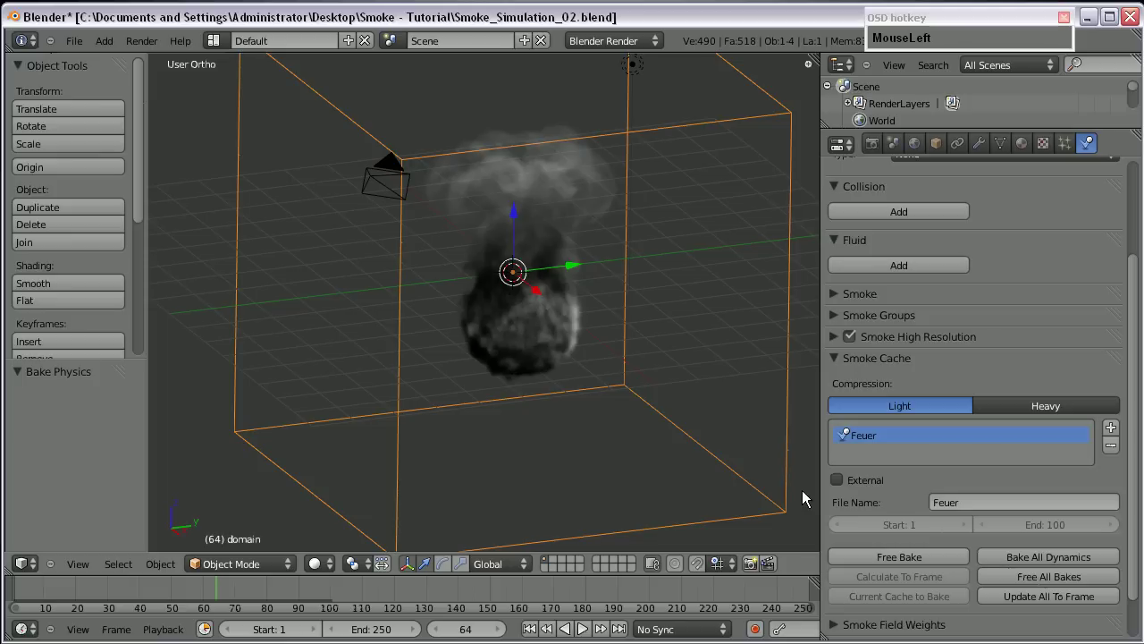
scroll(up, 3)
drag(455, 376, 459, 292)
scroll(down, 3)
drag(411, 346, 498, 318)
key(KP_0)
key(F12)
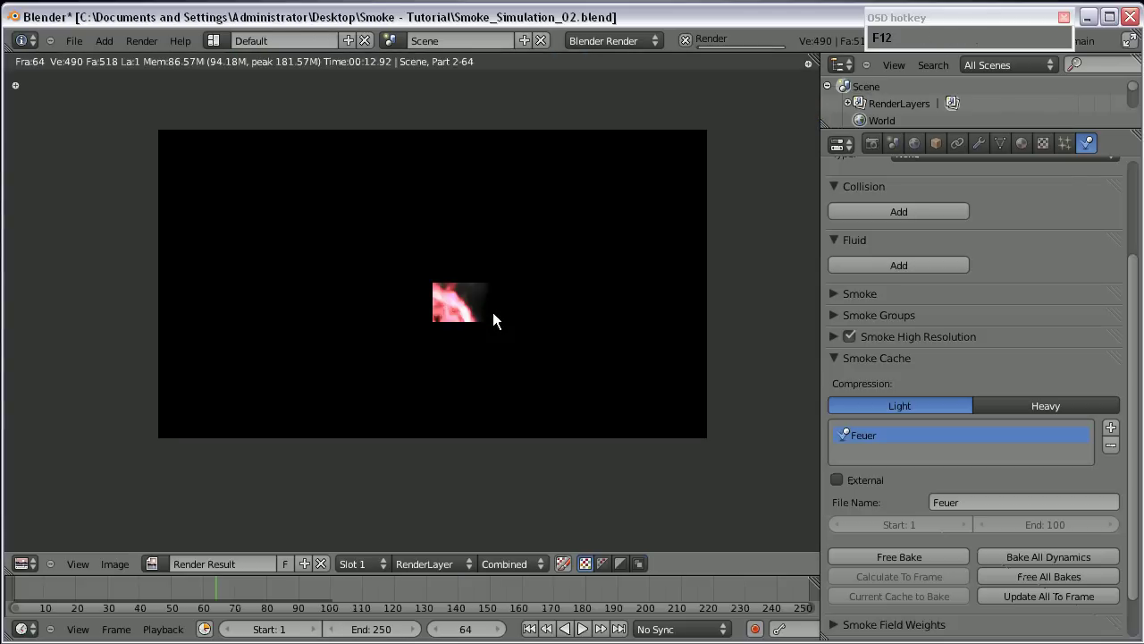
scroll(up, 3)
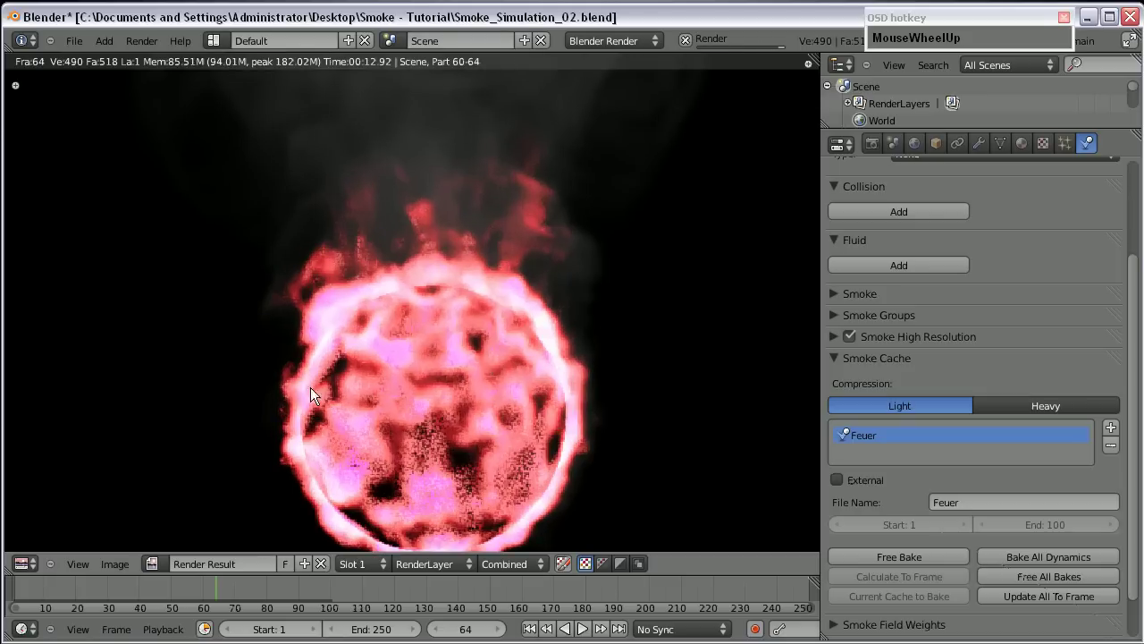
scroll(down, 3)
scroll(up, 3)
key(Escape)
scroll(up, 3)
drag(1035, 151, 1085, 366)
scroll(up, 3)
- Stop the rauch texture affecting emission colour and render frame 64 again
click(1042, 149)
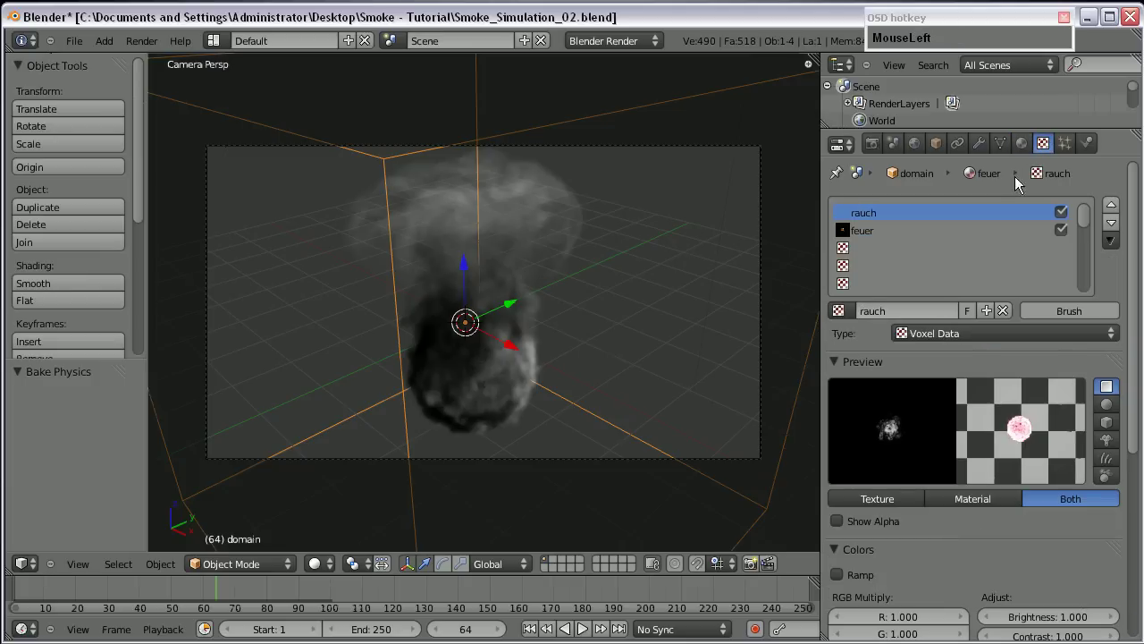
scroll(down, 3)
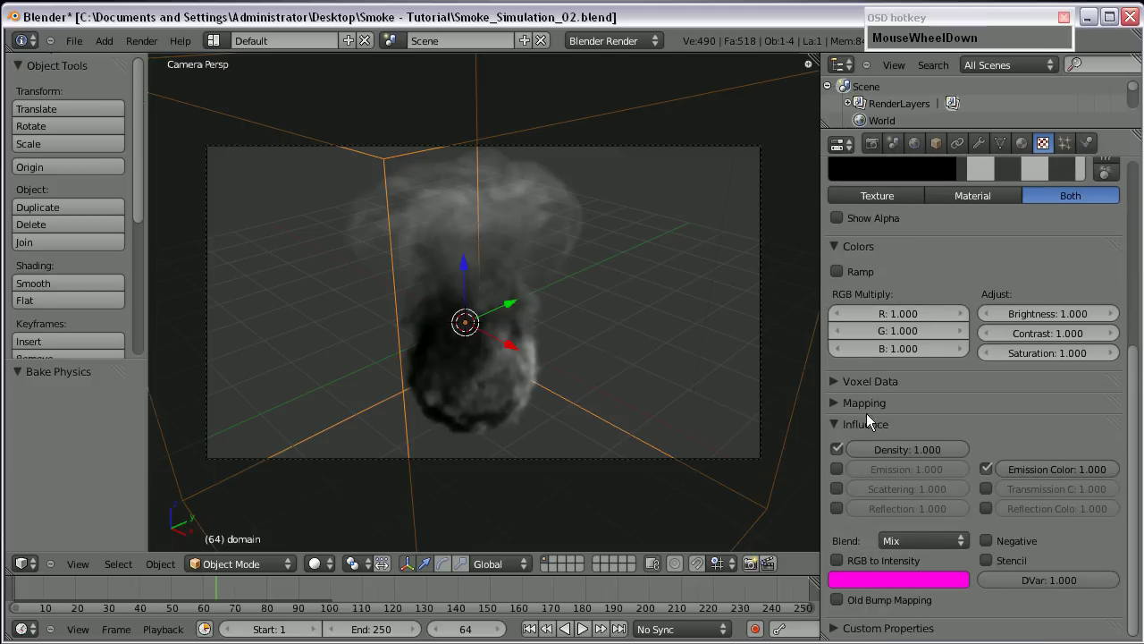
scroll(up, 3)
click(897, 506)
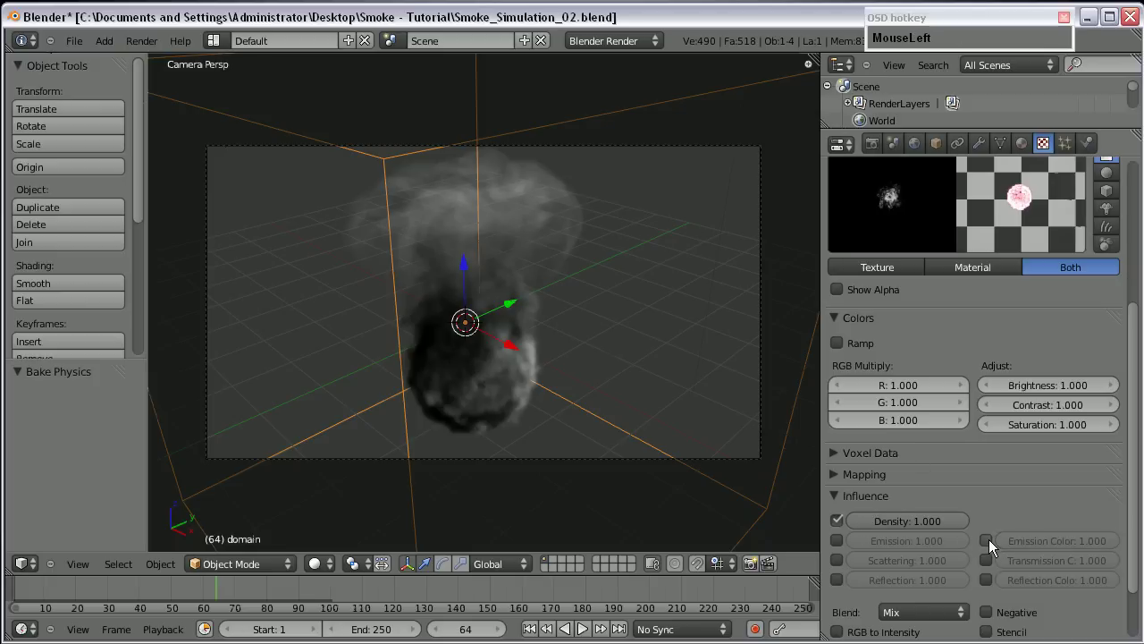
scroll(up, 3)
key(F12)
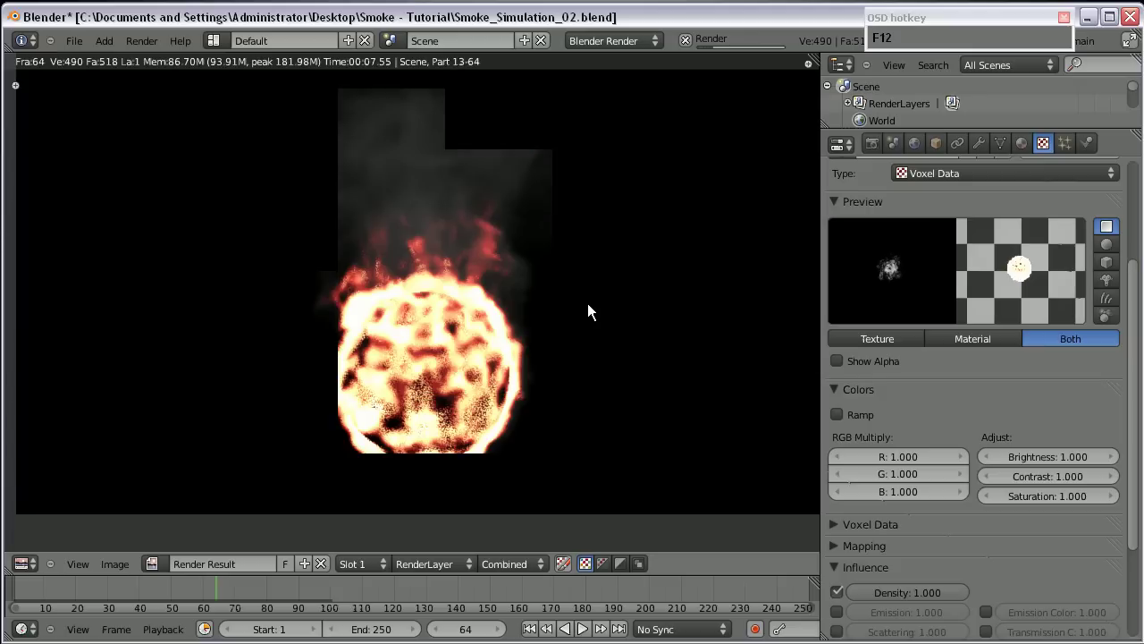
scroll(up, 3)
scroll(down, 3)
scroll(up, 3)
middle_click(446, 425)
scroll(up, 3)
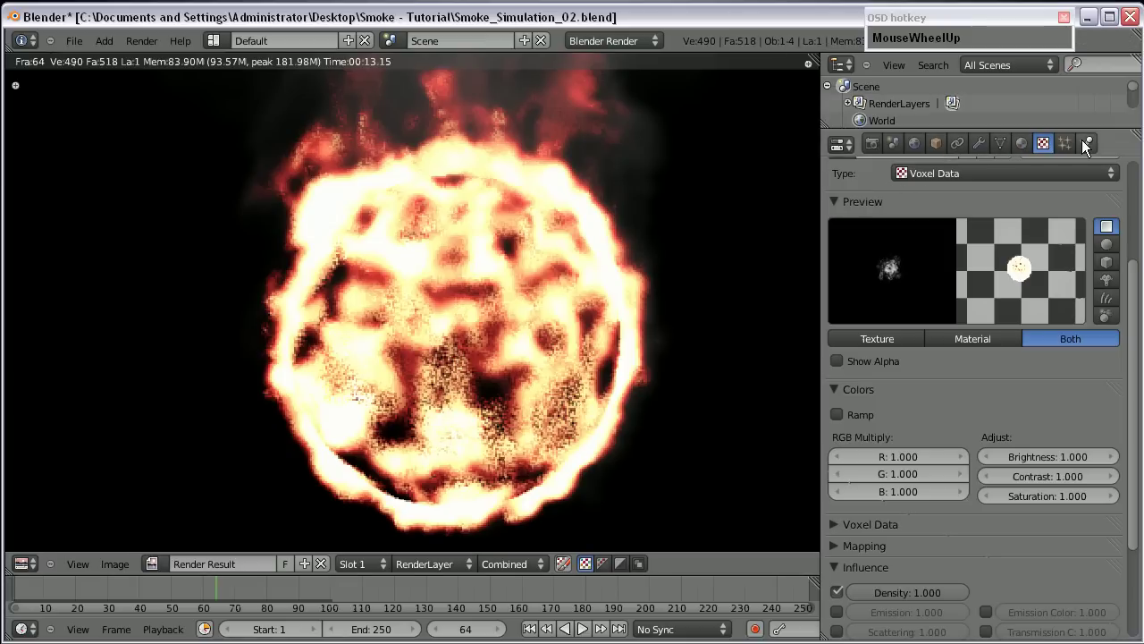
- Reduce the smoke material's integration step size to 0.010 and re-render the white-hot fireball, panning over the smoke above
click(1036, 144)
scroll(down, 3)
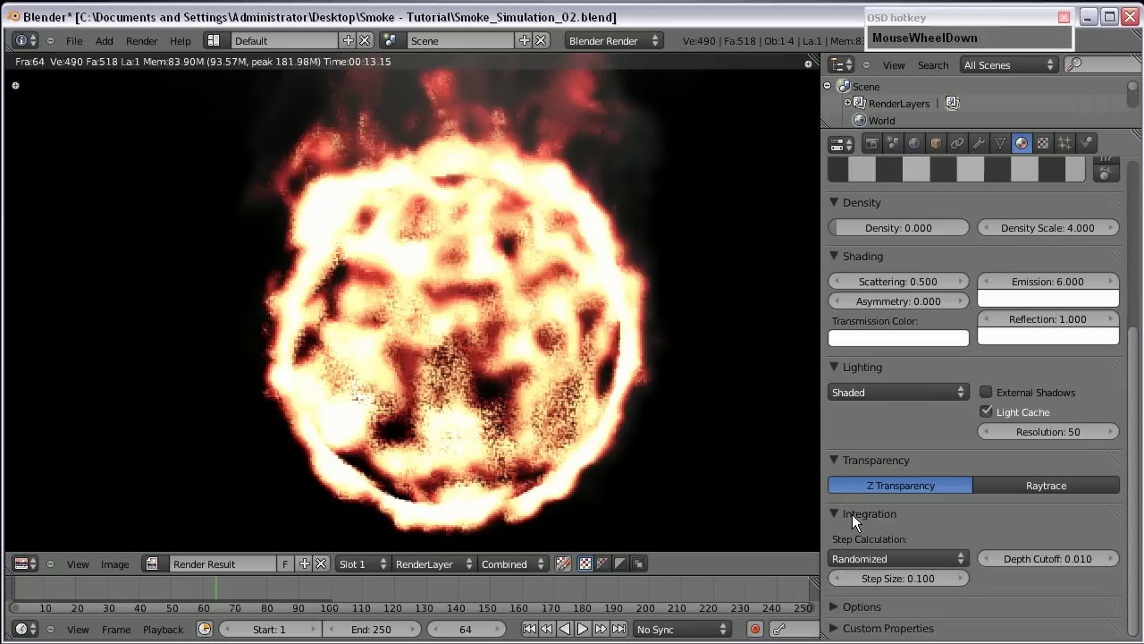
click(910, 579)
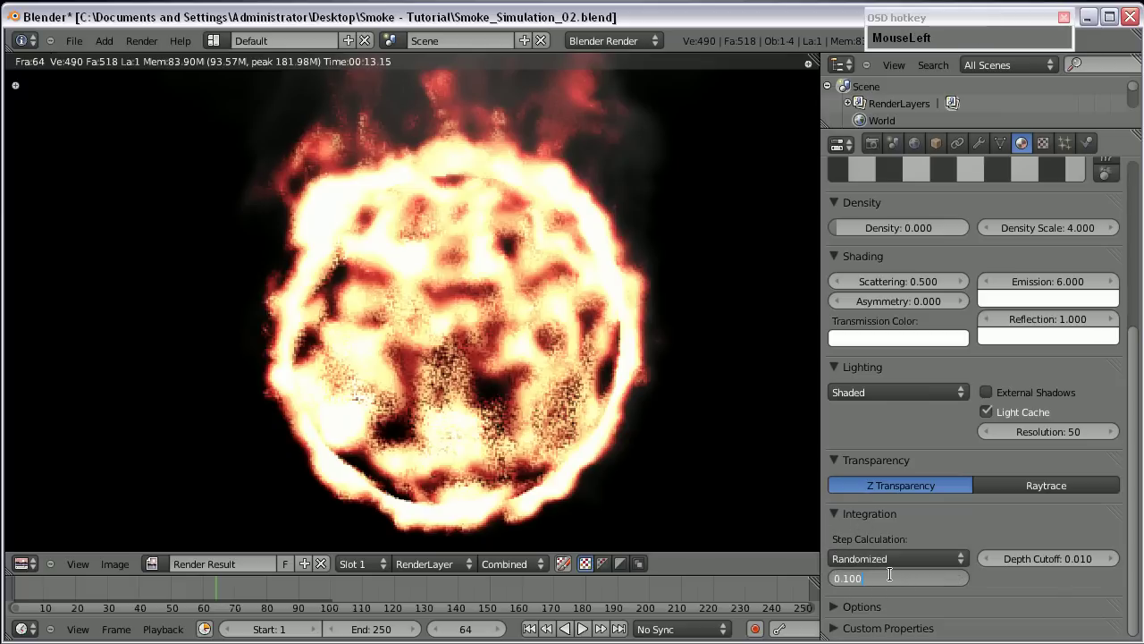
key(BackSpace)
key(KP_0)
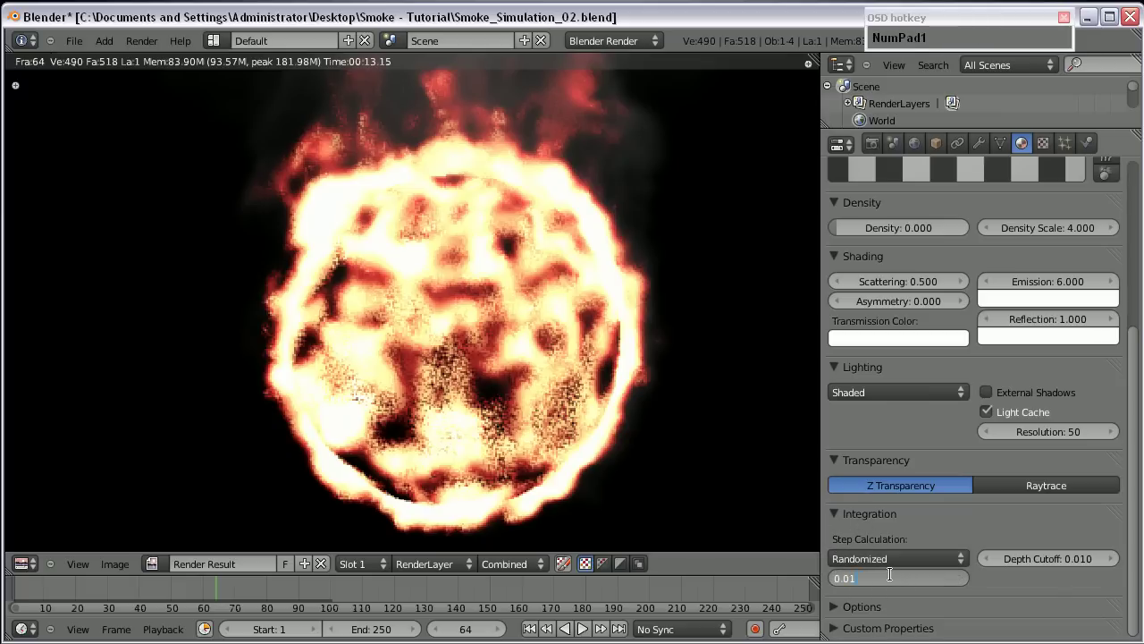
key(Return)
key(F12)
scroll(down, 3)
key(F9)
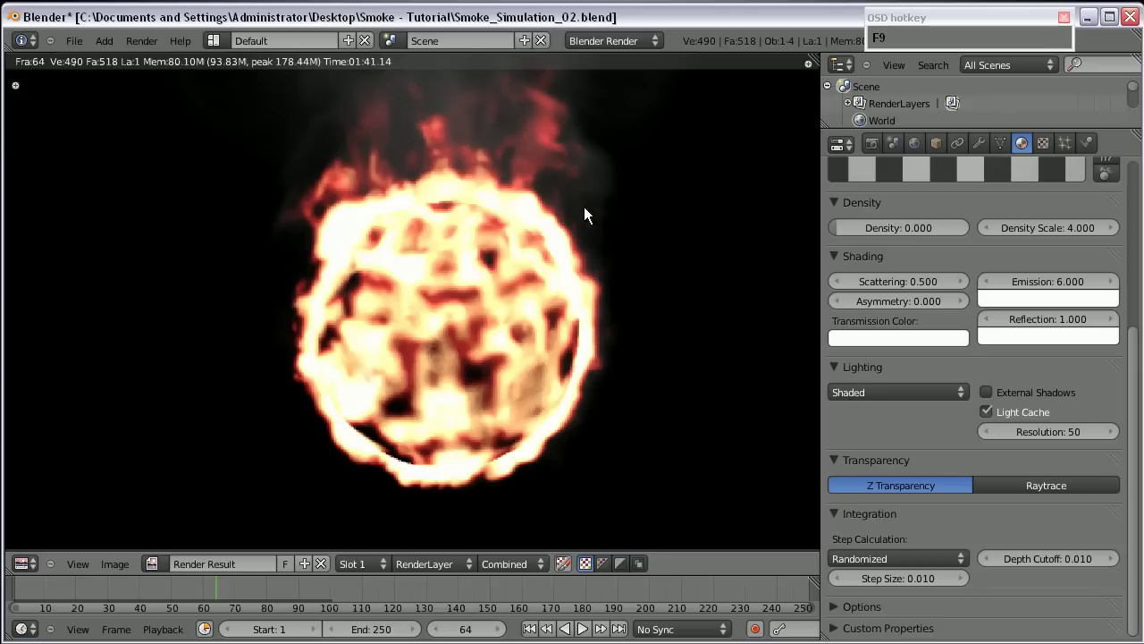
scroll(down, 3)
scroll(up, 3)
middle_click(607, 164)
scroll(up, 3)
scroll(down, 3)
middle_click(549, 166)
scroll(down, 3)
middle_click(570, 323)
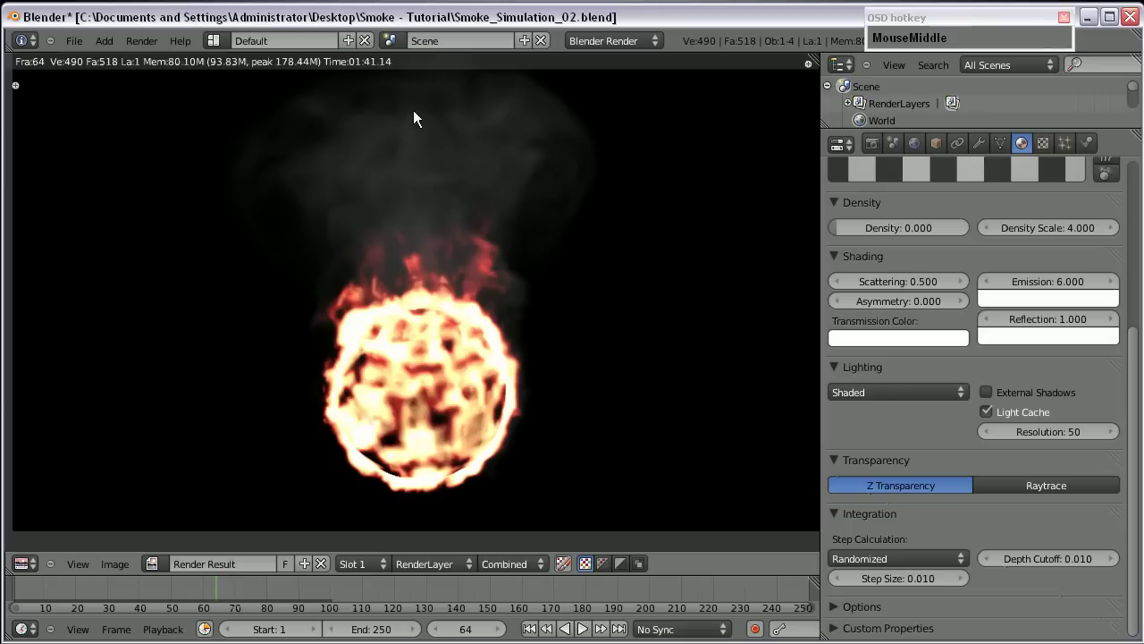
scroll(down, 3)
scroll(up, 3)
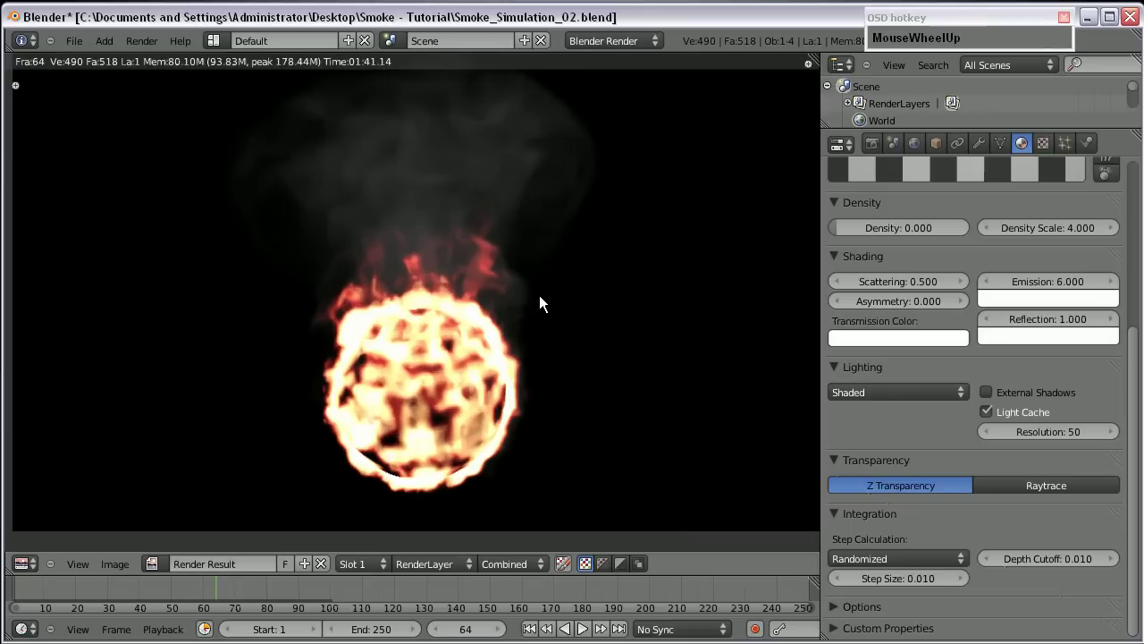
scroll(down, 3)
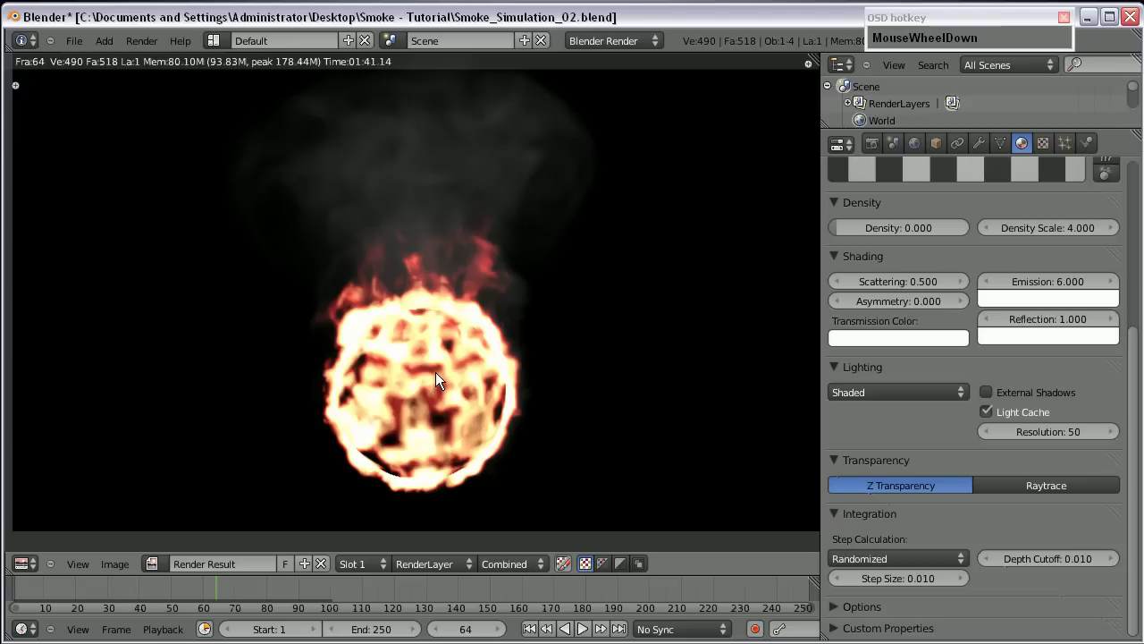
scroll(up, 3)
scroll(down, 3)
scroll(up, 3)
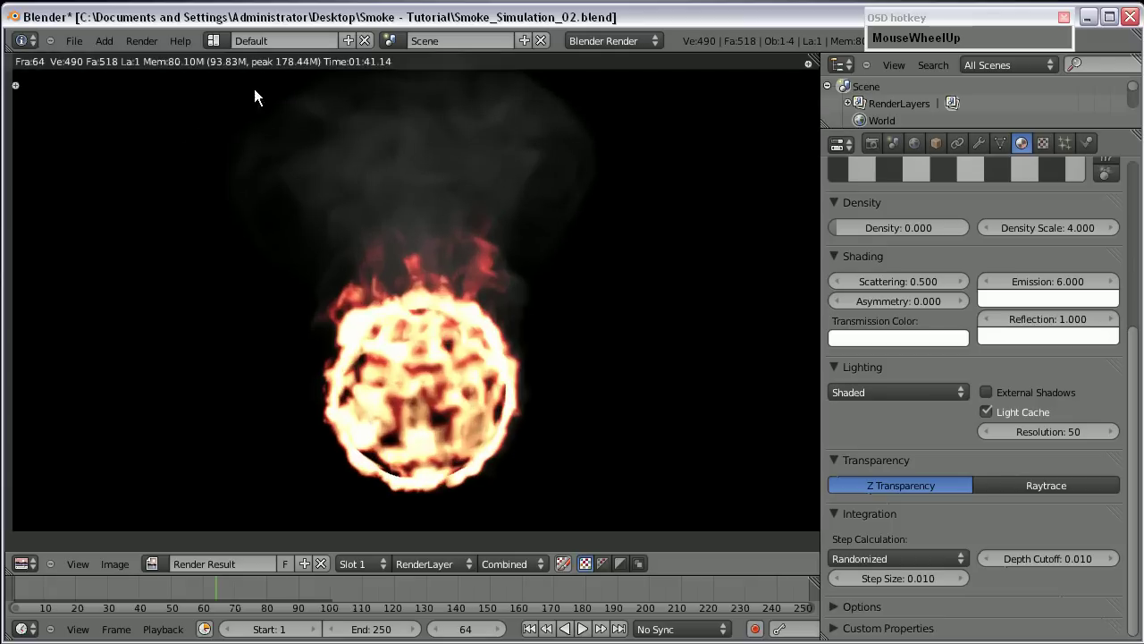
- Enlarge the lower areas of the Compositing layout and enable Use Nodes in the node editor
drag(222, 51, 271, 490)
scroll(down, 3)
middle_click(259, 542)
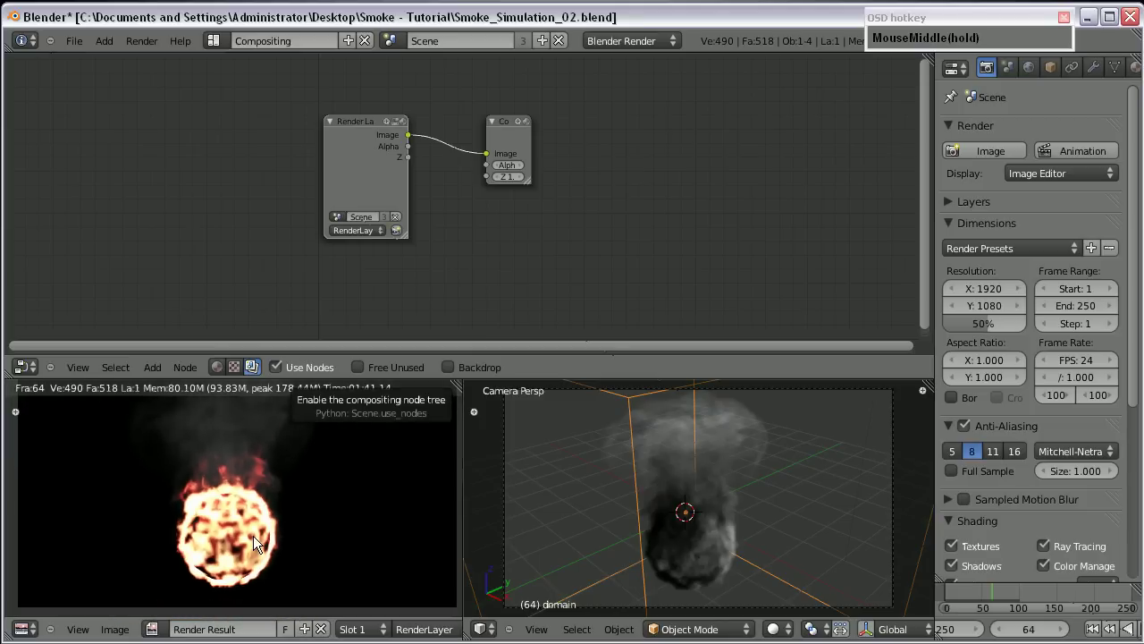
scroll(down, 3)
middle_click(266, 505)
scroll(up, 3)
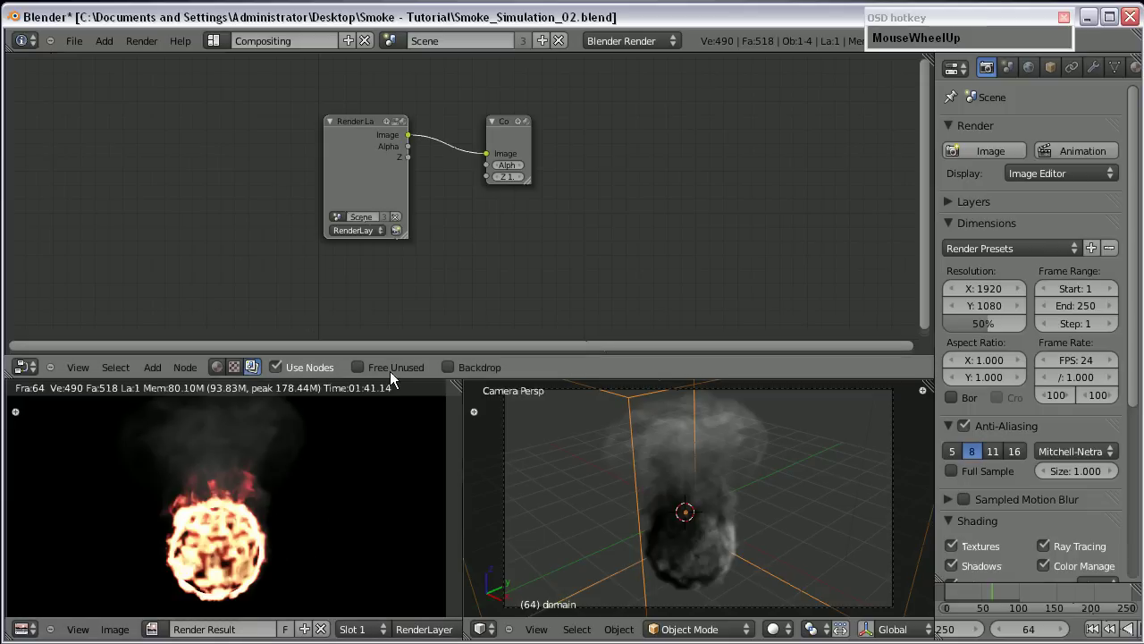
scroll(up, 3)
click(346, 180)
scroll(up, 3)
scroll(down, 3)
middle_click(414, 215)
scroll(up, 3)
- Spread the Render Layers and Composite nodes apart to make room for a Glare node
drag(349, 201, 117, 251)
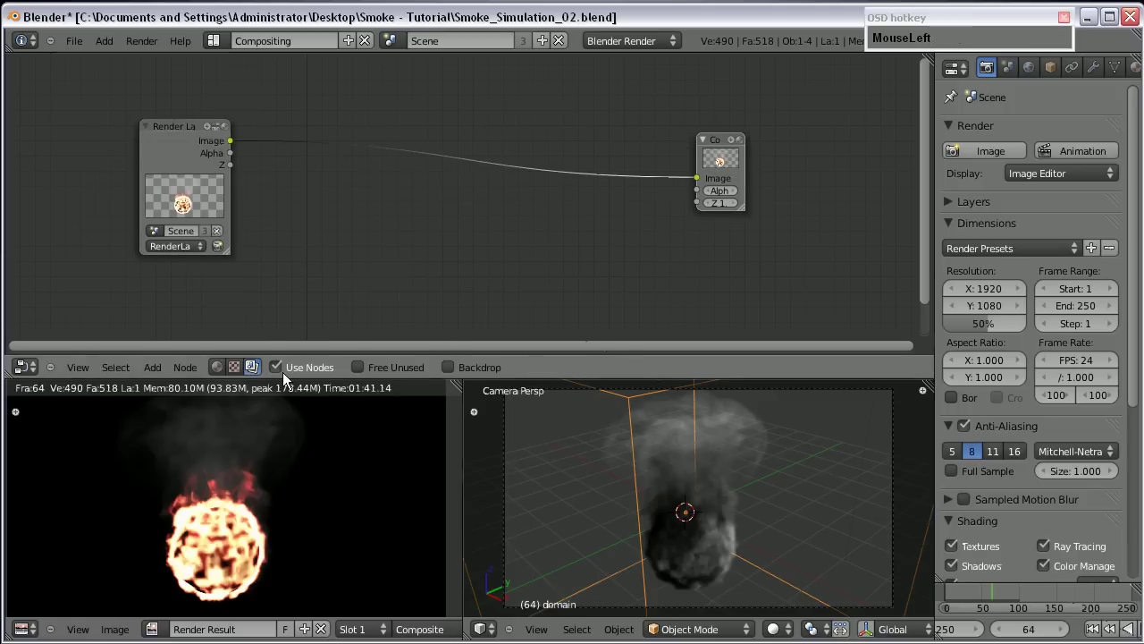
scroll(up, 3)
scroll(down, 3)
drag(174, 208, 364, 198)
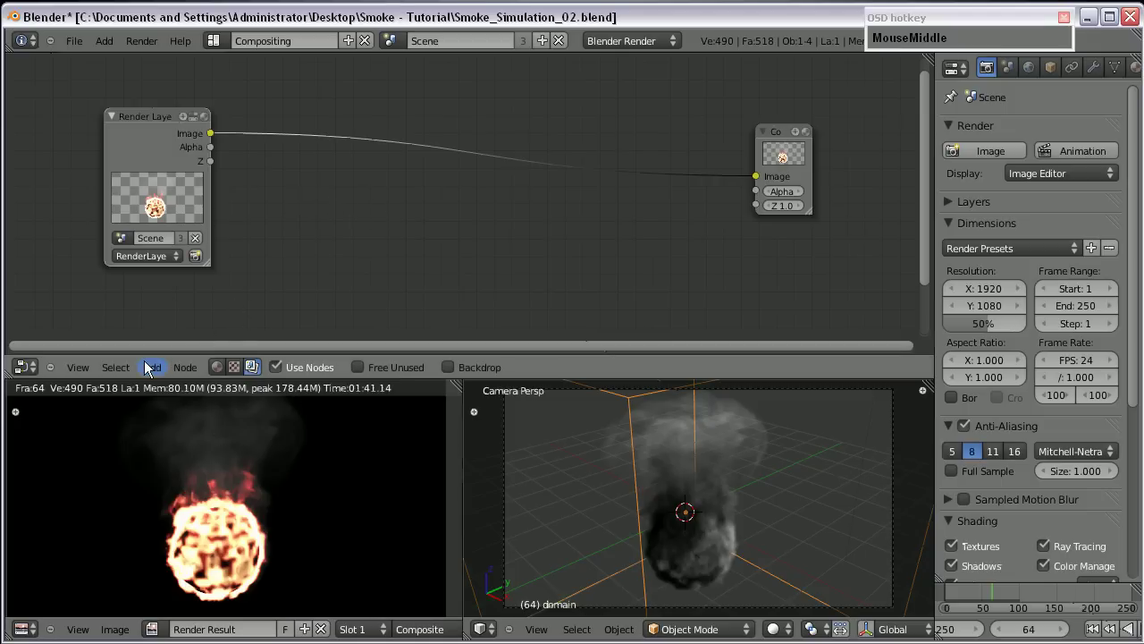
- Wire the Fog Glow Glare node's image into the Composite output and position it between Render Layers and Composite
drag(151, 371, 780, 136)
scroll(up, 3)
middle_click(860, 148)
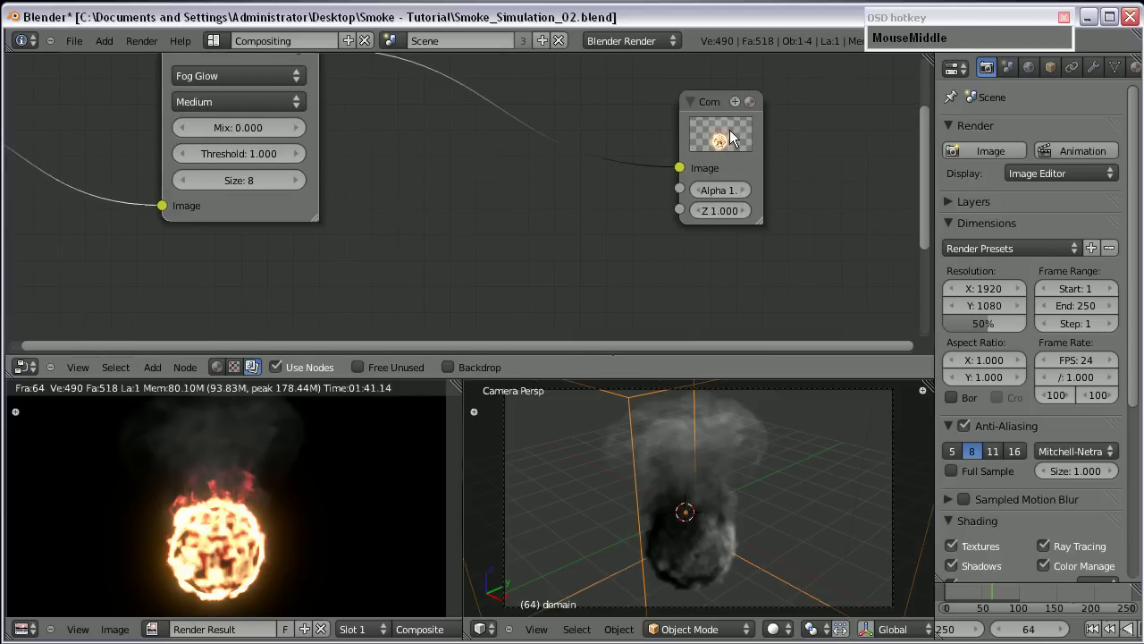
scroll(up, 3)
middle_click(803, 138)
scroll(down, 3)
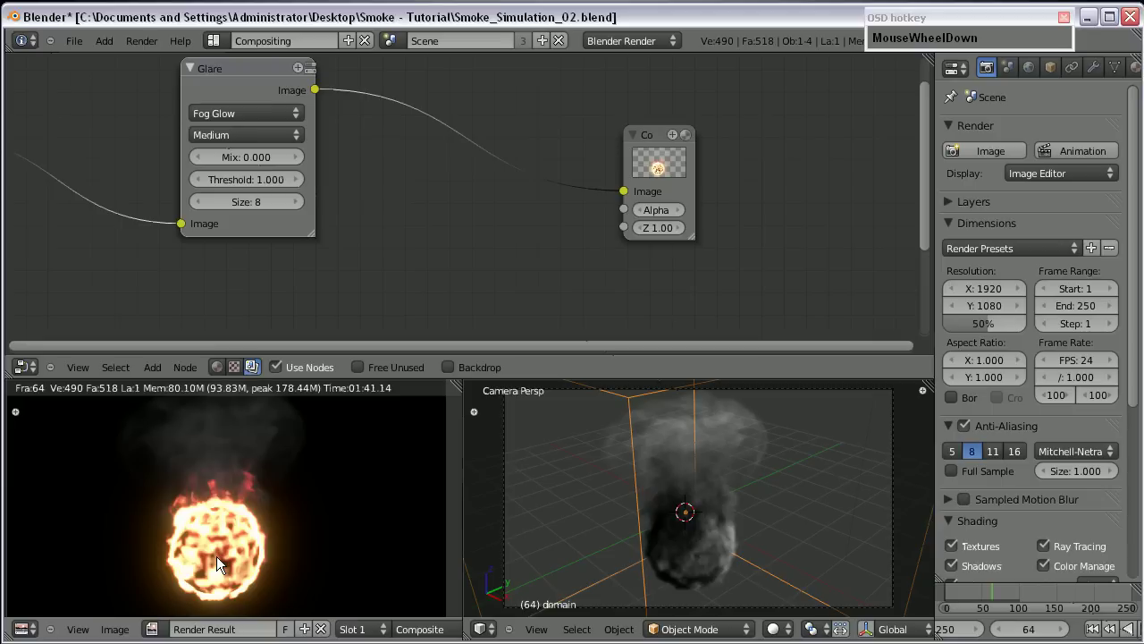
drag(451, 373, 169, 182)
scroll(down, 3)
scroll(up, 3)
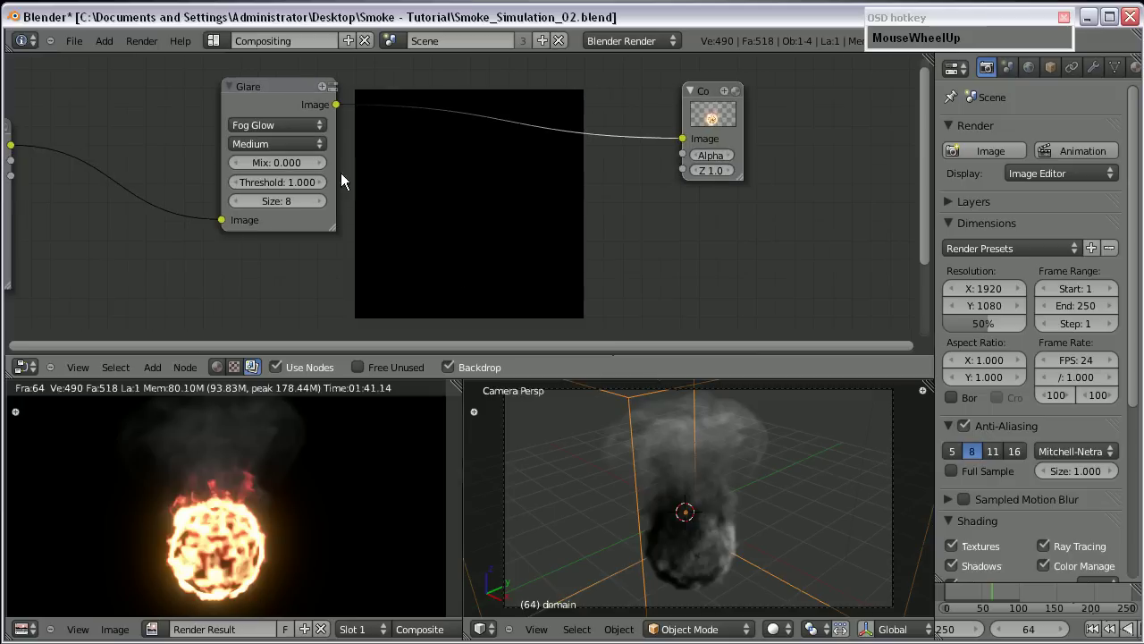
scroll(down, 3)
scroll(up, 3)
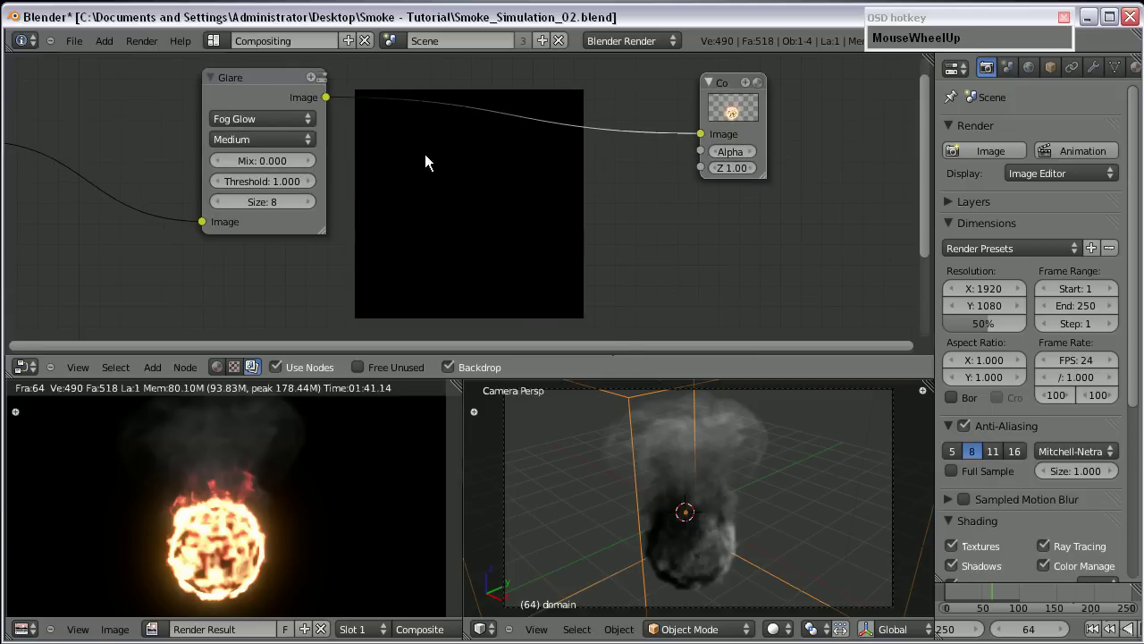
- Add a Viewer node and feed the Glare node's image into it
drag(150, 372, 493, 293)
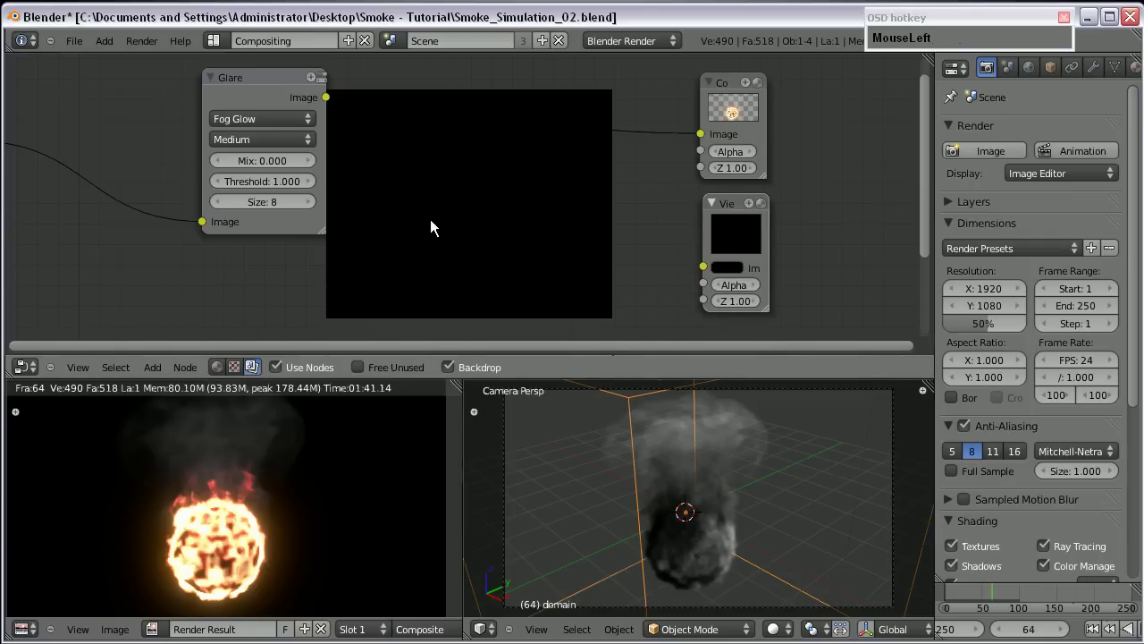
scroll(down, 3)
scroll(up, 3)
drag(341, 107, 687, 266)
scroll(down, 3)
scroll(up, 3)
scroll(down, 3)
scroll(up, 3)
scroll(down, 3)
scroll(up, 3)
scroll(down, 3)
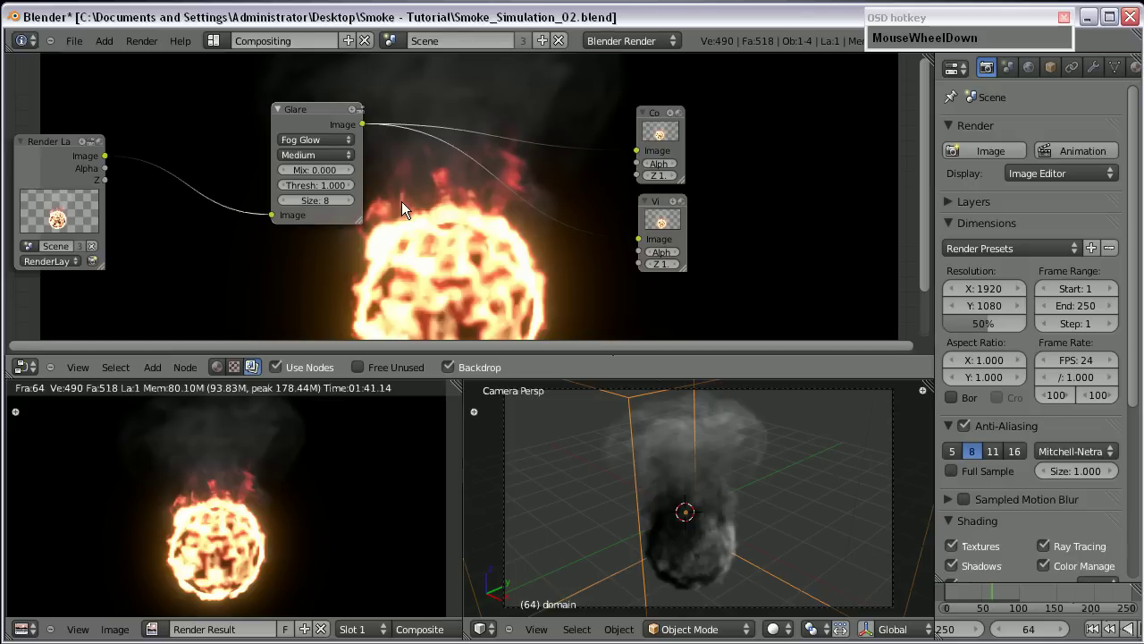
- Show the glowing fireball as a backdrop behind the node tree
text(v)
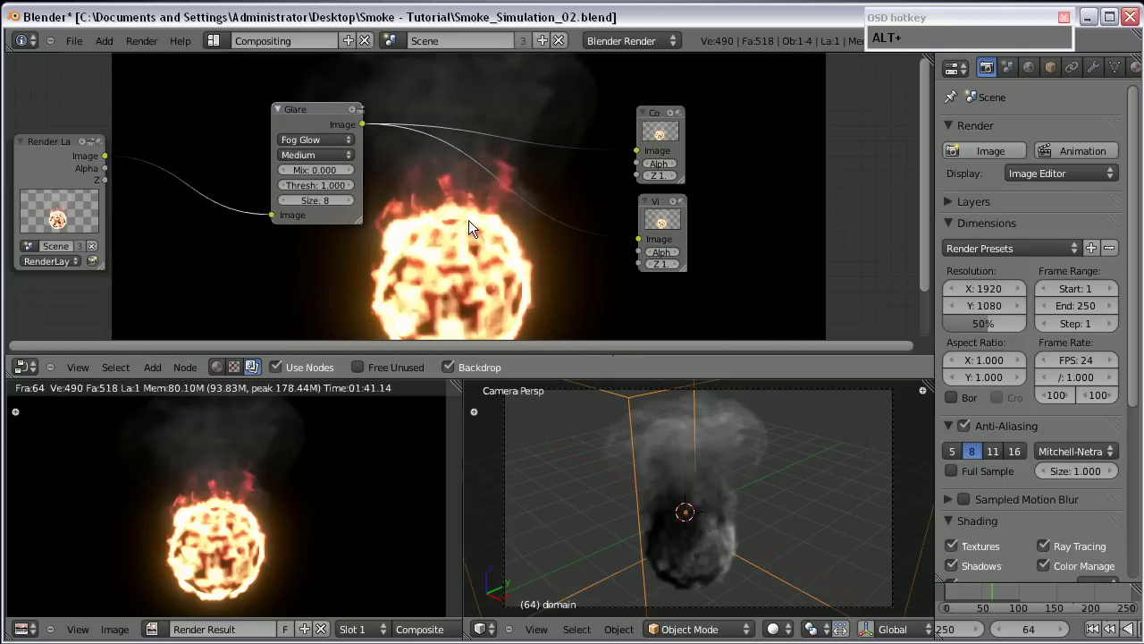
drag(447, 248, 483, 167)
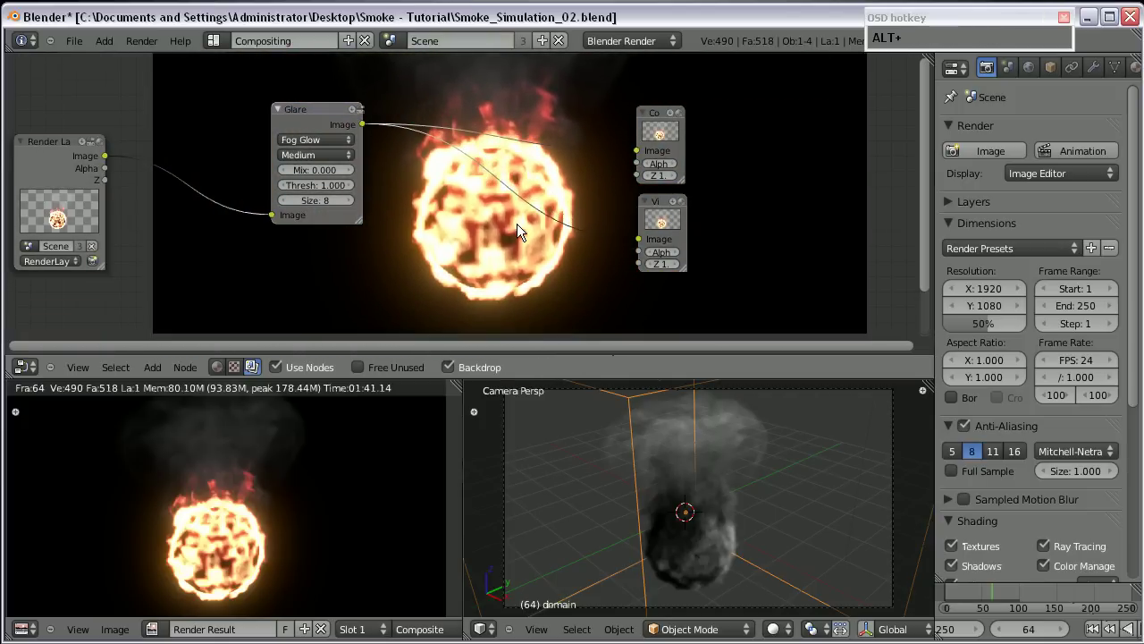
scroll(up, 3)
drag(197, 98, 202, 87)
scroll(up, 3)
- Lower the Glare node's mix to -0.200 and recompute the composite
drag(259, 195, 318, 164)
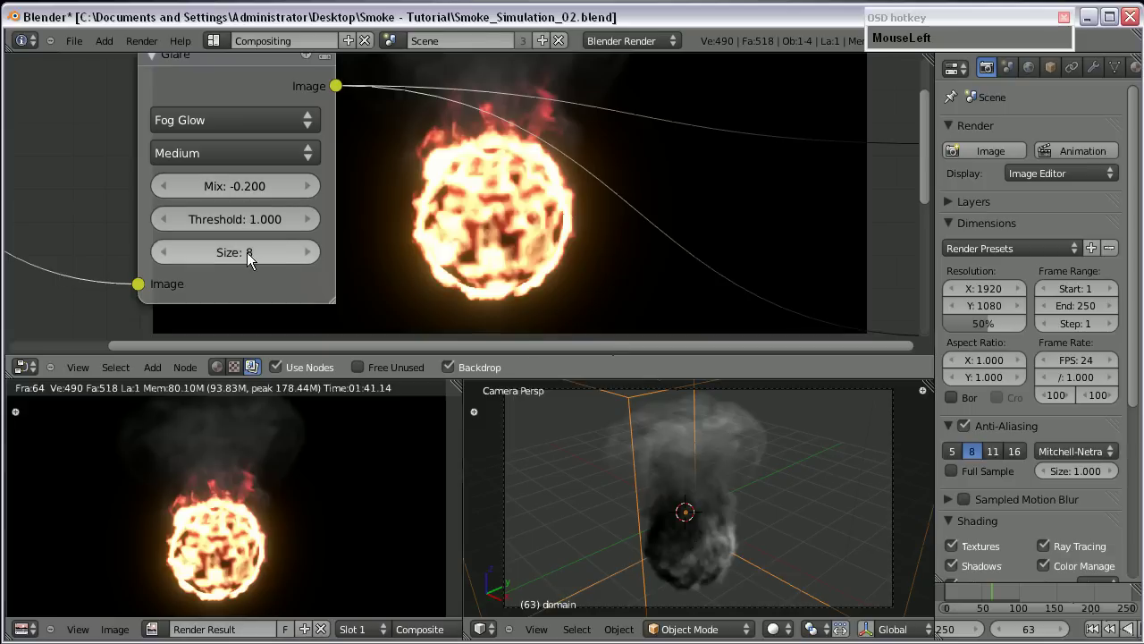
scroll(down, 3)
scroll(up, 3)
scroll(down, 3)
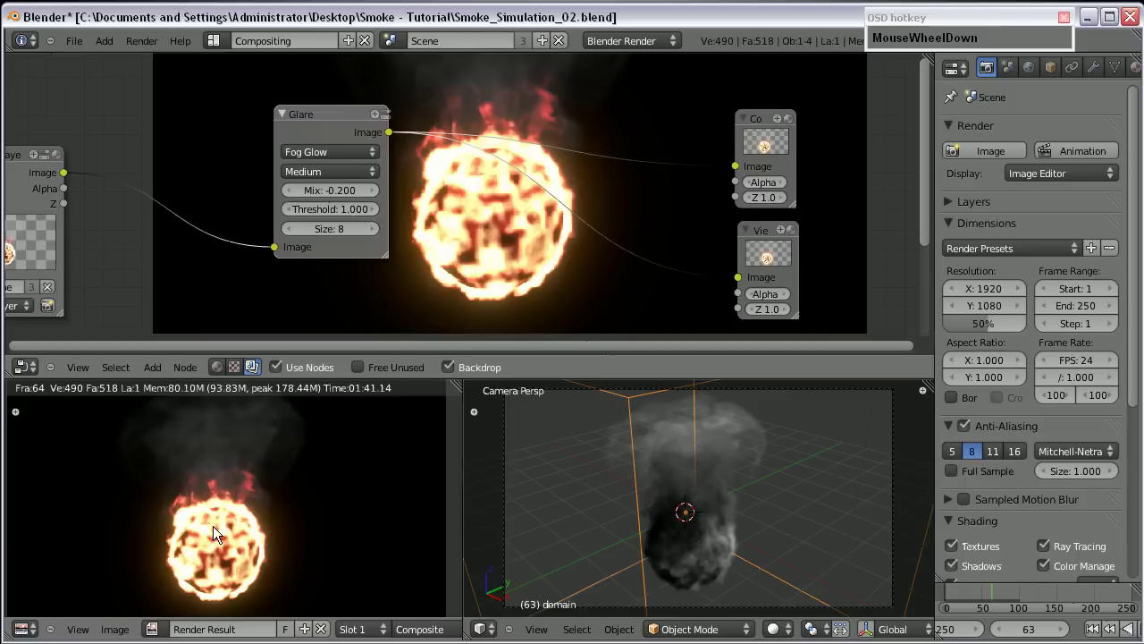
click(439, 168)
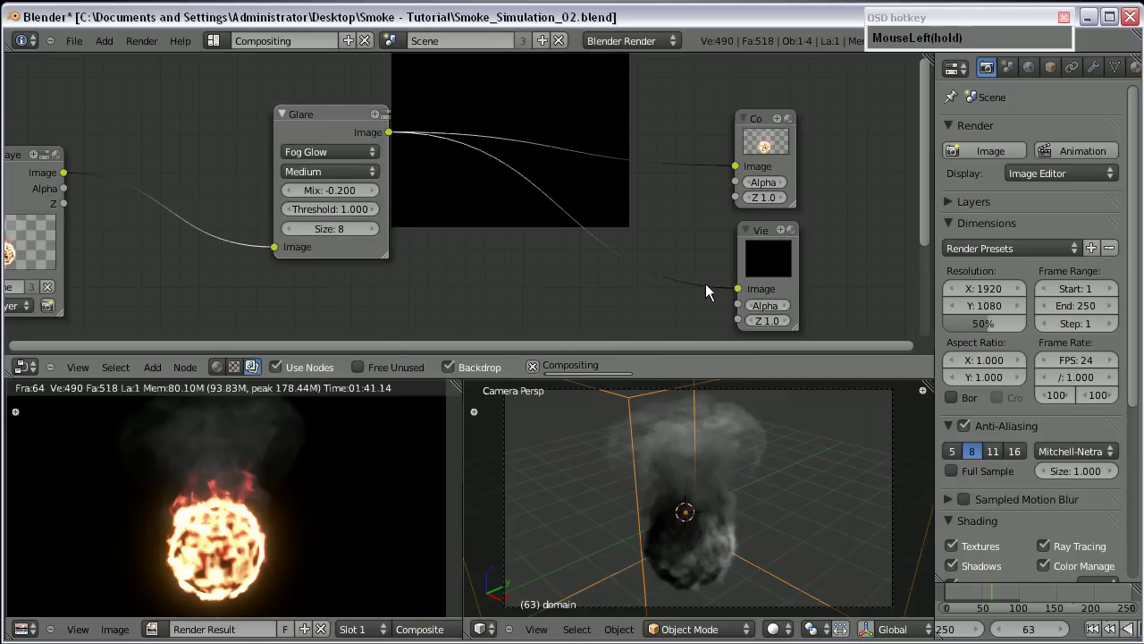
scroll(down, 3)
scroll(up, 3)
scroll(down, 3)
scroll(up, 3)
- Rearrange the nodes in the compositing tree
drag(466, 234, 117, 183)
click(130, 183)
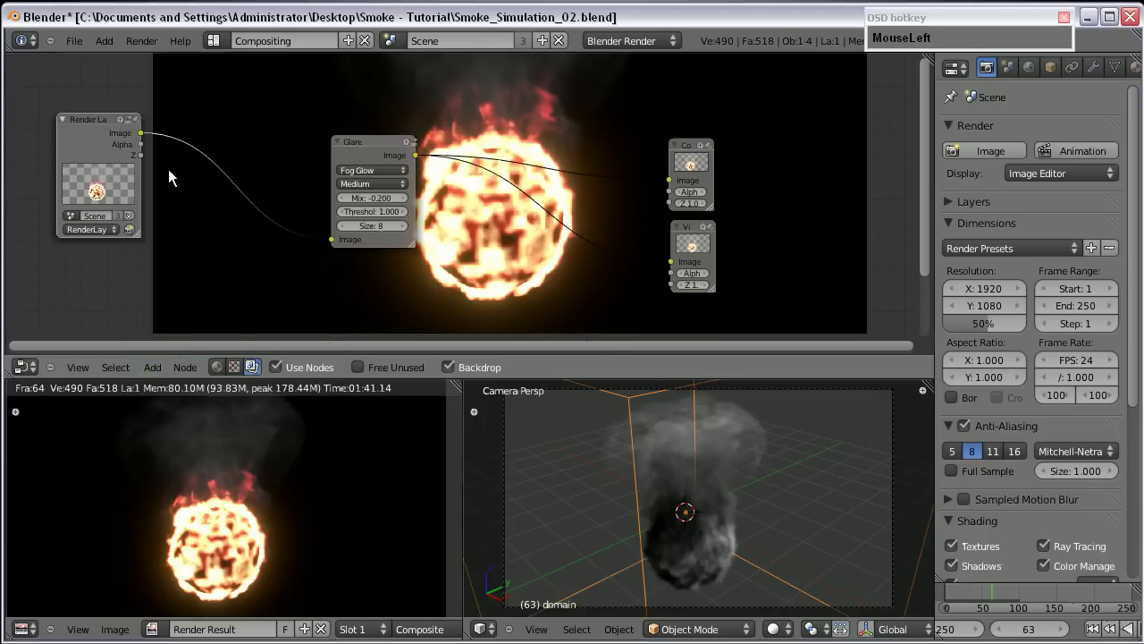
scroll(up, 3)
middle_click(89, 242)
scroll(up, 3)
- Add a Blur node fed by the Render Layers image
drag(168, 273, 979, 212)
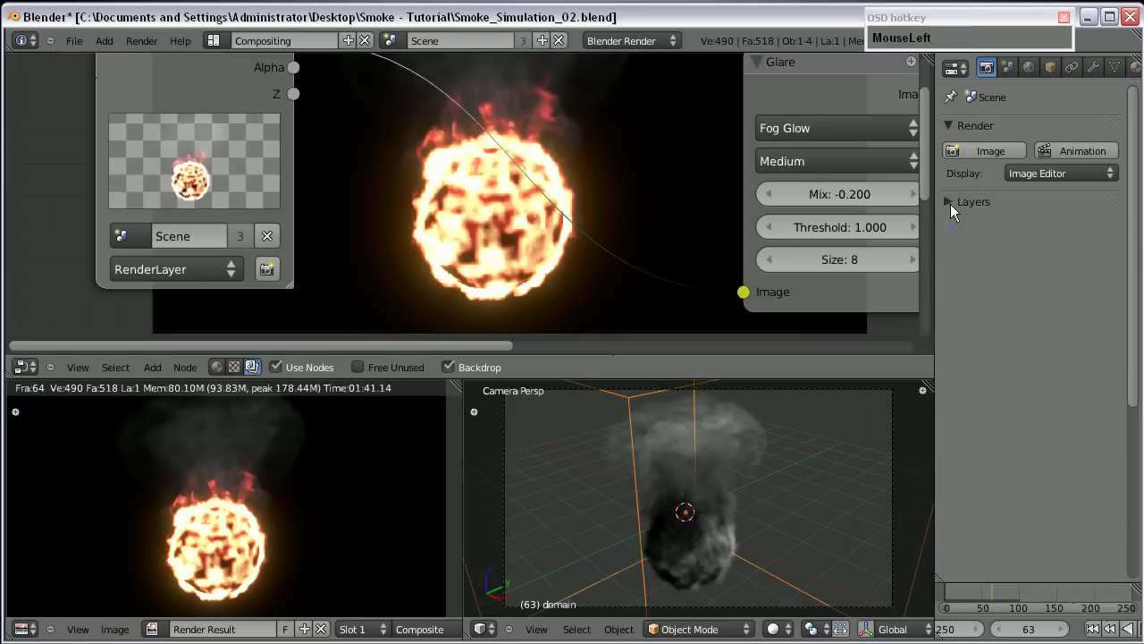
scroll(down, 3)
drag(524, 173, 483, 136)
drag(483, 143, 314, 108)
drag(278, 256, 751, 279)
scroll(up, 3)
- Set the Blur node's X and Y sizes to 8 for a softened fireball
click(388, 272)
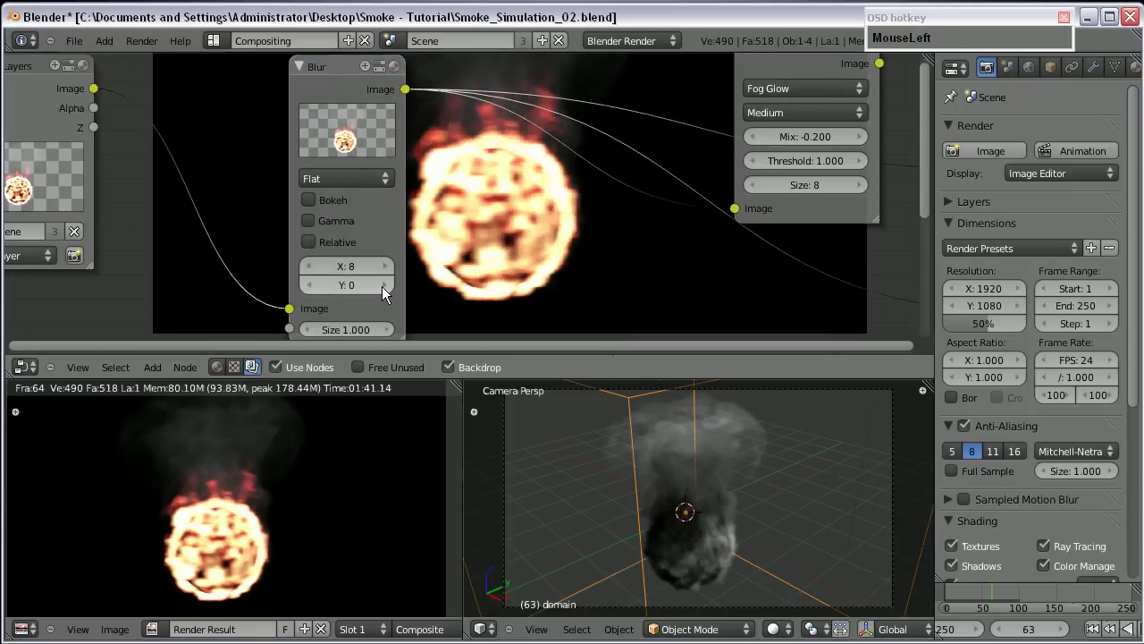
scroll(down, 3)
drag(485, 249, 399, 143)
drag(391, 152, 278, 188)
scroll(down, 3)
middle_click(390, 201)
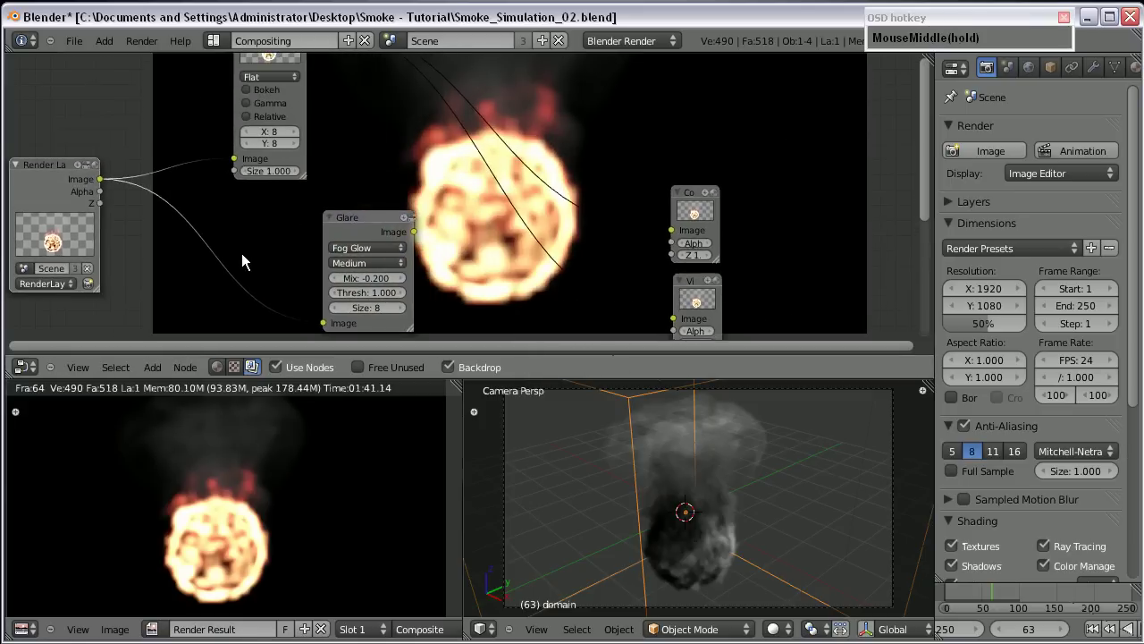
click(423, 178)
drag(446, 194, 407, 230)
click(146, 371)
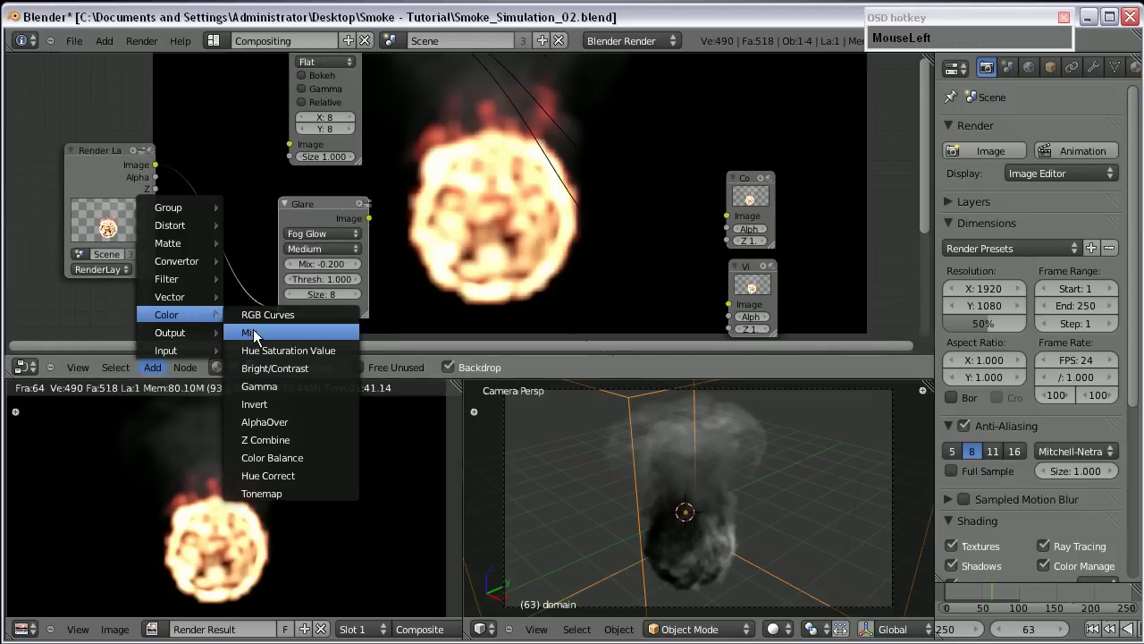
- Add a Mix node combining the blurred image with the Fog Glow glare result
middle_click(495, 131)
drag(326, 78, 487, 272)
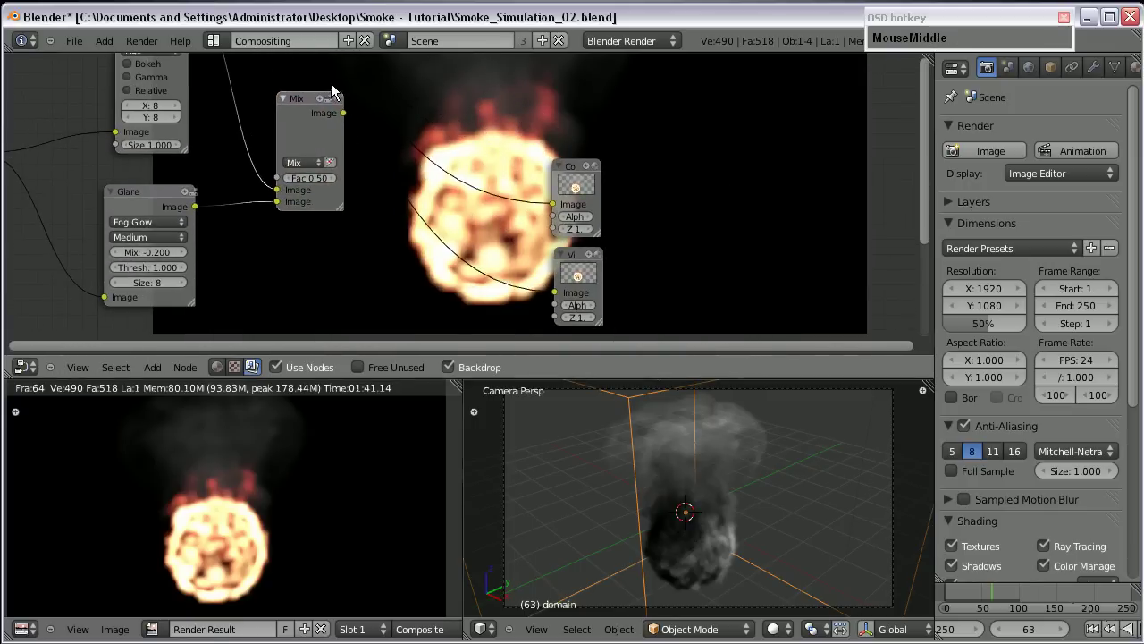
drag(350, 126, 486, 274)
scroll(up, 3)
drag(424, 248, 322, 277)
drag(320, 272, 376, 274)
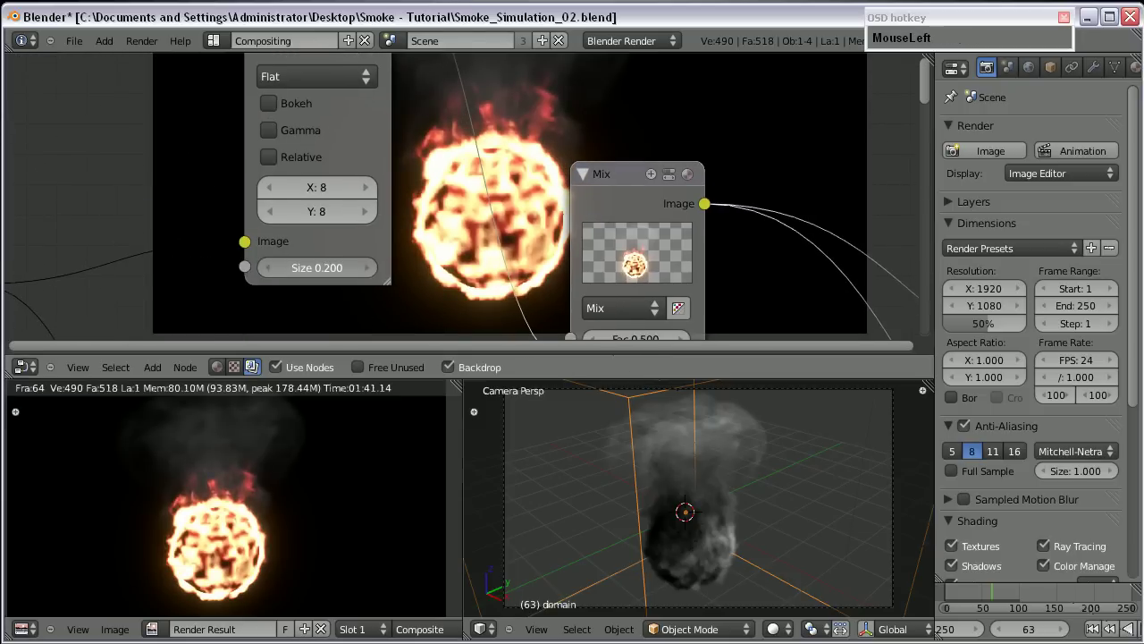
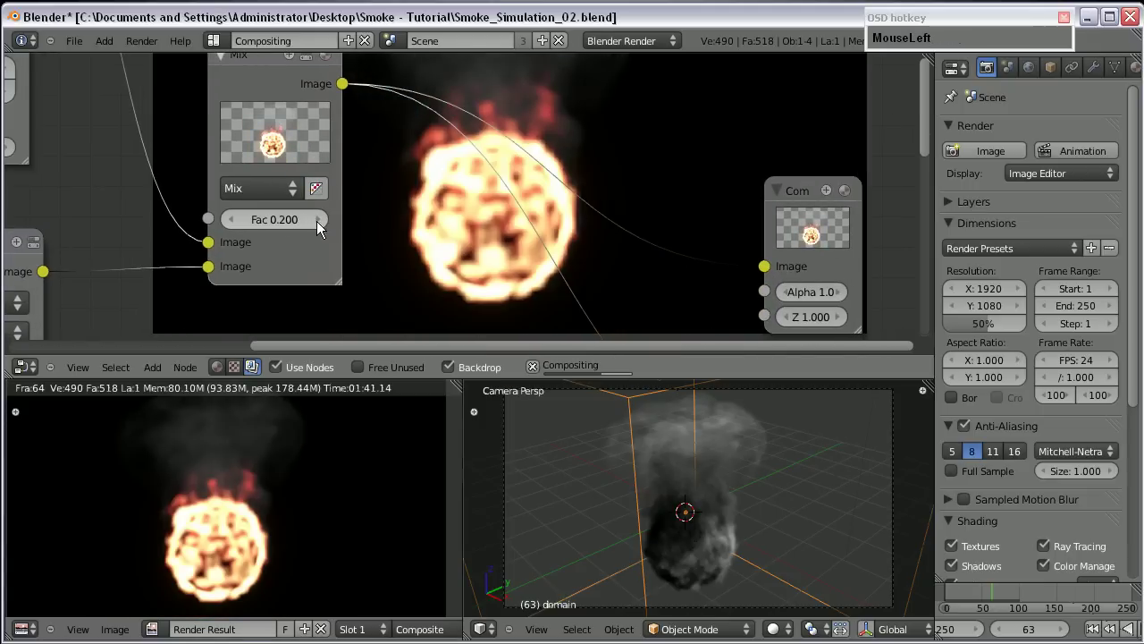
- Set blur size 0.800 and mix factor 0.60, reviewing the chain in the maximized editor
middle_click(485, 175)
scroll(down, 3)
scroll(up, 3)
middle_click(371, 216)
scroll(down, 3)
scroll(up, 3)
drag(416, 204, 357, 257)
drag(365, 257, 473, 307)
drag(473, 307, 238, 182)
drag(601, 277, 449, 237)
middle_click(450, 237)
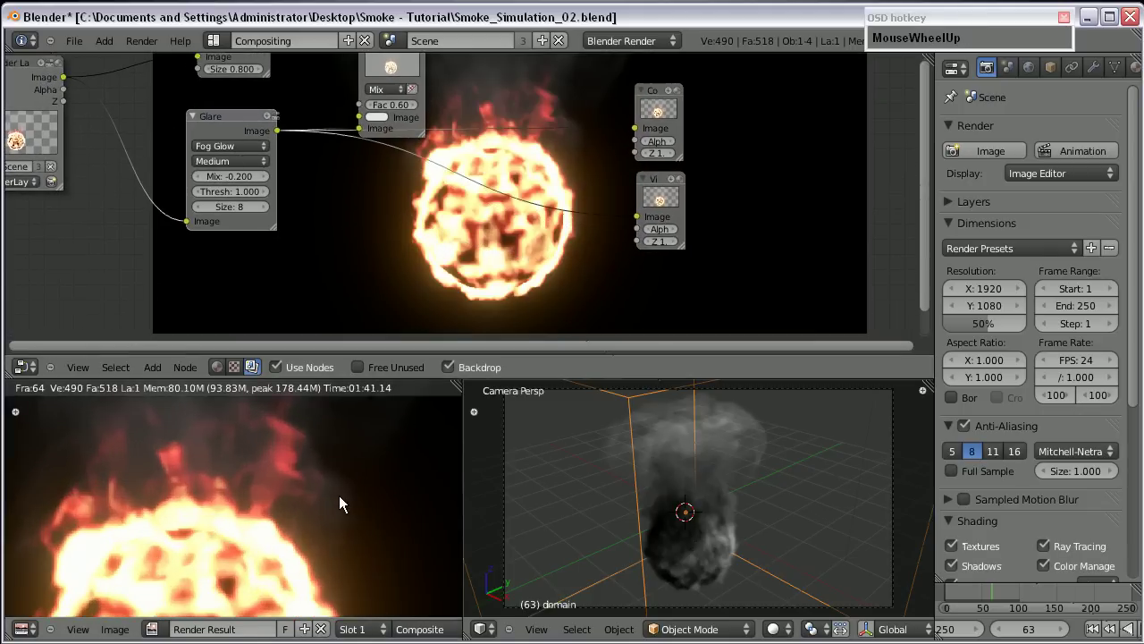
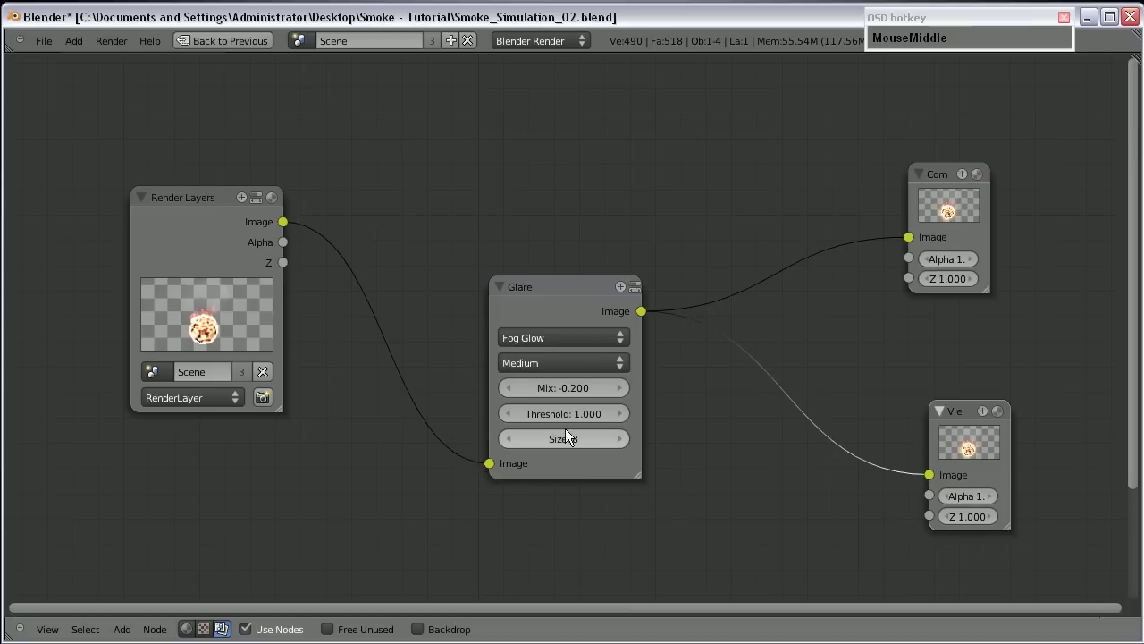
- Reduce the tree to Render Layers feeding the Fog Glow Glare, which drives Composite and Viewer
click(951, 204)
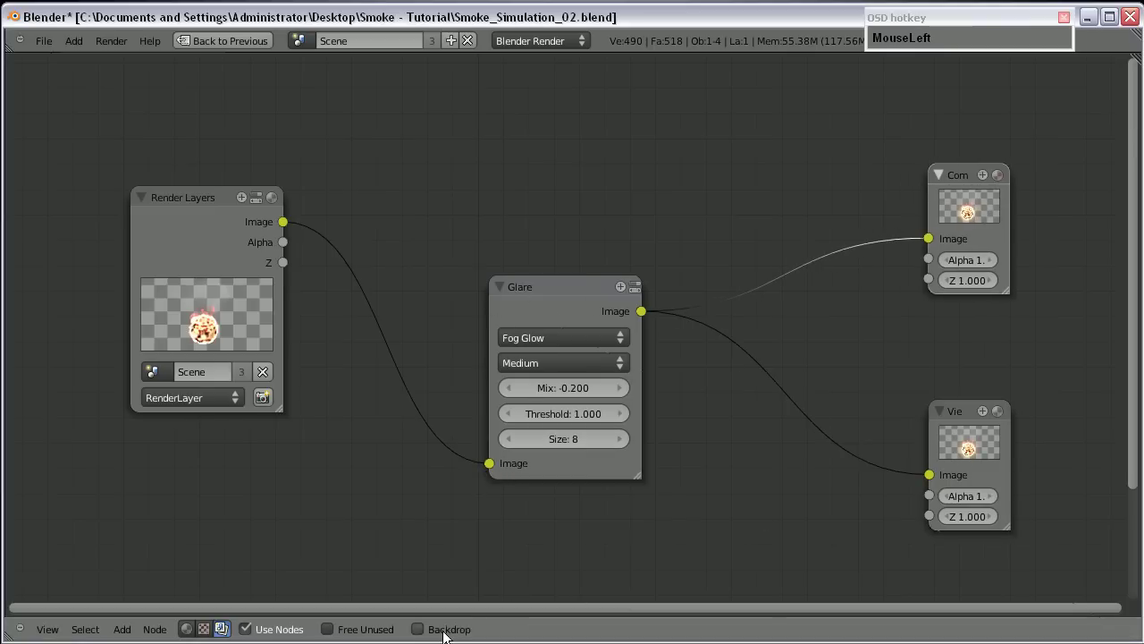
- Restore the split layout and collapse the render settings to reach Post Processing
key(shift+space)
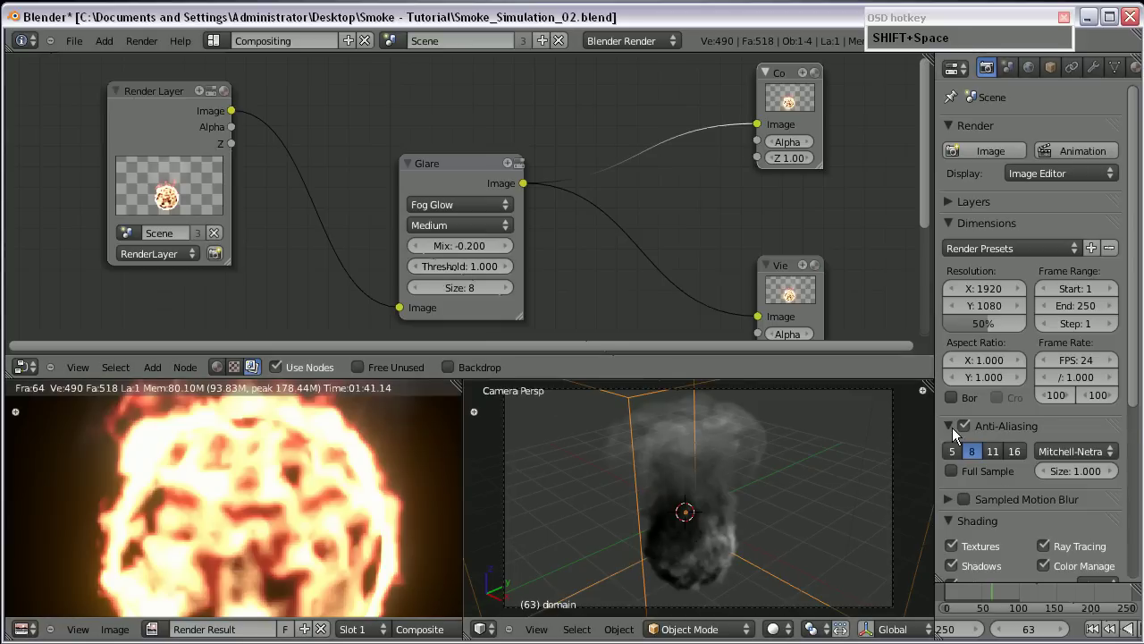
click(951, 424)
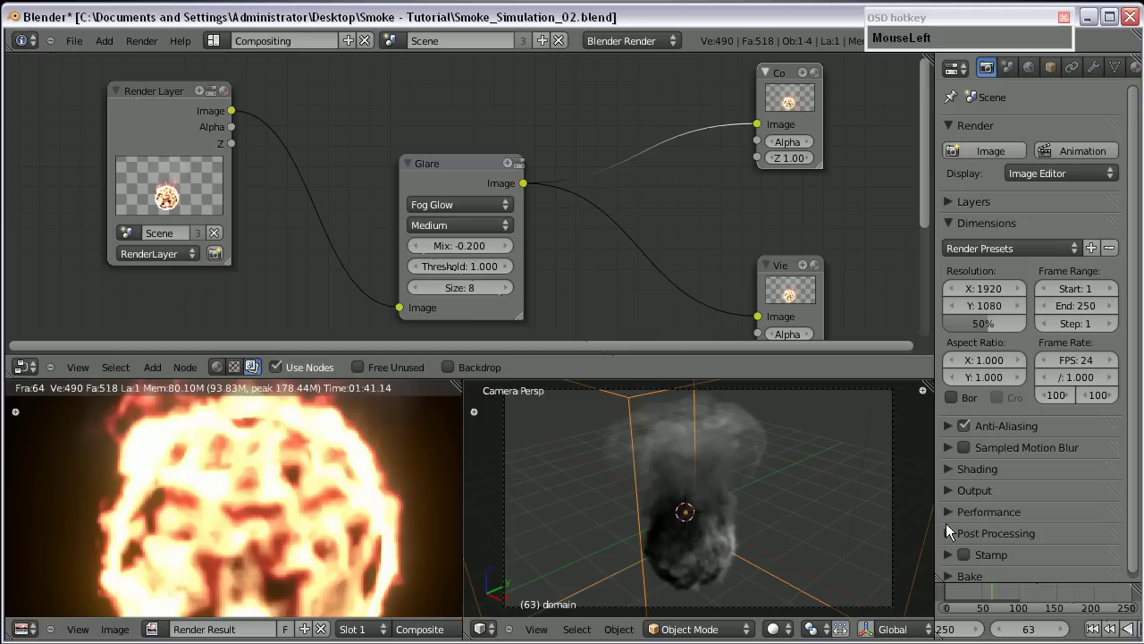
scroll(down, 3)
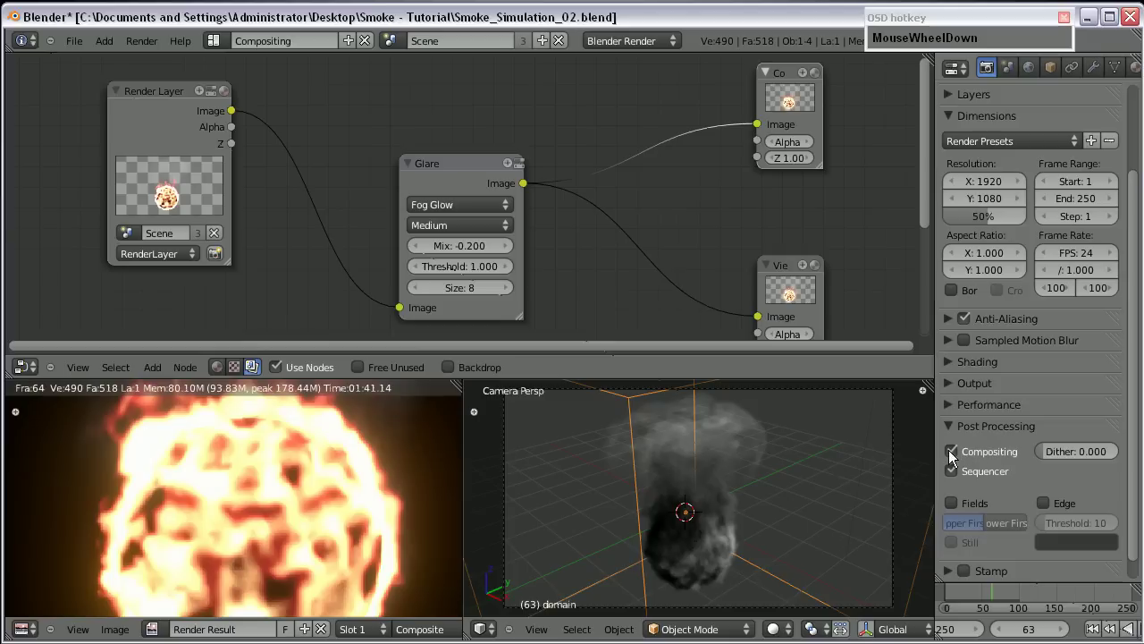
- Enable Compositing in Post Processing and move to the smoke tutorial scene at frame 61
click(955, 449)
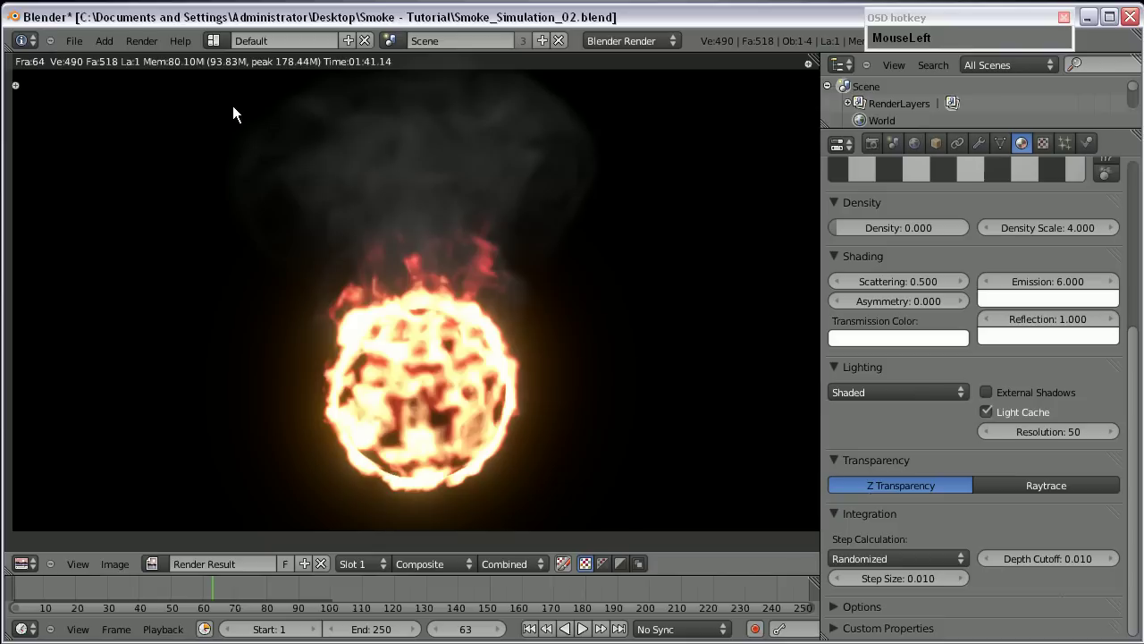
scroll(down, 3)
- Turn off high-resolution smoke on the domain, viewing the scene from the front
click(534, 230)
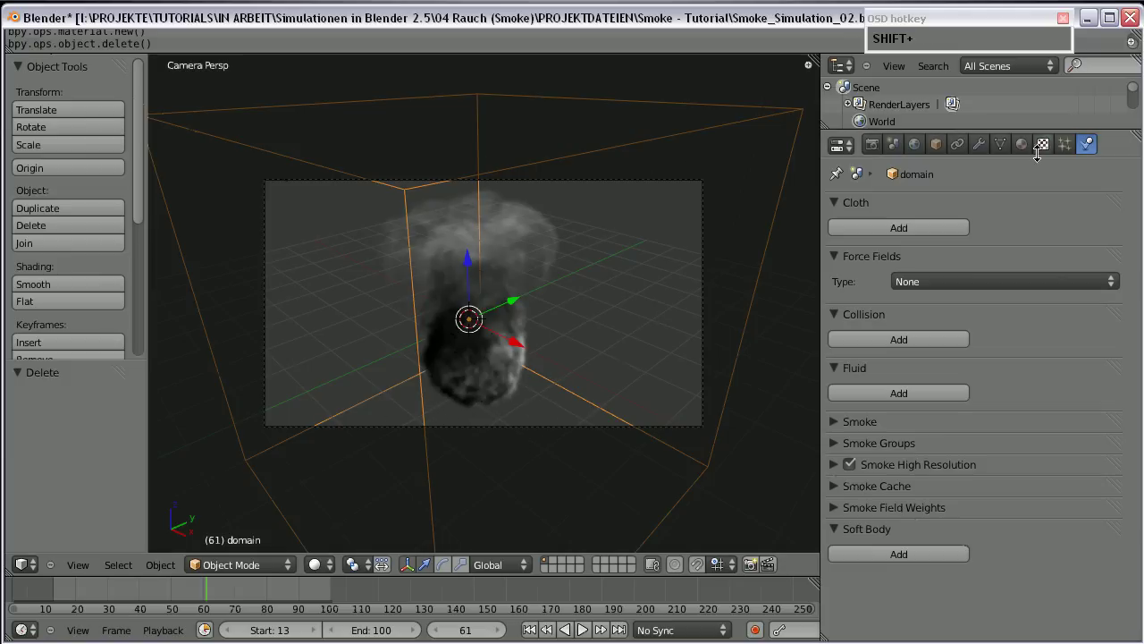
click(853, 468)
drag(394, 378, 482, 307)
key(KP_1)
scroll(down, 3)
middle_click(538, 184)
click(855, 467)
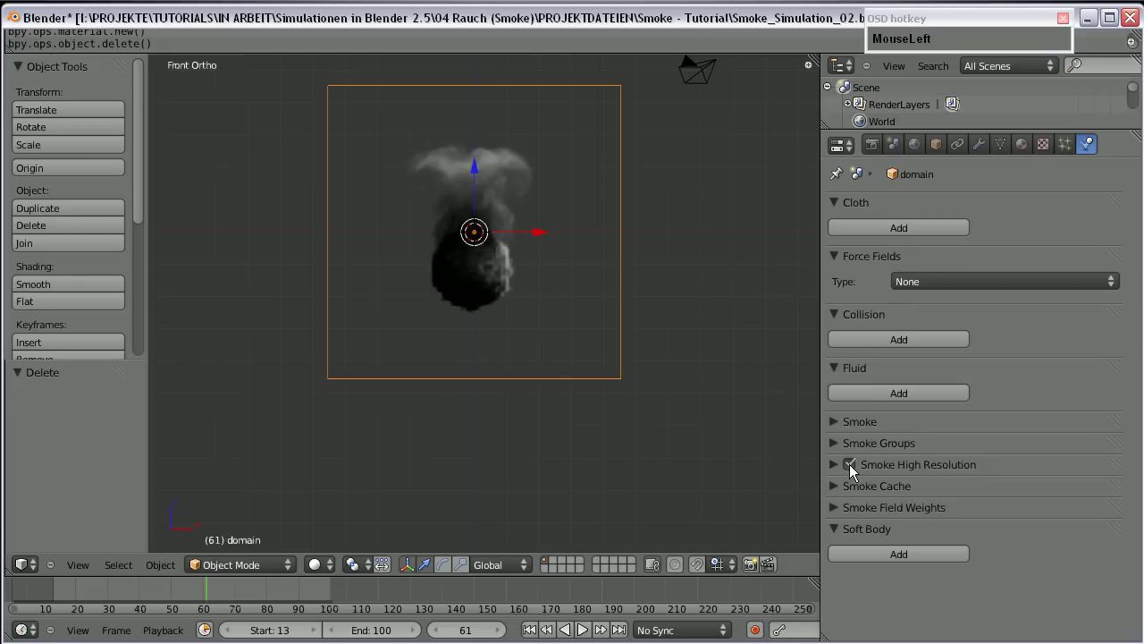
scroll(up, 3)
middle_click(528, 296)
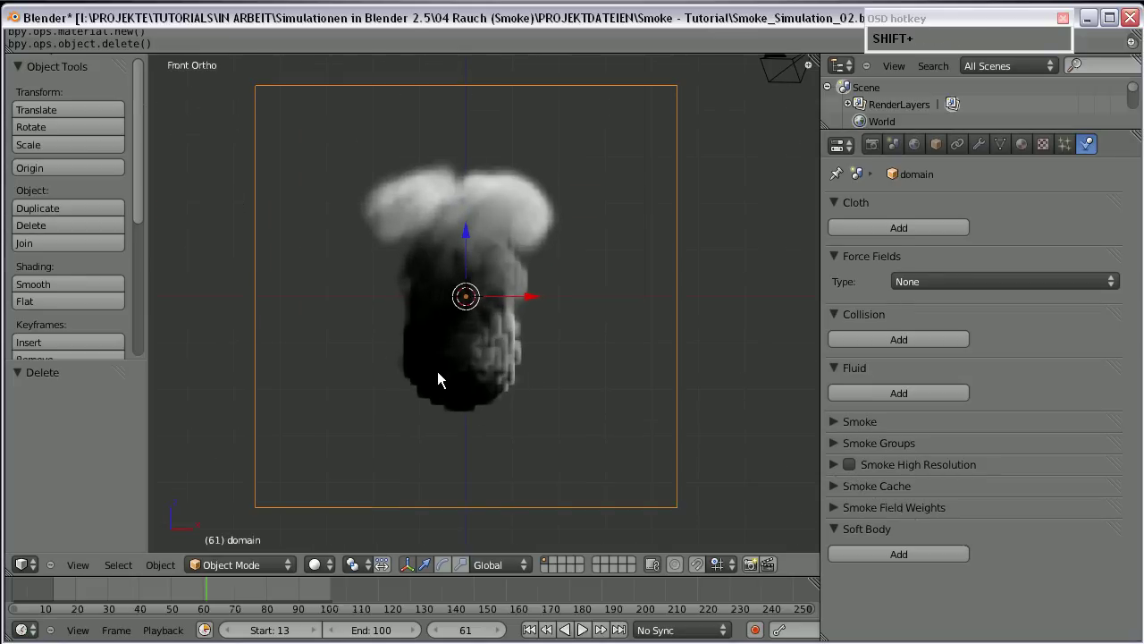
- Add a large ground plane beneath the smoke
click(563, 413)
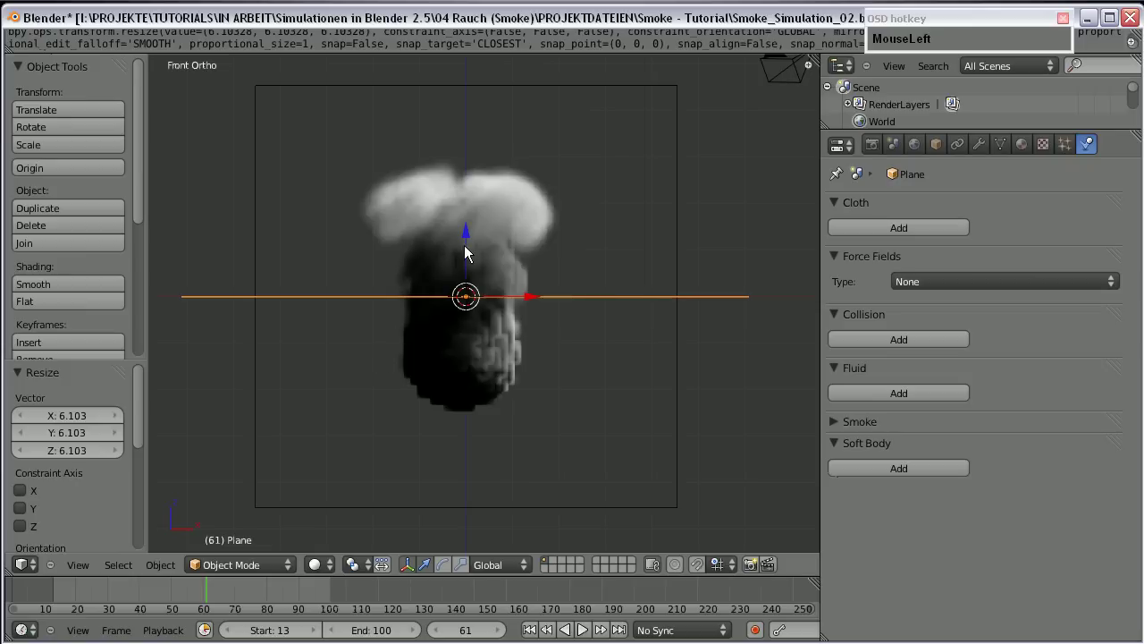
middle_click(547, 300)
scroll(down, 3)
- Select the lamp and move it to a new position using the side views
right_click(677, 142)
middle_click(516, 364)
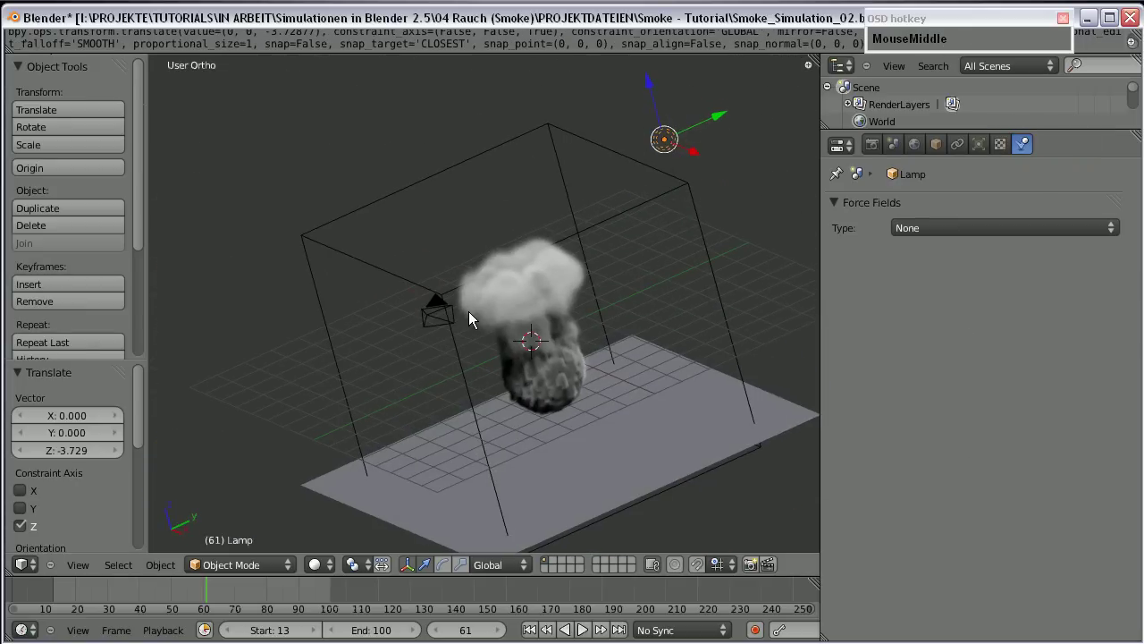
key(KP_1)
key(KP_3)
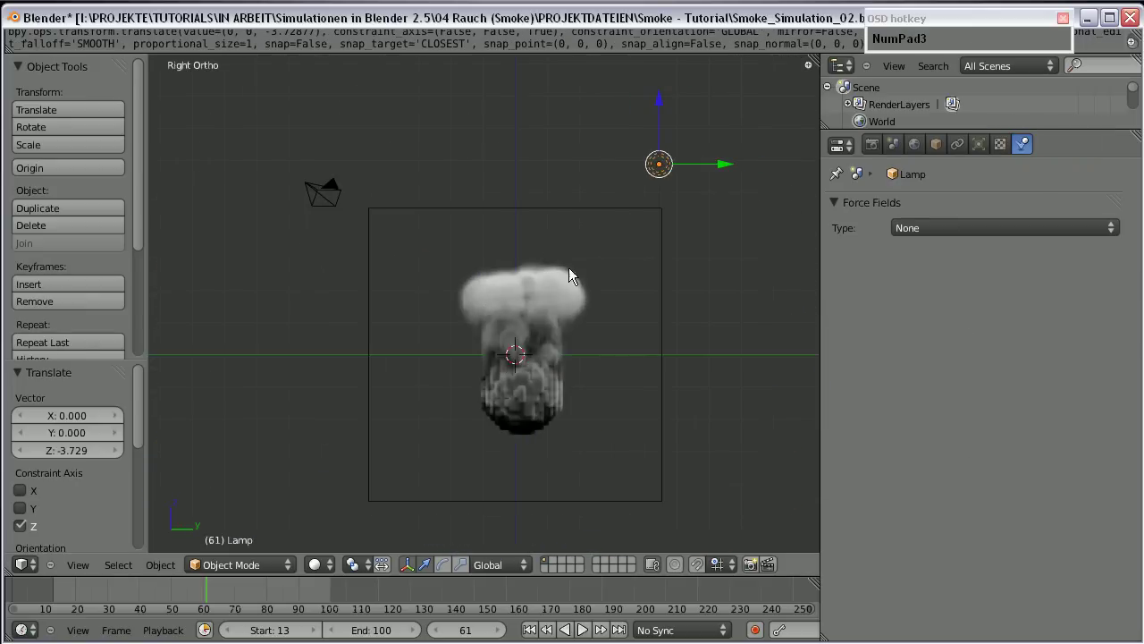
key(g)
click(519, 202)
middle_click(1033, 152)
- Show the lamp's settings, orbit to a higher angle and align the camera to that view
click(987, 145)
scroll(down, 3)
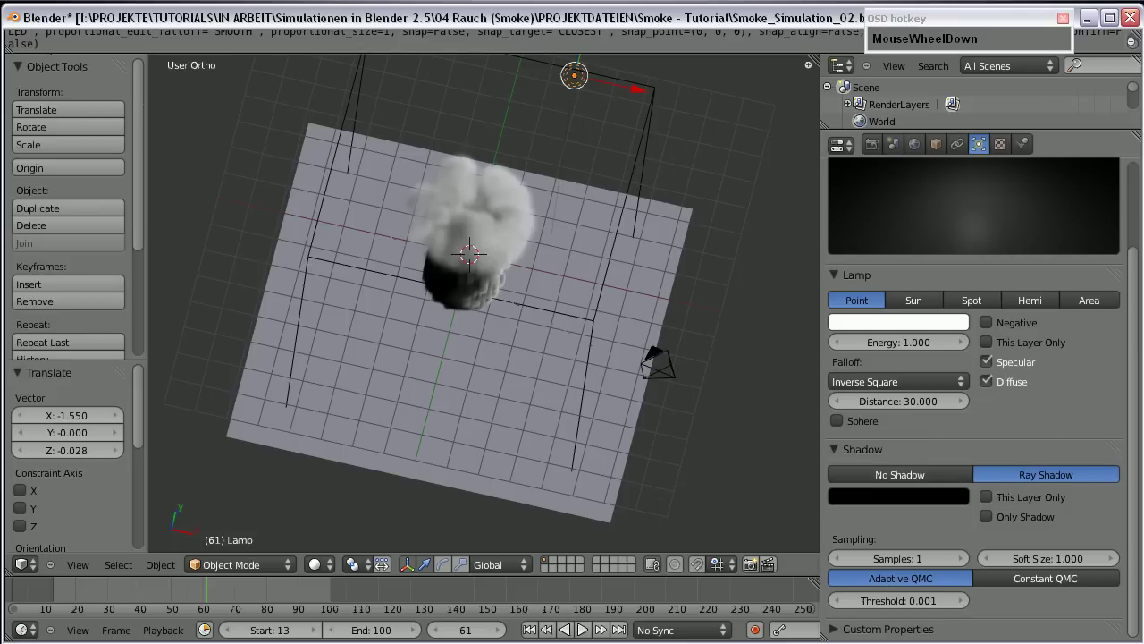
click(837, 453)
key(KP_0)
scroll(down, 3)
middle_click(471, 247)
scroll(up, 3)
key(KP_5)
scroll(up, 3)
drag(651, 359, 300, 263)
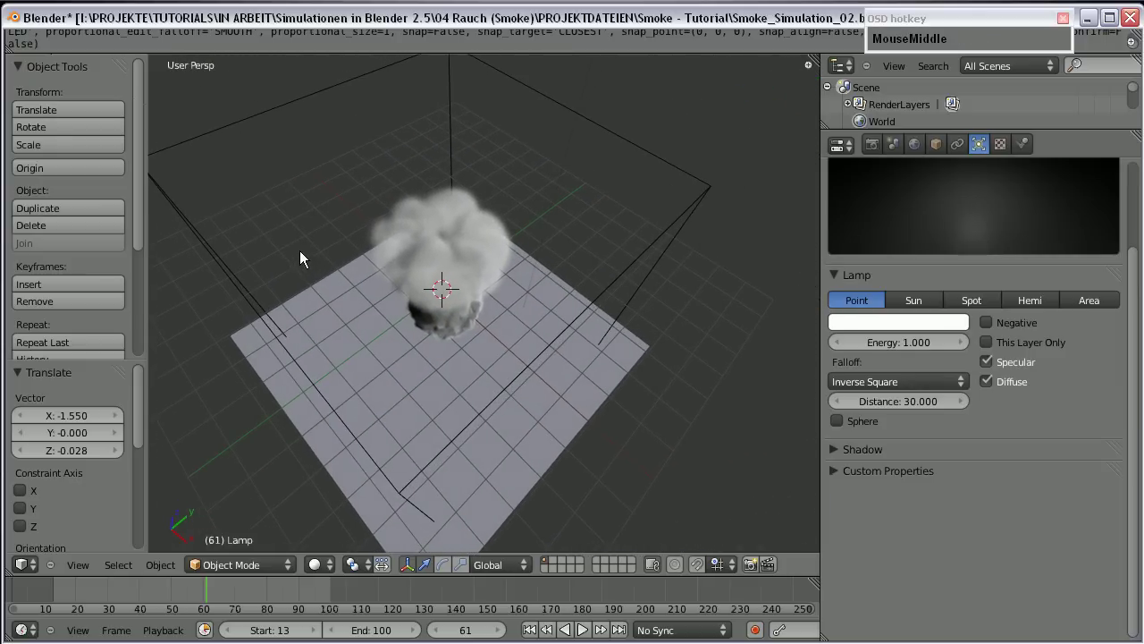
key(KP_0)
scroll(up, 3)
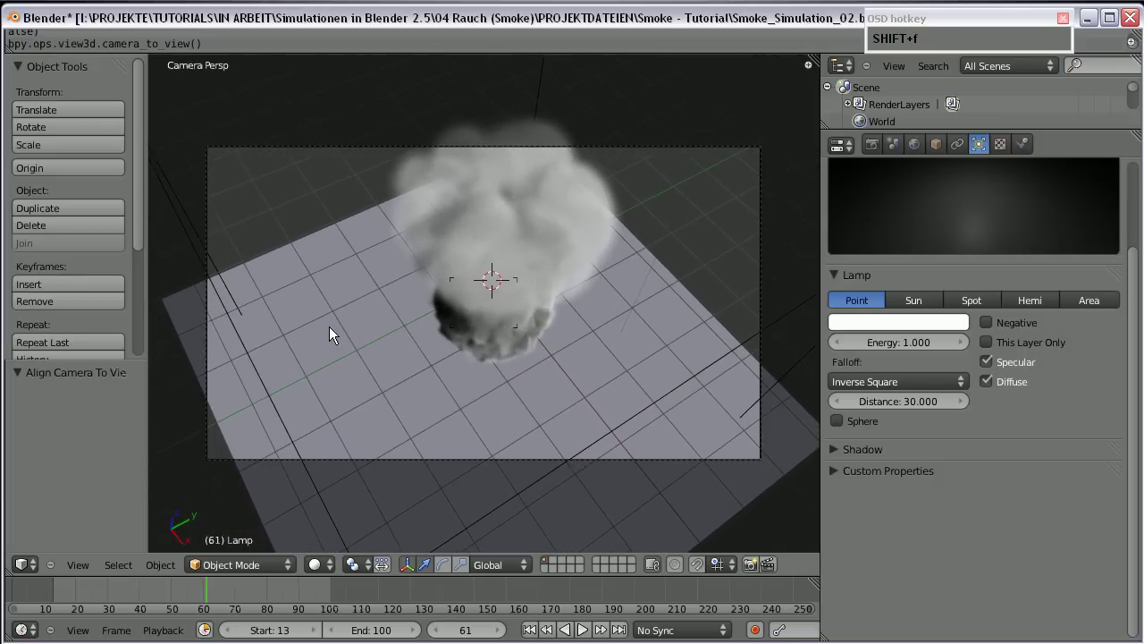
- Turn high-resolution smoke back on for the selected domain
click(334, 329)
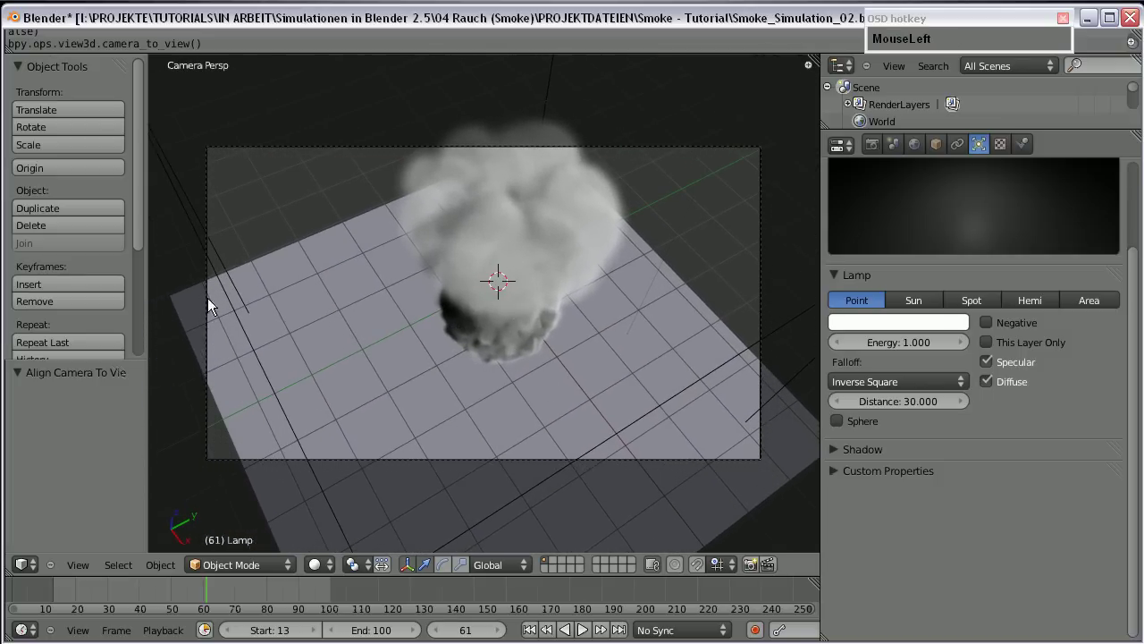
right_click(180, 186)
click(1069, 146)
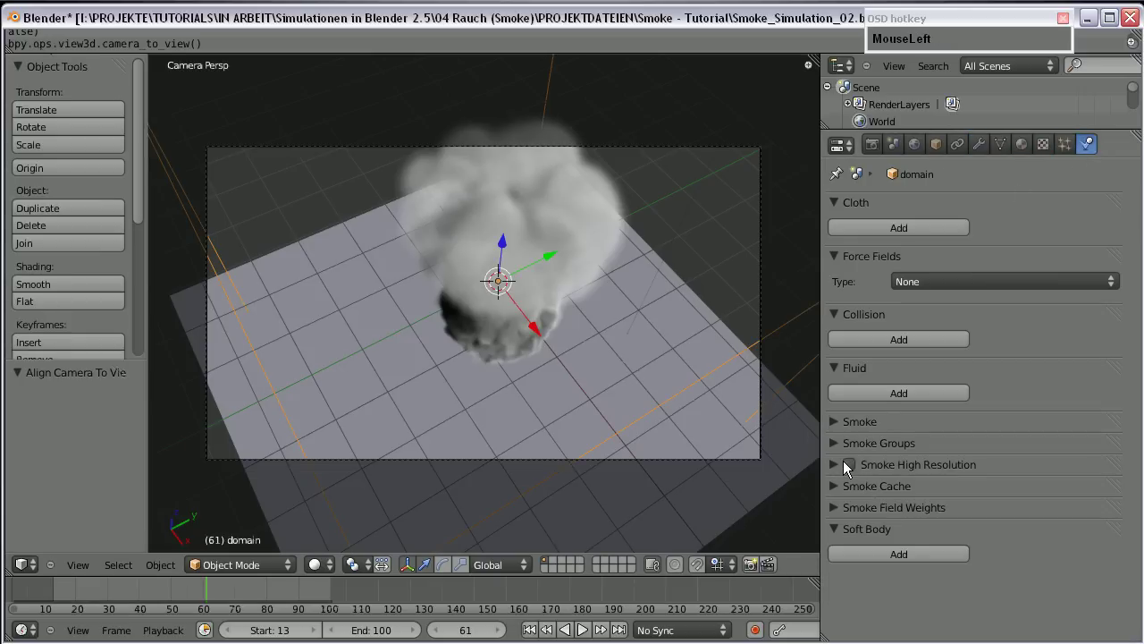
- Render frame 61 showing the glowing fireball, then select the ground plane
key(F12)
click(652, 18)
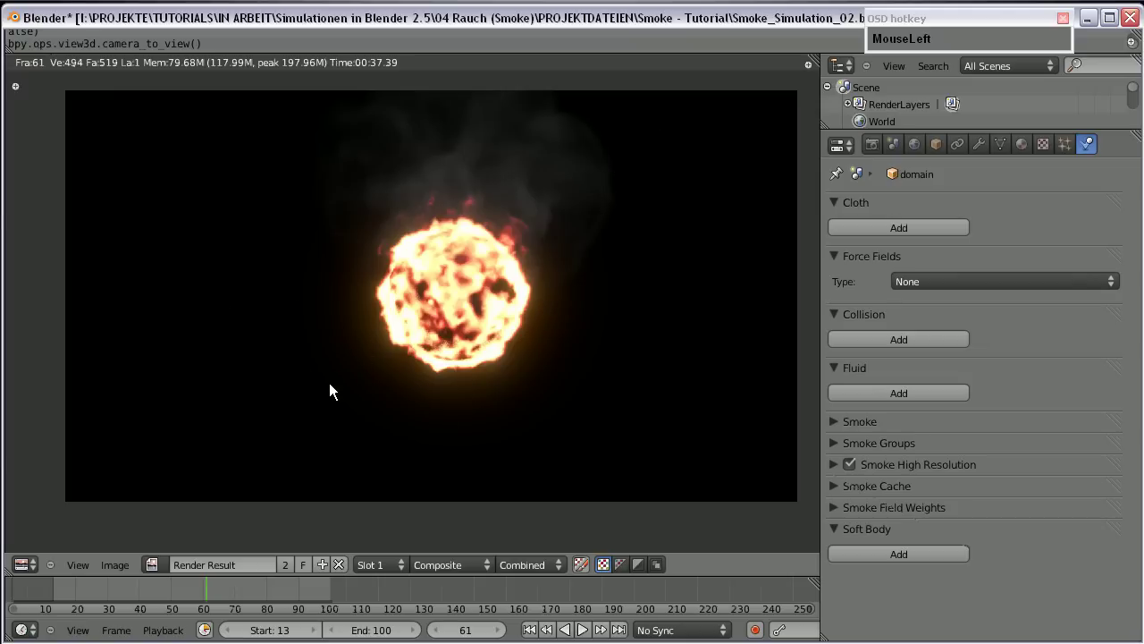
key(Escape)
right_click(338, 316)
middle_click(496, 427)
scroll(up, 3)
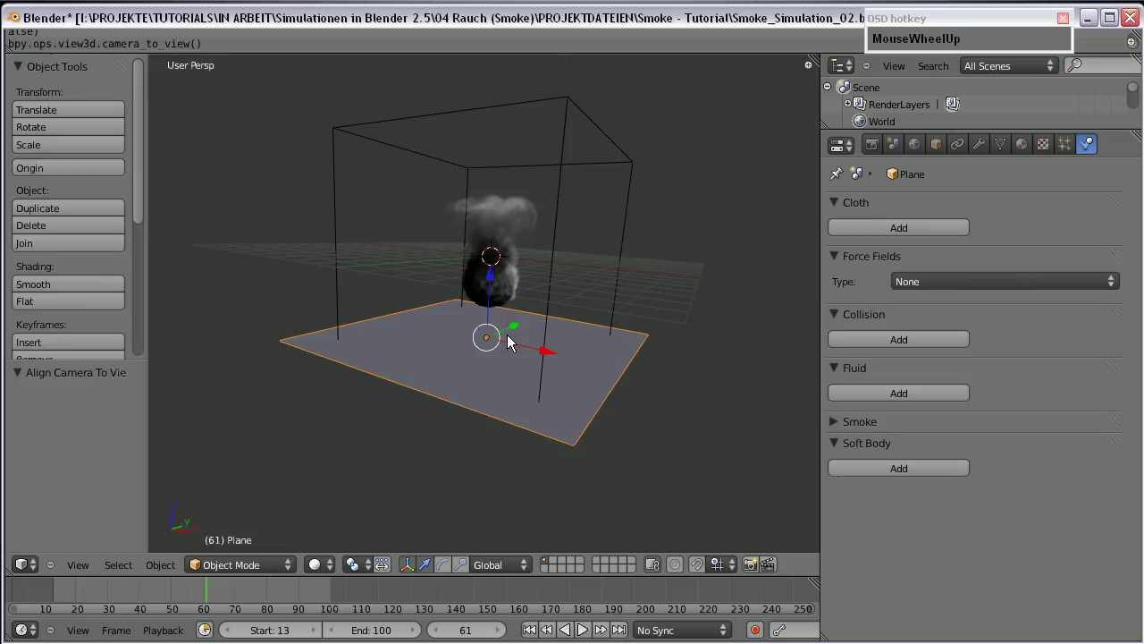
- Create a new material for the ground plane
click(1027, 152)
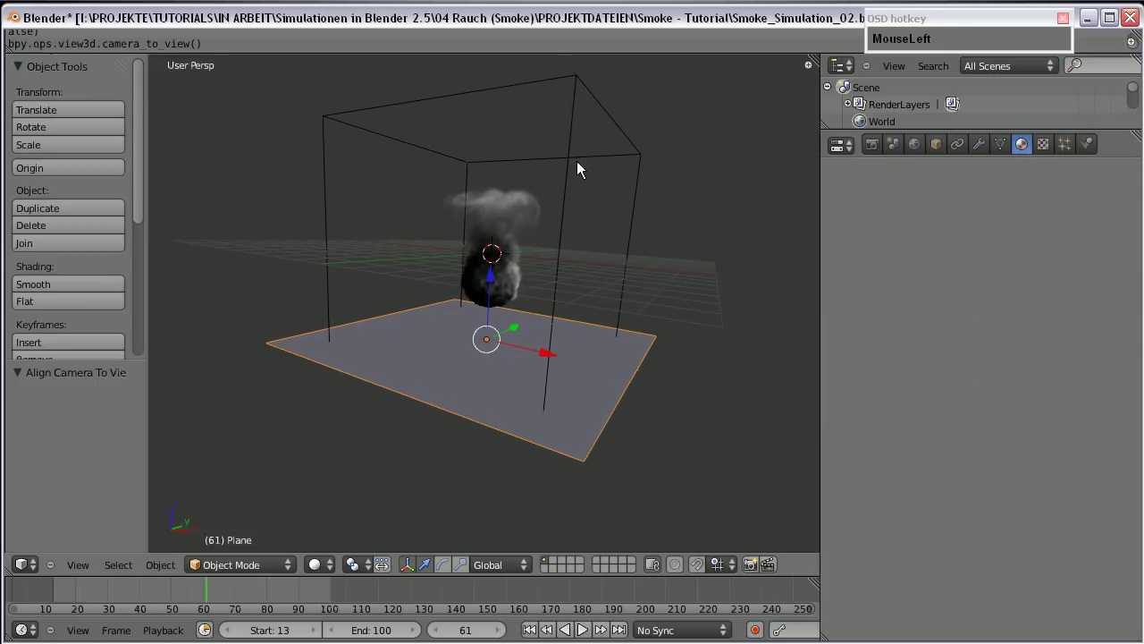
scroll(up, 3)
drag(951, 274, 1032, 227)
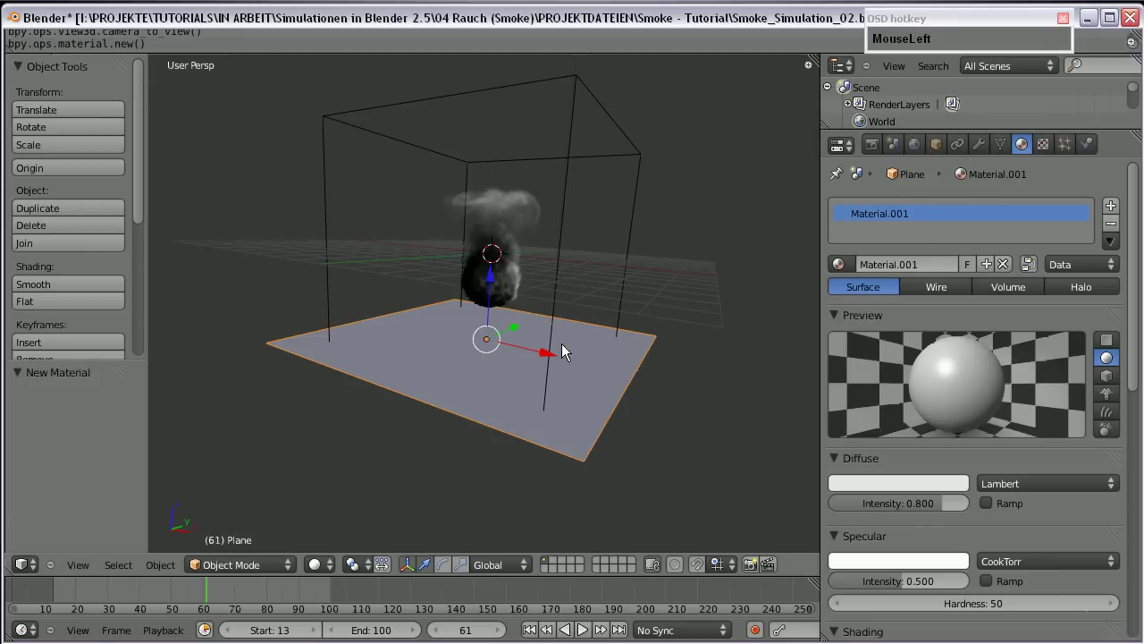
scroll(down, 3)
text(a)
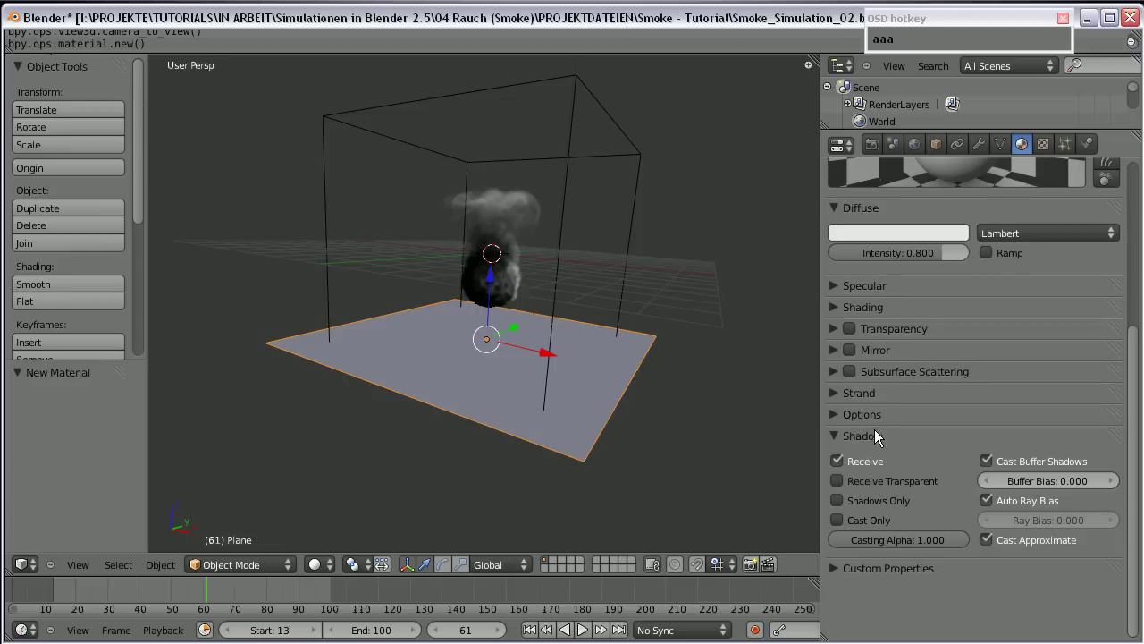
text(aaaa)
- Enable Receive Transparent shadows on the material and look through the camera
click(835, 440)
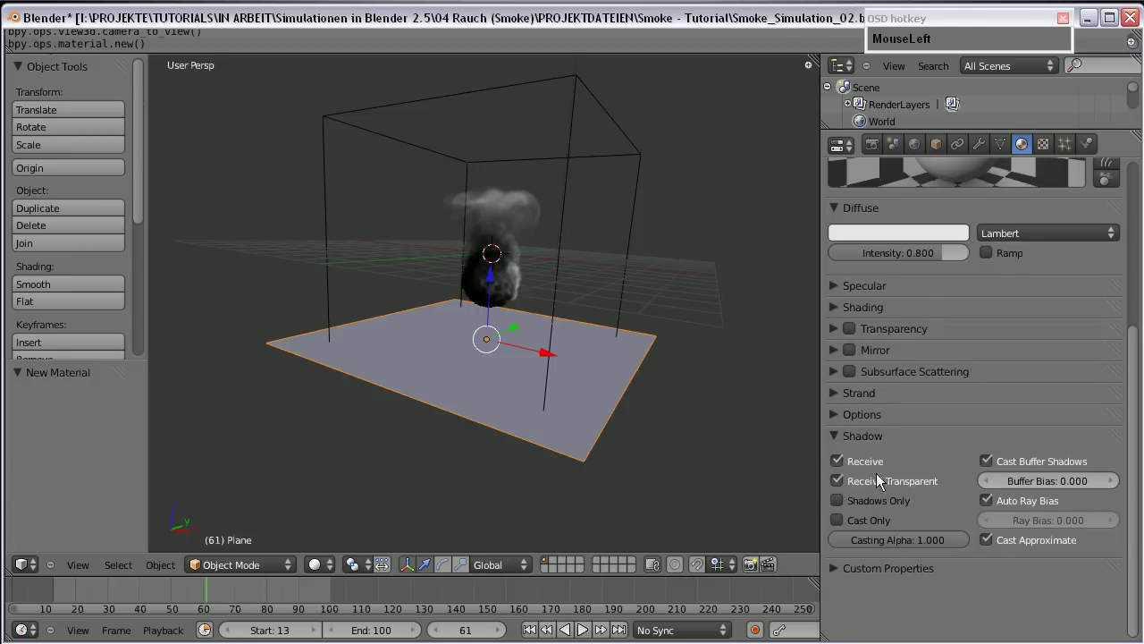
drag(547, 343, 450, 275)
scroll(up, 3)
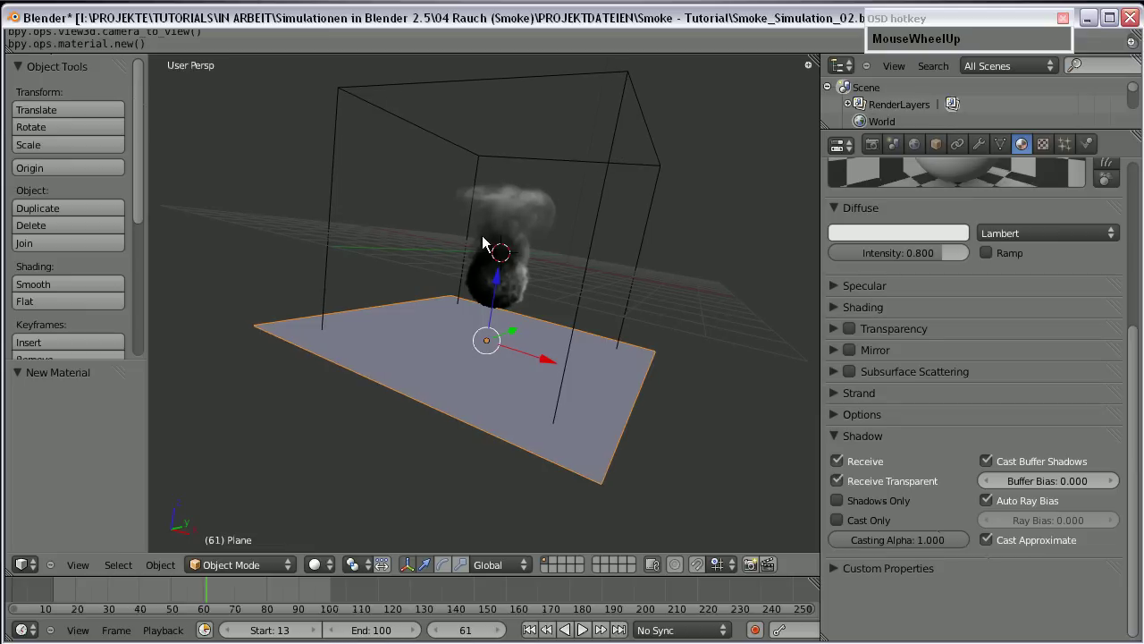
key(KP_0)
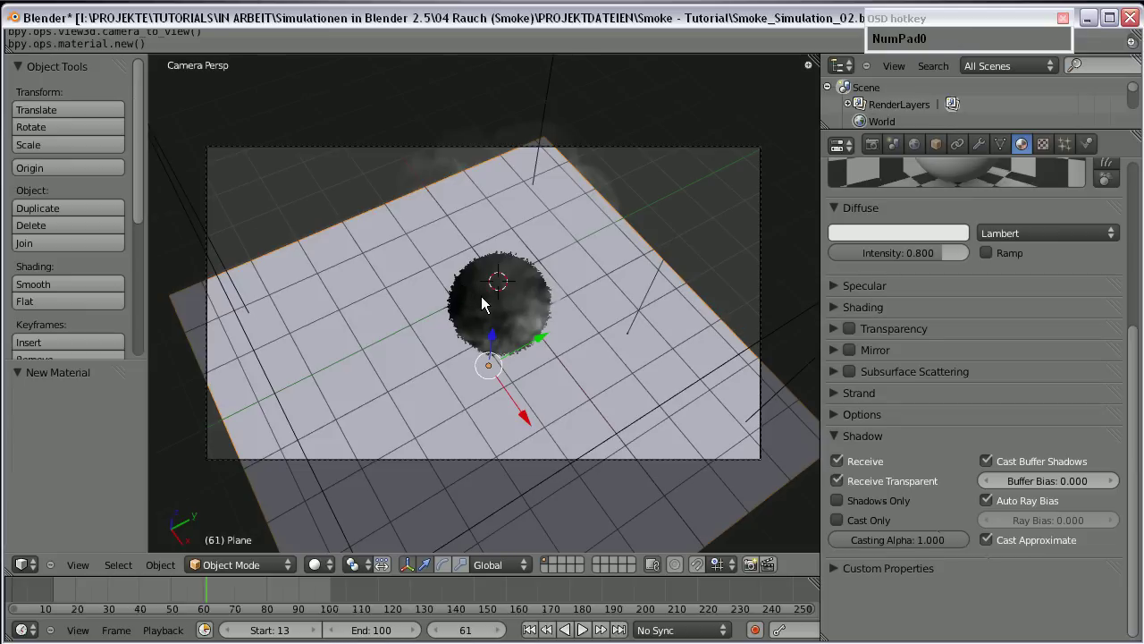
key(F12)
click(487, 302)
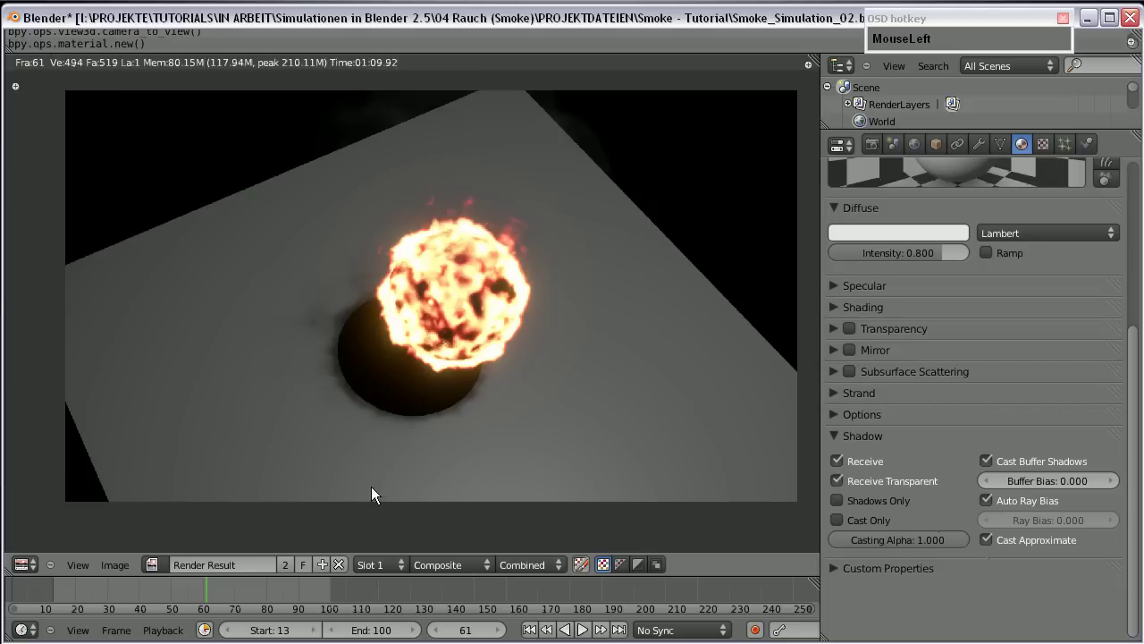
scroll(up, 3)
middle_click(361, 456)
scroll(up, 3)
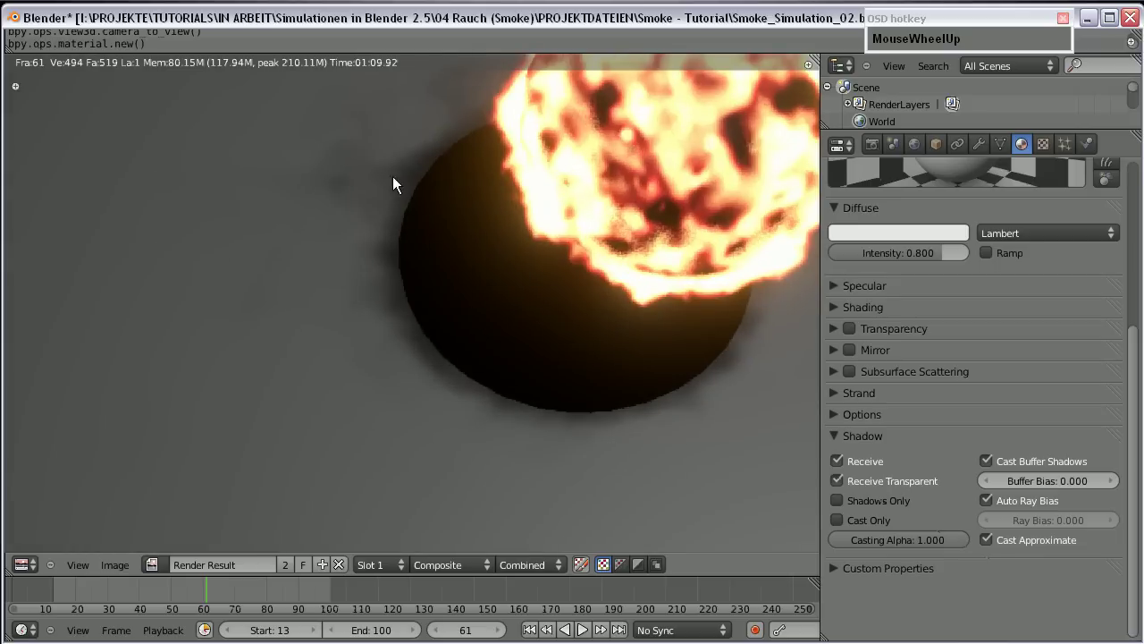
middle_click(426, 184)
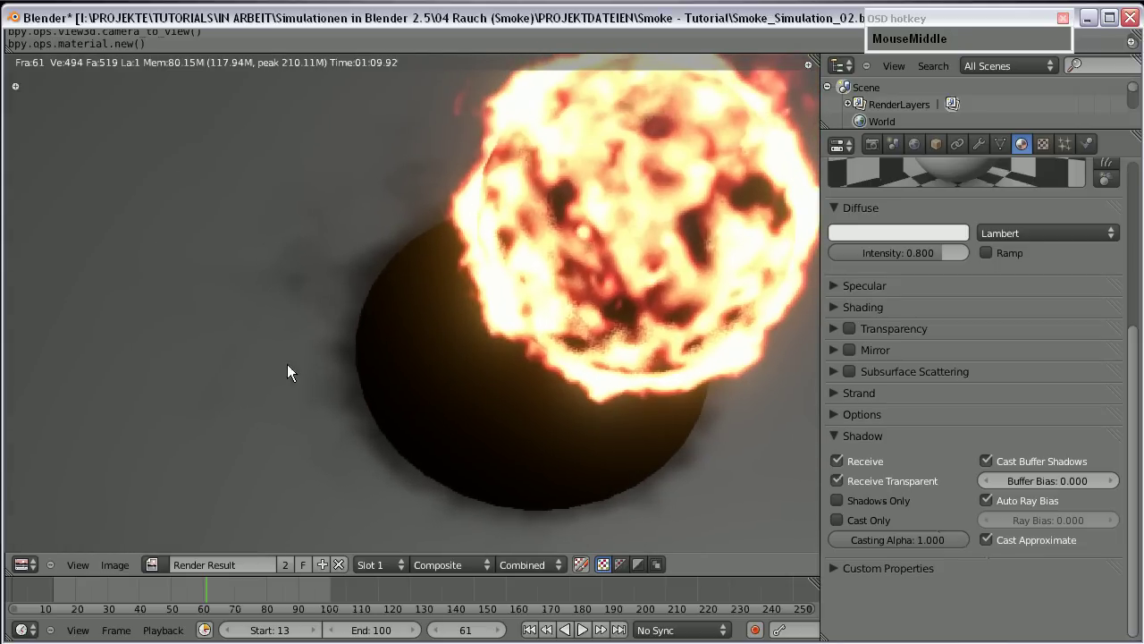
scroll(down, 3)
middle_click(469, 439)
scroll(up, 3)
scroll(down, 3)
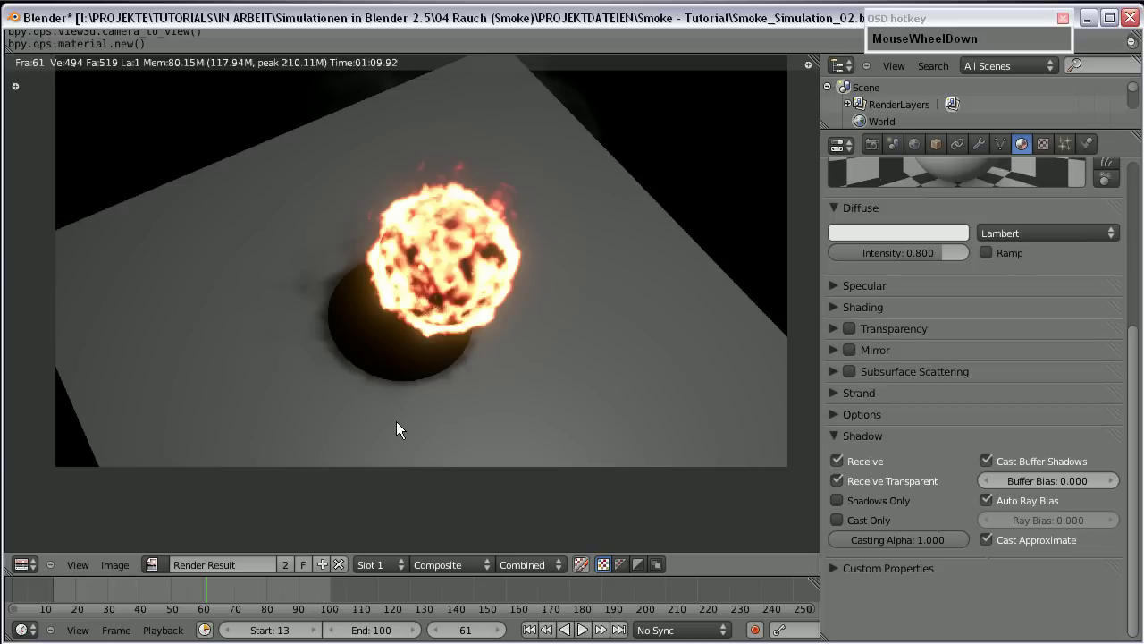
middle_click(473, 318)
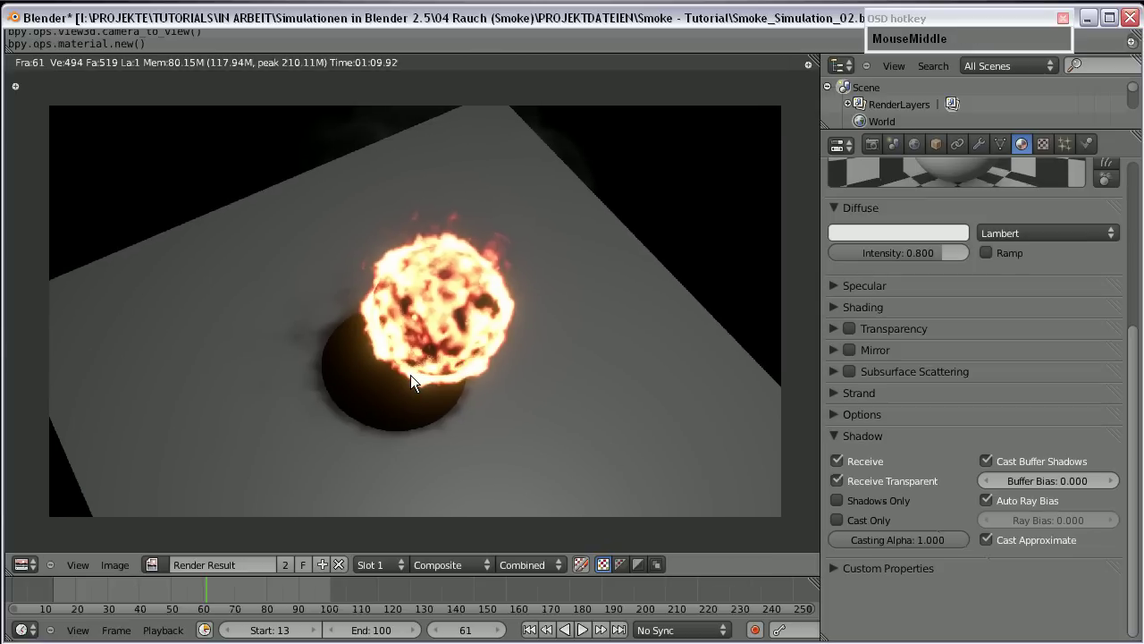
key(Escape)
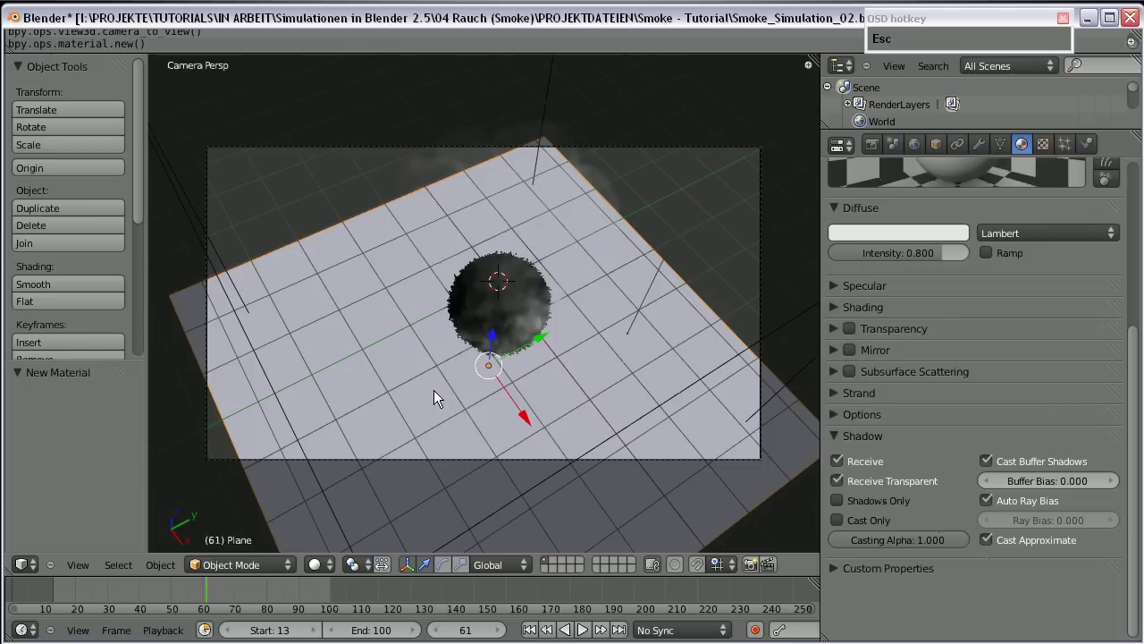
key(KP_1)
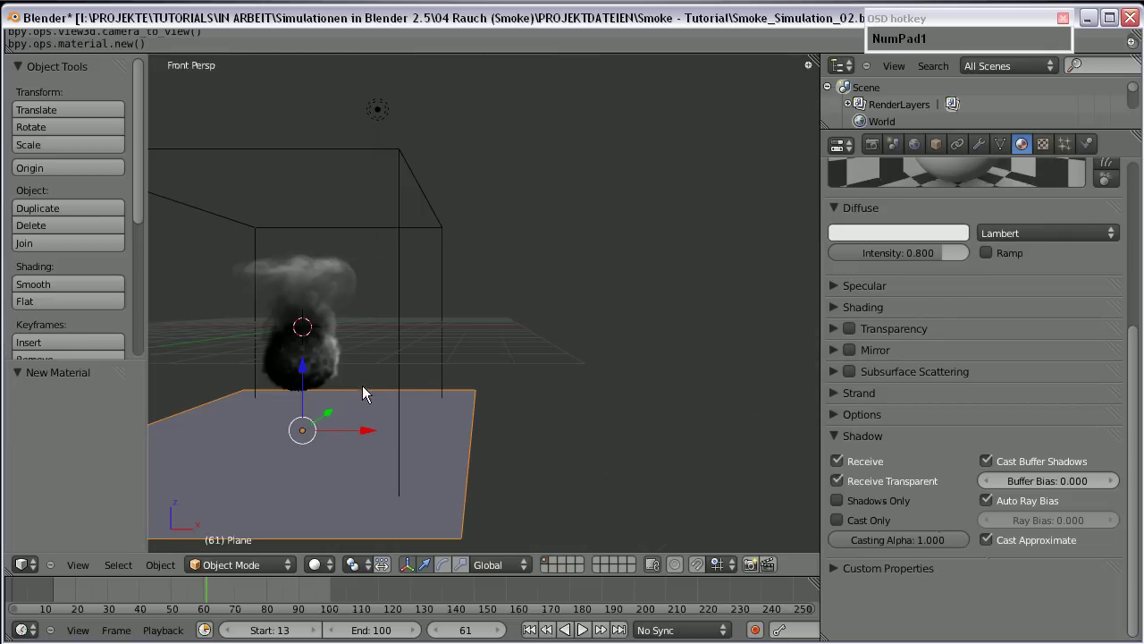
middle_click(358, 364)
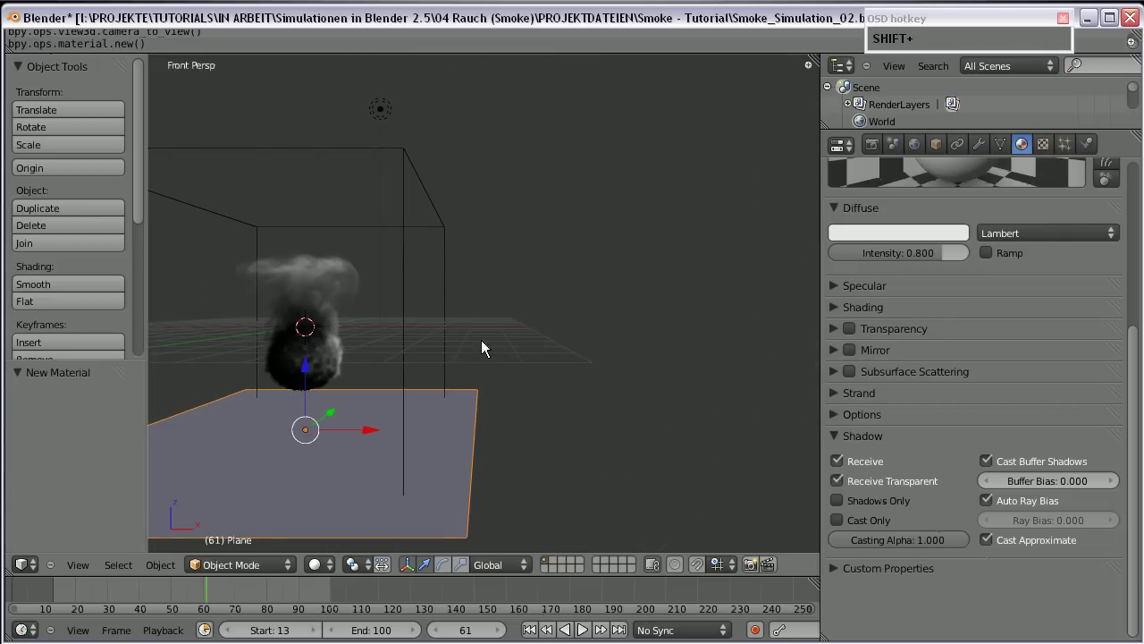
key(F11)
scroll(up, 3)
middle_click(502, 314)
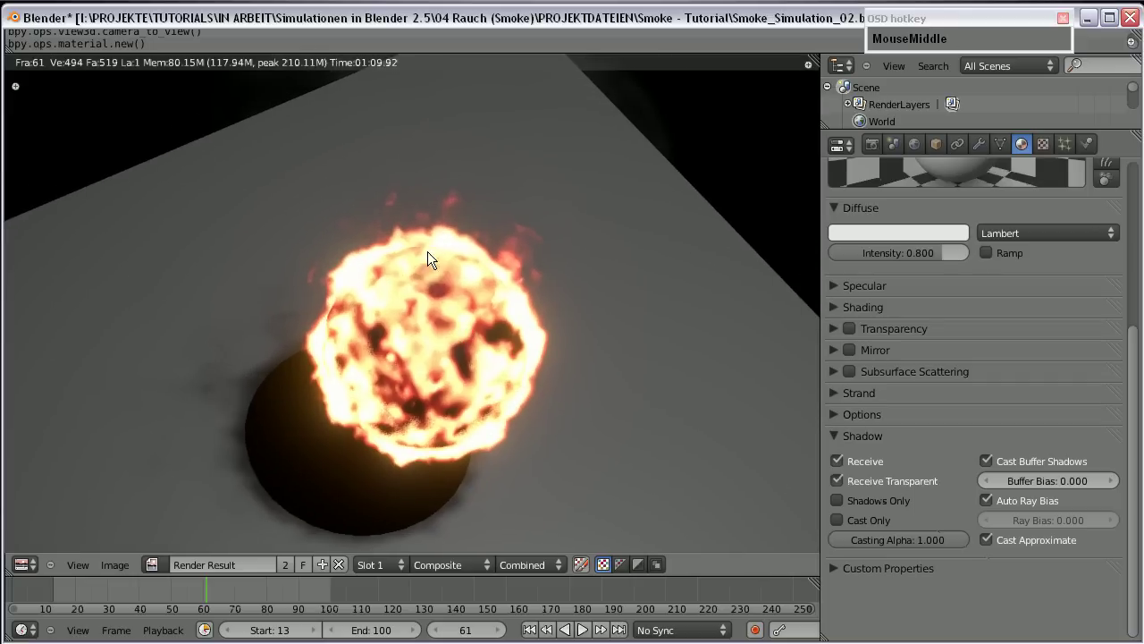
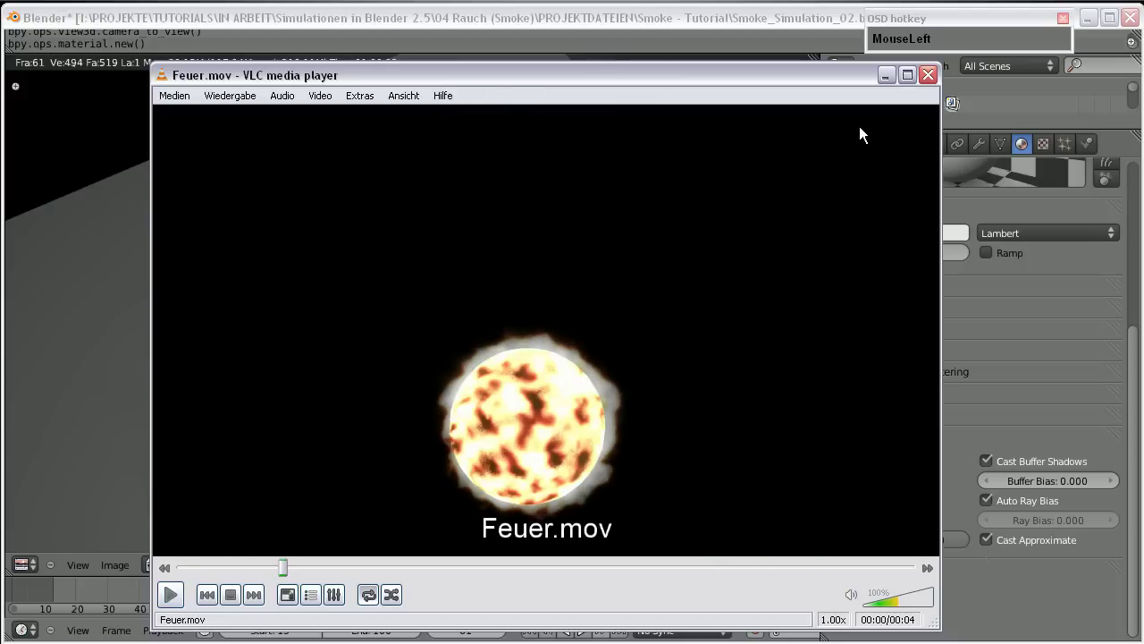
click(885, 85)
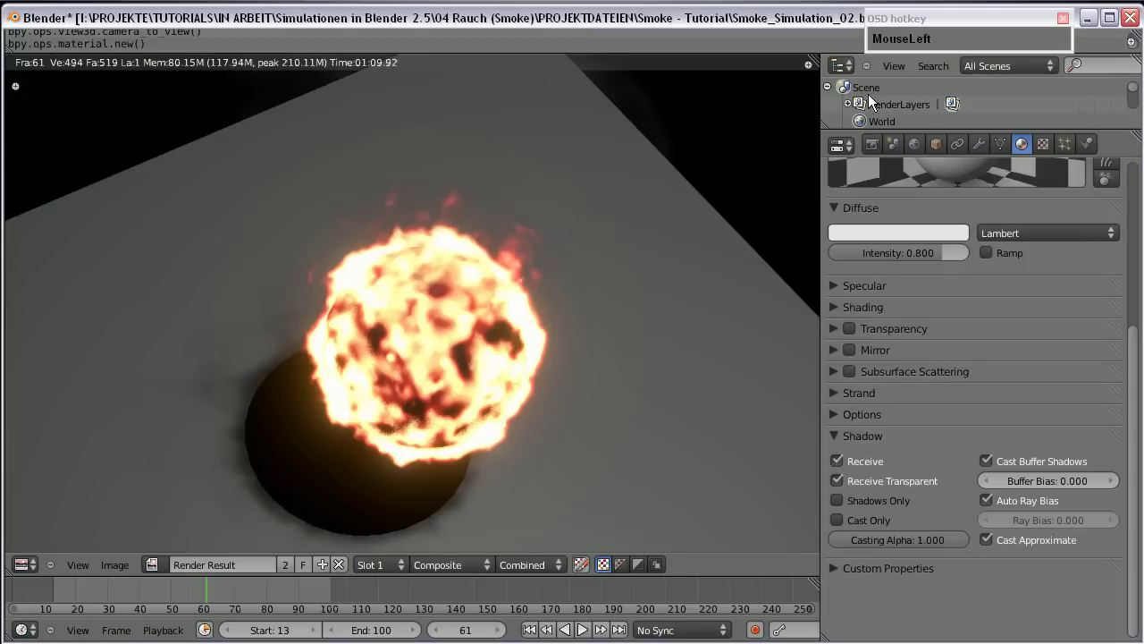
- Leave the render, select the smoke domain and show its physics settings
key(Escape)
right_click(416, 181)
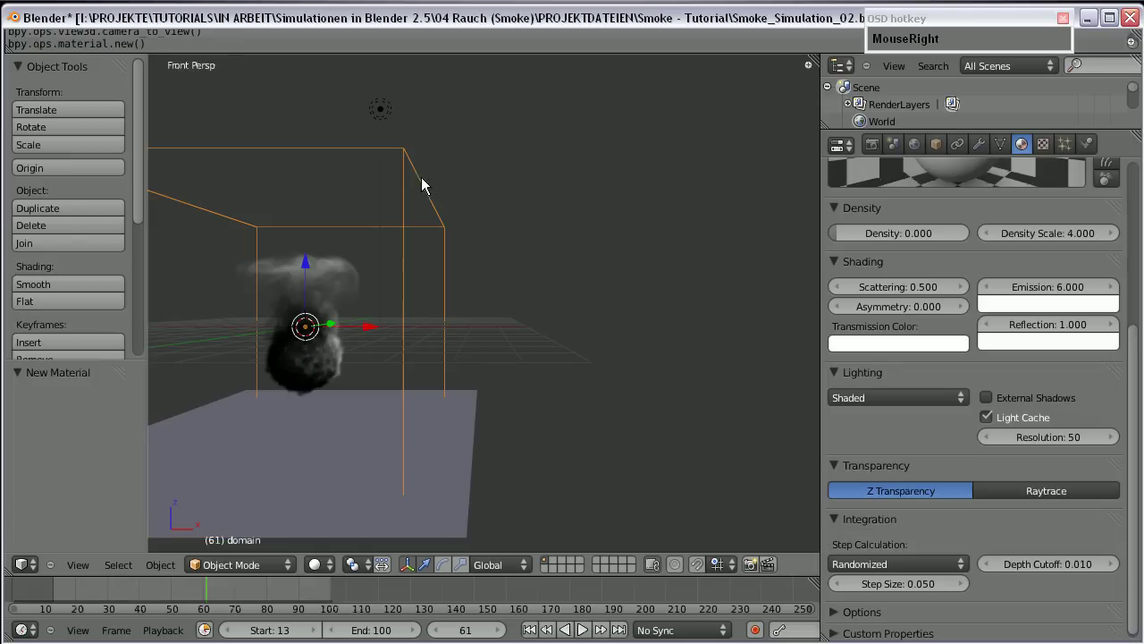
click(937, 428)
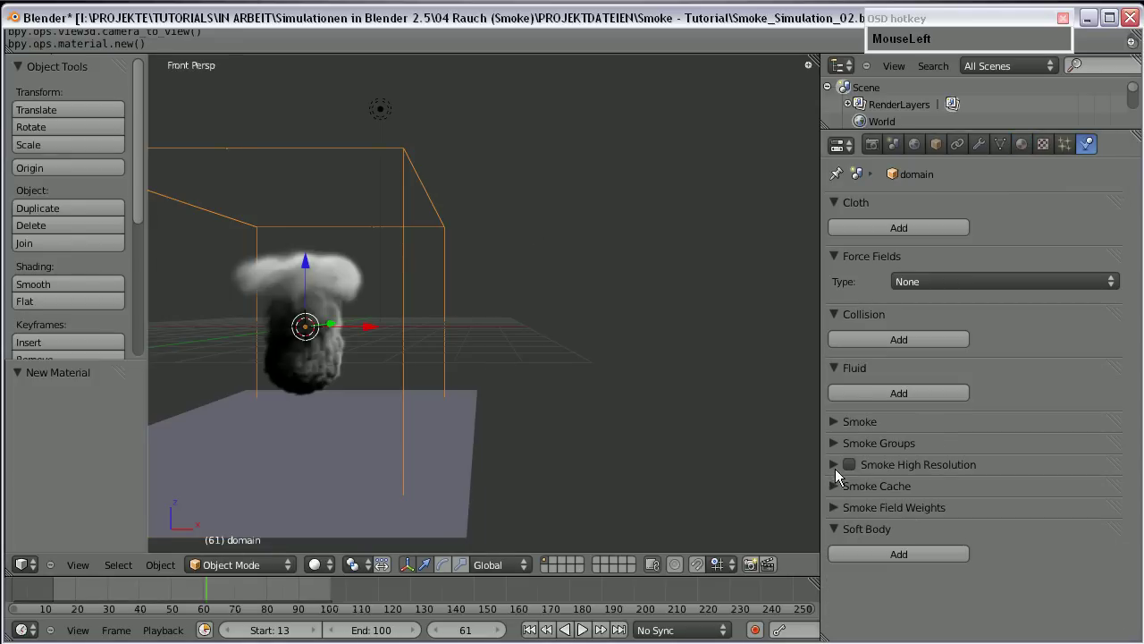
- Zoom closer to the smoke column and show the SmokeParticles emitter settings
middle_click(542, 362)
key(KP_Decimal)
scroll(up, 3)
drag(492, 388, 425, 332)
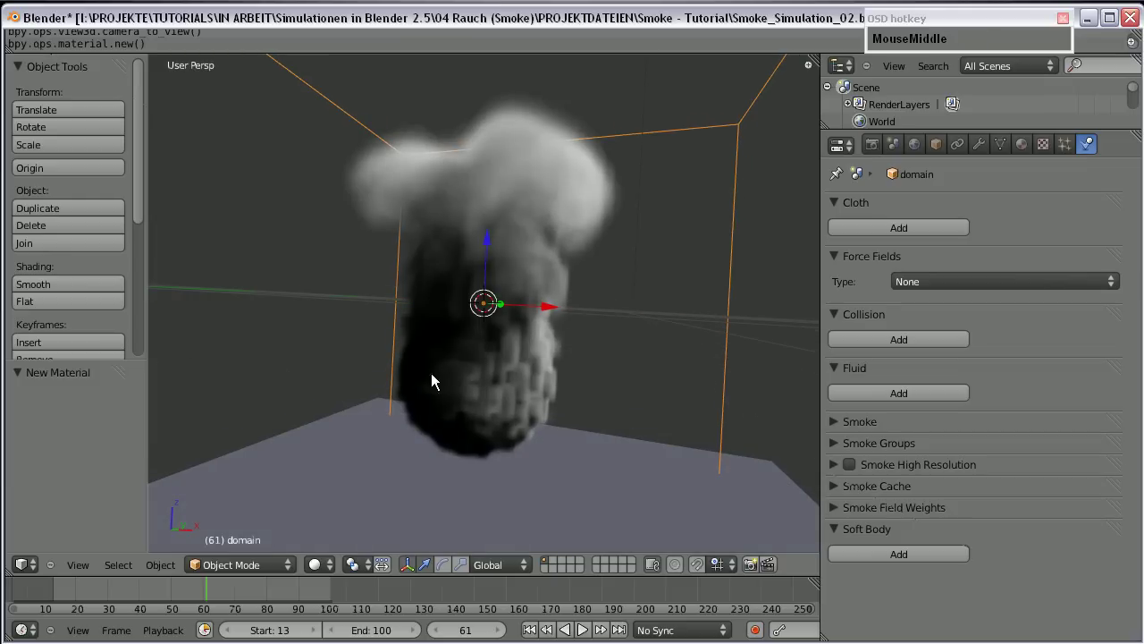
click(1078, 146)
- Show the flow sphere's Smoke Flow physics with SmokeParticles source, then view from Right Ortho
right_click(490, 414)
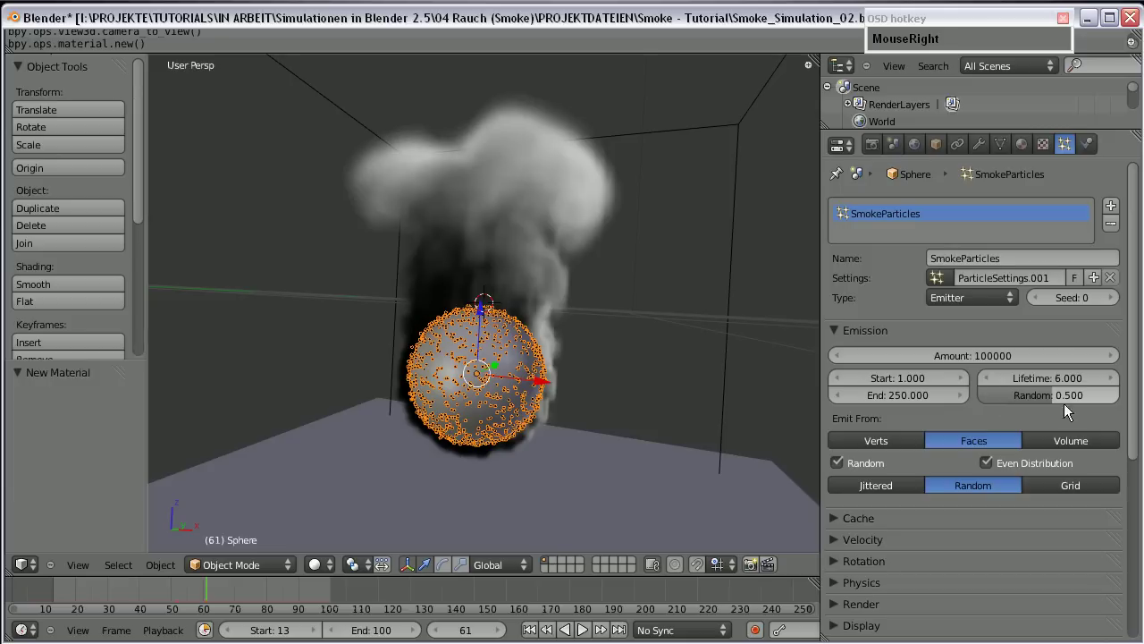
scroll(down, 3)
drag(839, 359, 1004, 364)
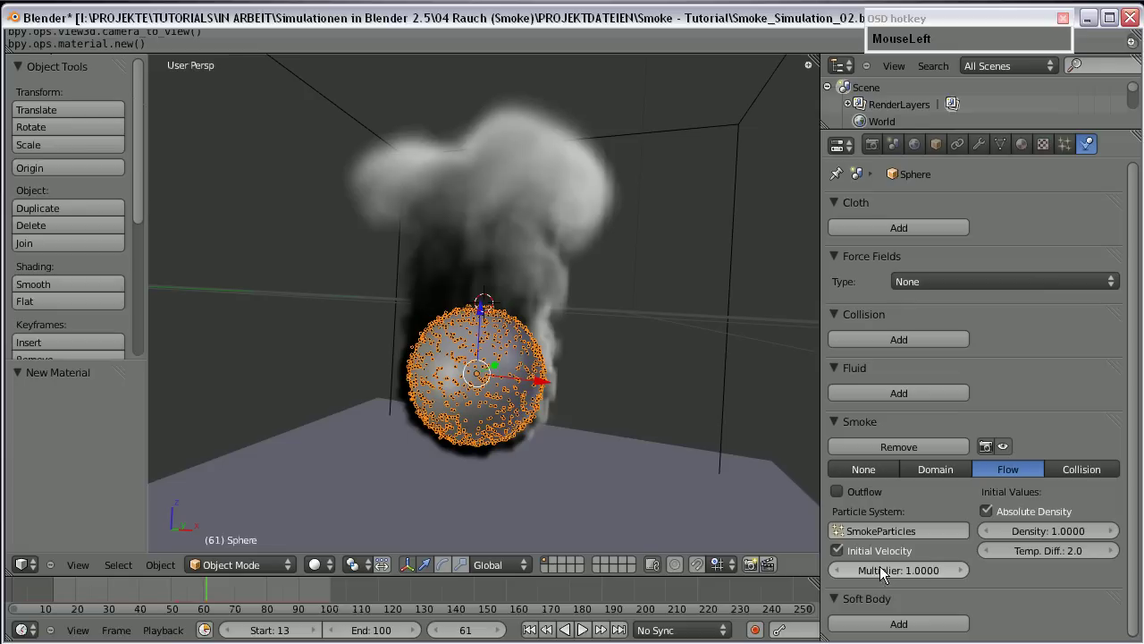
click(1043, 571)
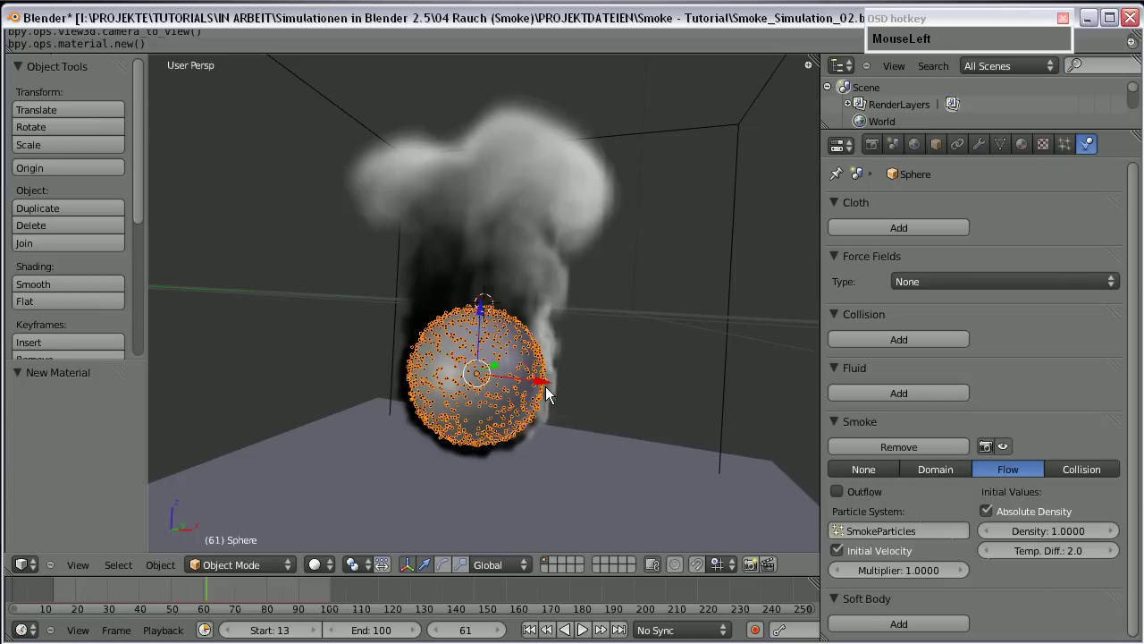
key(KP_3)
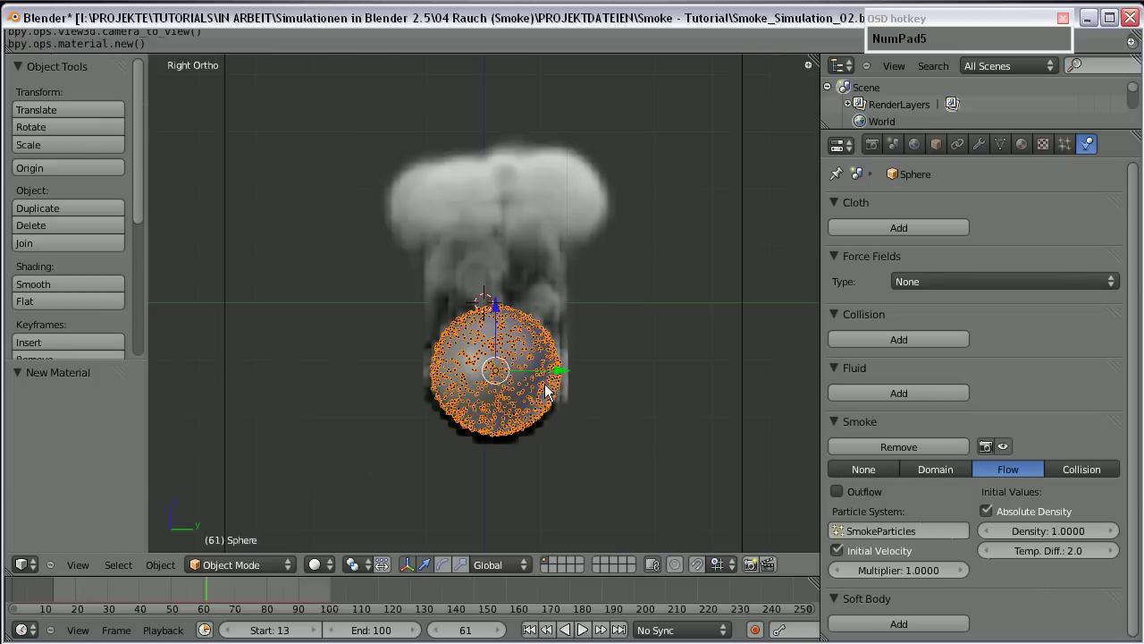
- Select the smoke domain and inspect its Smoke Domain settings while viewing the whole domain
scroll(down, 3)
right_click(700, 164)
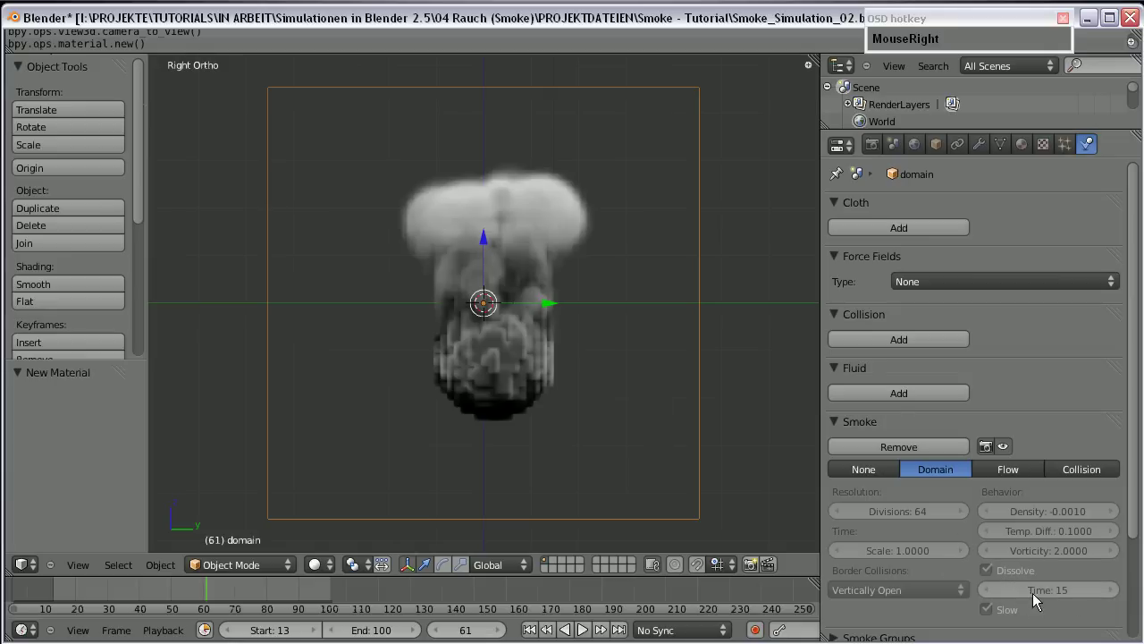
click(1135, 512)
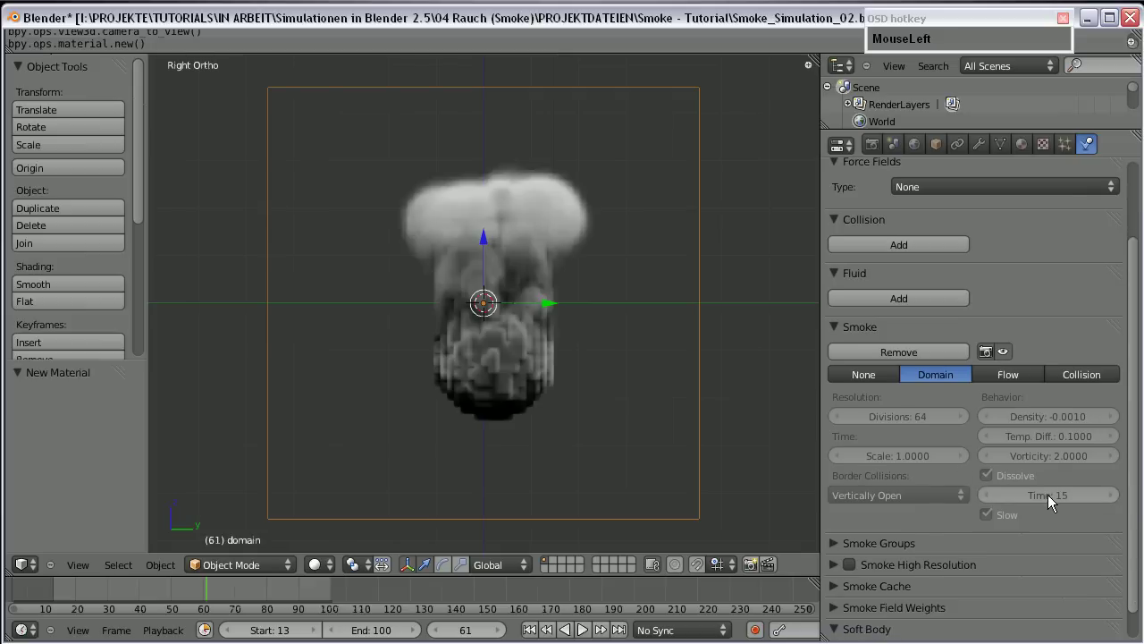
middle_click(454, 396)
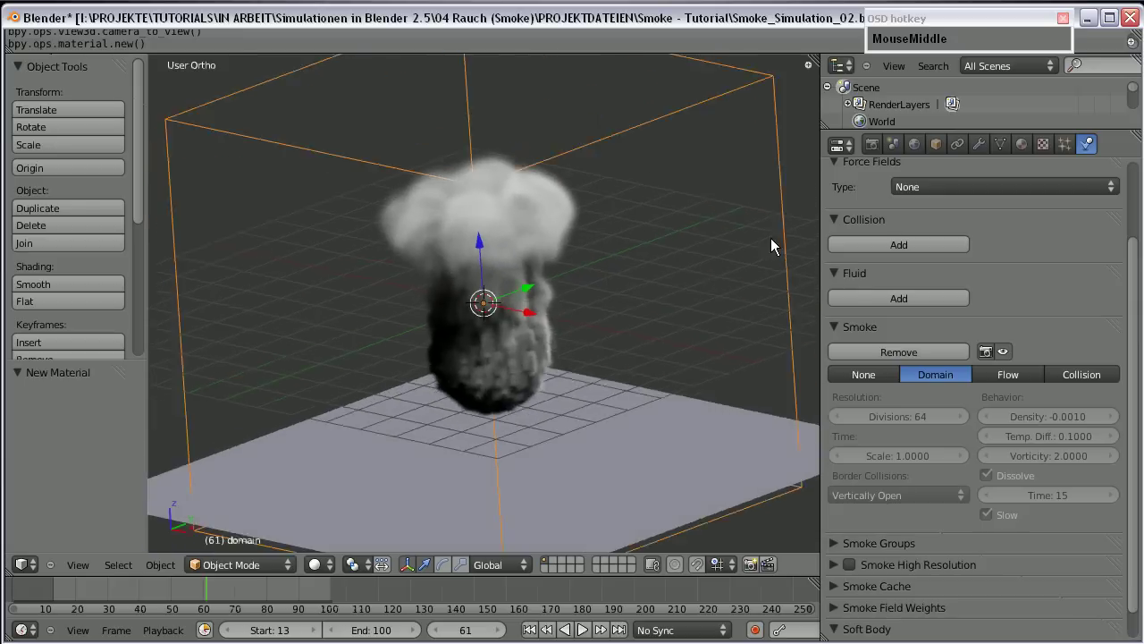
scroll(down, 3)
drag(437, 309, 517, 274)
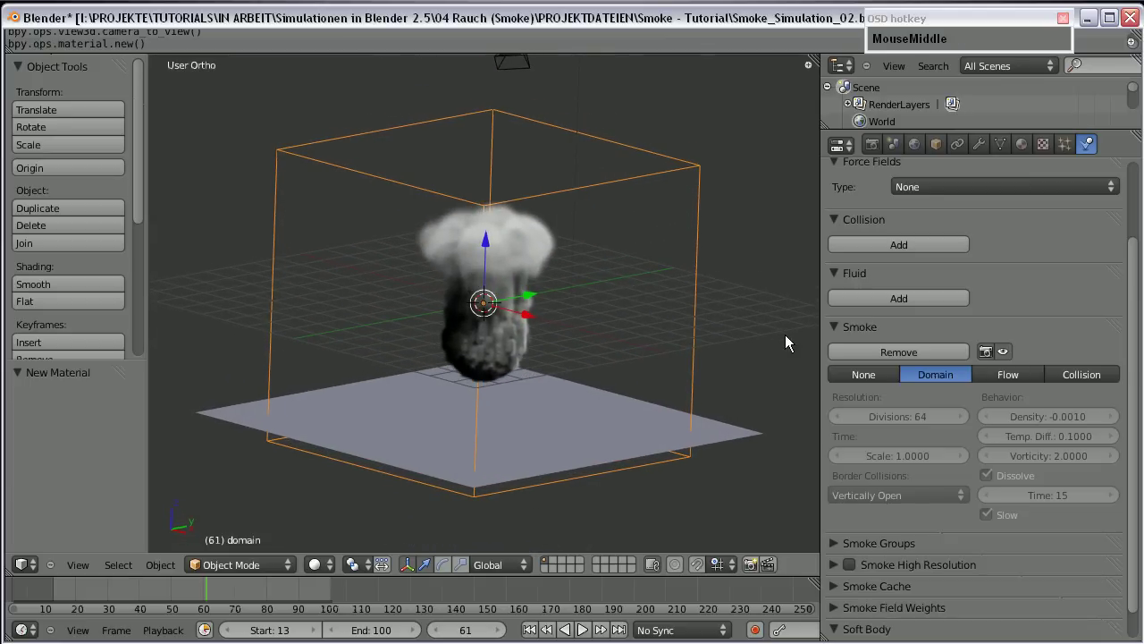
scroll(up, 3)
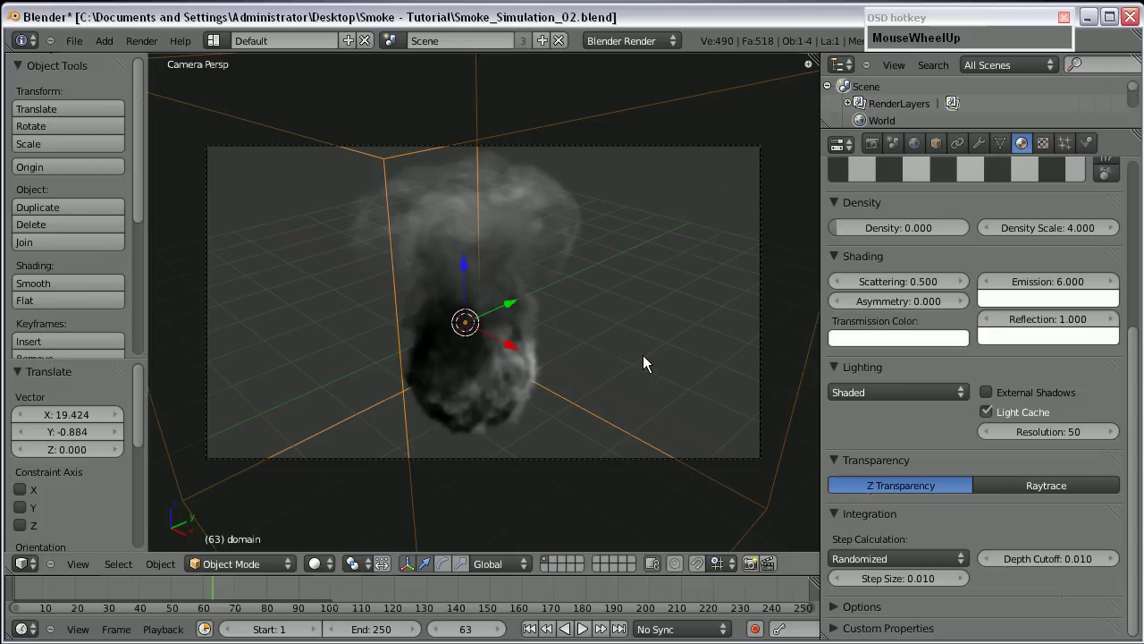
- Bring the AgenZas-Brothers blog in Firefox to the front
click(872, 554)
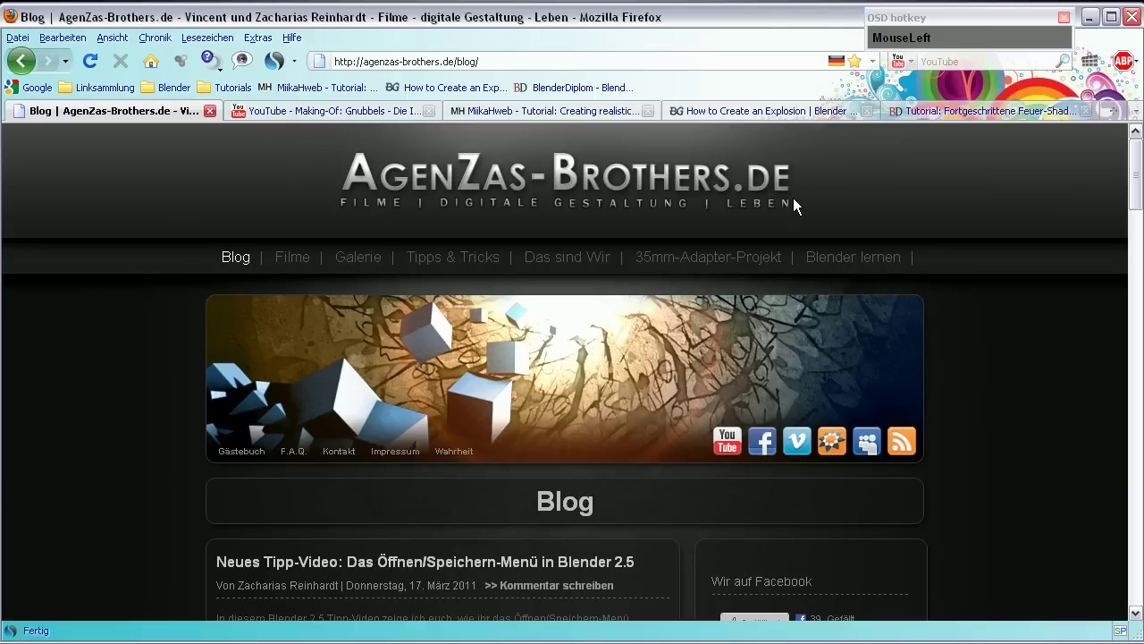
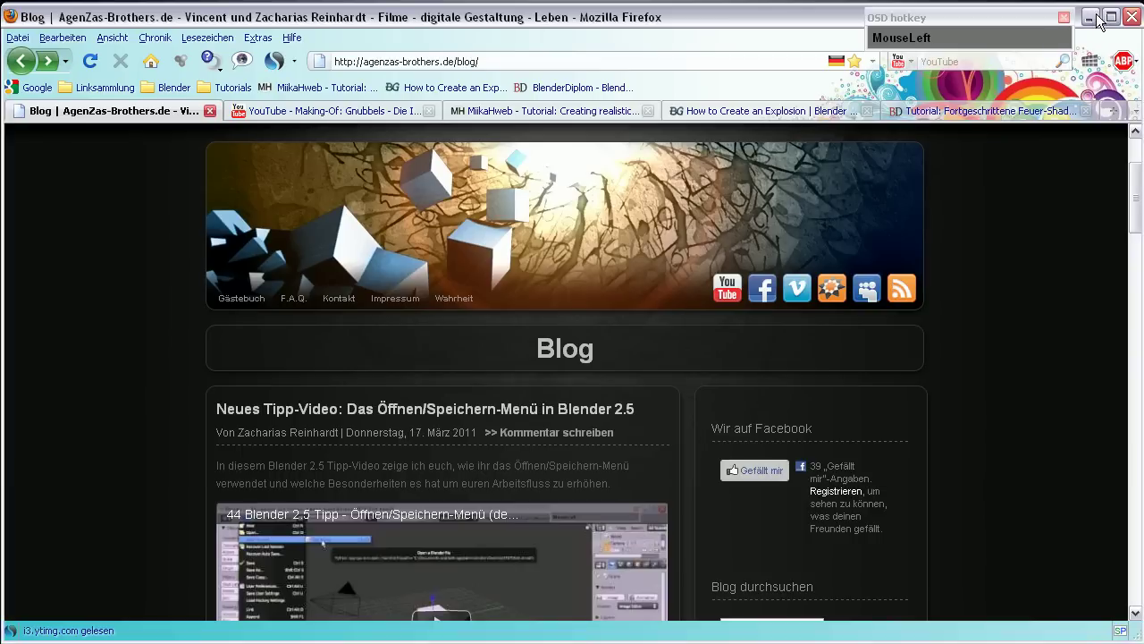
- Scroll through the blog page in Firefox before returning to Blender's smoke scene
scroll(down, 3)
scroll(up, 3)
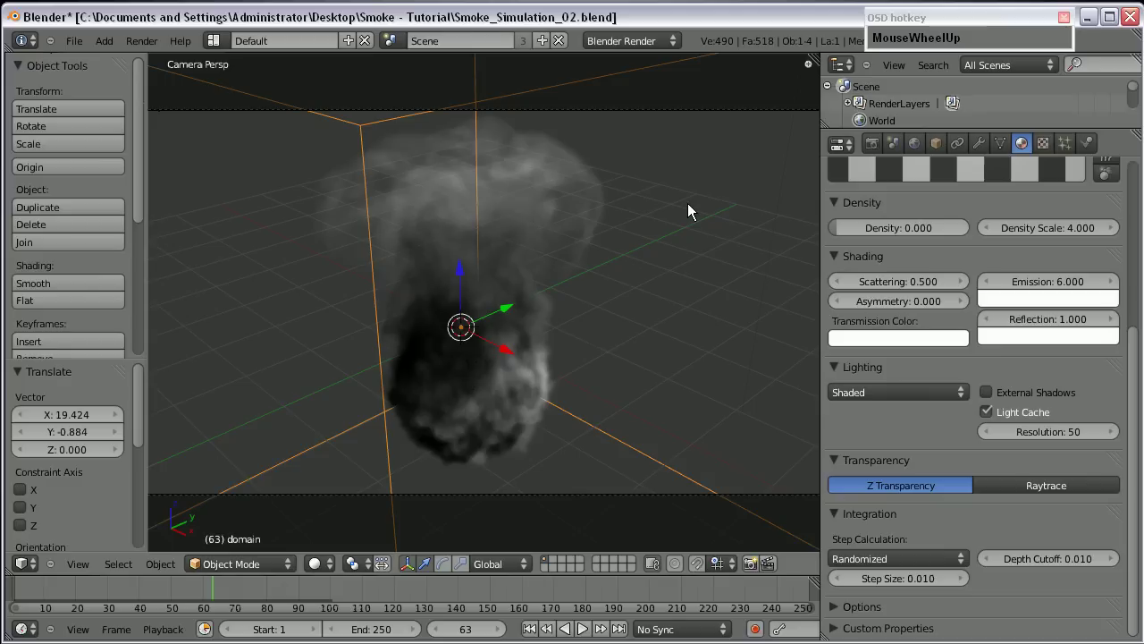